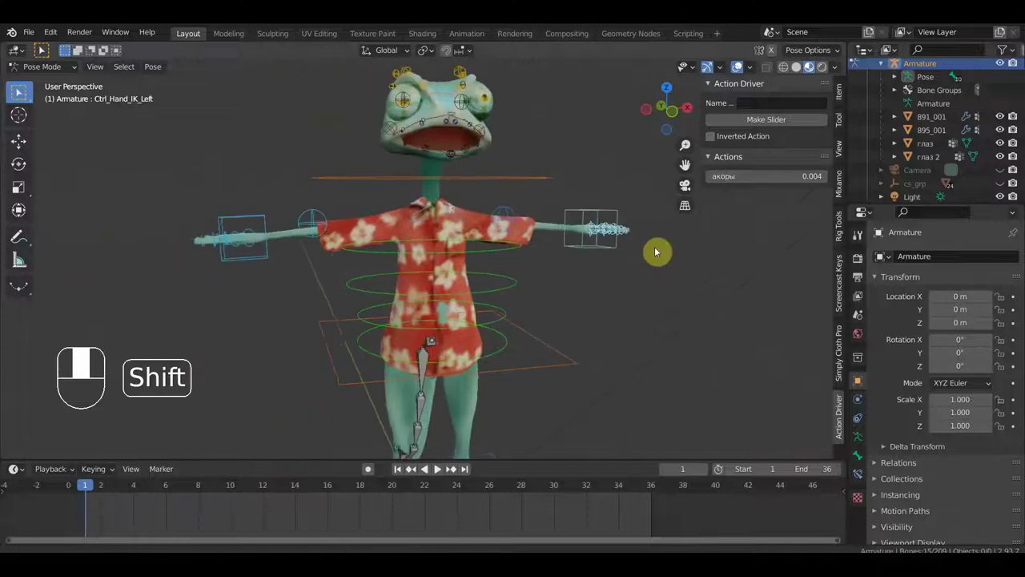
# Rotate and shift the head and upper lip controls to start closing the frog's mouth.
pyautogui.moveTo(512, 230); pyautogui.dragTo(374, 236)
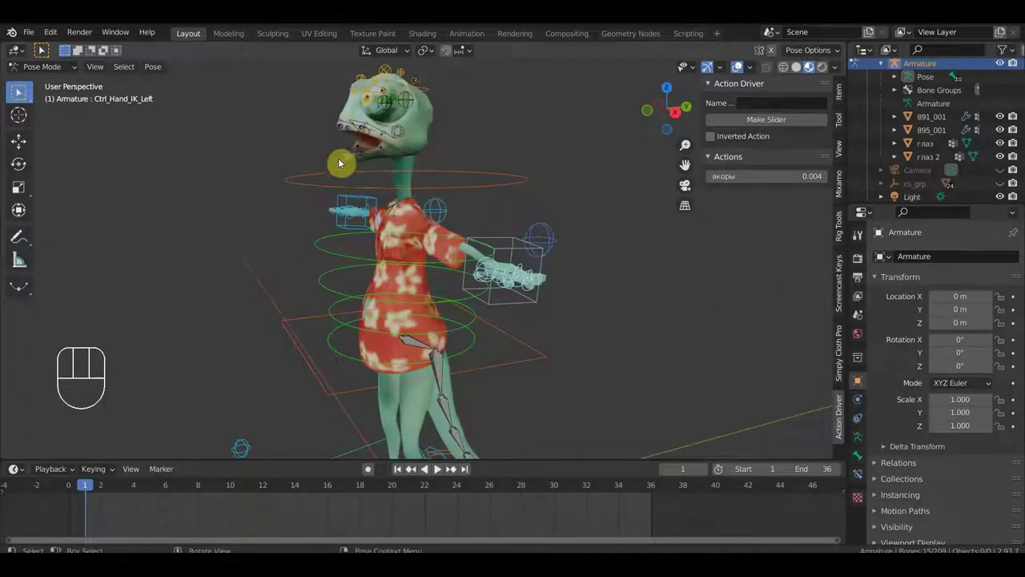
pyautogui.click(326, 159)
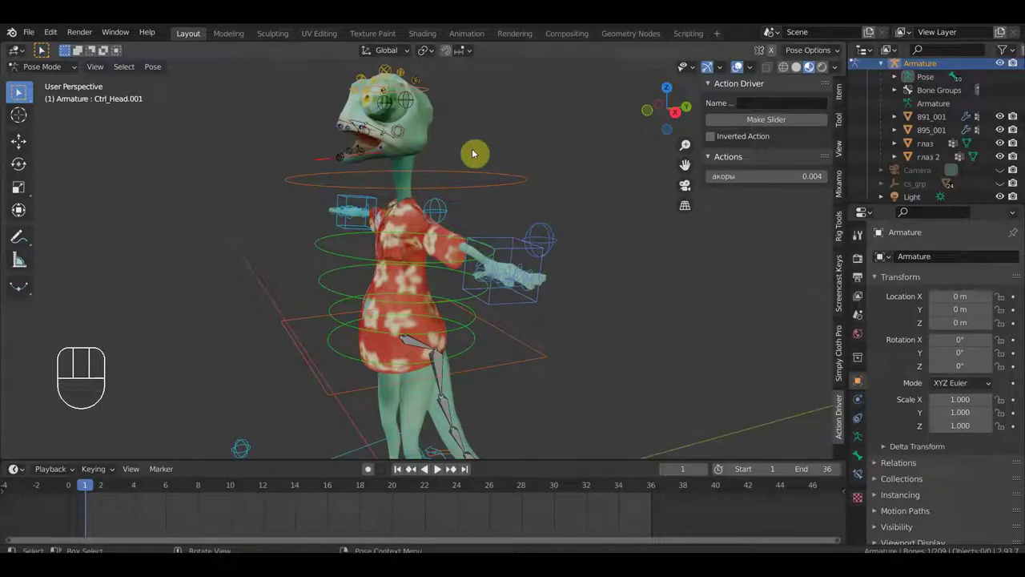
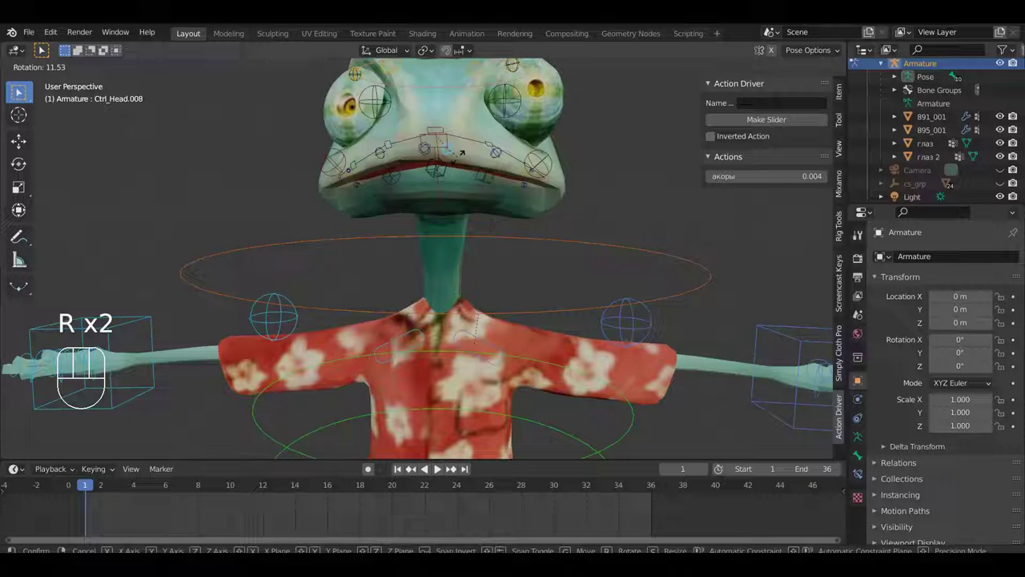
pyautogui.click(463, 163)
pyautogui.click(430, 153)
pyautogui.press('r')
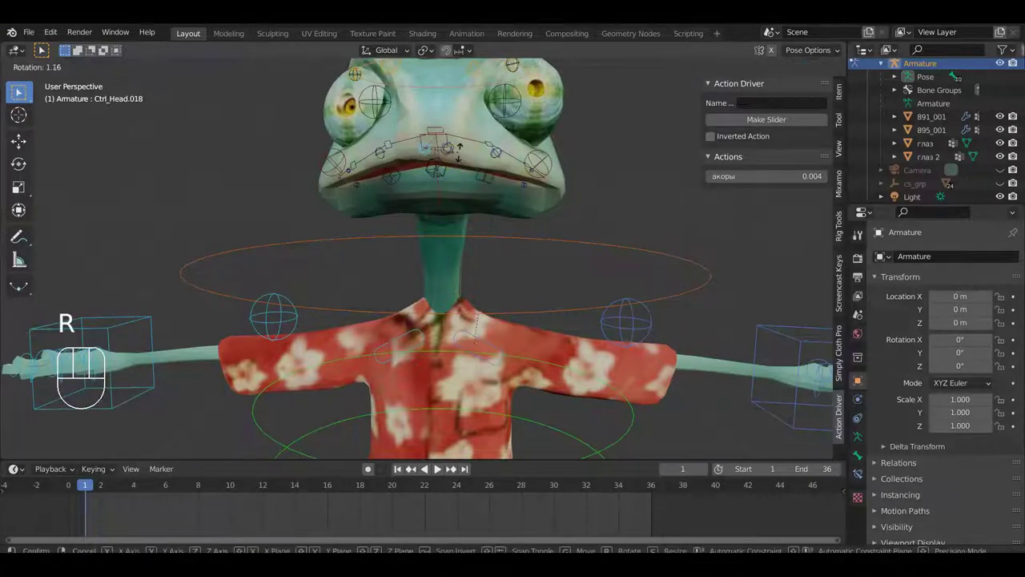
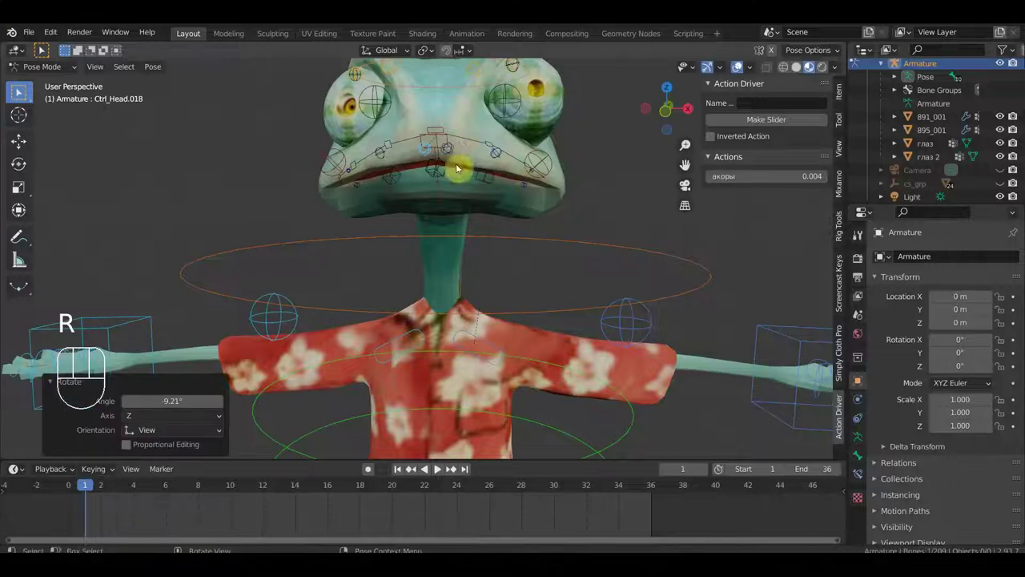
pyautogui.click(385, 161)
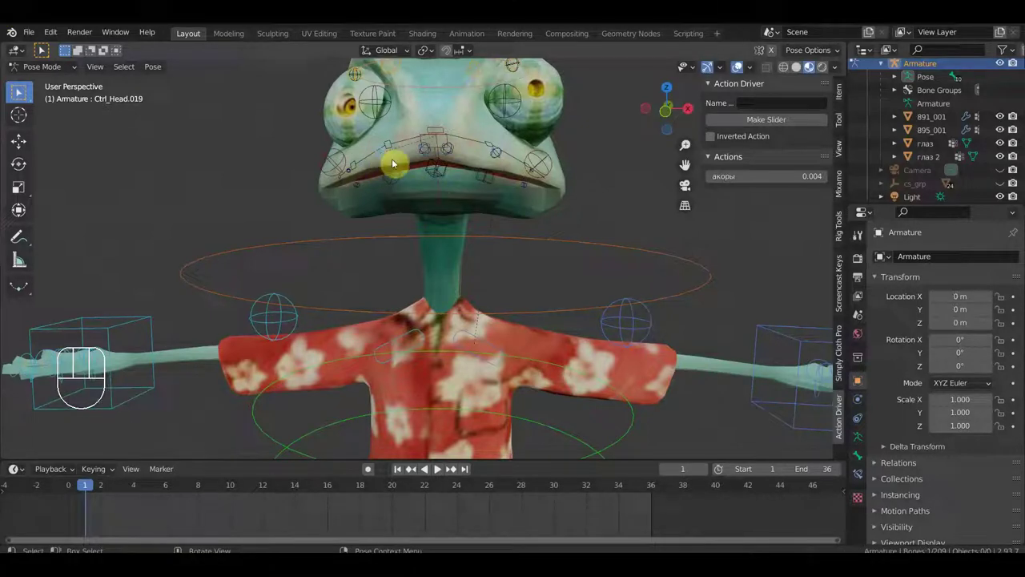
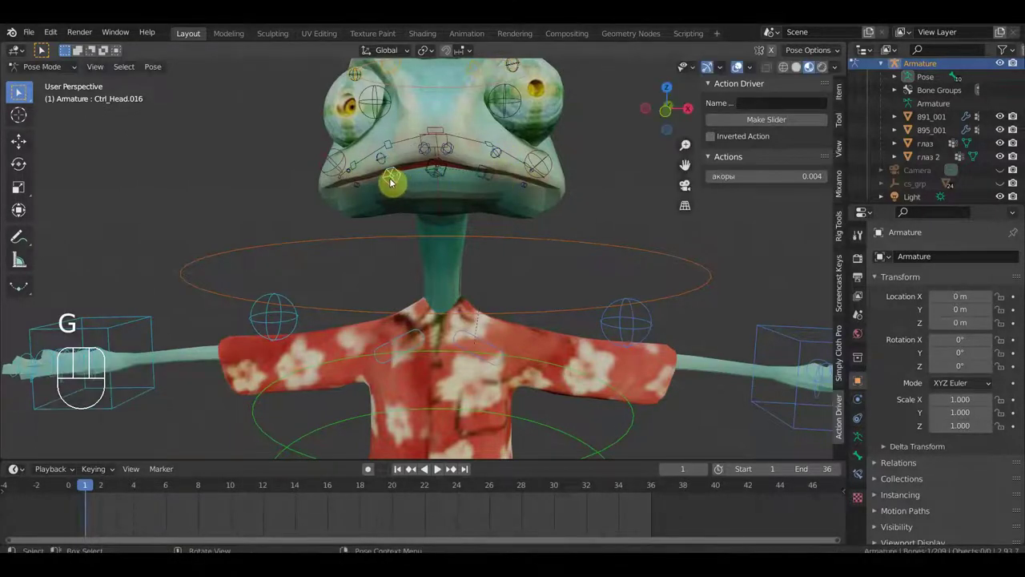
pyautogui.press('g')
pyautogui.click(392, 182)
# Adjust the remaining lip controls into a fully closed mouth and check it from several angles.
pyautogui.moveTo(447, 174); pyautogui.dragTo(459, 178)
pyautogui.press('g')
pyautogui.click(456, 177)
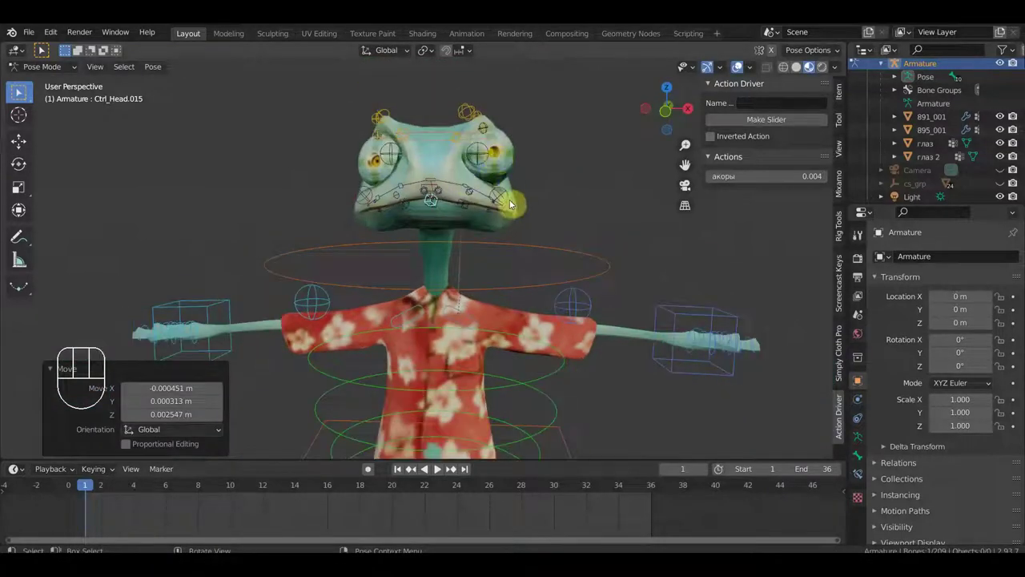
pyautogui.moveTo(758, 109); pyautogui.dragTo(630, 187)
pyautogui.scroll(3)
pyautogui.moveTo(606, 199); pyautogui.dragTo(450, 209)
pyautogui.scroll(-3)
pyautogui.moveTo(388, 250); pyautogui.dragTo(350, 220)
pyautogui.moveTo(531, 242); pyautogui.dragTo(616, 235)
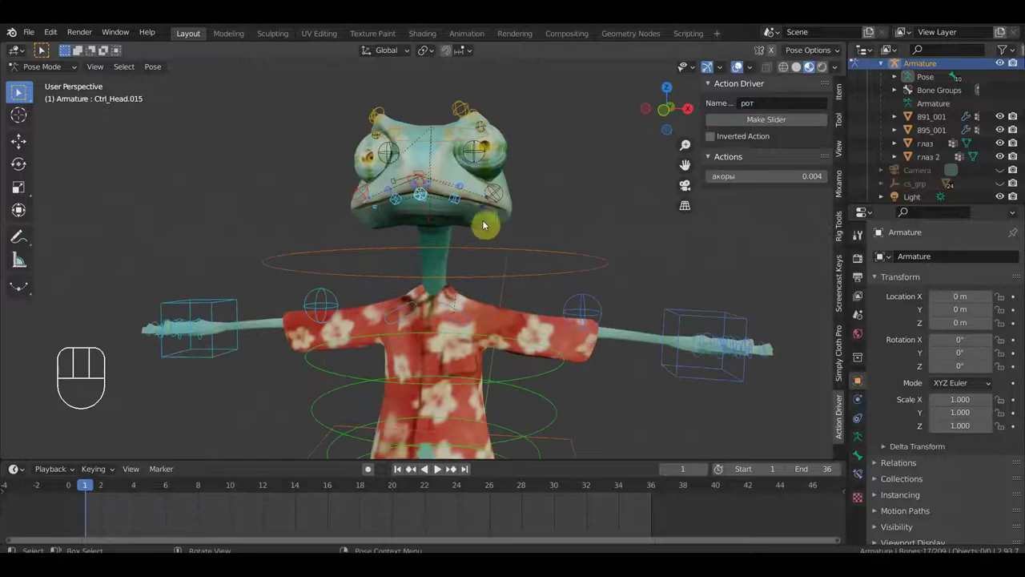
# Select all the lip control bones and make a 'рот' action slider from the closed-mouth pose.
pyautogui.click(487, 209)
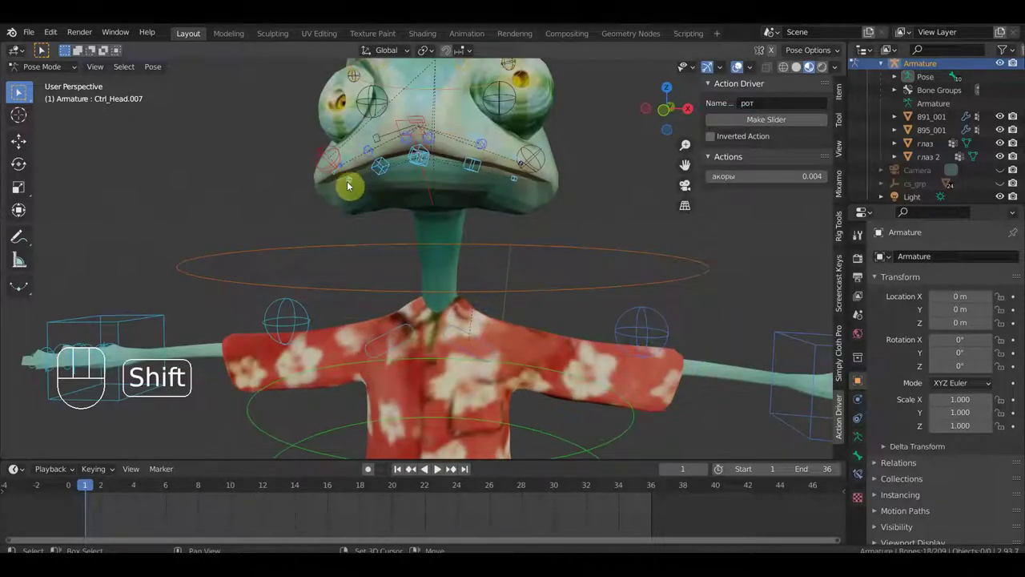
pyautogui.click(525, 164)
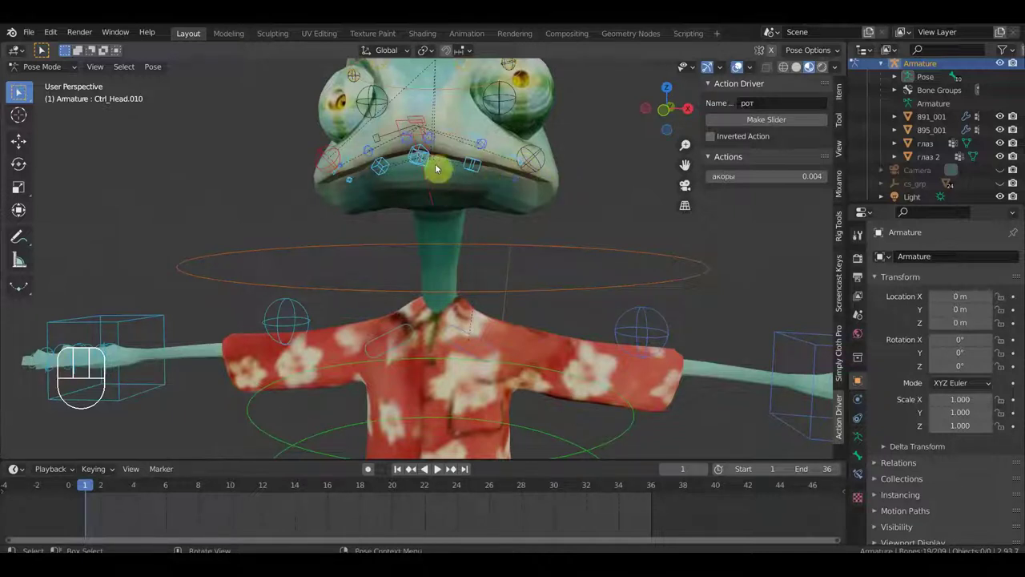
pyautogui.click(435, 143)
pyautogui.click(412, 145)
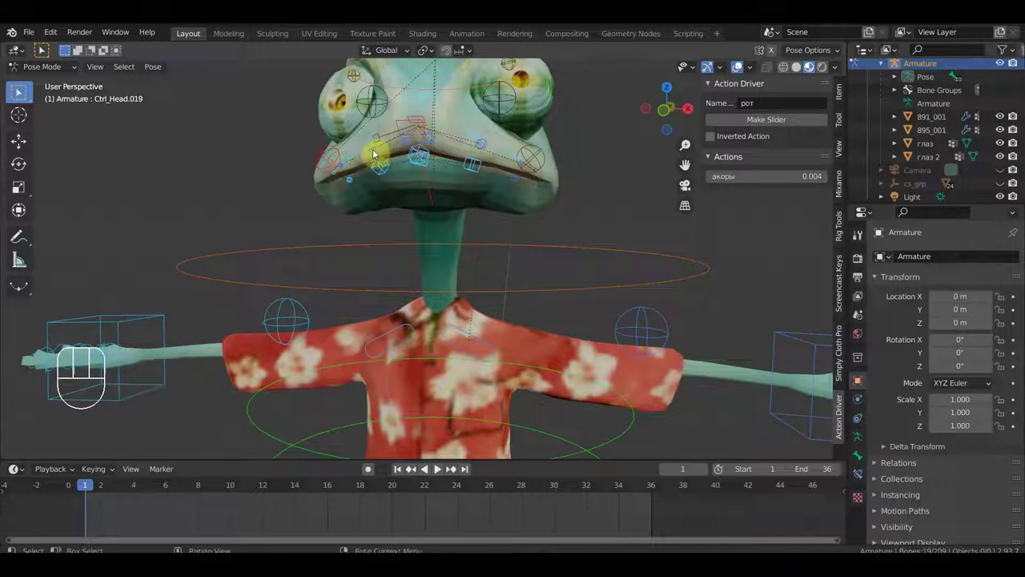
pyautogui.click(354, 160)
pyautogui.click(357, 157)
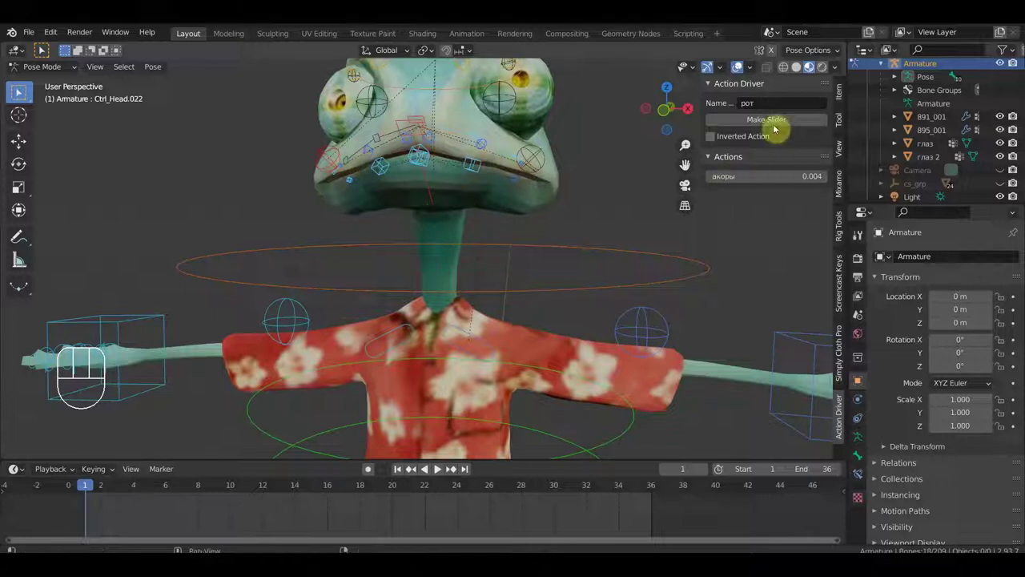
pyautogui.click(778, 123)
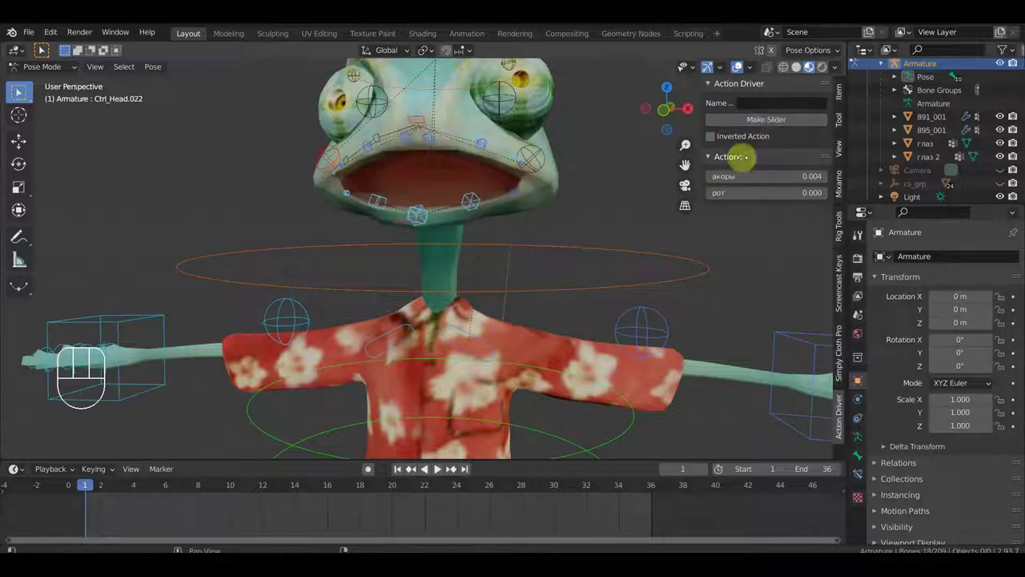
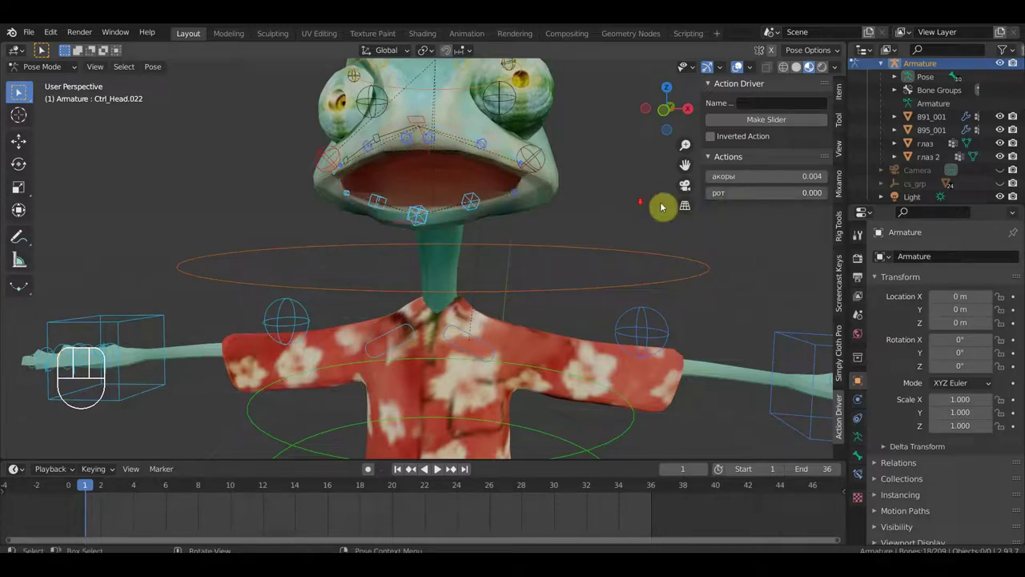
# Select the hips and right foot controls and shift the hips slightly, viewing from above.
pyautogui.moveTo(590, 213); pyautogui.dragTo(600, 218)
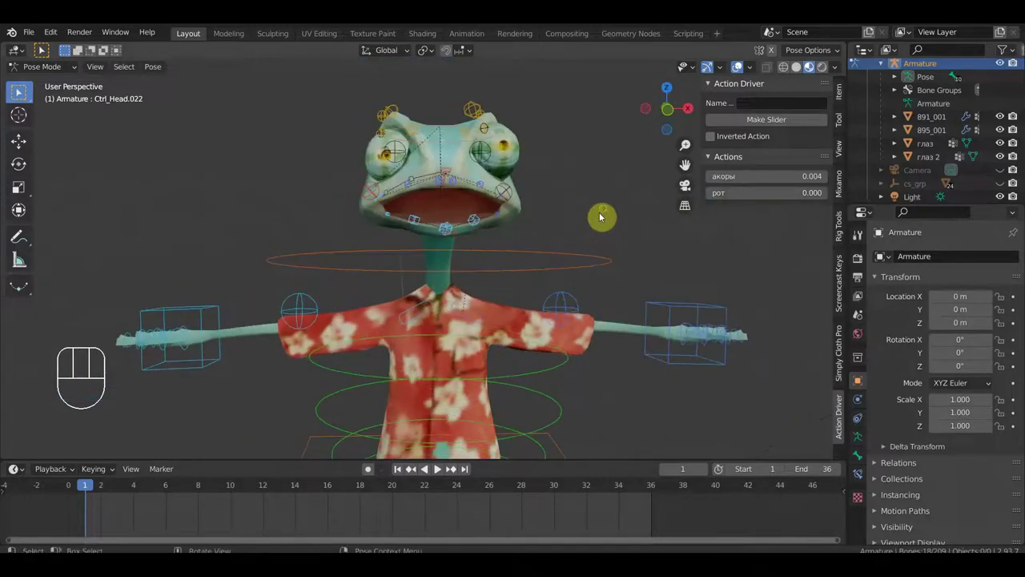
pyautogui.middleClick(605, 227)
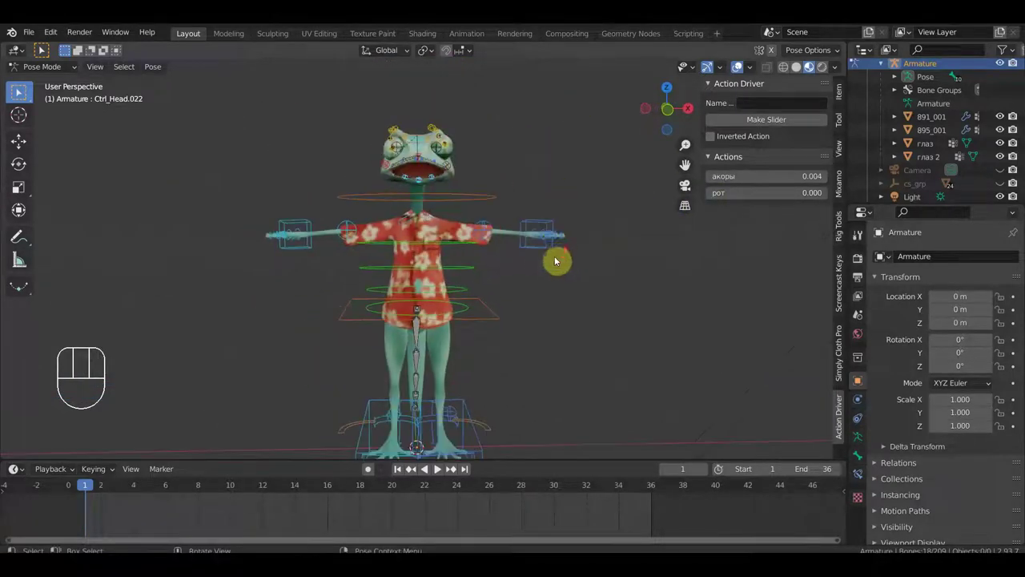
pyautogui.middleClick(545, 236)
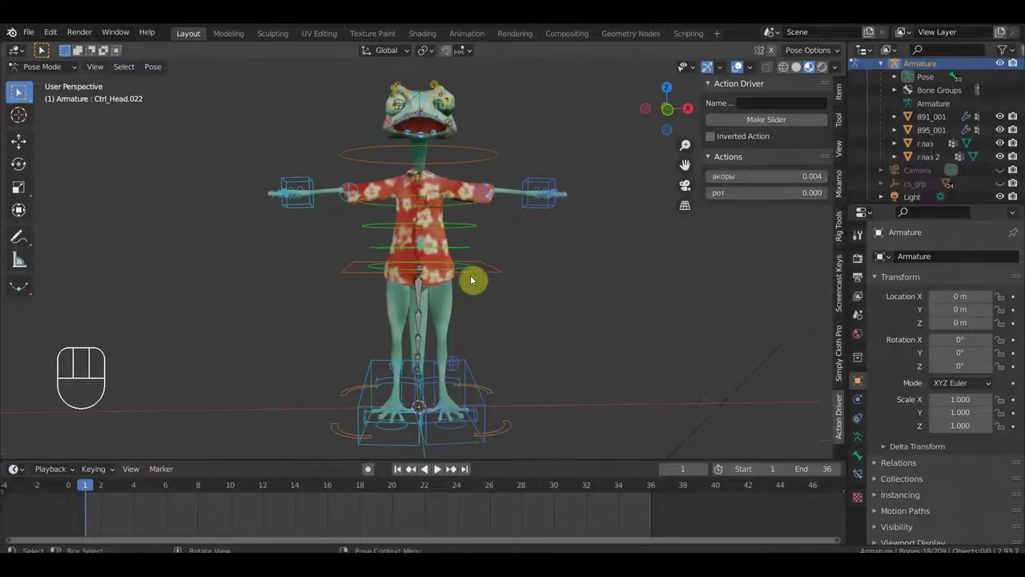
pyautogui.click(491, 274)
pyautogui.press('KP_7')
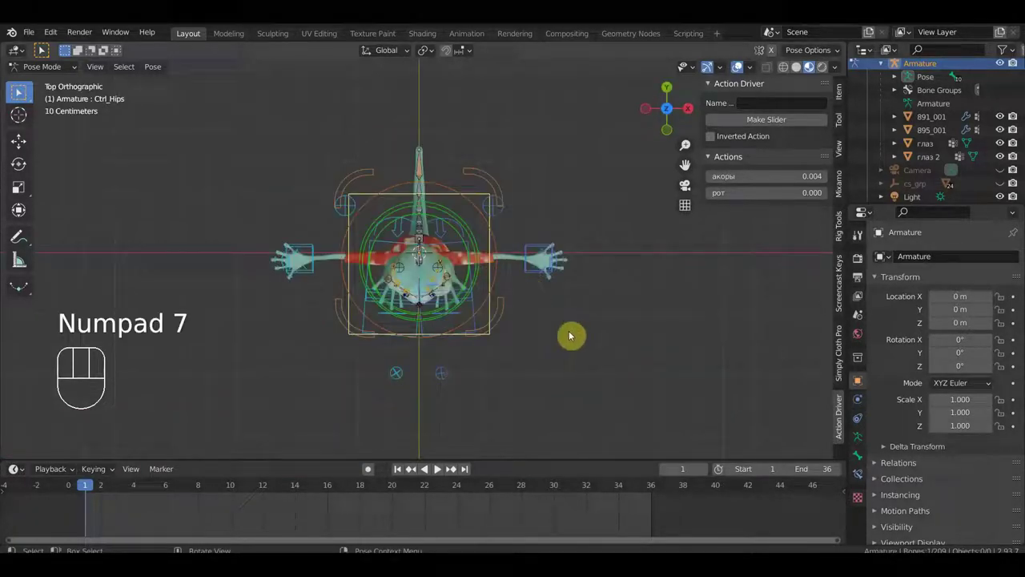
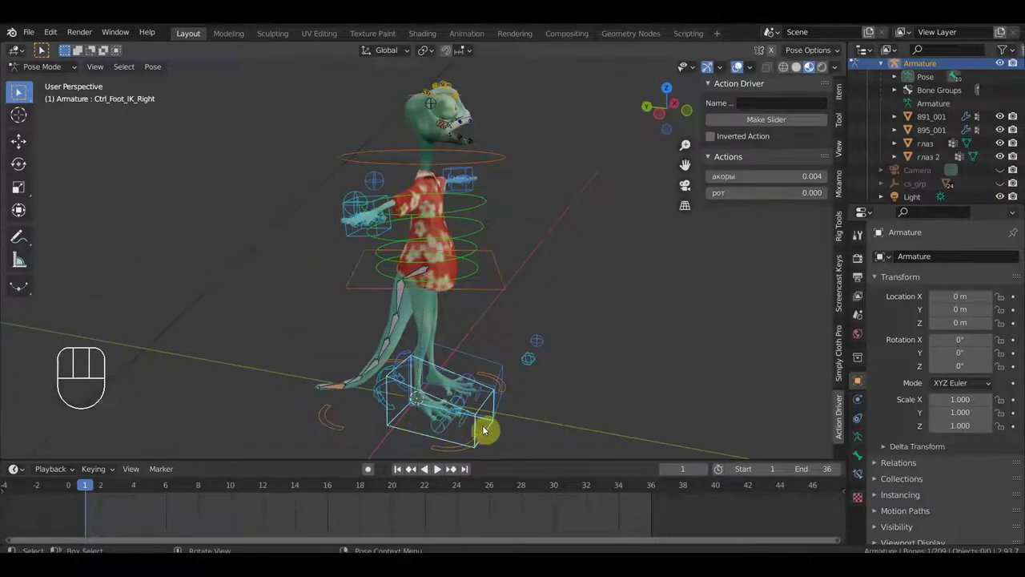
pyautogui.middleClick(571, 402)
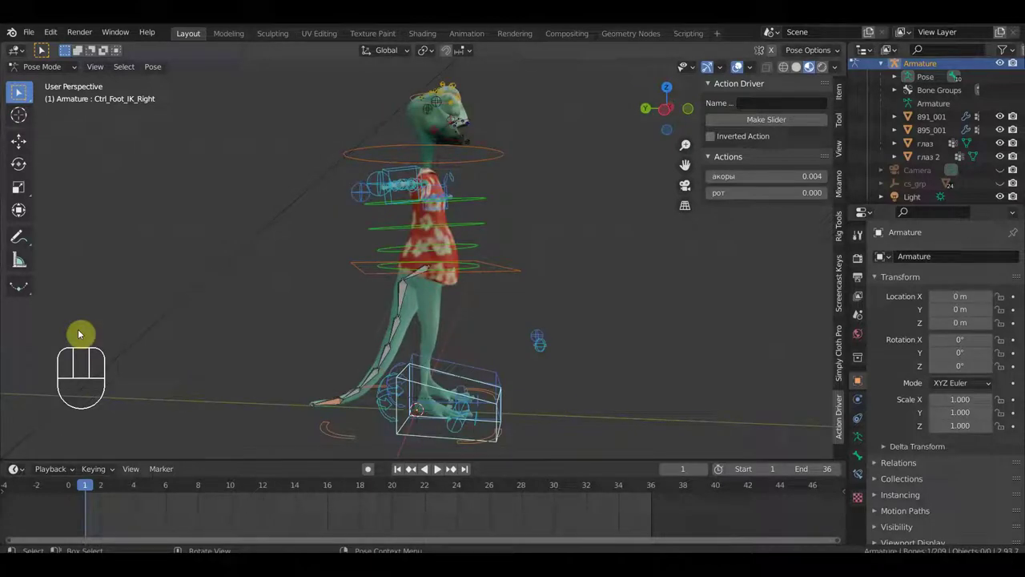
pyautogui.click(23, 152)
pyautogui.click(411, 467)
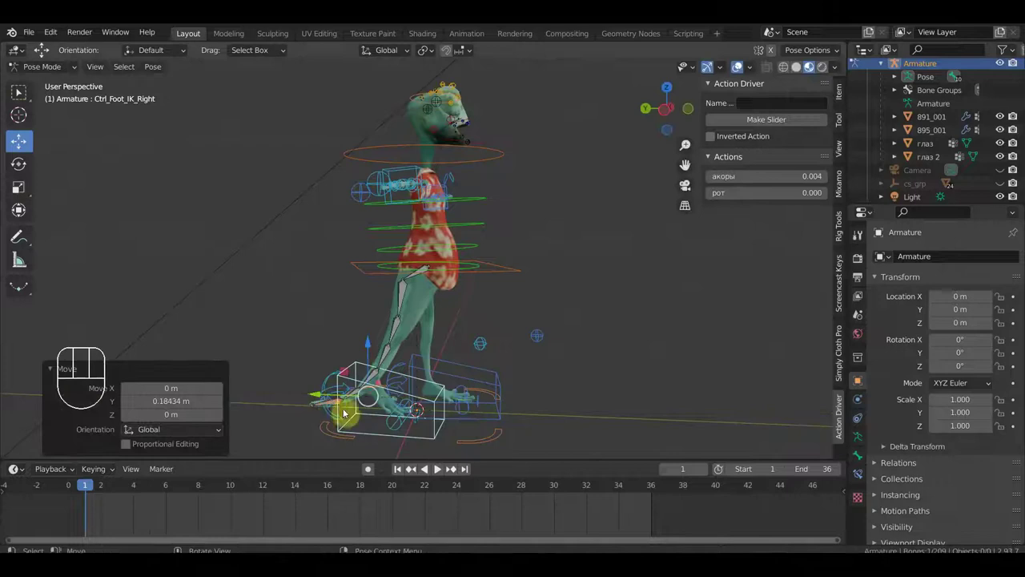
pyautogui.click(497, 272)
pyautogui.press('g')
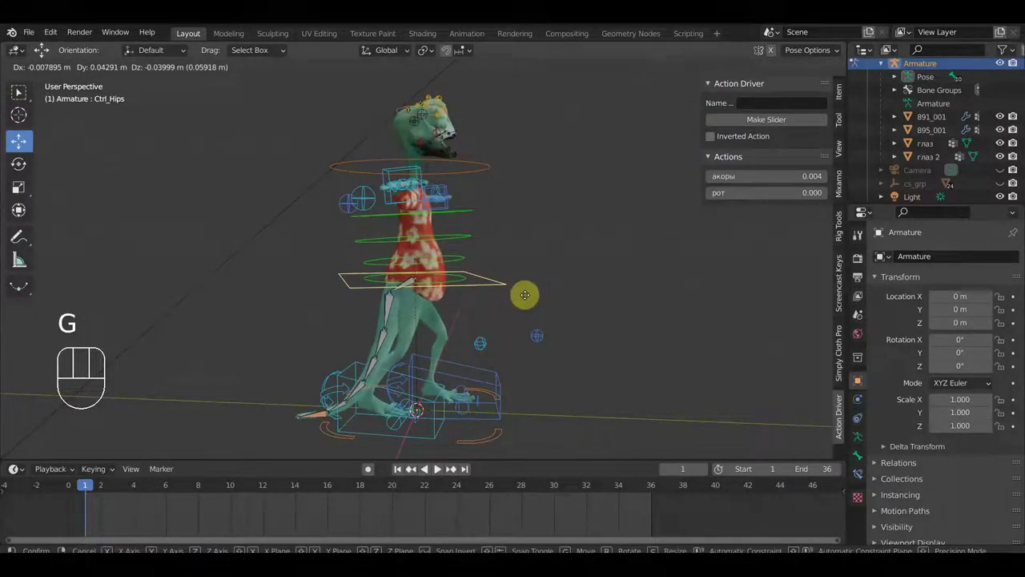
pyautogui.click(528, 298)
pyautogui.moveTo(505, 341); pyautogui.dragTo(386, 352)
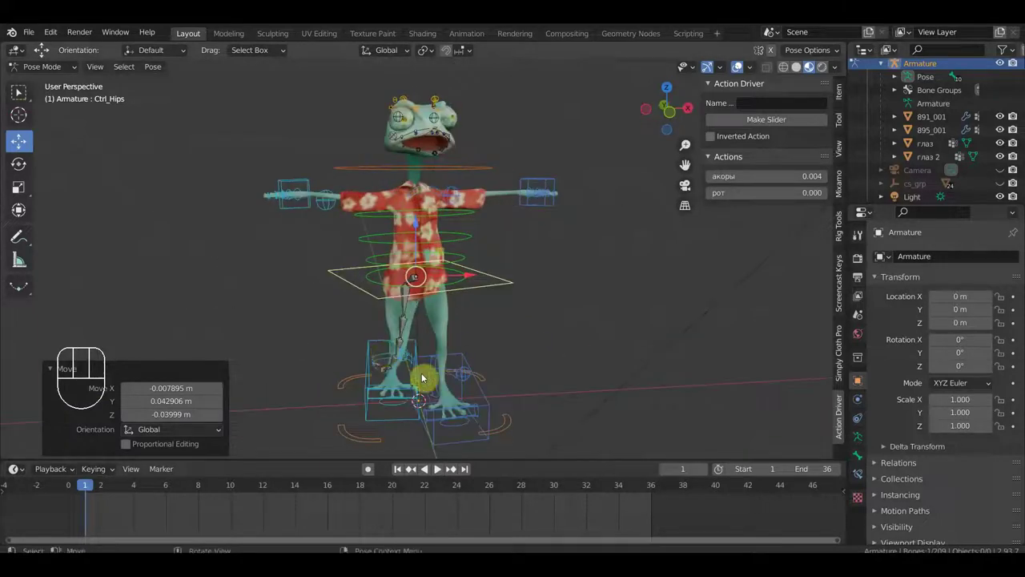
# Move the left foot forward, adjust foot placement, then lower the Ctrl_Hips control slightly.
pyautogui.click(487, 400)
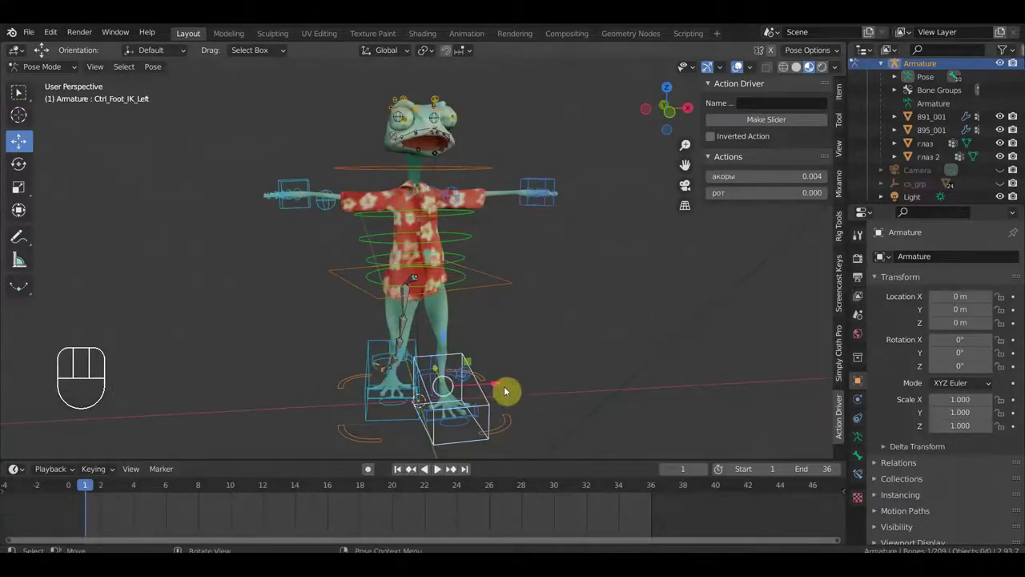
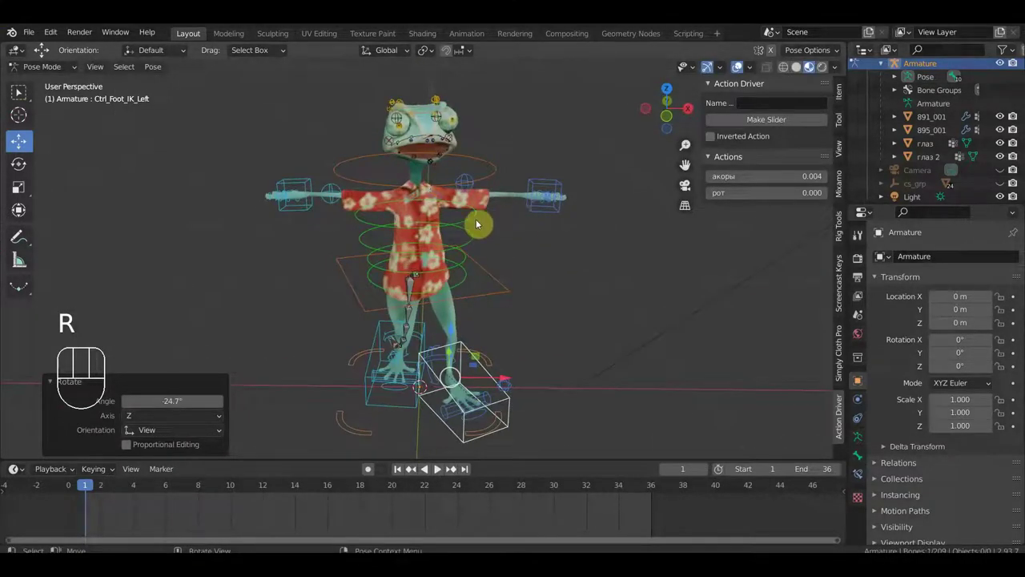
pyautogui.moveTo(467, 239); pyautogui.dragTo(453, 231)
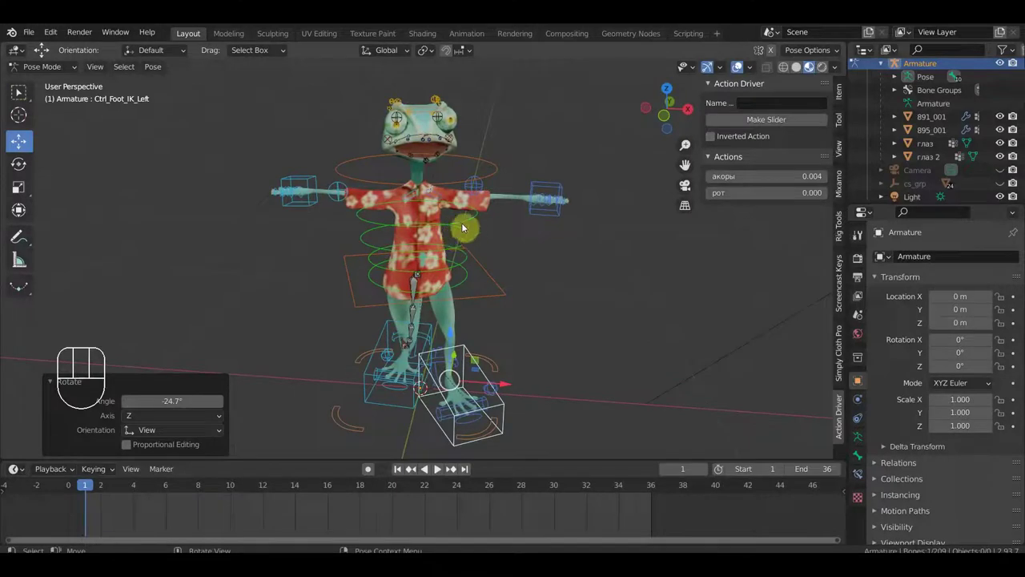
pyautogui.click(460, 225)
pyautogui.moveTo(502, 237); pyautogui.dragTo(511, 338)
pyautogui.press('KP_7')
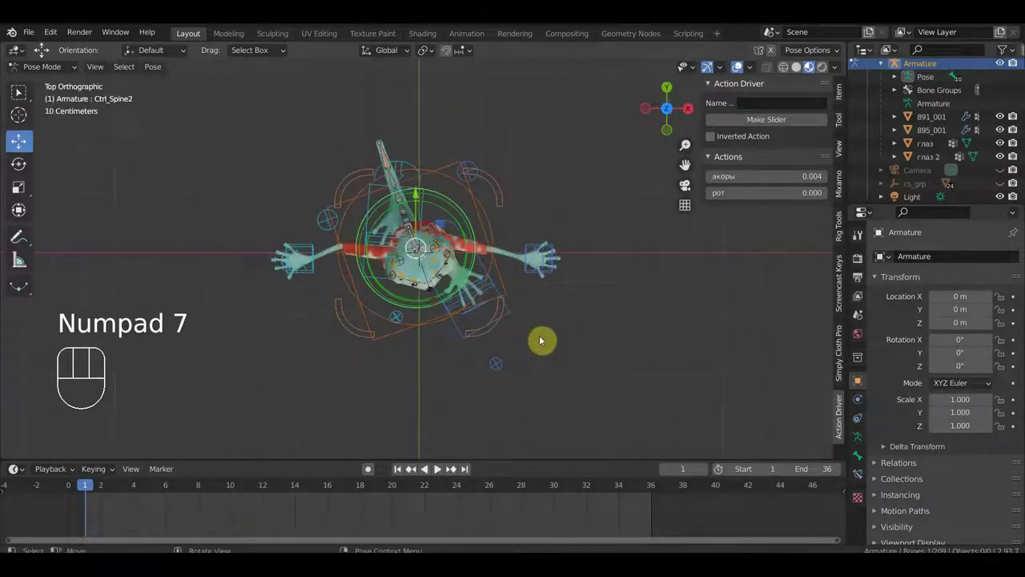
pyautogui.press('r')
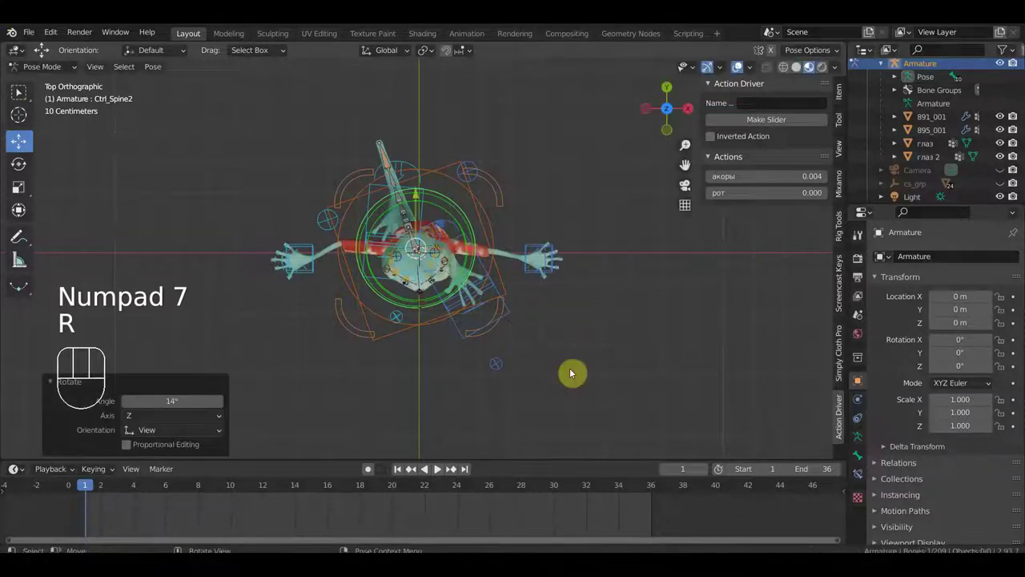
pyautogui.moveTo(517, 359); pyautogui.dragTo(508, 230)
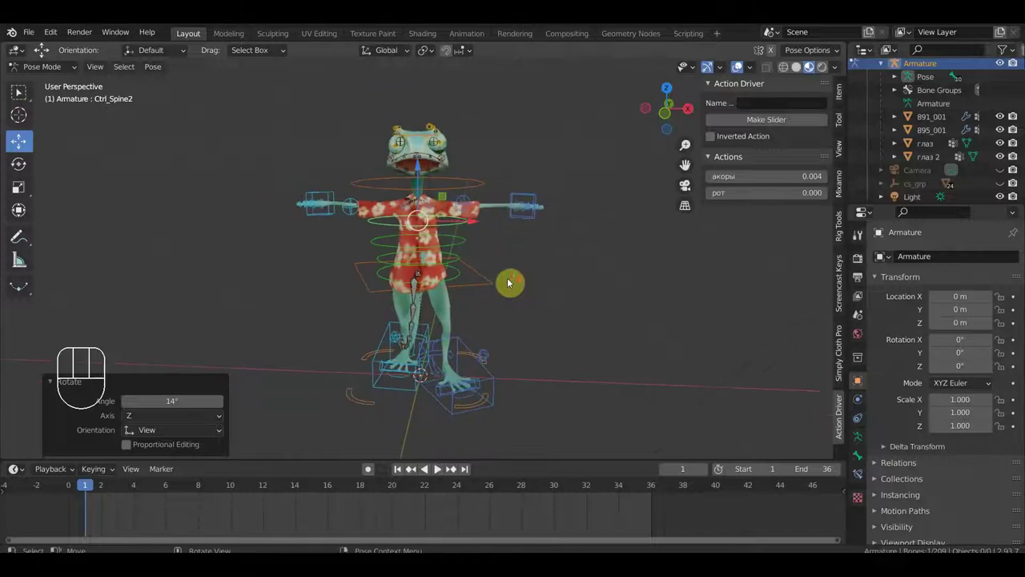
pyautogui.middleClick(481, 294)
pyautogui.click(478, 283)
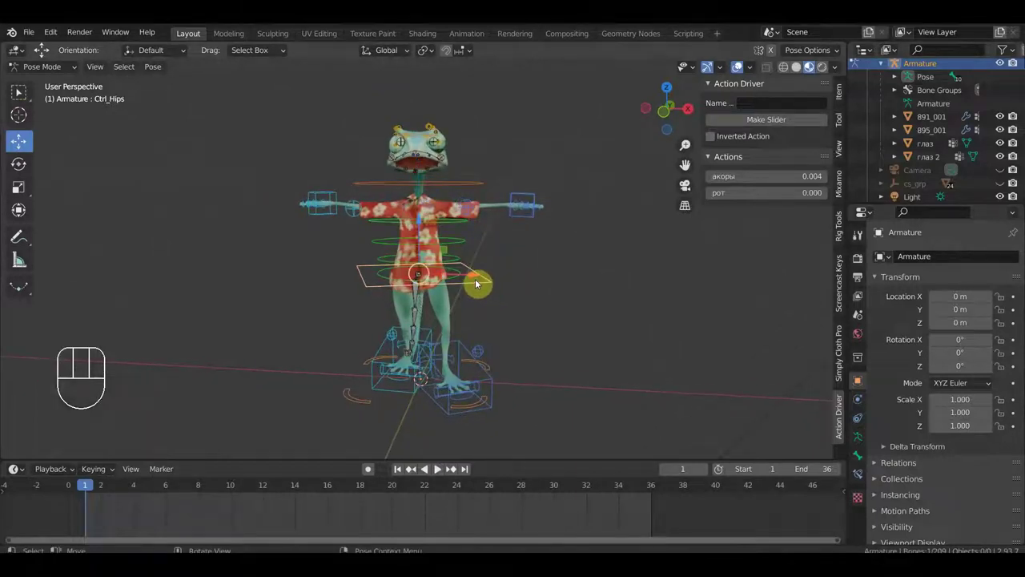
pyautogui.press('g')
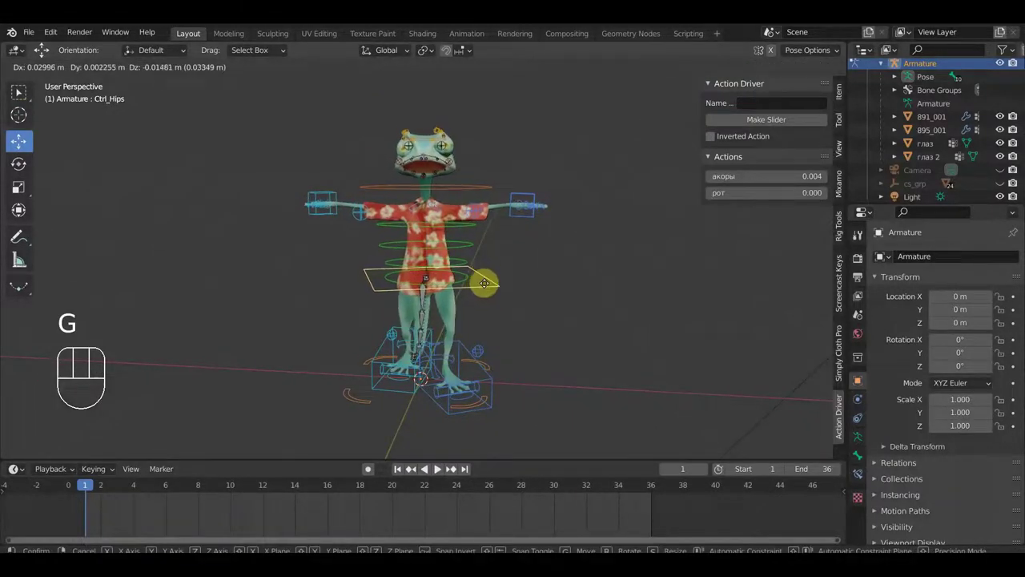
pyautogui.click(488, 287)
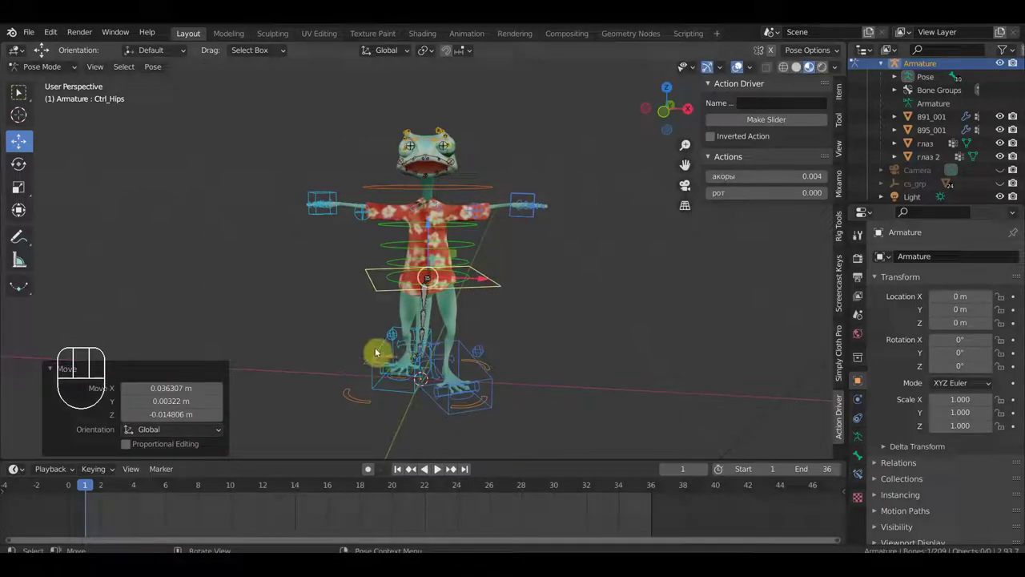
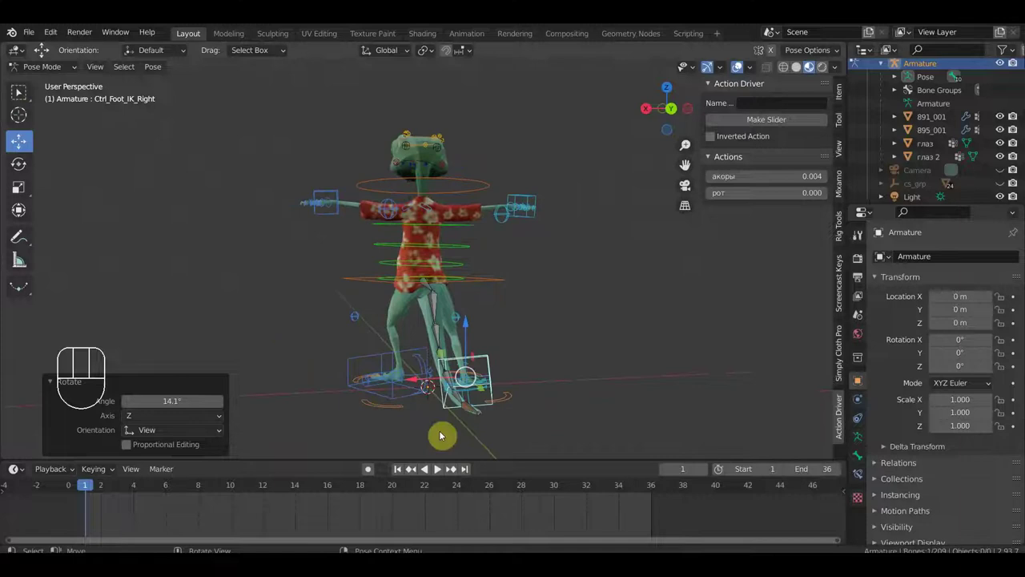
# Reposition the right foot IK and knee target controls into a bent-leg crouched stance.
pyautogui.moveTo(475, 412); pyautogui.dragTo(521, 425)
pyautogui.moveTo(534, 427); pyautogui.dragTo(494, 427)
pyautogui.moveTo(375, 406); pyautogui.dragTo(344, 397)
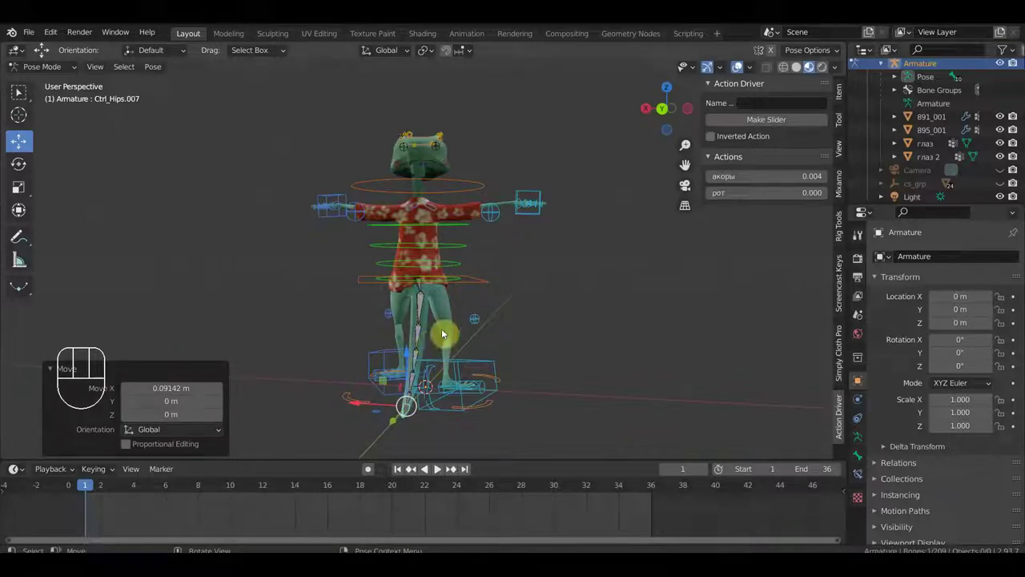
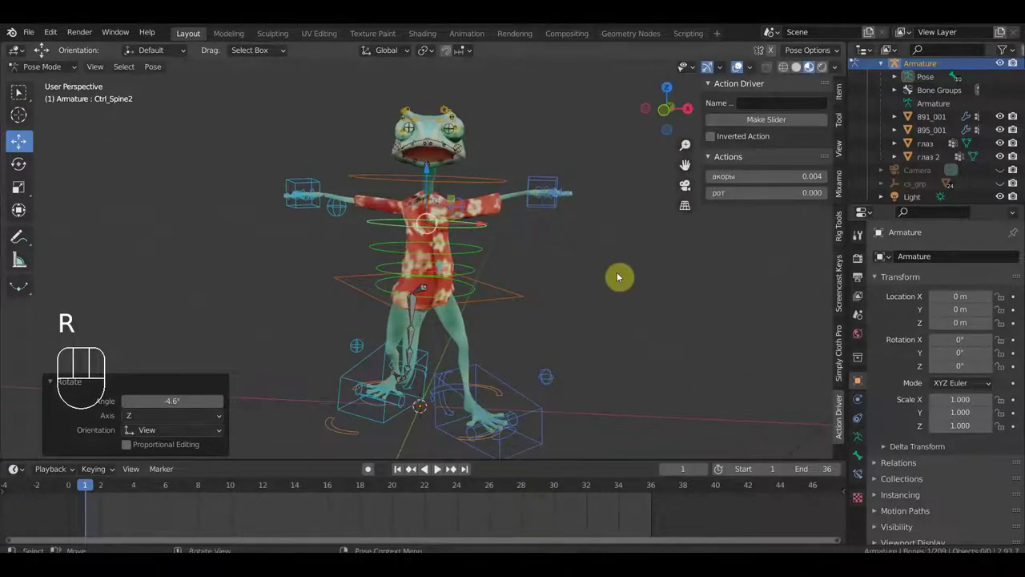
# Lower the hips control further to deepen the frog's crouch.
pyautogui.moveTo(620, 287); pyautogui.dragTo(586, 361)
pyautogui.press('r')
pyautogui.moveTo(624, 346); pyautogui.dragTo(641, 281)
pyautogui.moveTo(571, 293); pyautogui.dragTo(591, 311)
pyautogui.click(484, 290)
pyautogui.press('g')
pyautogui.click(507, 317)
# Settle Ctrl_Foot_IK_Right flat on the ground and verify it in front and perspective views.
pyautogui.moveTo(494, 365); pyautogui.dragTo(508, 443)
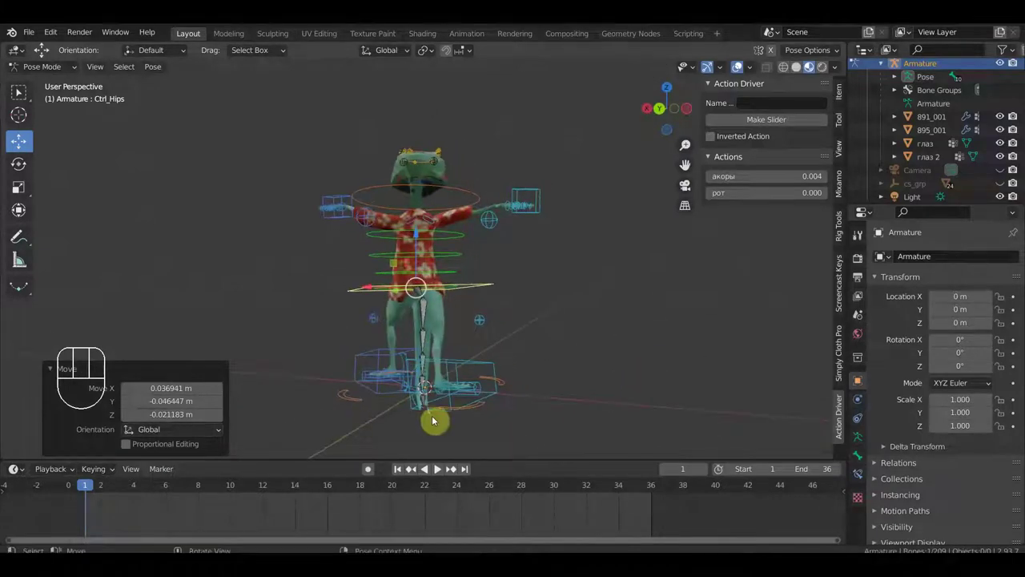
pyautogui.scroll(3)
pyautogui.moveTo(459, 373); pyautogui.dragTo(450, 406)
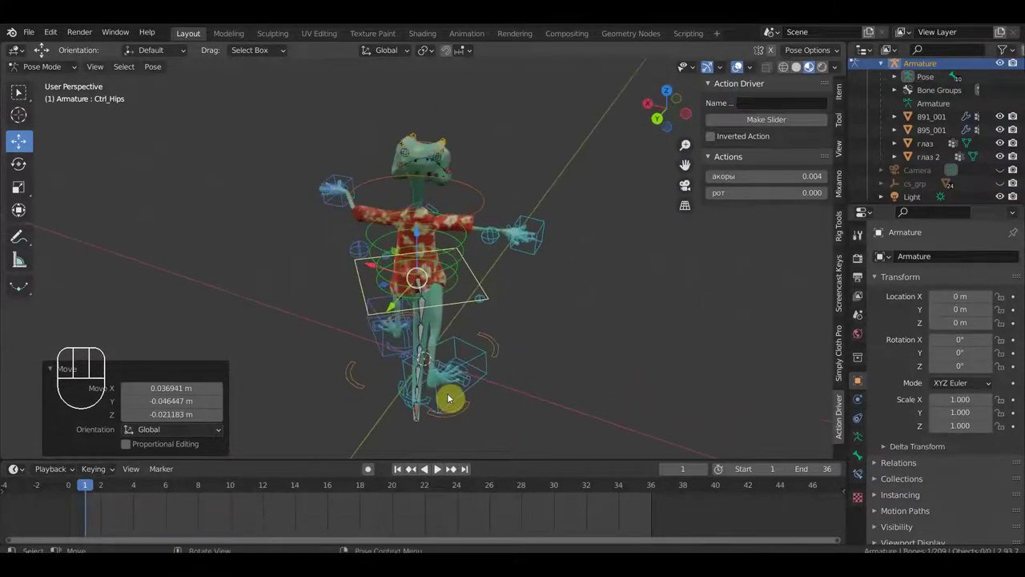
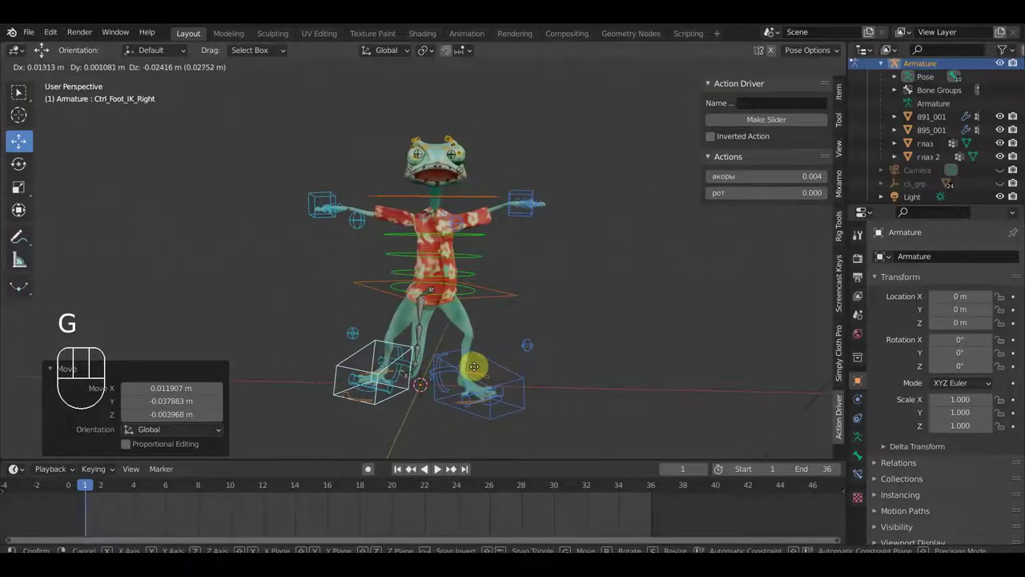
pyautogui.click(473, 366)
pyautogui.press('KP_1')
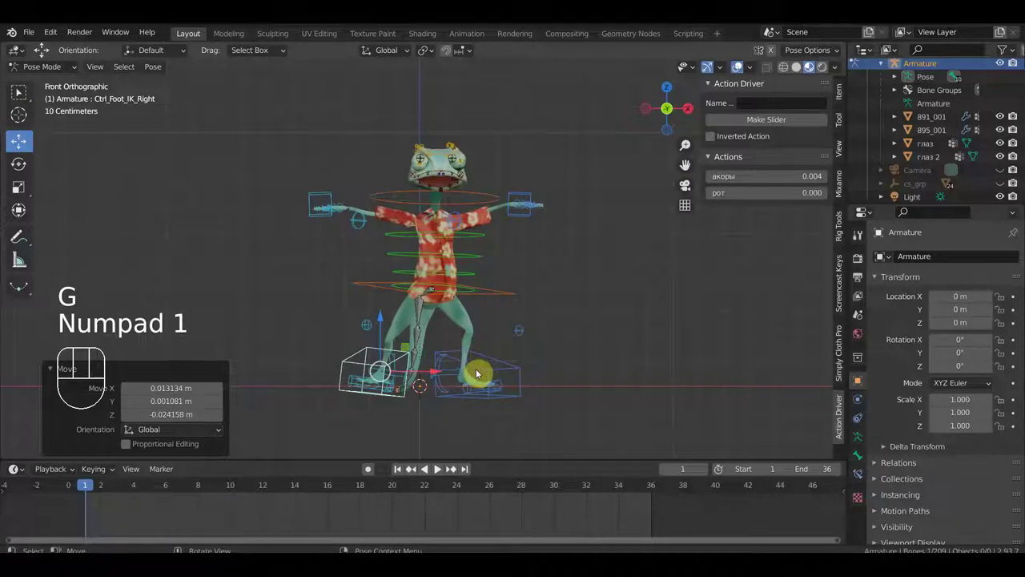
pyautogui.scroll(3)
pyautogui.moveTo(530, 385); pyautogui.dragTo(477, 395)
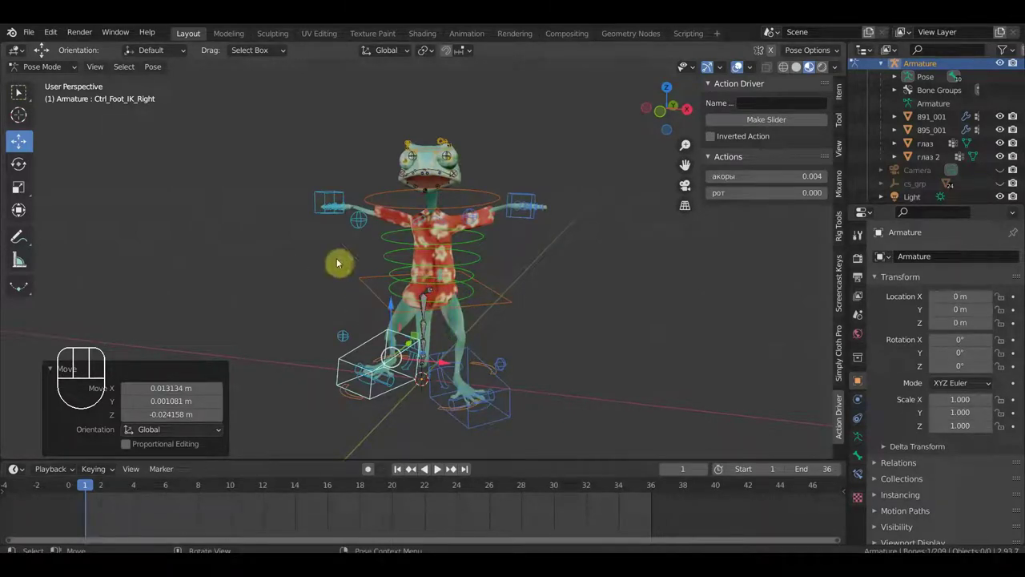
pyautogui.middleClick(380, 260)
pyautogui.scroll(-3)
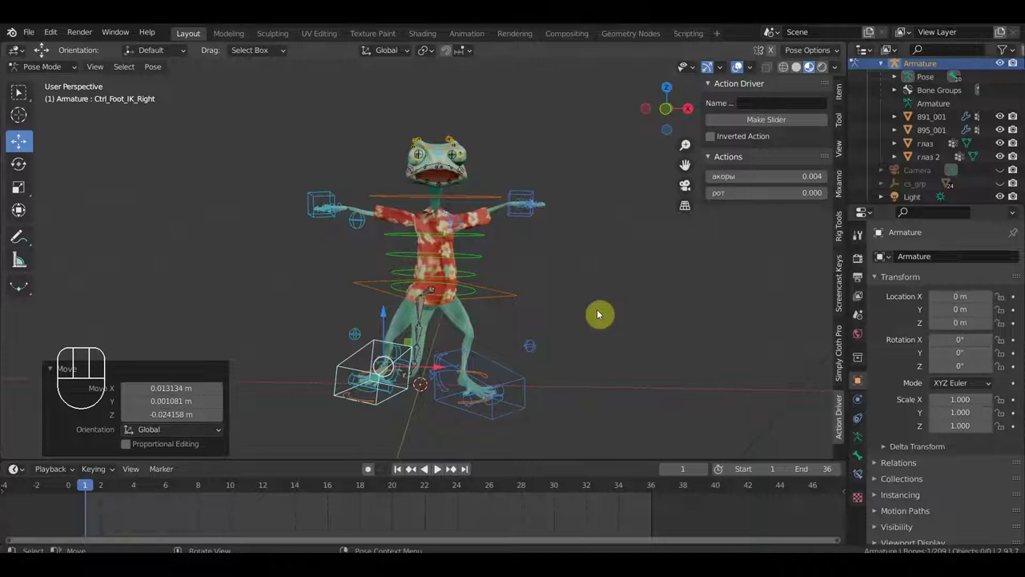
# Keyframe location and rotation of every rig bone on frame 1, then bring the guitar model into the scene.
pyautogui.press('a')
pyautogui.press('i')
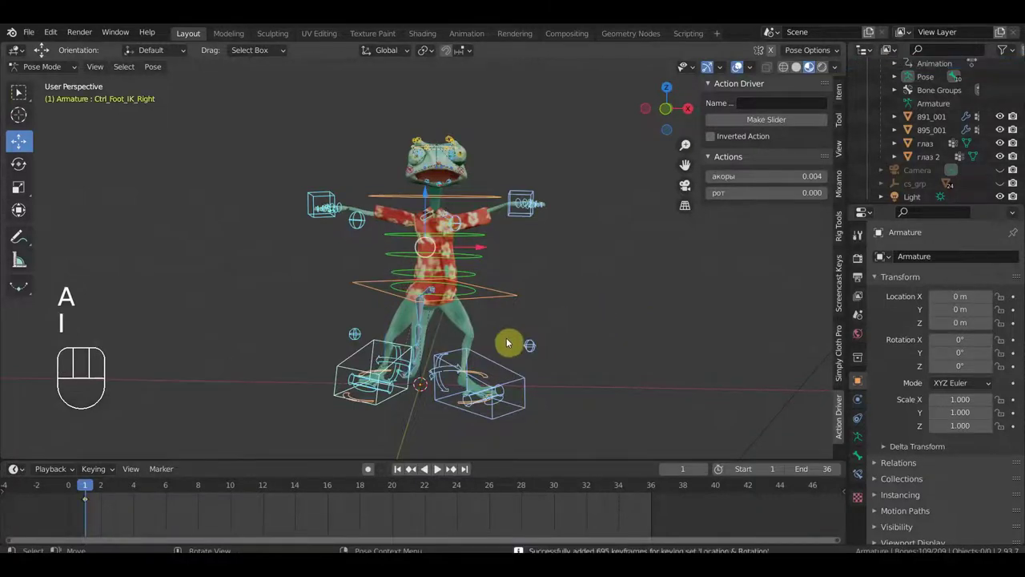
pyautogui.moveTo(45, 70); pyautogui.dragTo(50, 82)
pyautogui.moveTo(36, 37); pyautogui.dragTo(226, 282)
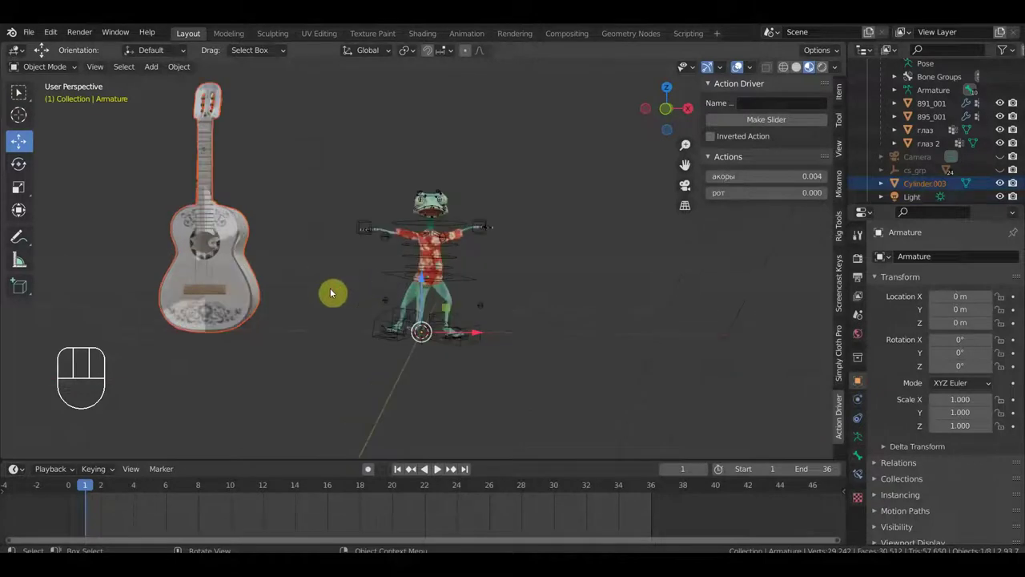
# Pan the view to centre the whole frog with the imported Cylinder.003 guitar above it.
pyautogui.moveTo(350, 293); pyautogui.dragTo(442, 299)
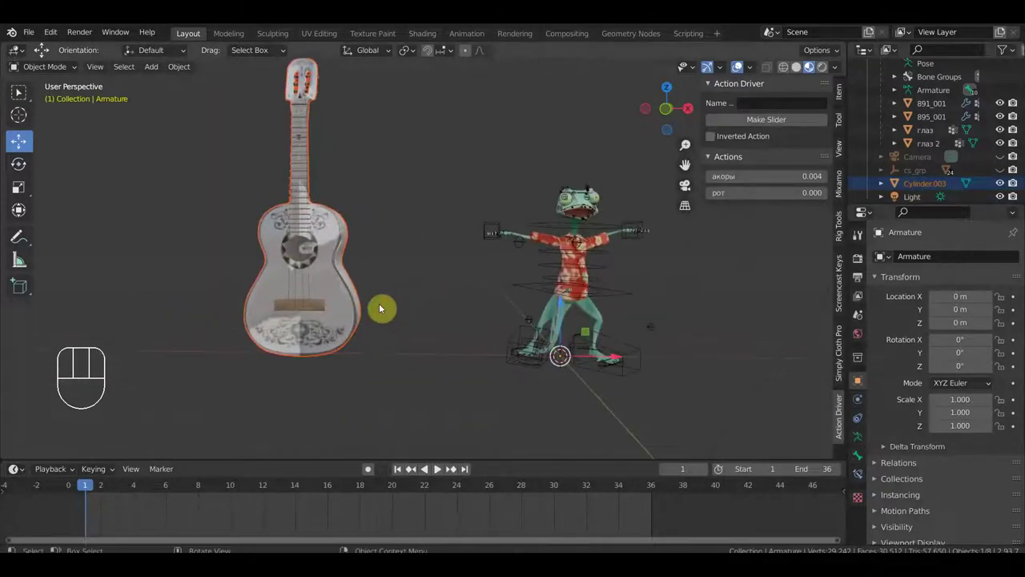
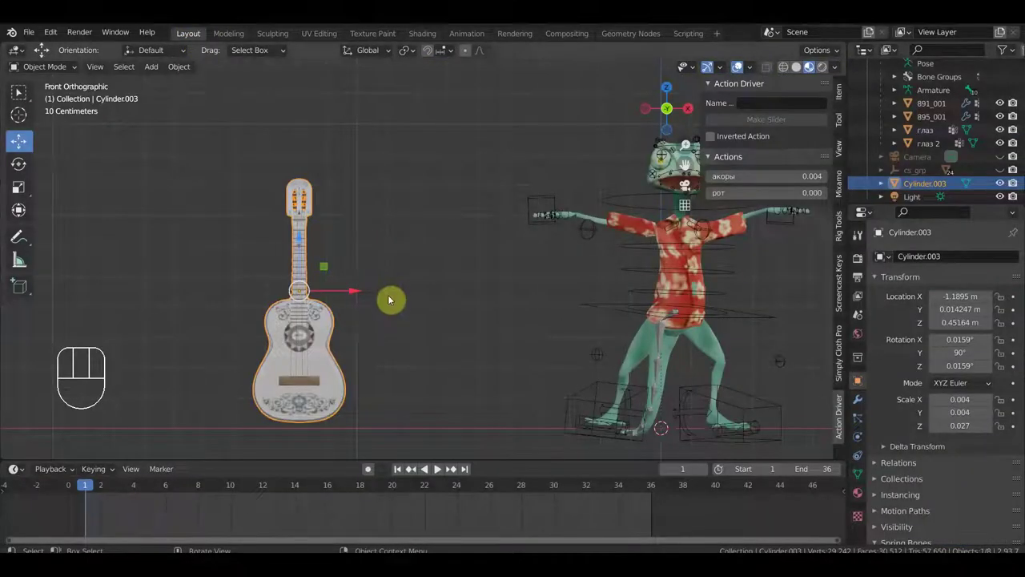
# Add an armature at the guitar, select guitar then armature, and switch it into Pose Mode.
pyautogui.press('shift+a')
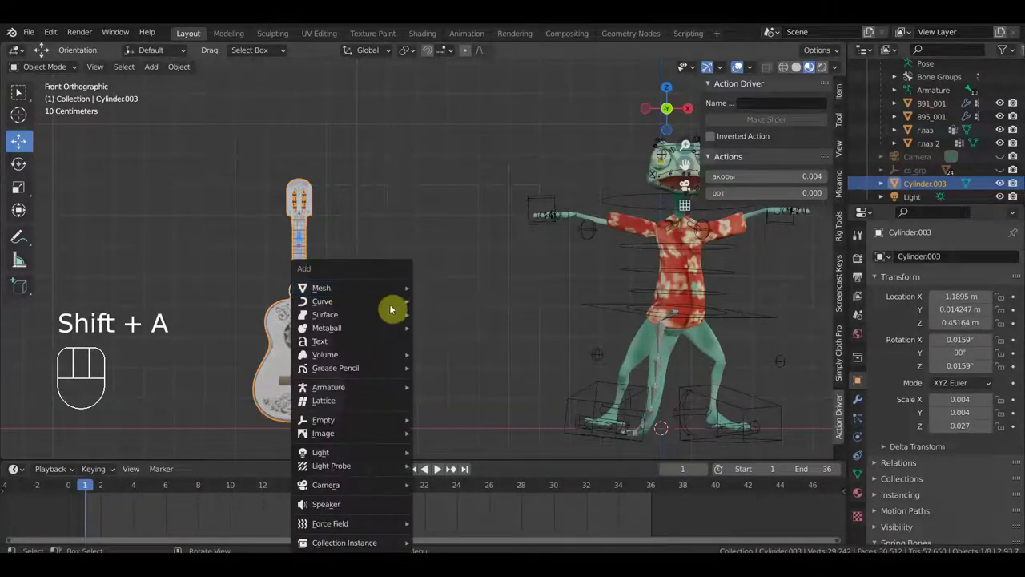
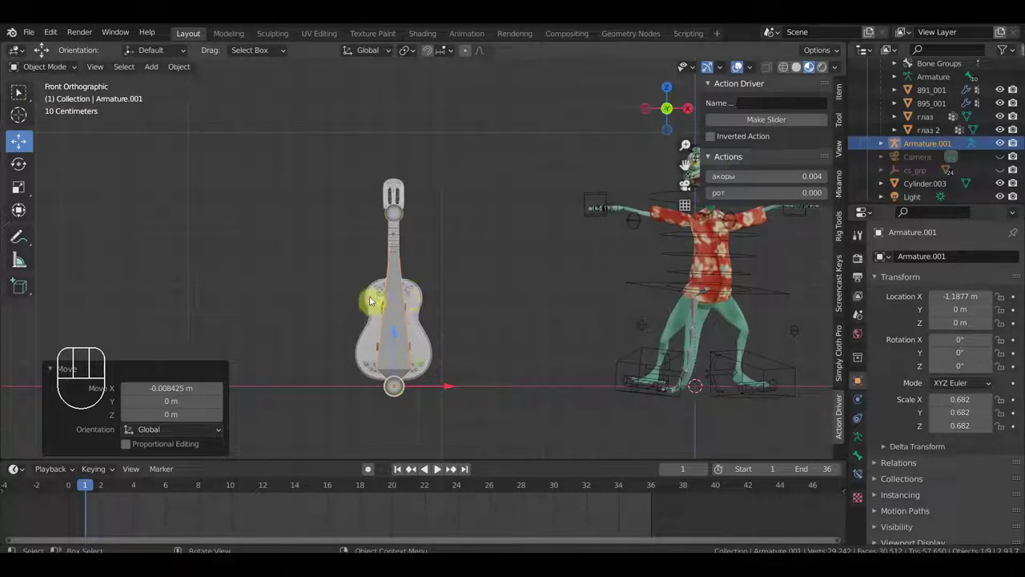
pyautogui.click(380, 293)
pyautogui.click(401, 308)
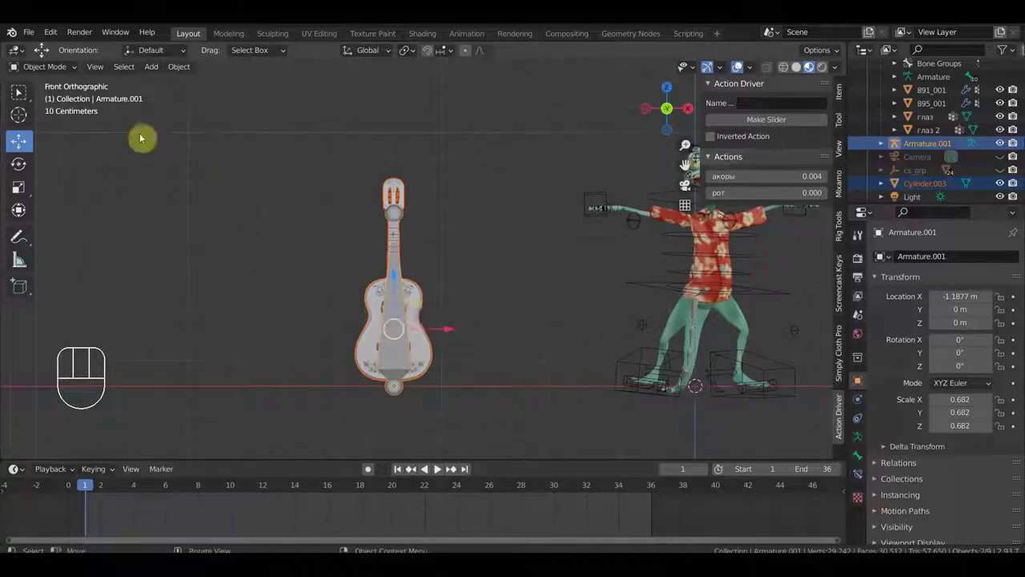
pyautogui.moveTo(57, 72); pyautogui.dragTo(220, 193)
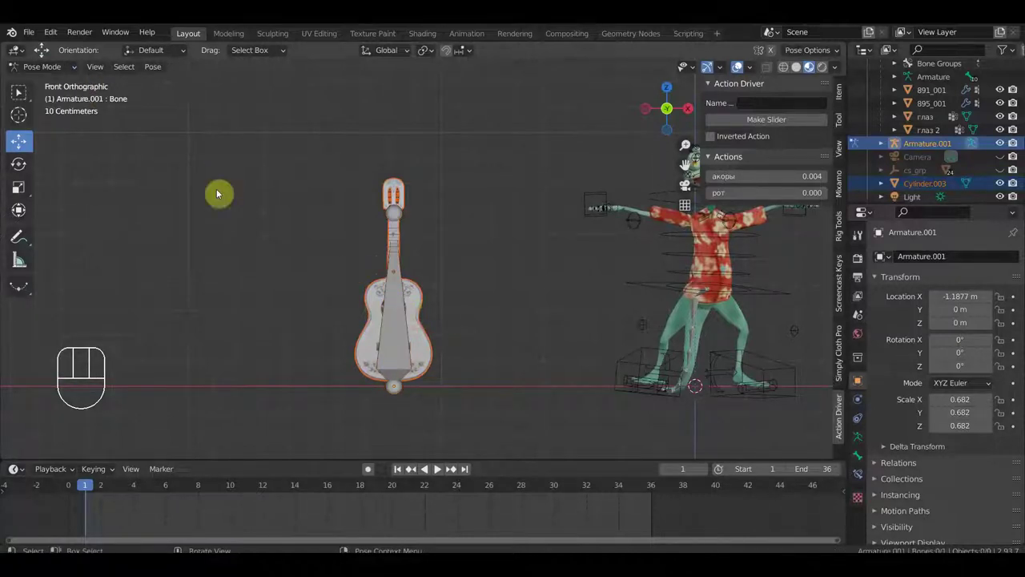
# Parent the guitar to the armature's bone with Ctrl+P > Bone and create a Bone Widget control shape.
pyautogui.click(403, 308)
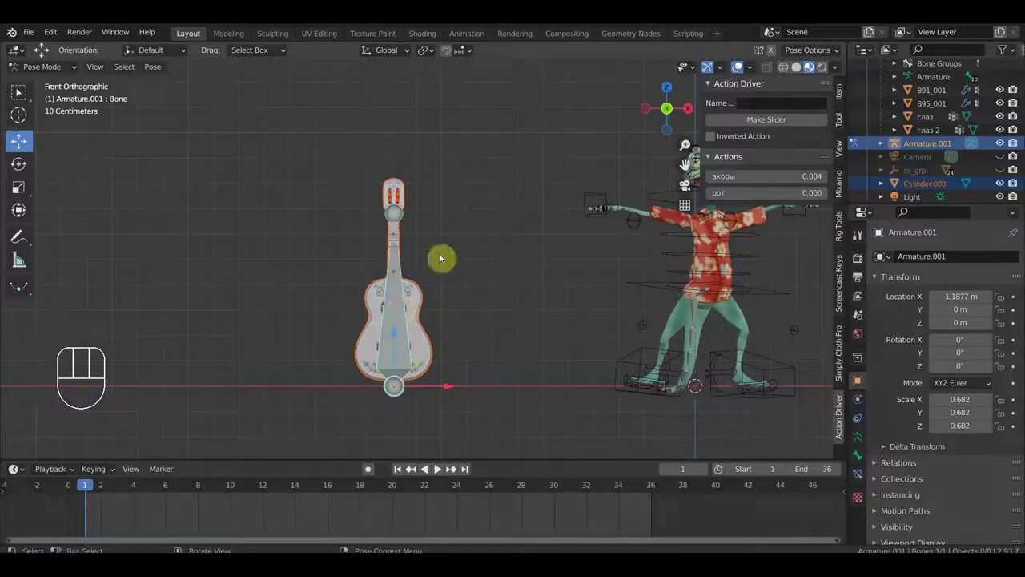
pyautogui.press('ctrl+p')
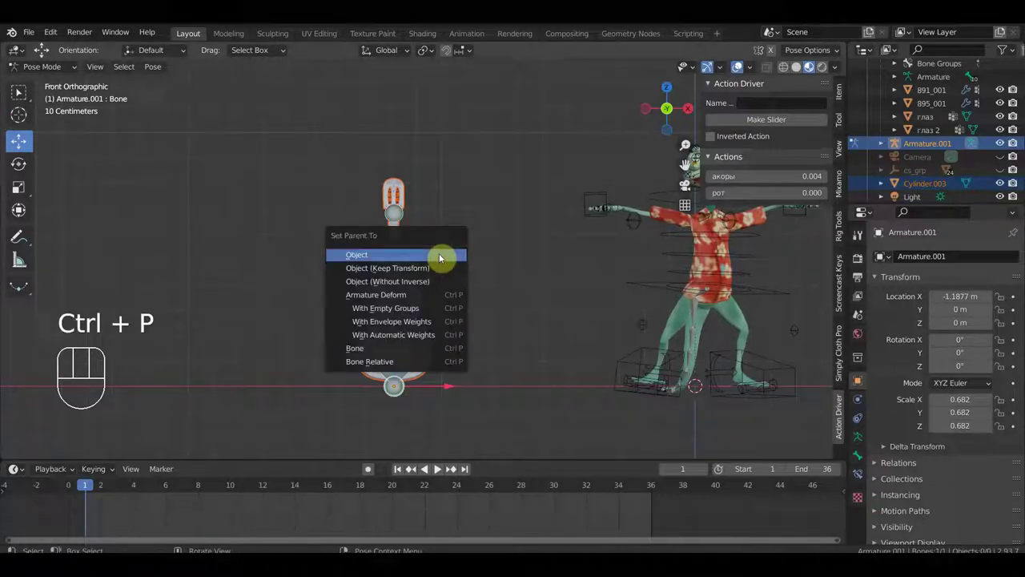
pyautogui.click(401, 321)
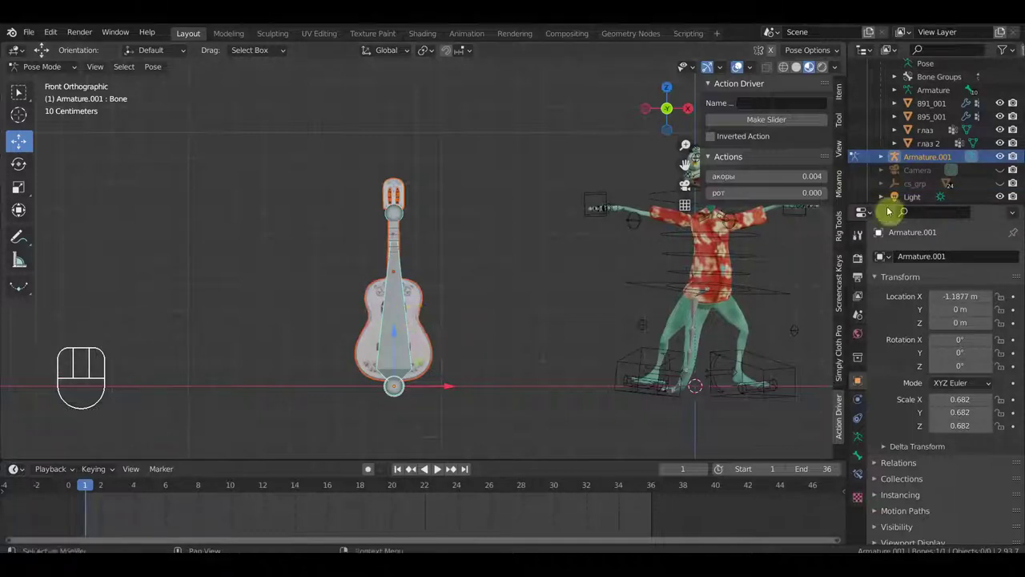
pyautogui.click(845, 238)
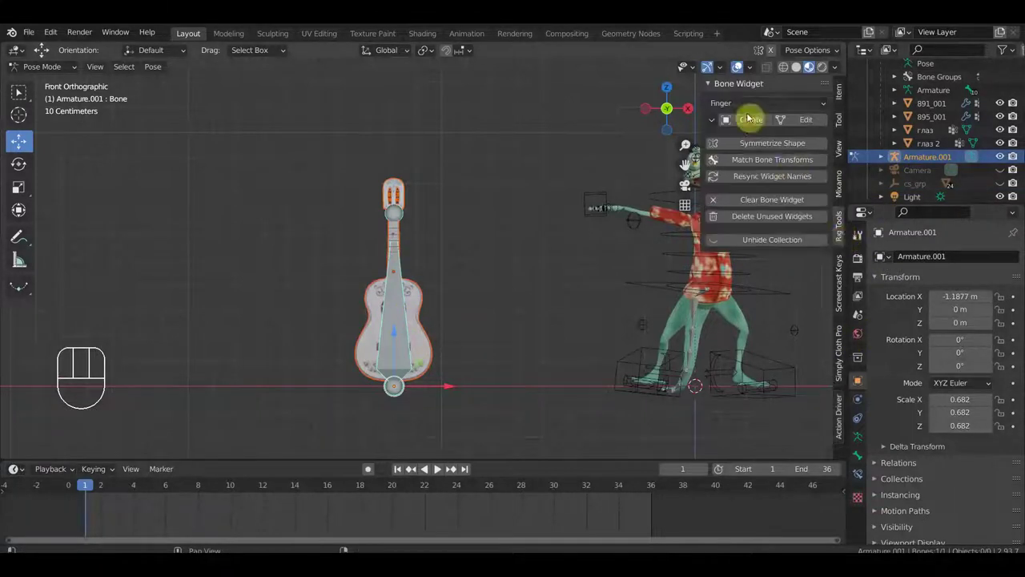
pyautogui.click(754, 127)
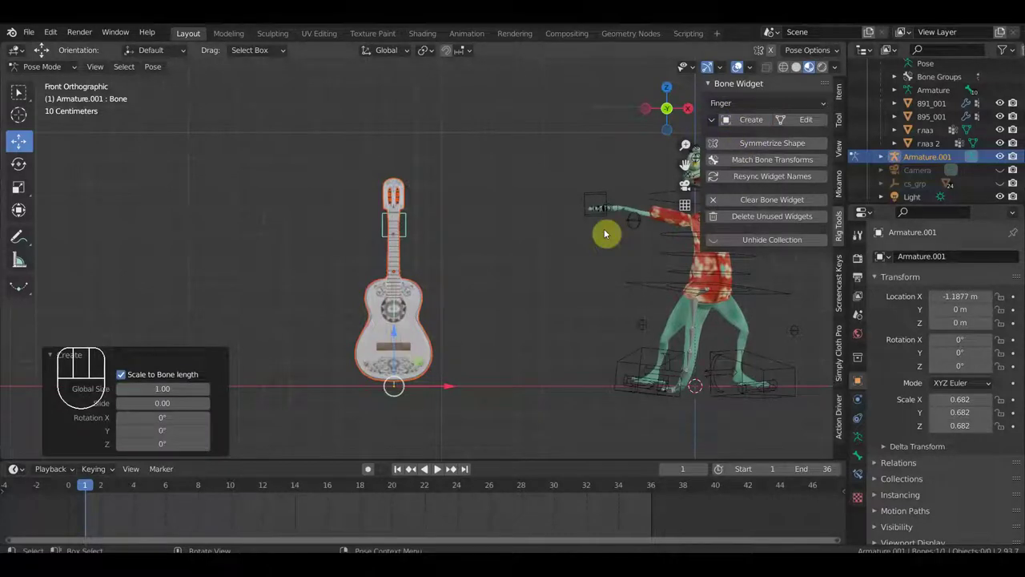
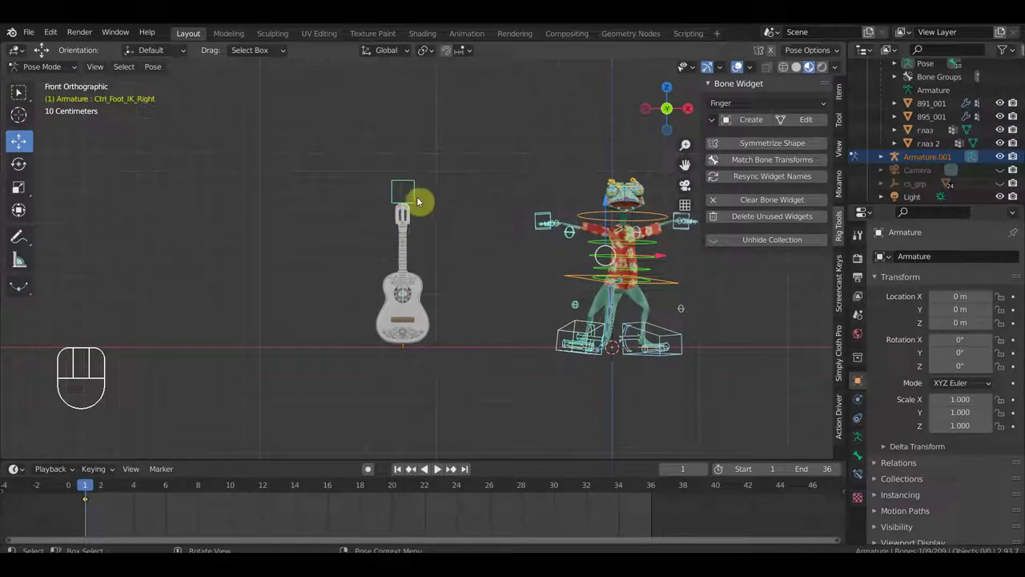
# Rotate the guitar's control bone to turn the guitar toward a playing angle.
pyautogui.click(421, 200)
pyautogui.press('r')
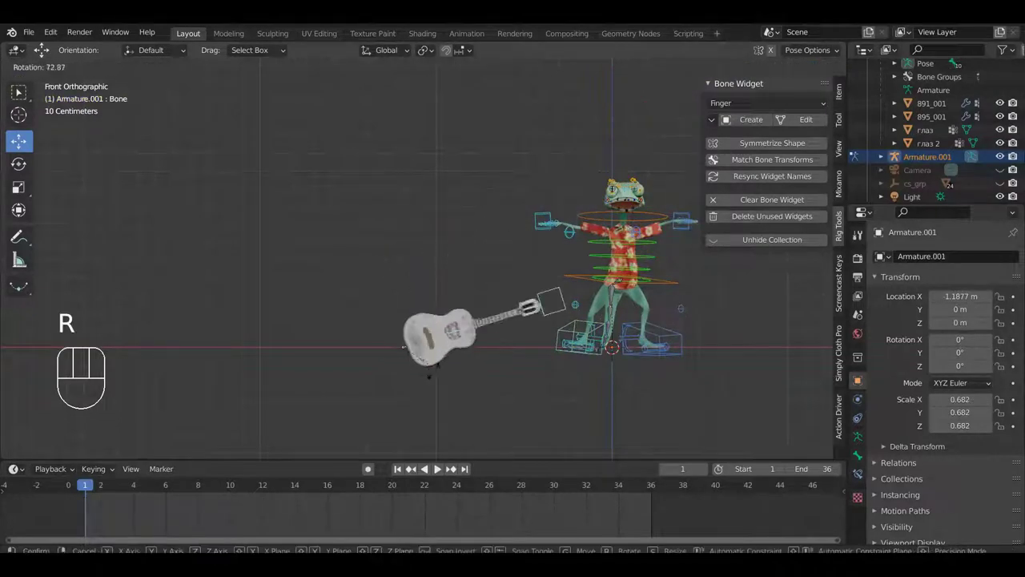
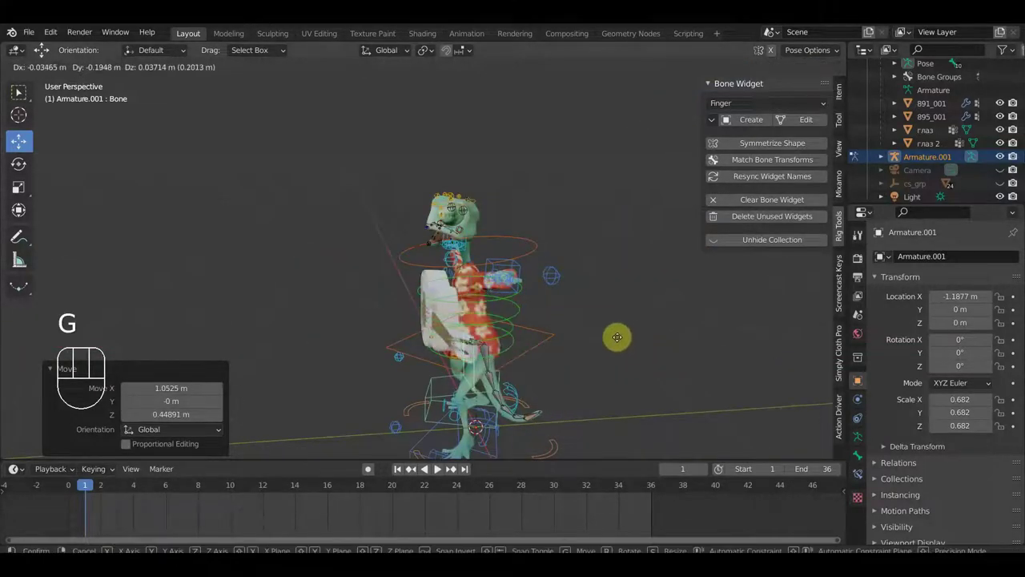
pyautogui.click(620, 337)
pyautogui.moveTo(650, 362); pyautogui.dragTo(673, 416)
pyautogui.scroll(-3)
pyautogui.scroll(3)
pyautogui.middleClick(637, 425)
pyautogui.press('r')
pyautogui.click(597, 67)
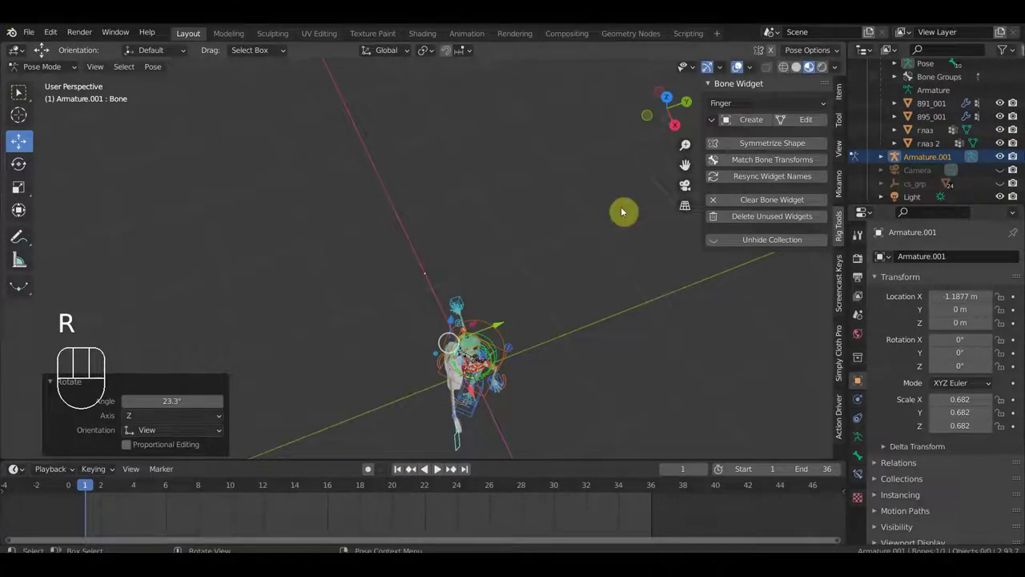
# Move the guitar rig bone so the guitar sits across the frog's chest, checking from above and front.
pyautogui.press('g')
pyautogui.moveTo(628, 273); pyautogui.dragTo(617, 162)
pyautogui.middleClick(551, 194)
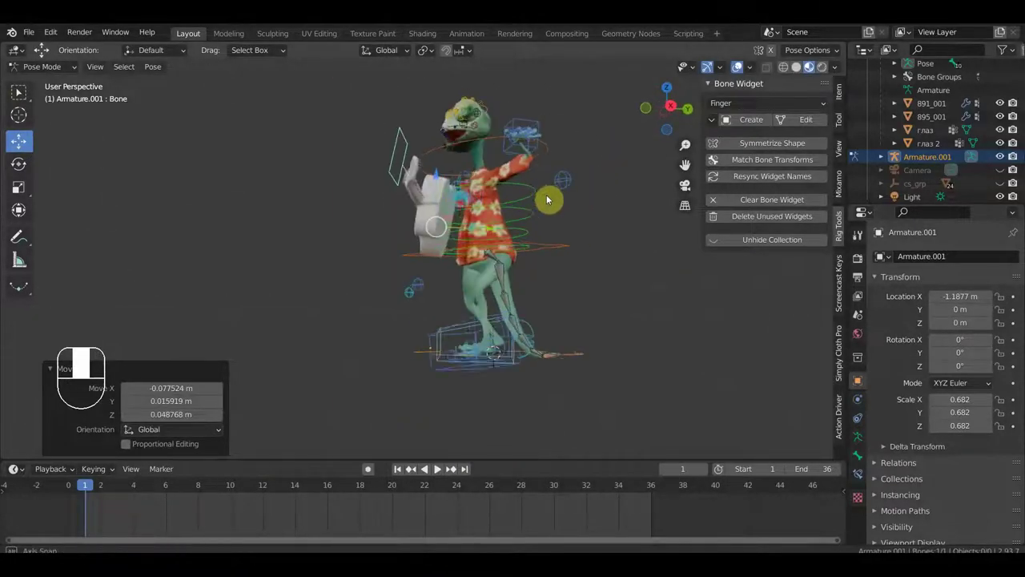
pyautogui.press('g')
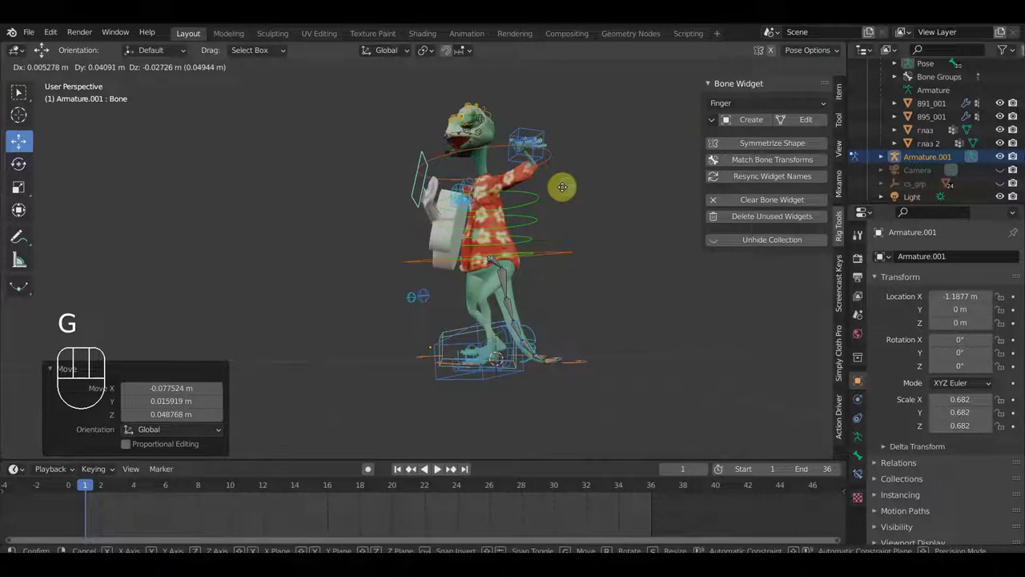
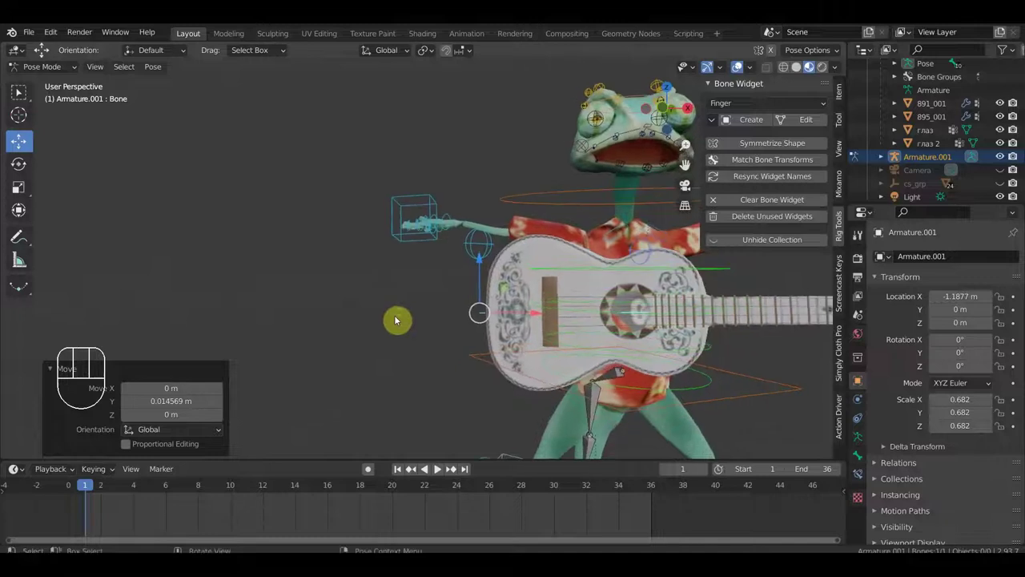
pyautogui.moveTo(575, 327); pyautogui.dragTo(584, 417)
pyautogui.scroll(3)
pyautogui.middleClick(614, 426)
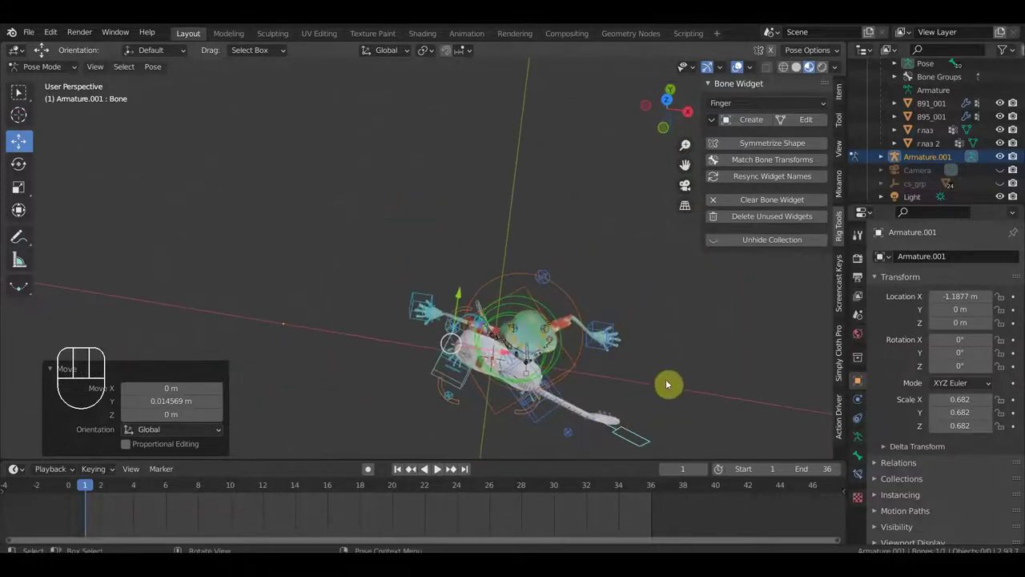
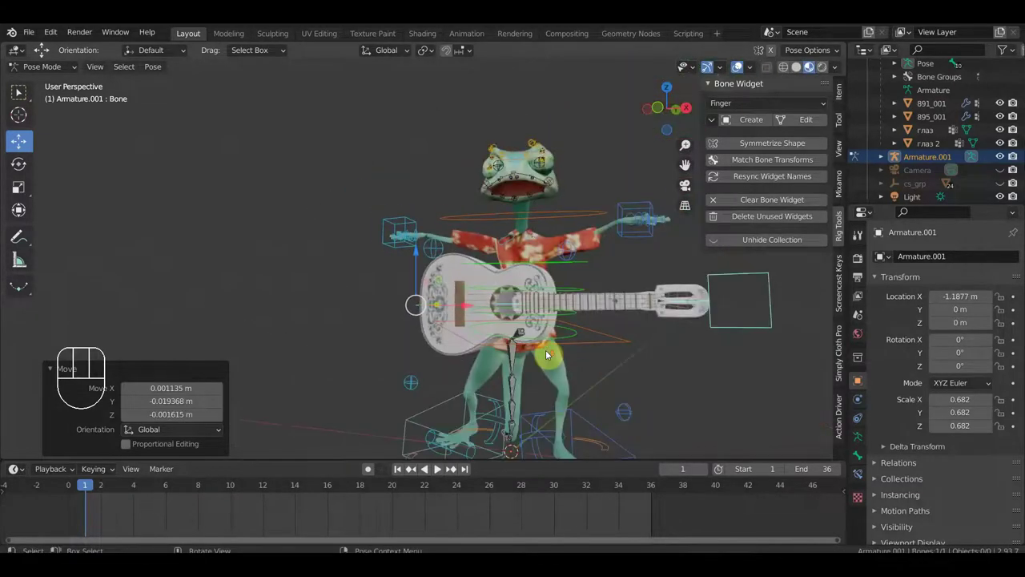
# Select the Ctrl_Hand_IK_Right control, orbiting around the frog to reach it from the front.
pyautogui.scroll(3)
pyautogui.moveTo(528, 348); pyautogui.dragTo(452, 448)
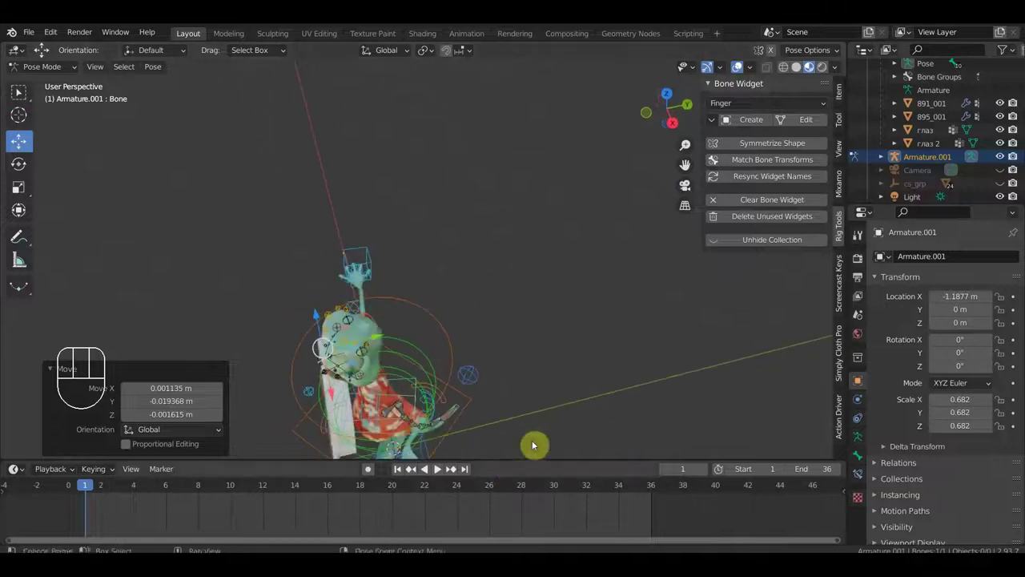
pyautogui.middleClick(526, 326)
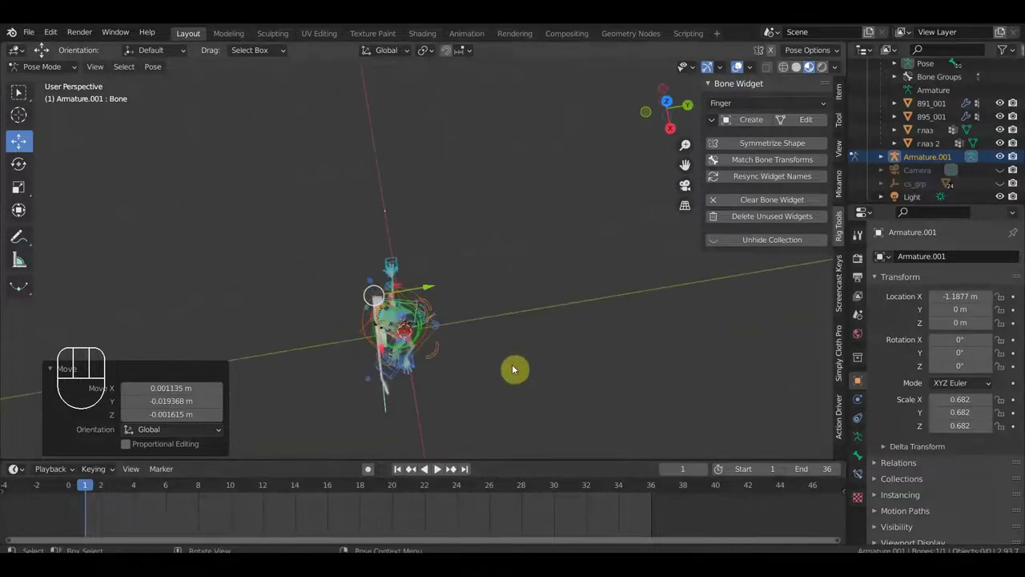
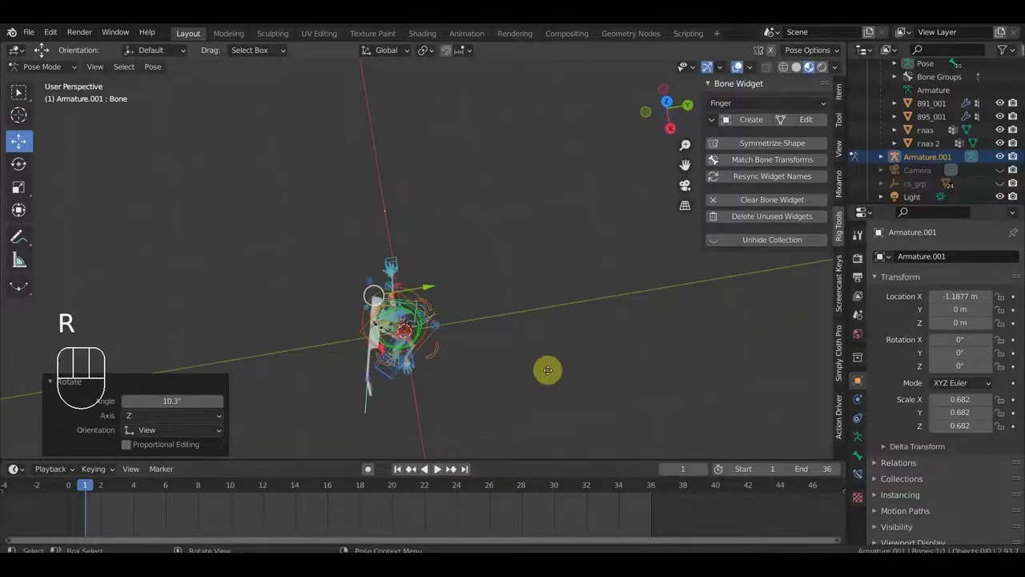
pyautogui.click(553, 369)
pyautogui.moveTo(553, 373); pyautogui.dragTo(579, 302)
pyautogui.moveTo(576, 297); pyautogui.dragTo(561, 280)
pyautogui.click(428, 214)
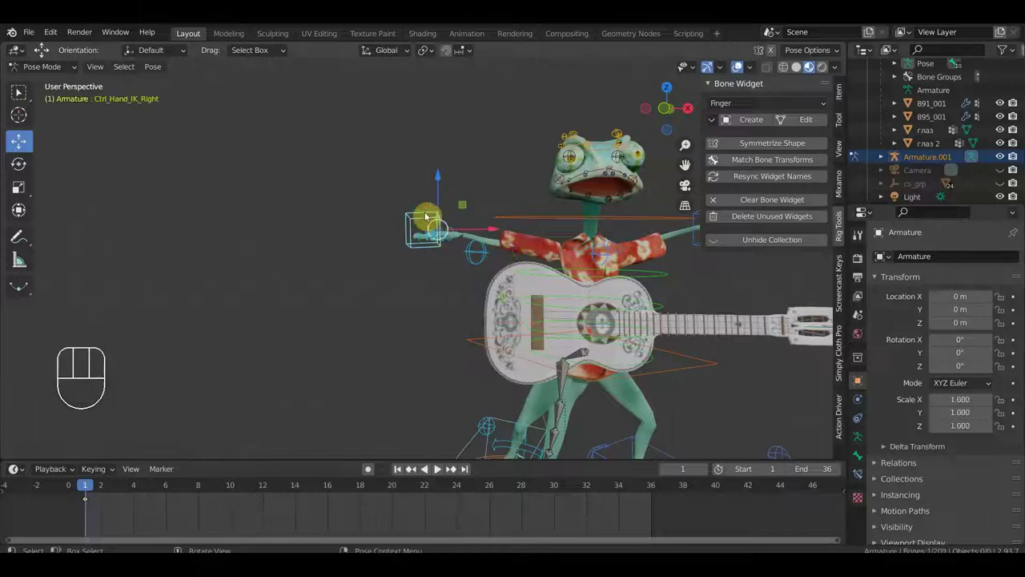
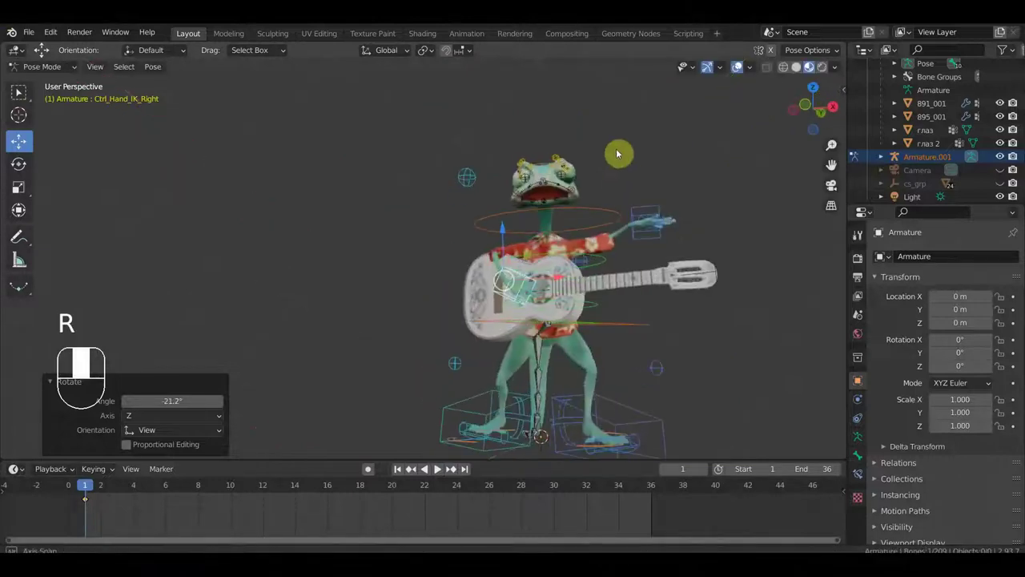
# Lower the left hand toward the guitar neck and select the Ctrl_Hand_IK_Left control.
pyautogui.moveTo(608, 222); pyautogui.dragTo(568, 224)
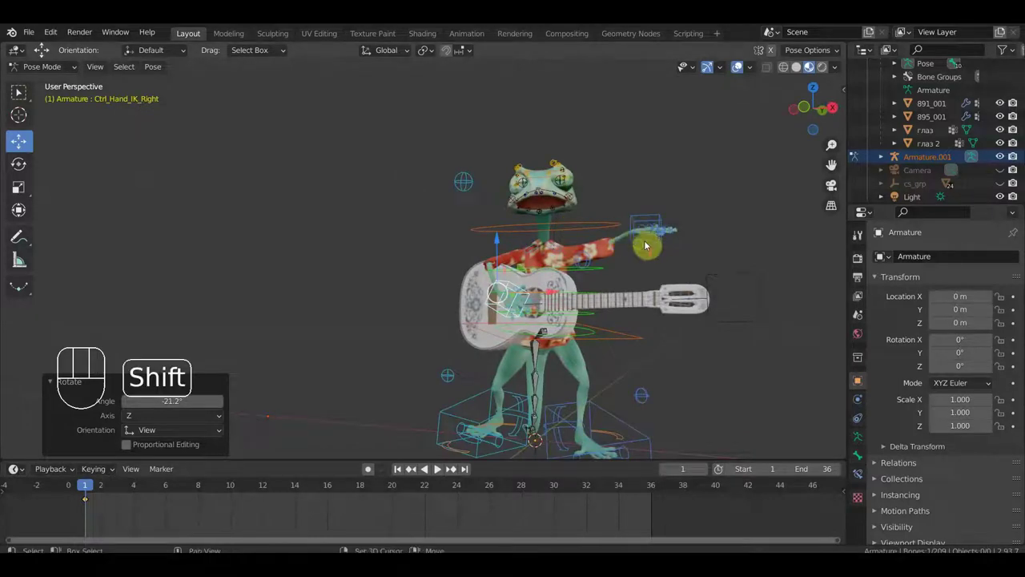
pyautogui.moveTo(625, 258); pyautogui.dragTo(523, 259)
pyautogui.click(511, 224)
pyautogui.moveTo(612, 305); pyautogui.dragTo(561, 308)
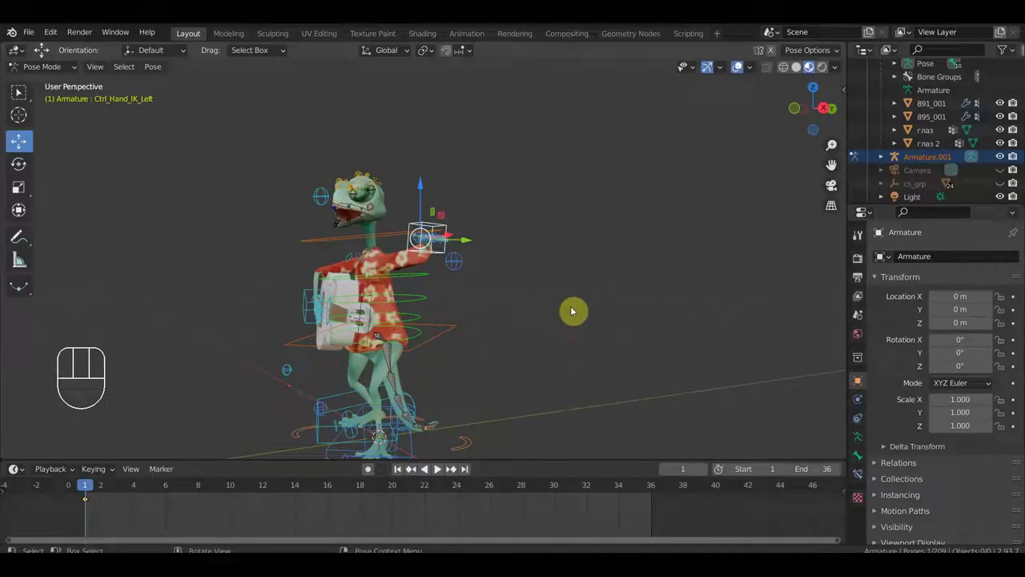
# Move the left hand onto the guitar neck and rotate it to grip the fretboard.
pyautogui.press('g')
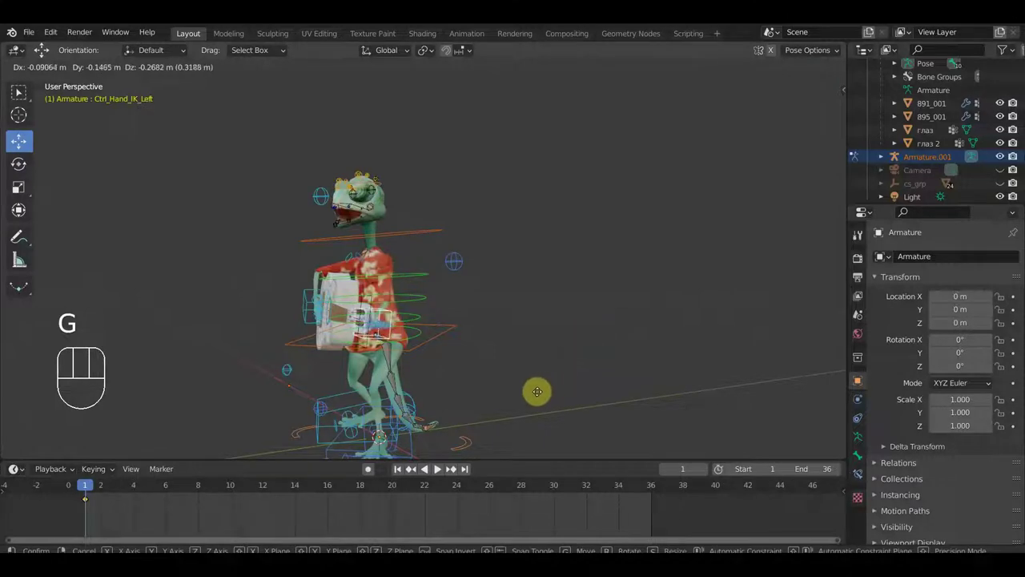
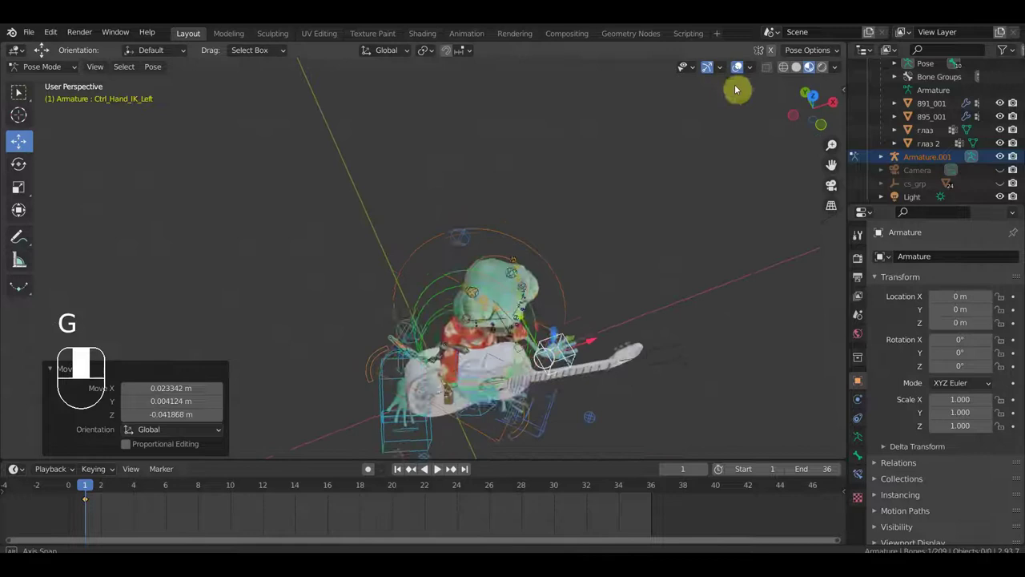
pyautogui.press('g')
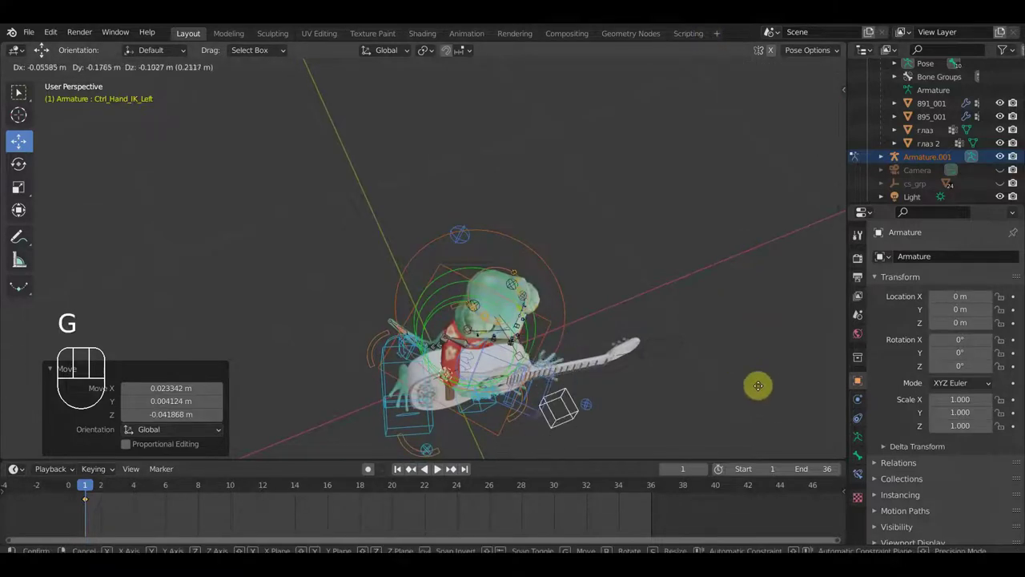
pyautogui.click(782, 356)
pyautogui.press('r')
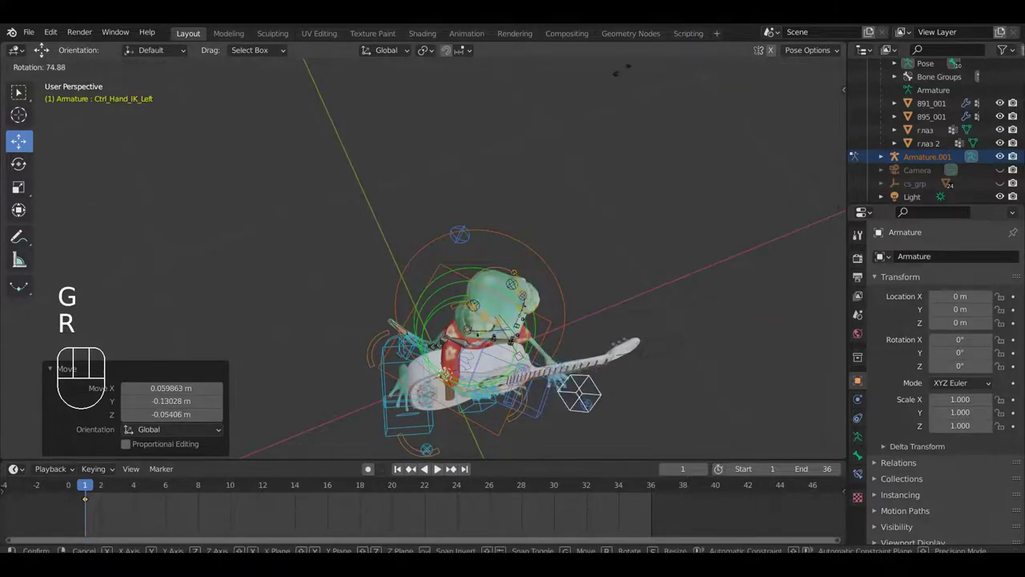
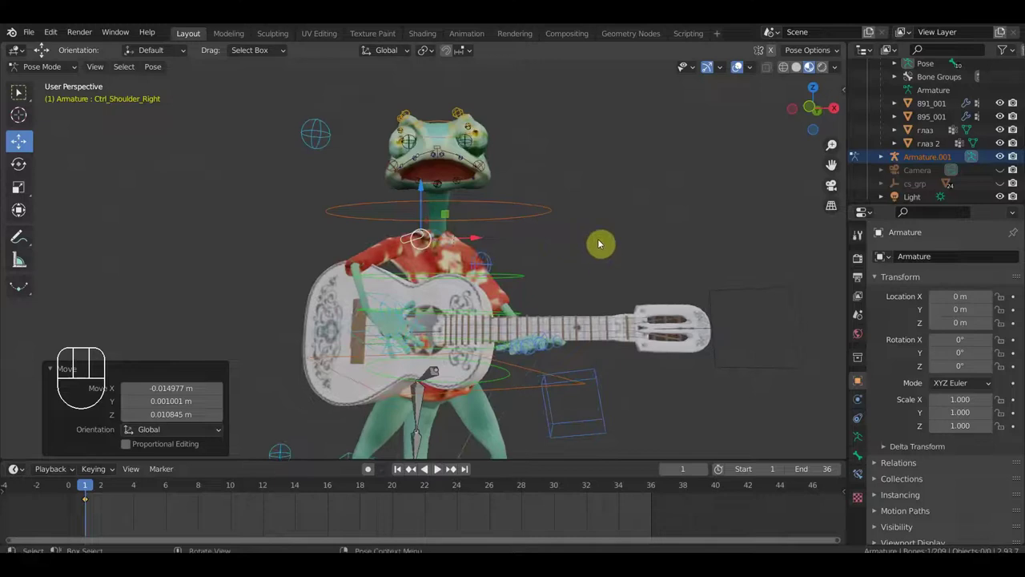
# Orbit and zoom to a close side view of the frog's torso.
pyautogui.moveTo(594, 211); pyautogui.dragTo(540, 197)
pyautogui.scroll(3)
pyautogui.moveTo(543, 204); pyautogui.dragTo(572, 257)
pyautogui.scroll(3)
pyautogui.moveTo(480, 372); pyautogui.dragTo(428, 359)
pyautogui.moveTo(390, 292); pyautogui.dragTo(509, 325)
pyautogui.moveTo(509, 330); pyautogui.dragTo(472, 292)
pyautogui.moveTo(384, 264); pyautogui.dragTo(417, 276)
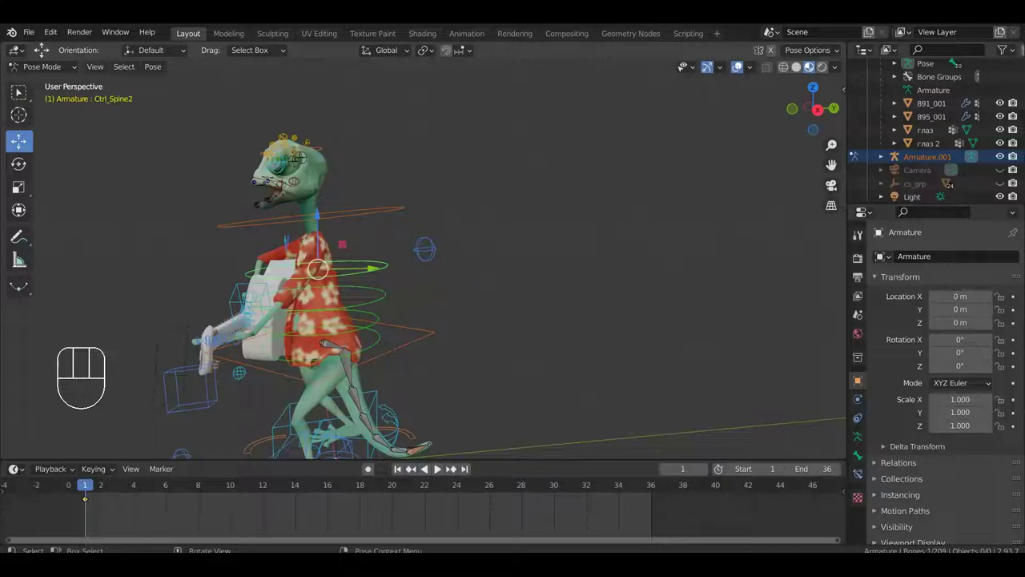
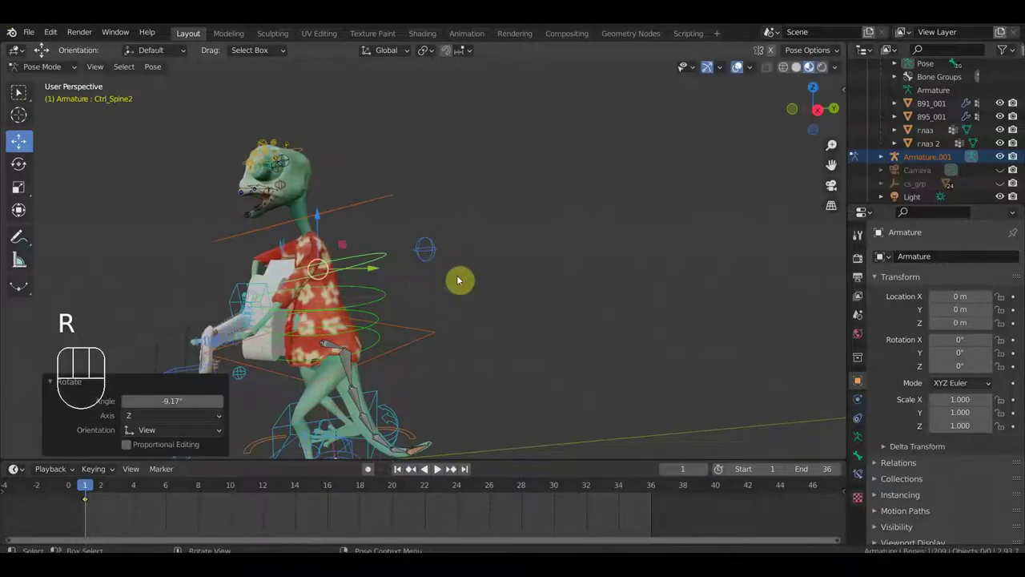
# Nudge Ctrl_Spine2 and Ctrl_Spine1 and tilt the lower spine slightly, then pick the hips control.
pyautogui.press('g')
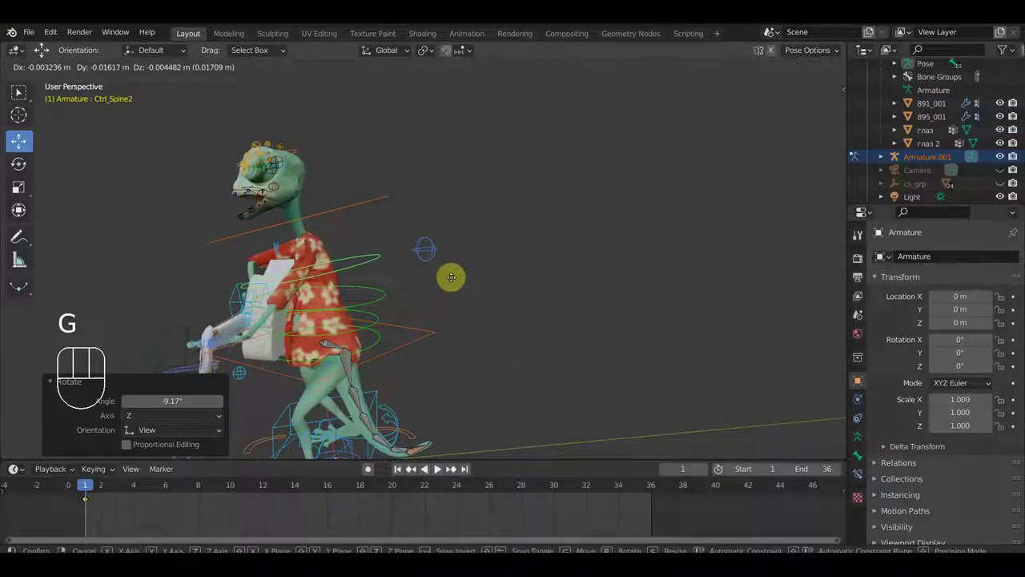
pyautogui.click(455, 280)
pyautogui.click(373, 199)
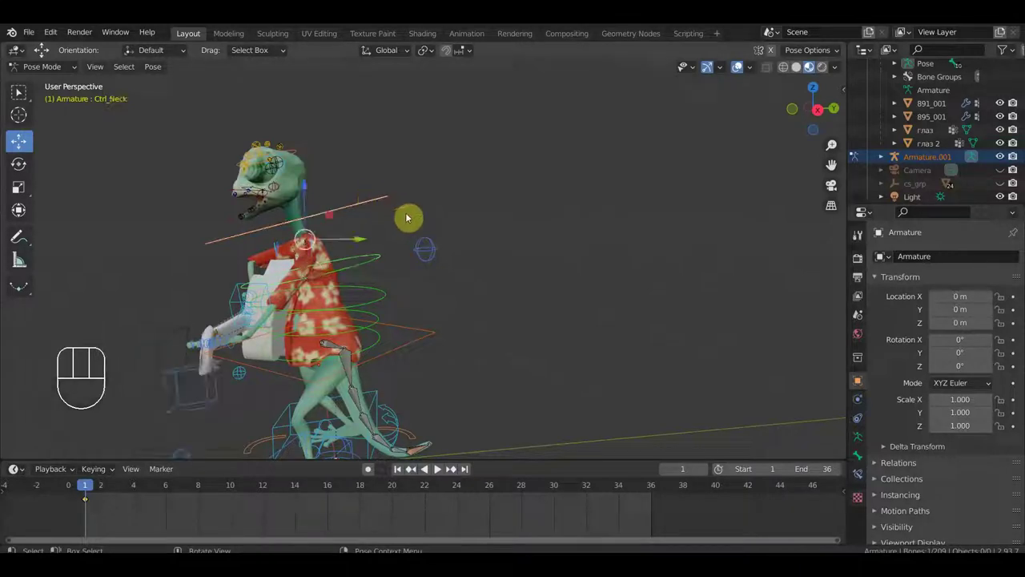
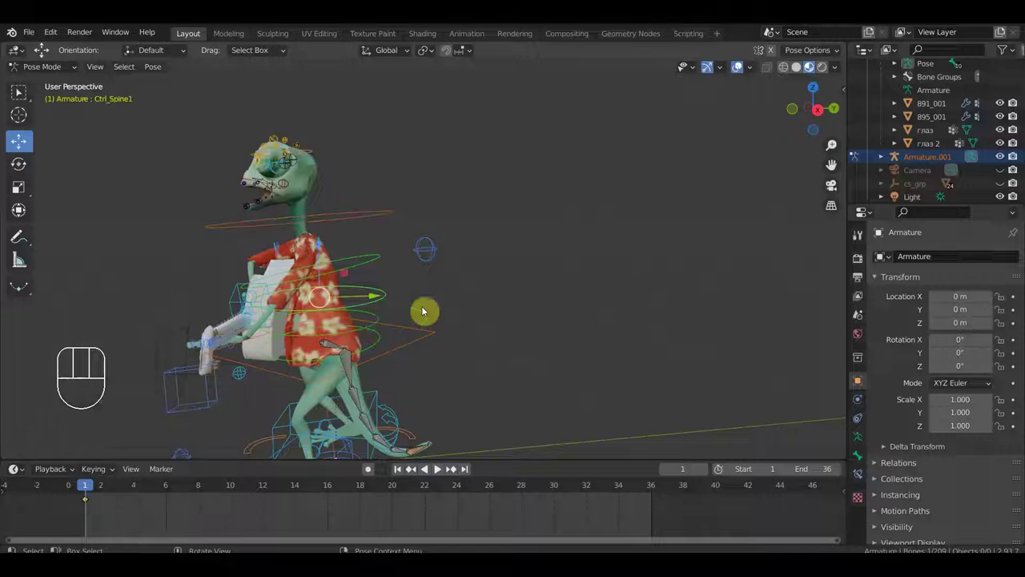
pyautogui.press('g')
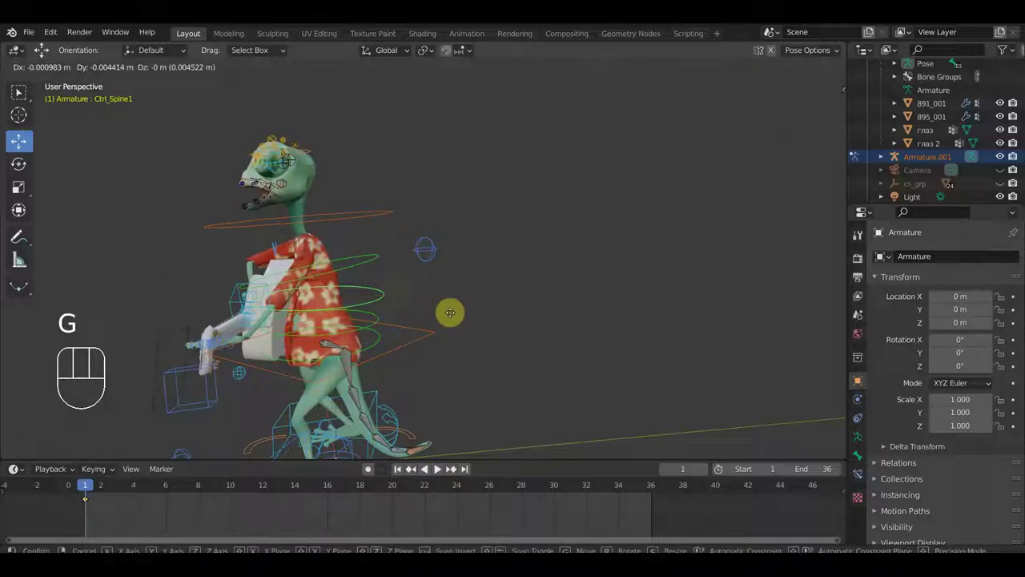
pyautogui.click(454, 316)
pyautogui.press('r')
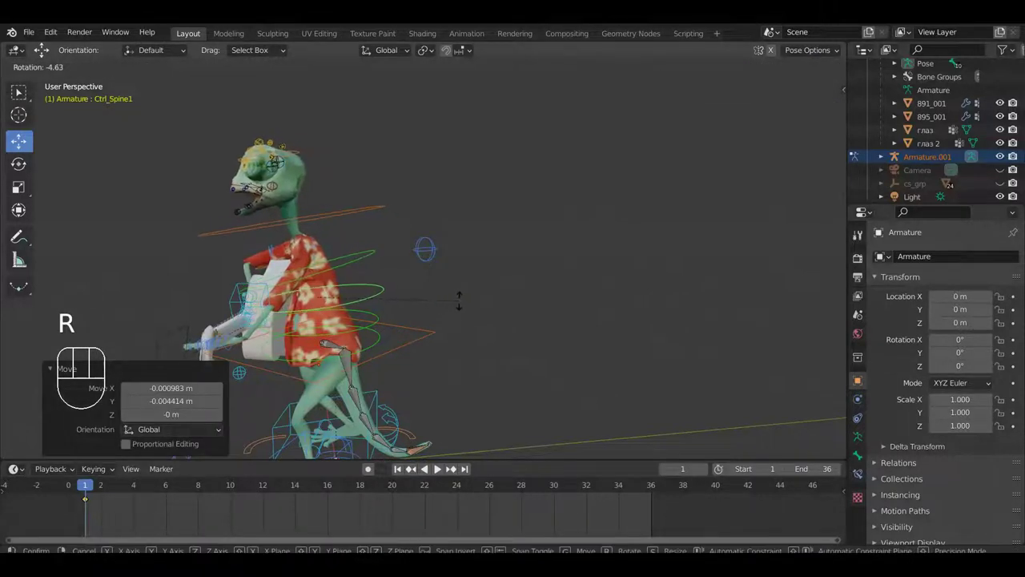
pyautogui.moveTo(449, 326); pyautogui.dragTo(450, 311)
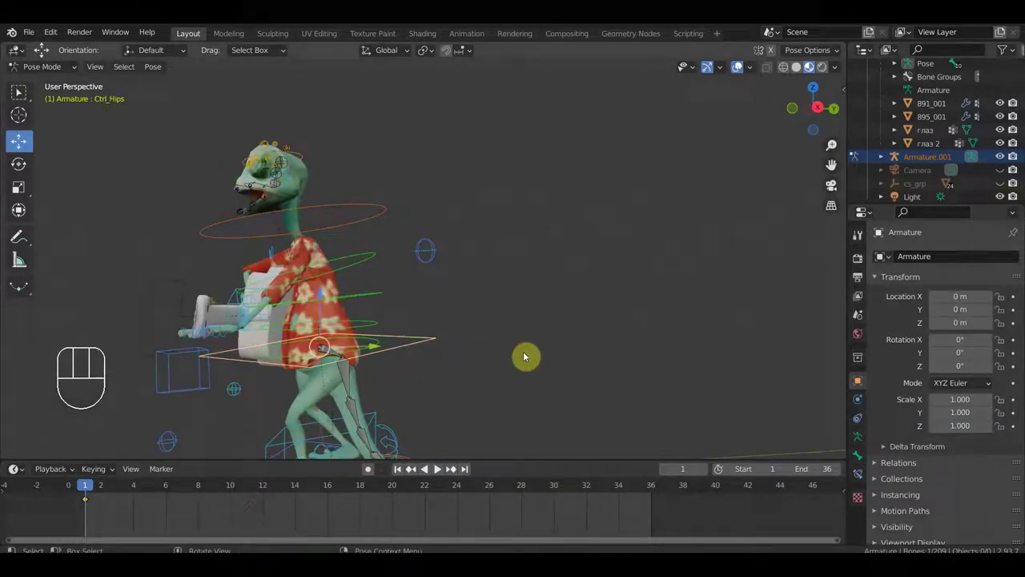
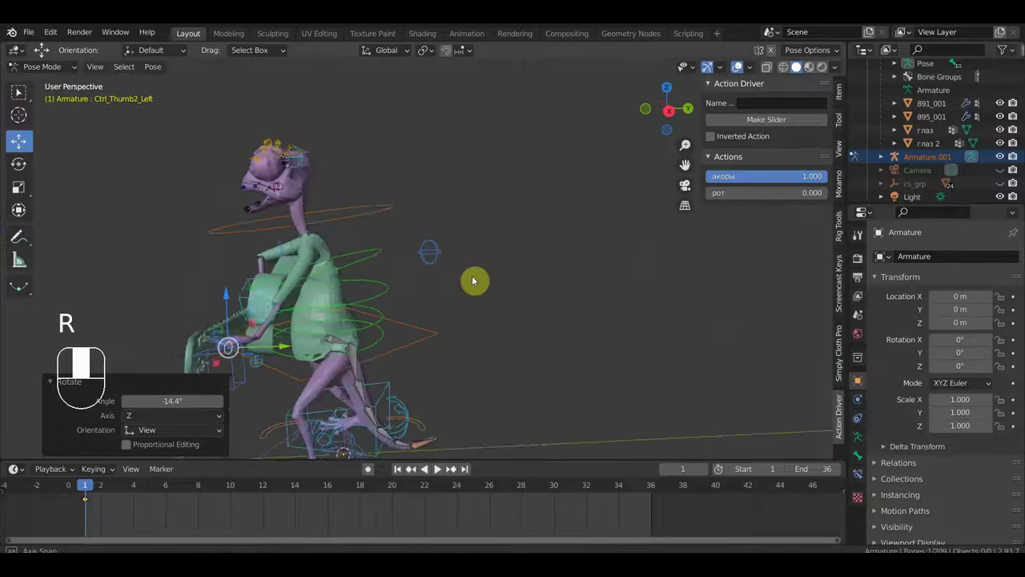
# Zoom in on the frog's torso and legs.
pyautogui.moveTo(403, 353); pyautogui.dragTo(578, 265)
# Reposition the left elbow pole, rotate the upper spine about 9°, and slide the left hand along the guitar neck.
pyautogui.press('g')
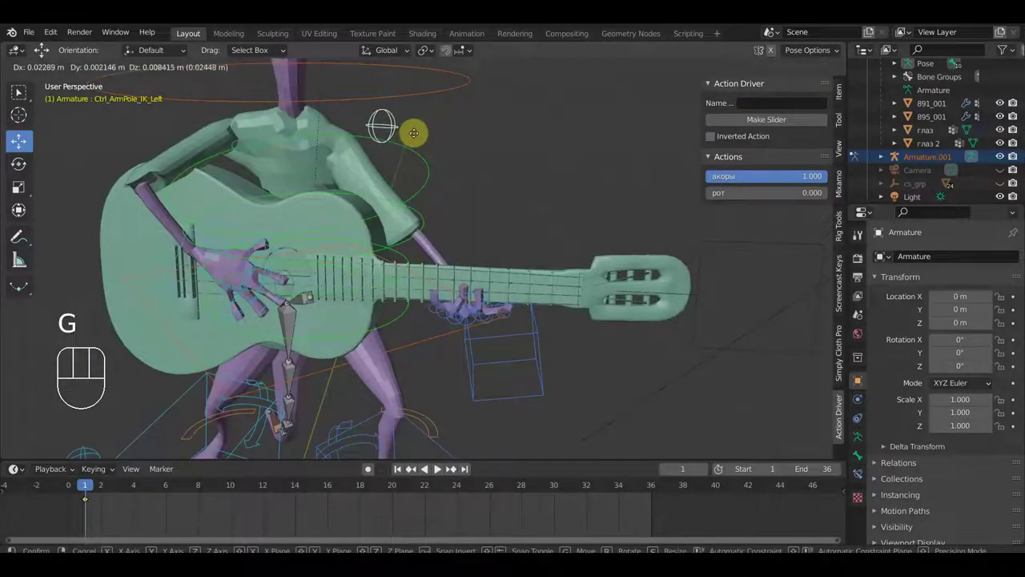
pyautogui.click(409, 134)
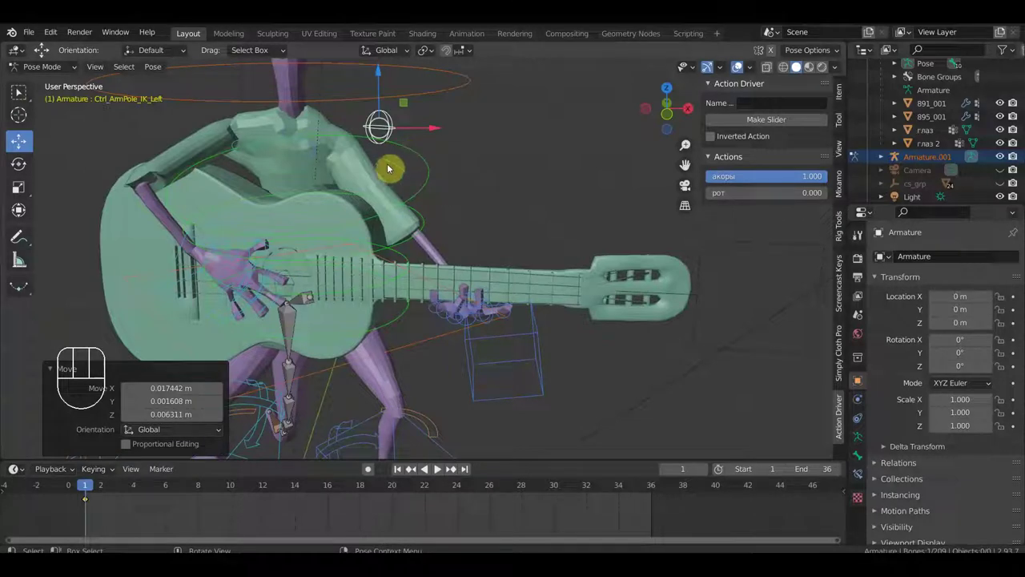
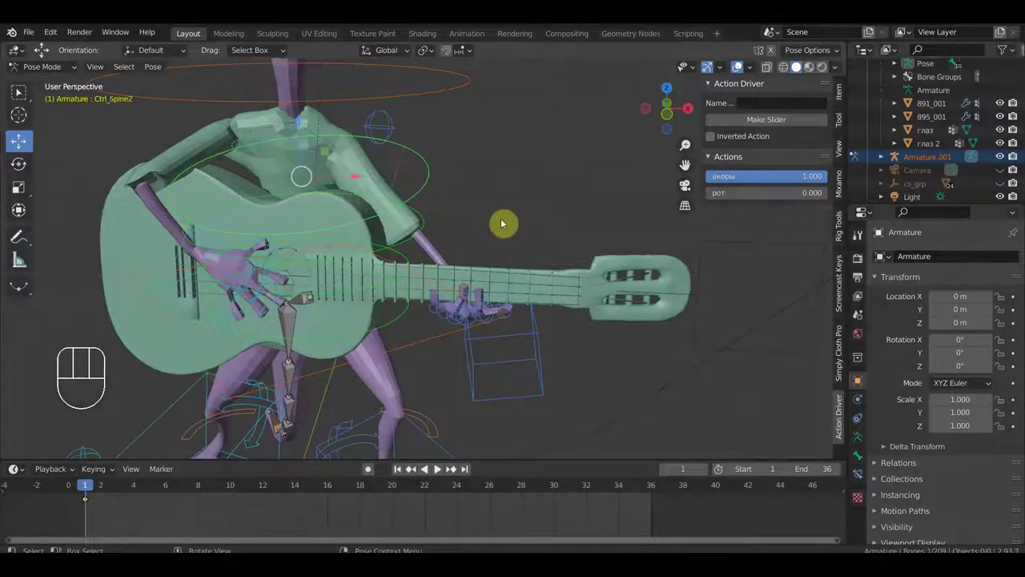
pyautogui.press('r')
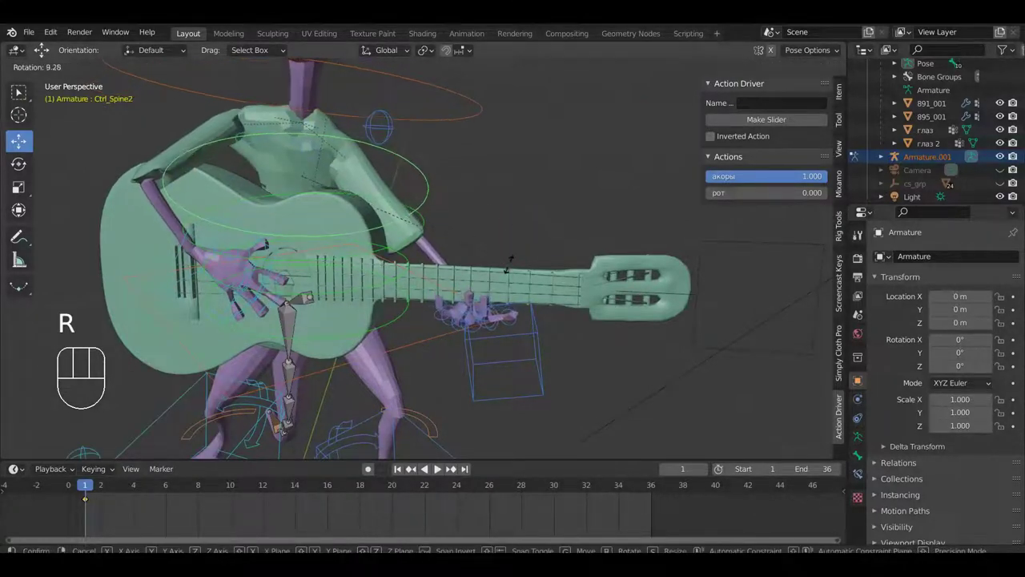
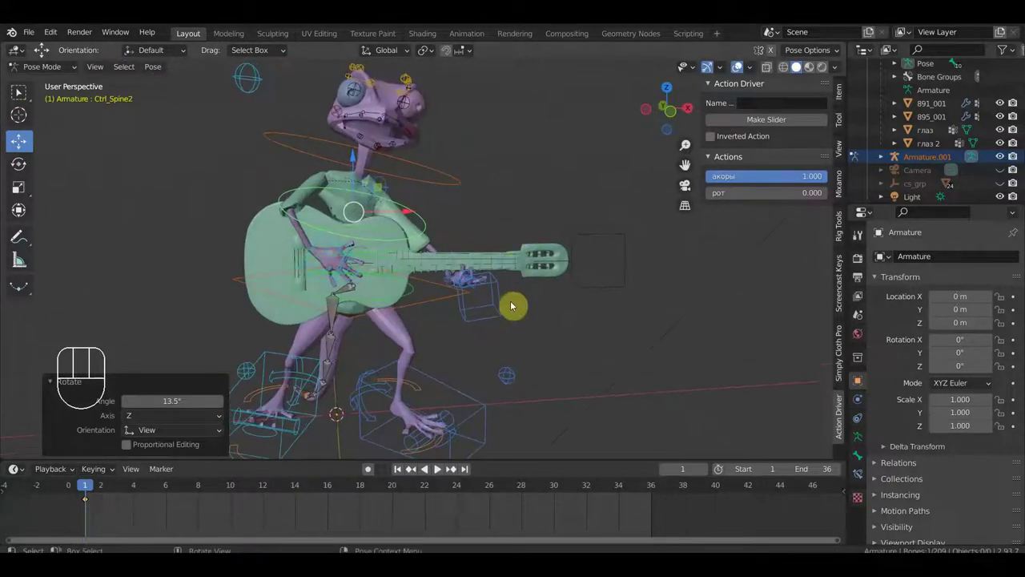
pyautogui.click(570, 327)
pyautogui.press('g')
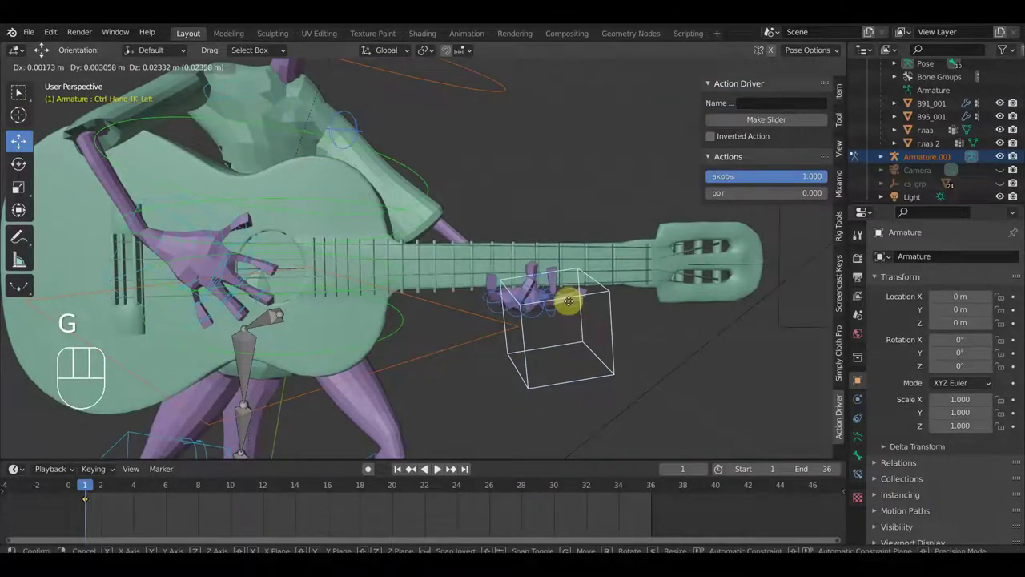
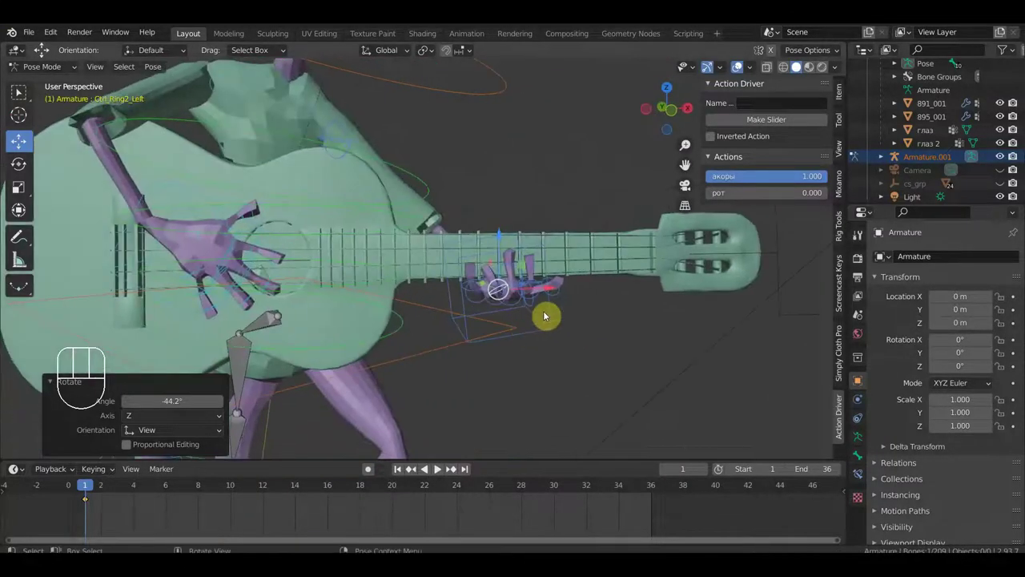
# Bend the left thumb and its tip control so the thumb wraps the guitar neck.
pyautogui.click(565, 290)
pyautogui.press('r')
pyautogui.click(589, 274)
pyautogui.moveTo(540, 347); pyautogui.dragTo(450, 327)
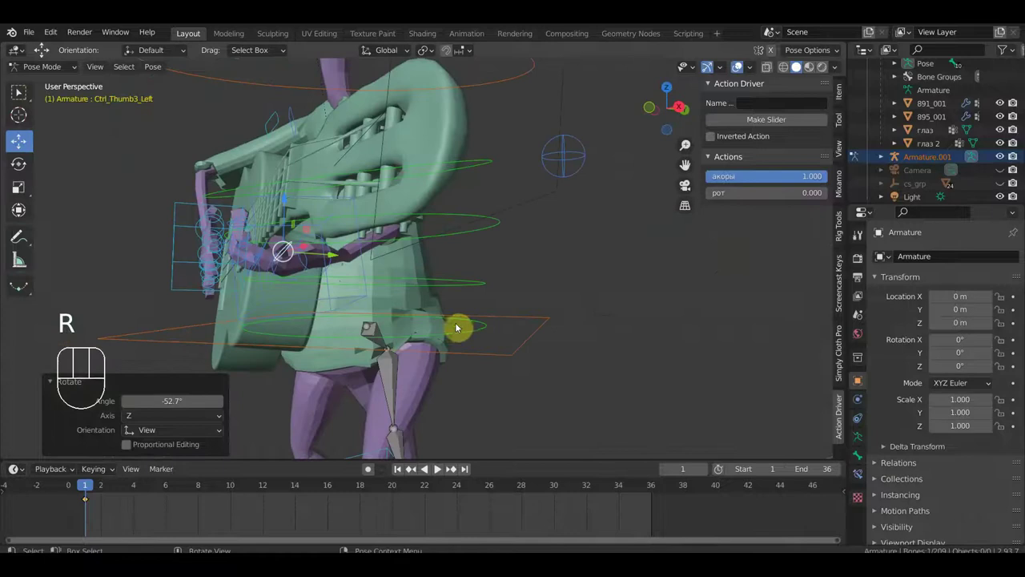
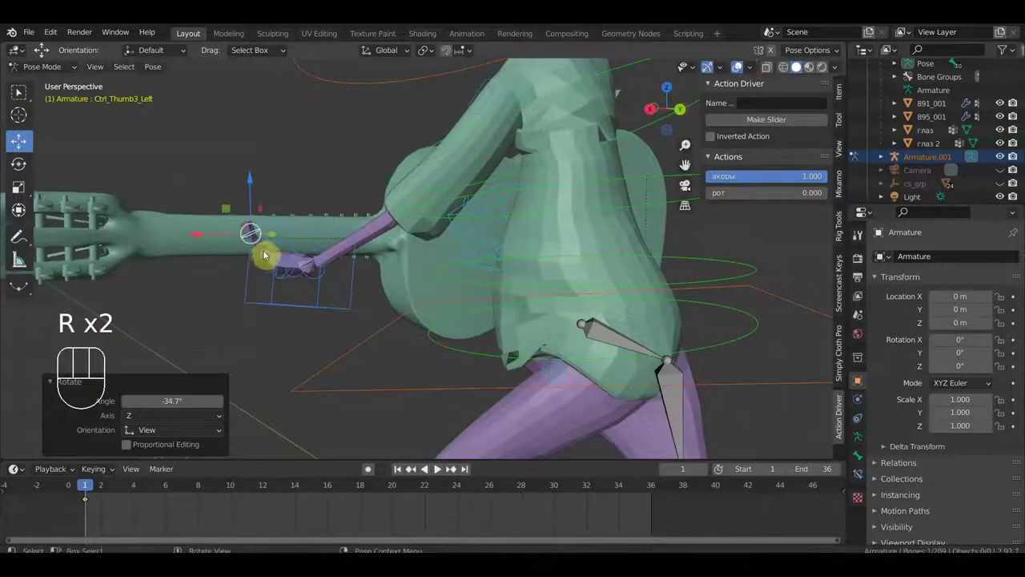
pyautogui.moveTo(270, 252); pyautogui.dragTo(287, 249)
pyautogui.press('r')
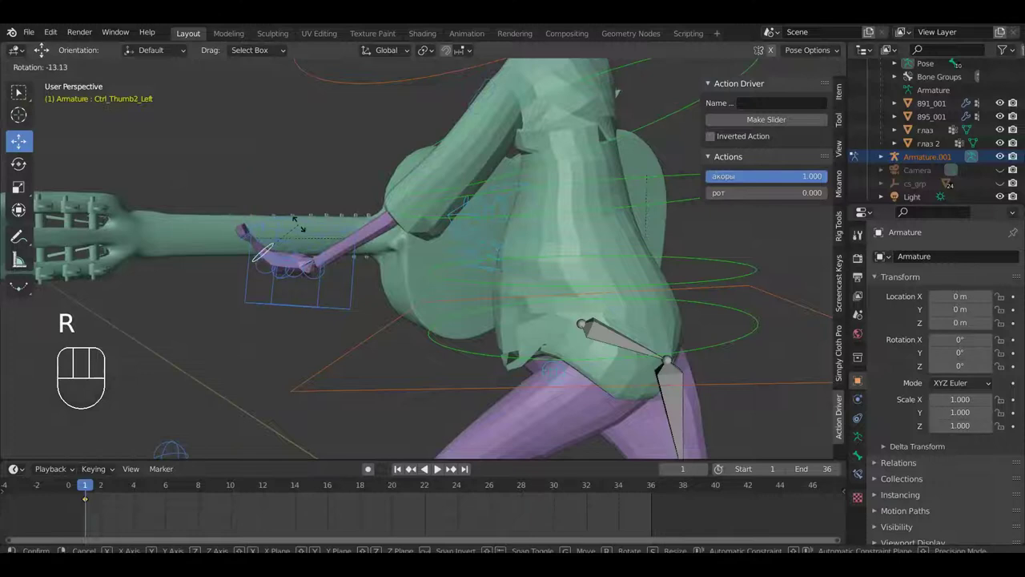
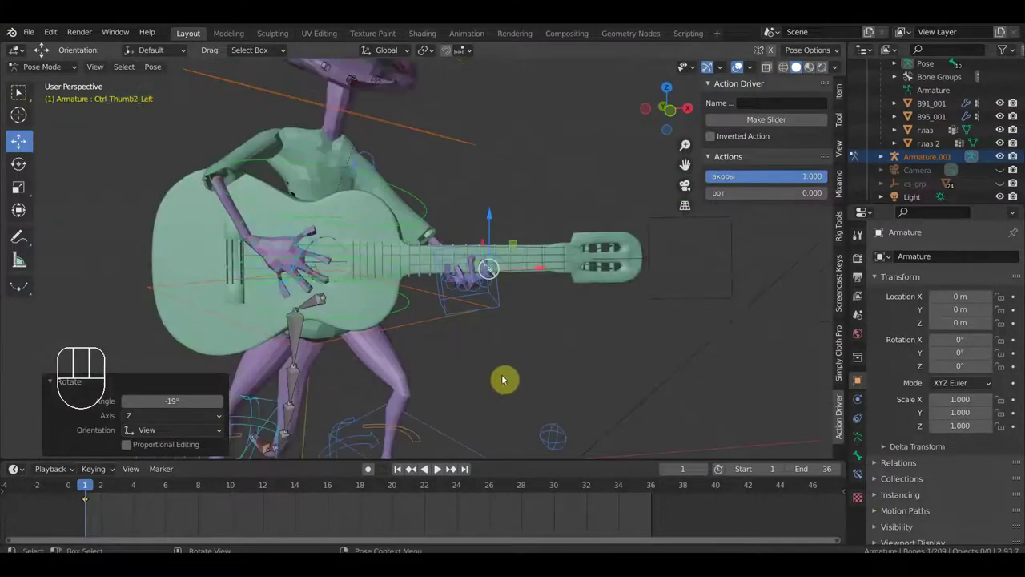
# Zoom out to the whole frog and tilt its neck about −11°.
pyautogui.moveTo(521, 376); pyautogui.dragTo(567, 365)
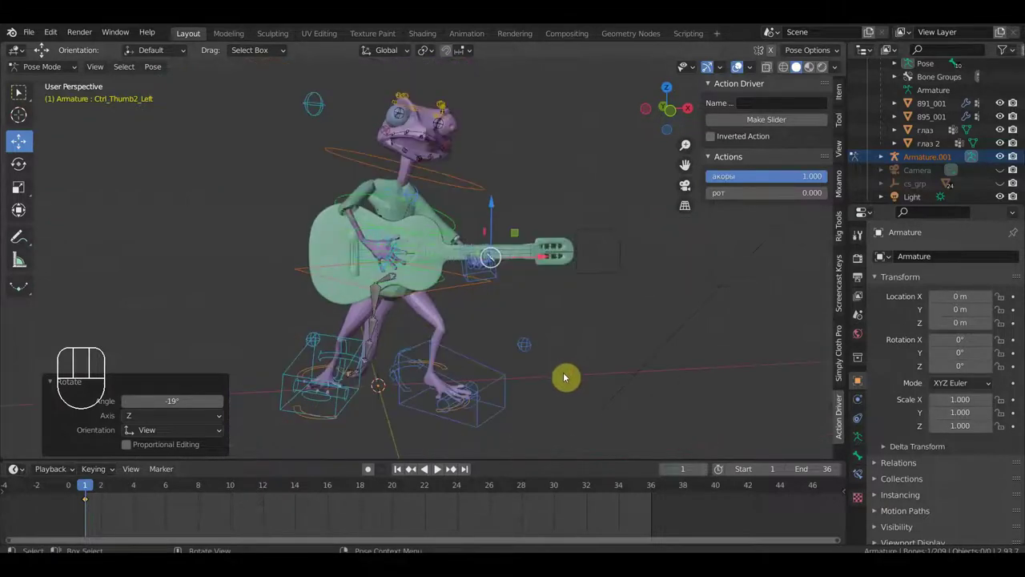
pyautogui.moveTo(588, 367); pyautogui.dragTo(569, 364)
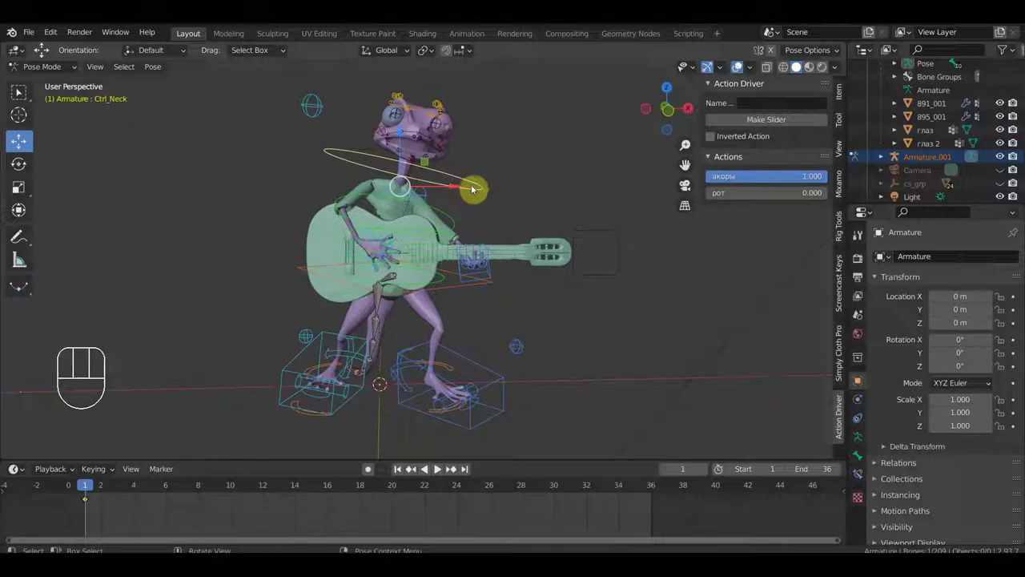
pyautogui.press('r')
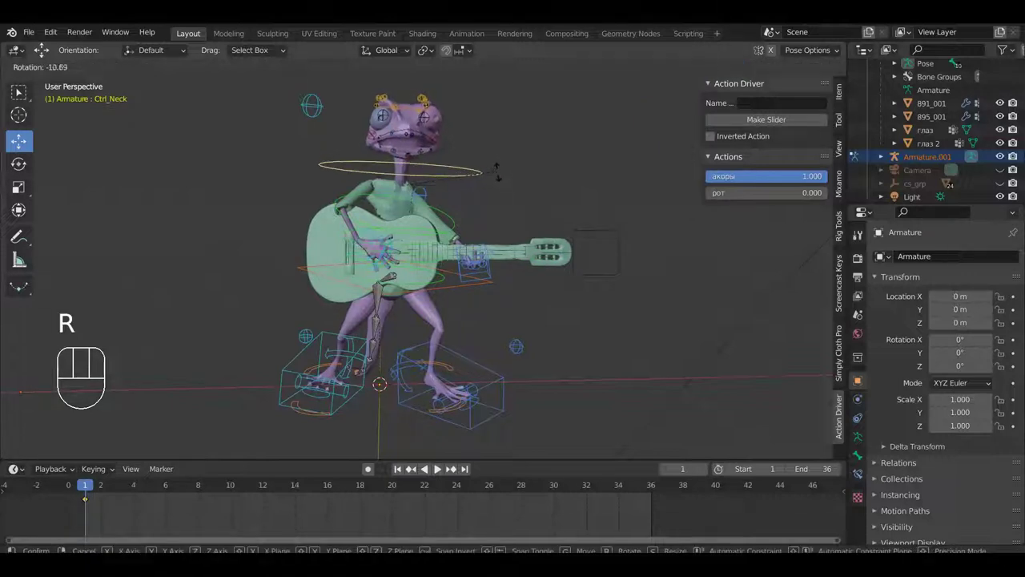
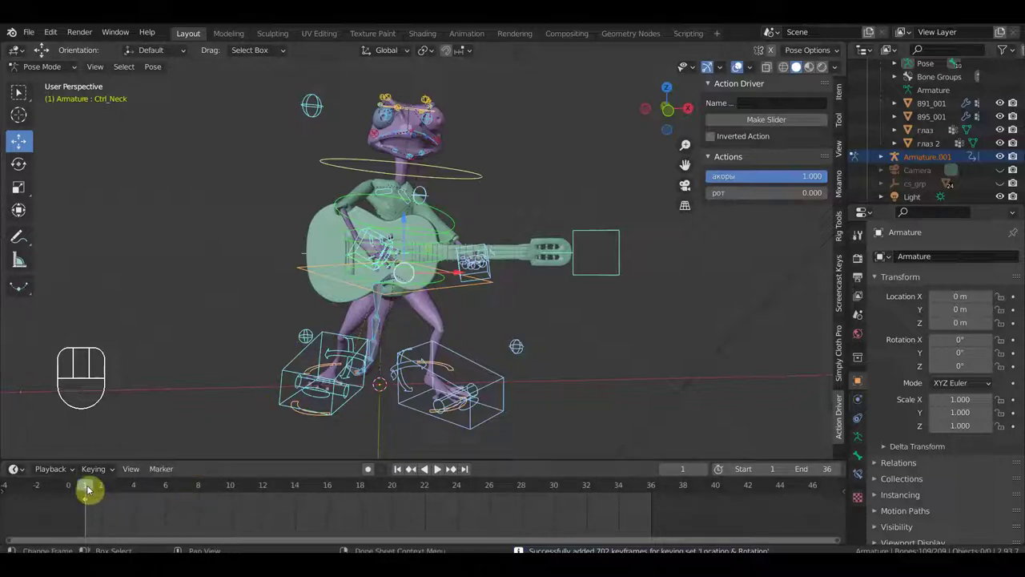
# Go to frame 5 of the loop and move Ctrl_Hand_IK_Right to a new strumming position.
pyautogui.middleClick(411, 467)
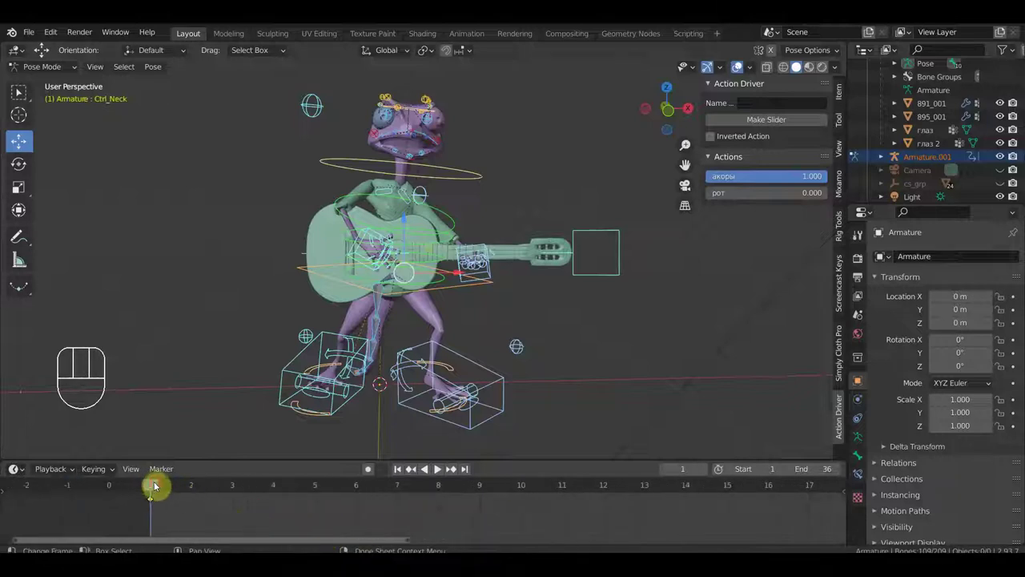
pyautogui.moveTo(178, 489); pyautogui.dragTo(314, 519)
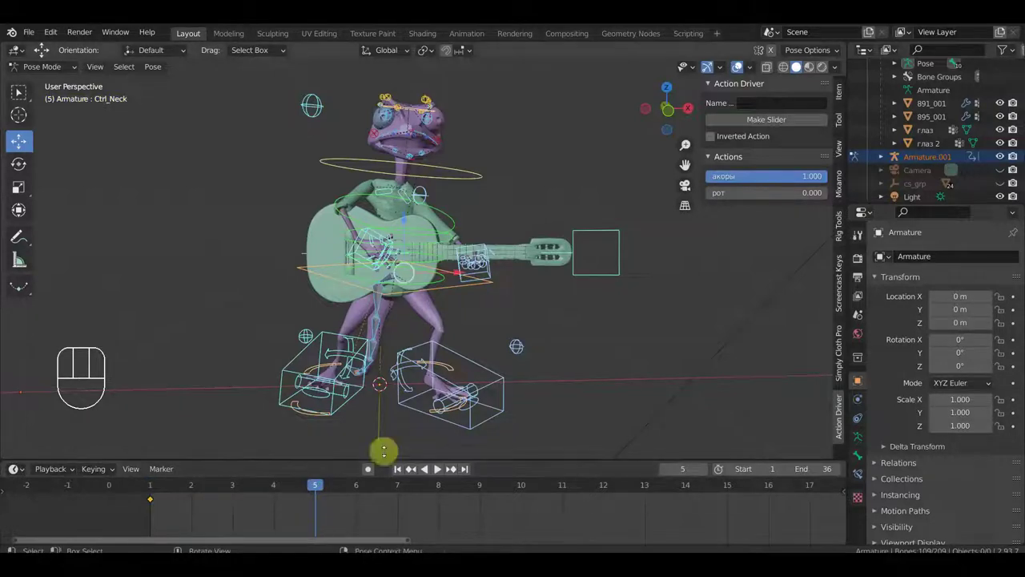
pyautogui.moveTo(439, 325); pyautogui.dragTo(463, 333)
pyautogui.moveTo(480, 337); pyautogui.dragTo(492, 339)
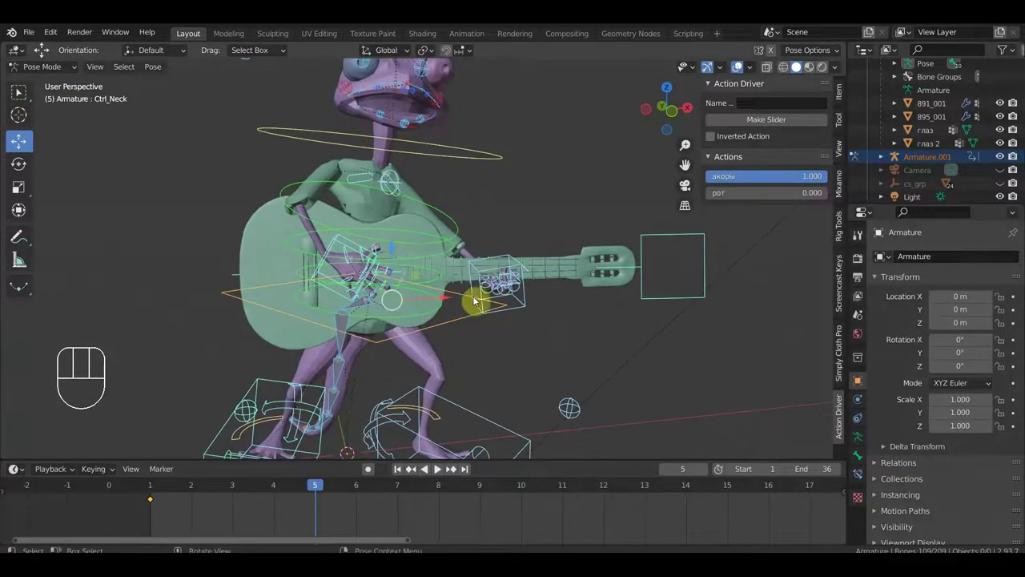
pyautogui.click(342, 243)
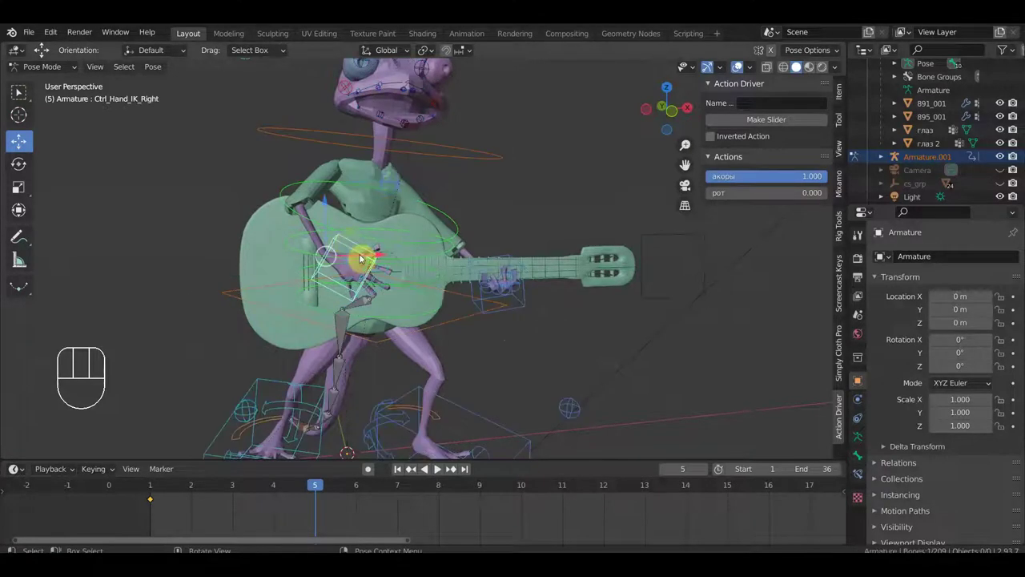
pyautogui.press('g')
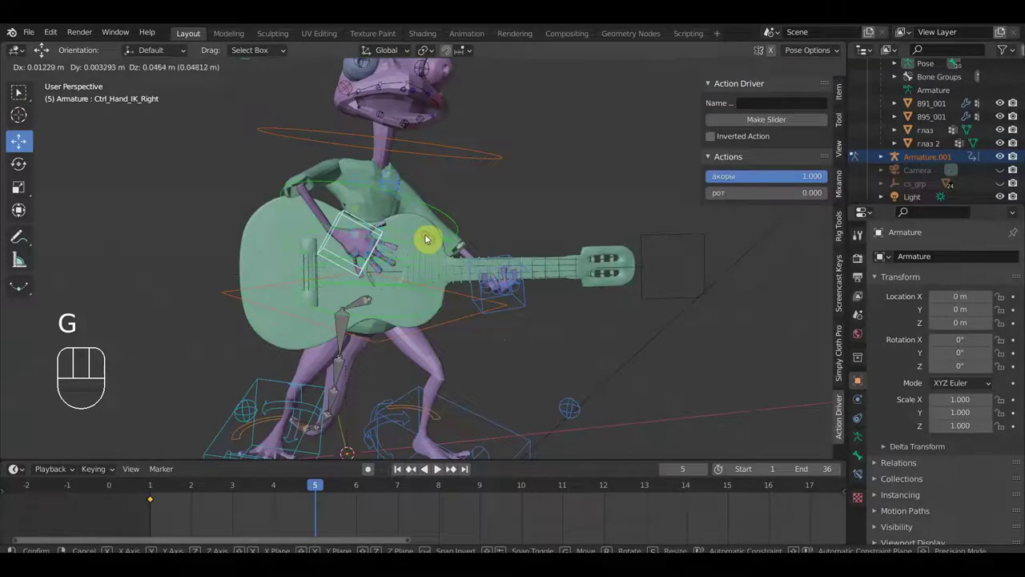
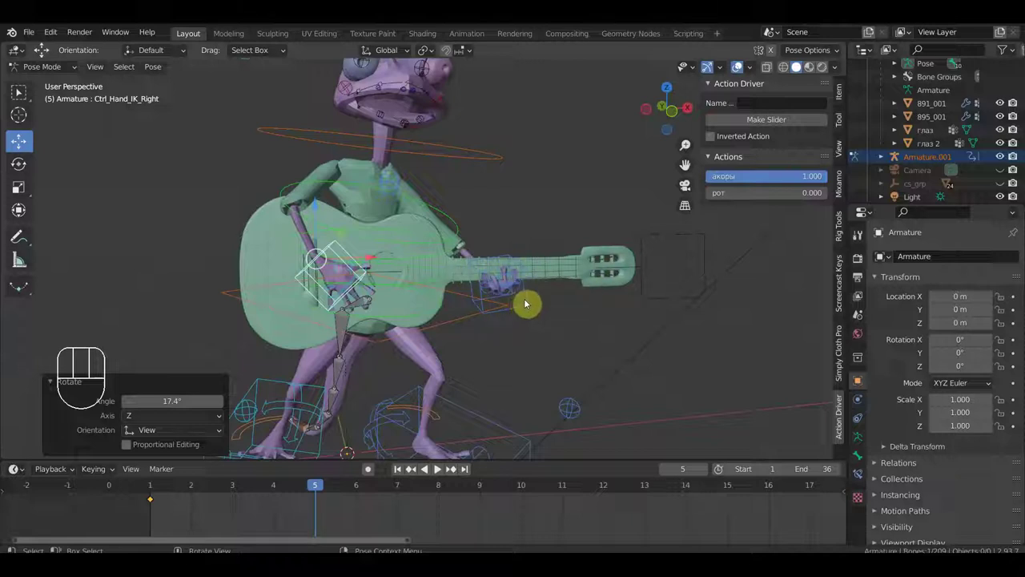
# Tilt the guitar via its Armature.001 bone and key all bones' Location & Rotation at frame 5.
pyautogui.click(528, 302)
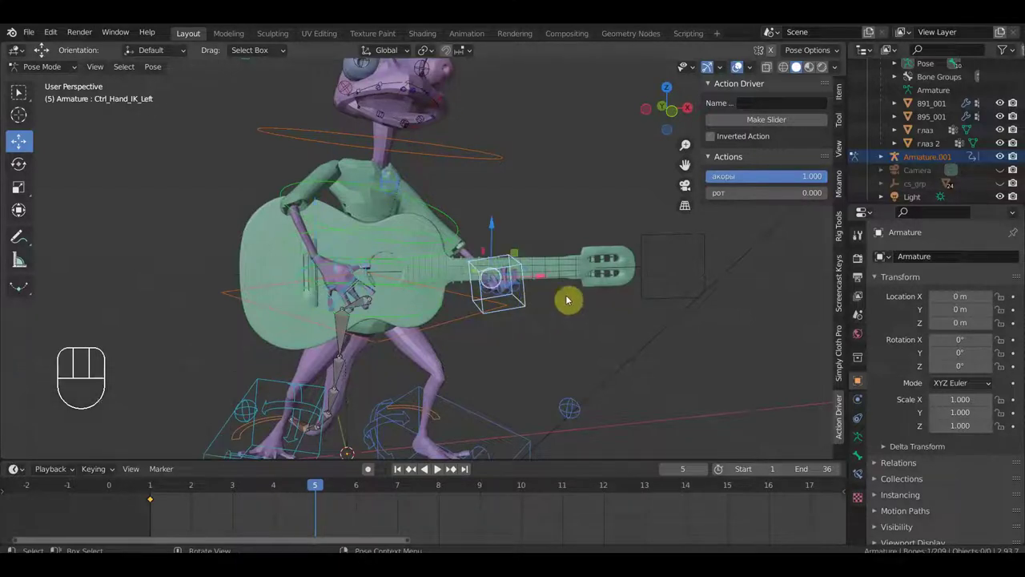
pyautogui.click(669, 238)
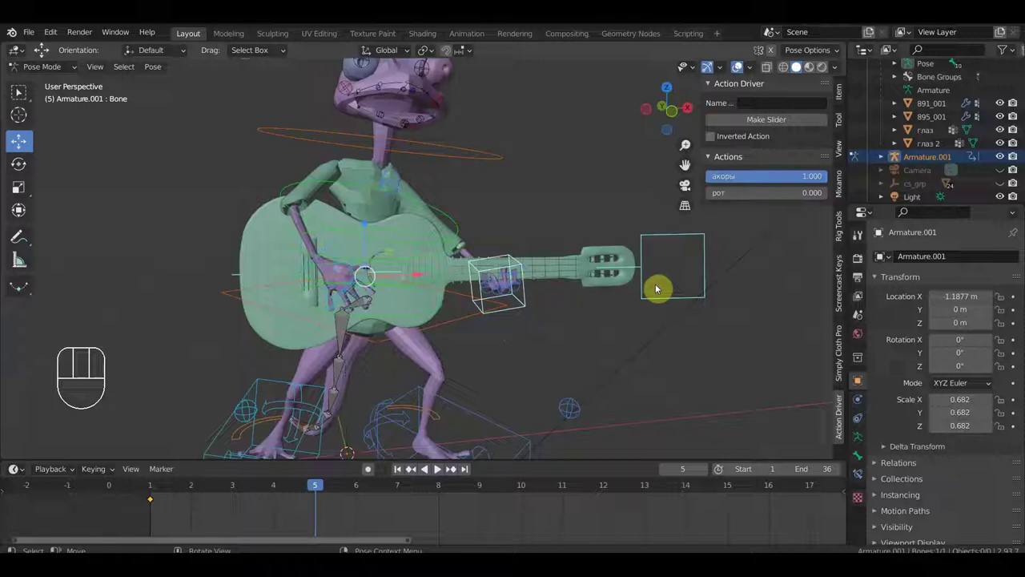
pyautogui.press('r')
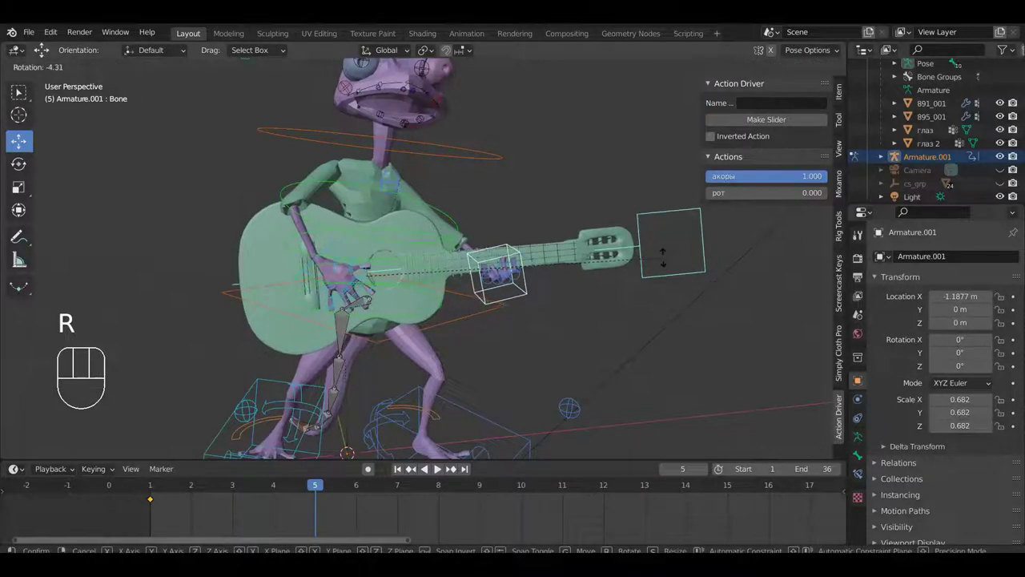
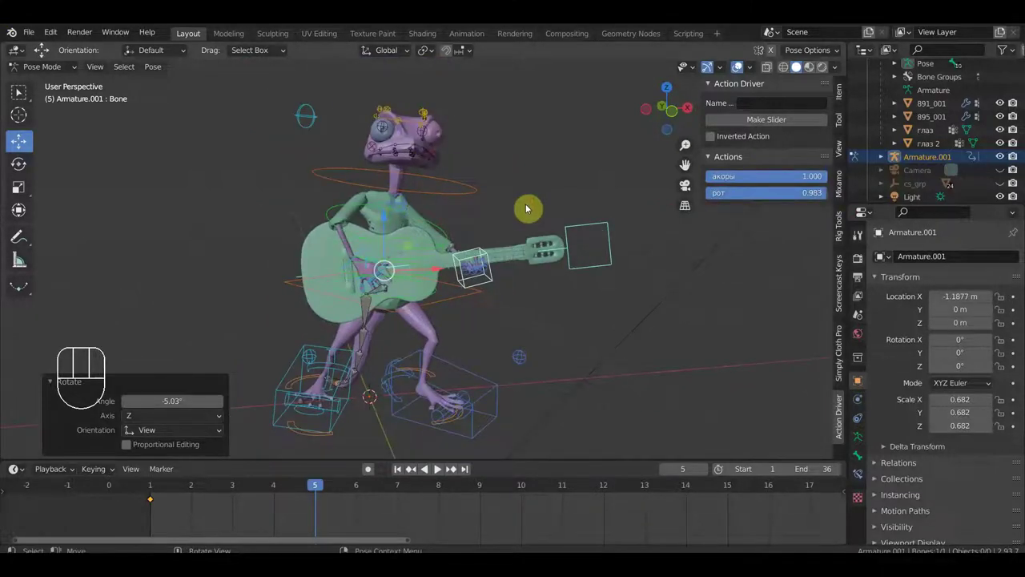
pyautogui.press('a')
pyautogui.press('i')
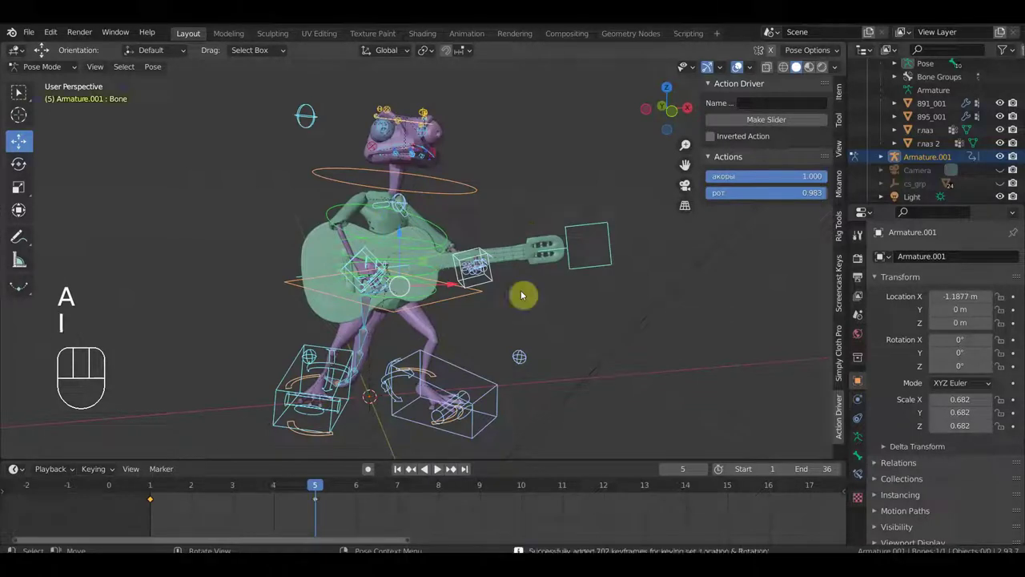
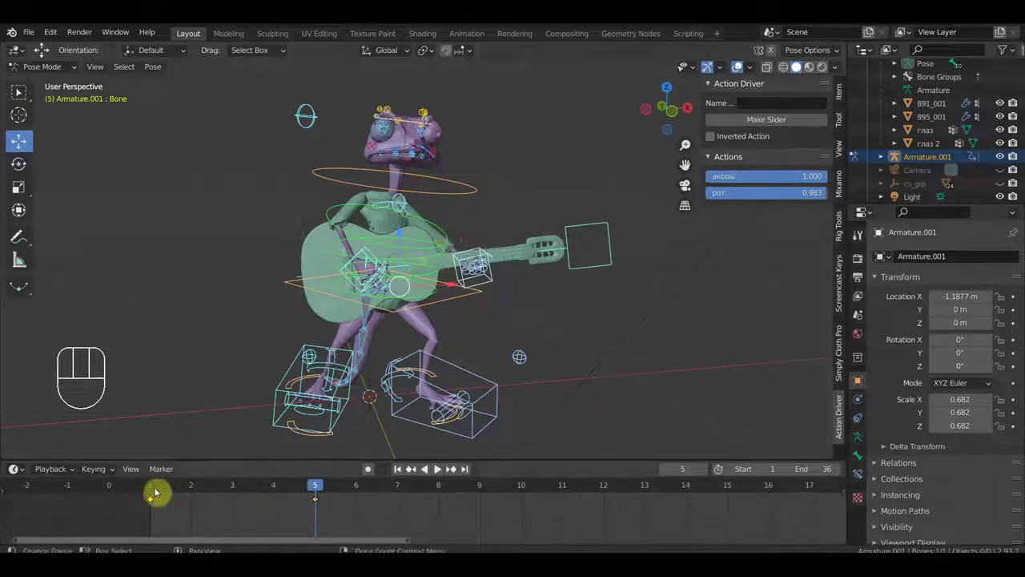
# Compare with frame 1, key the adjusted pose with рот at 0.543 at frame 5, and jump to frame 10.
pyautogui.click(156, 490)
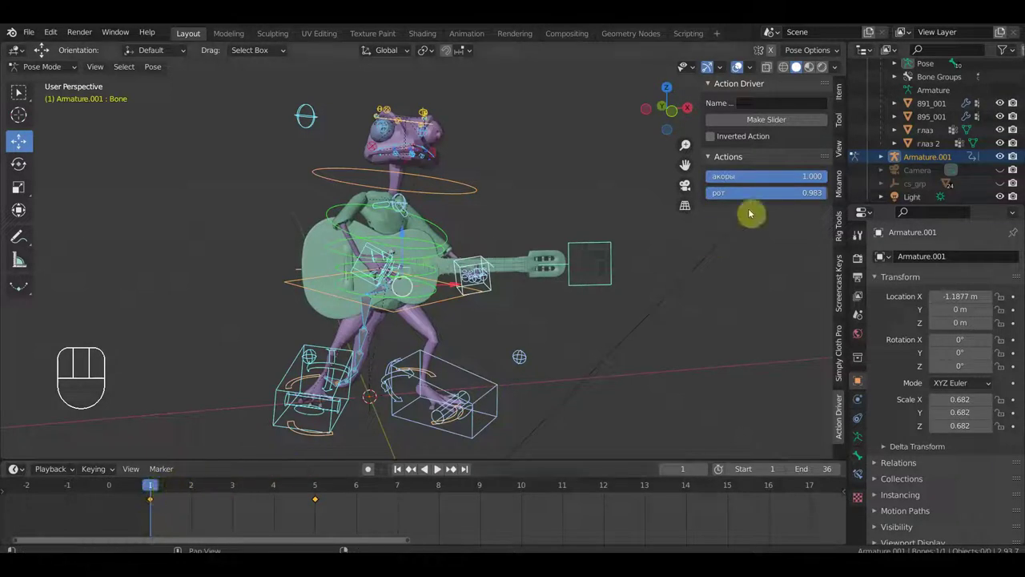
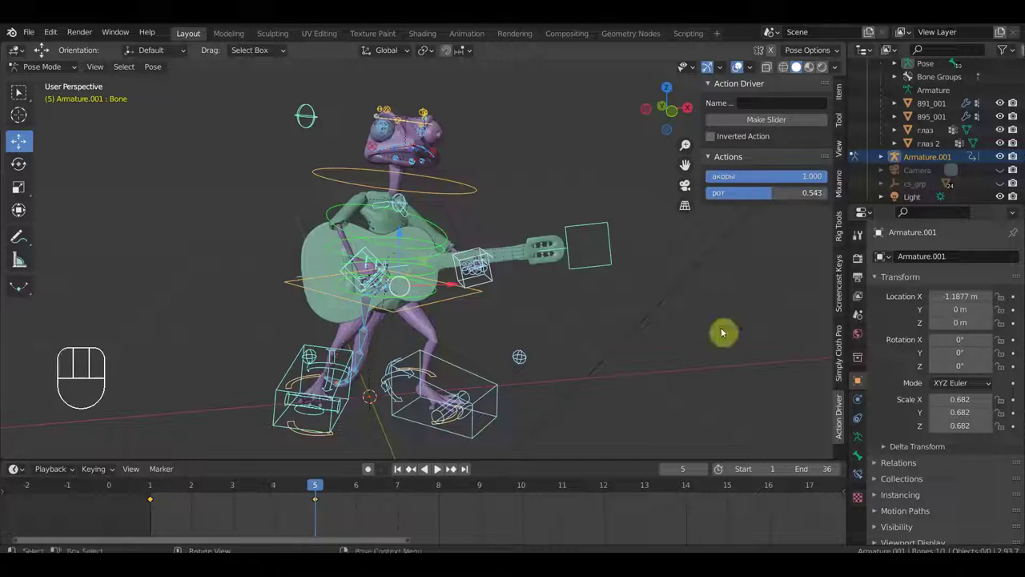
pyautogui.press('a')
pyautogui.press('i')
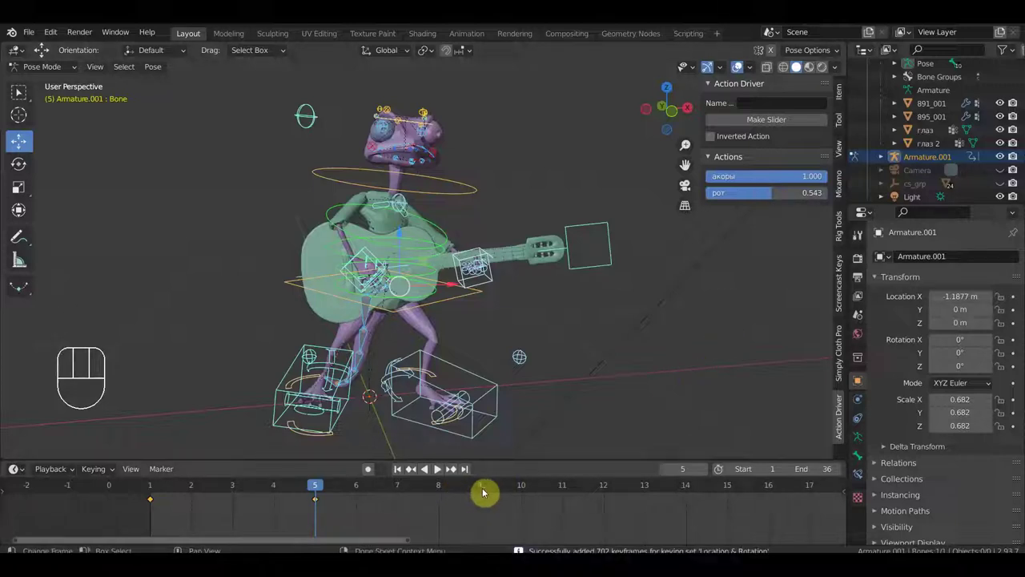
pyautogui.click(524, 487)
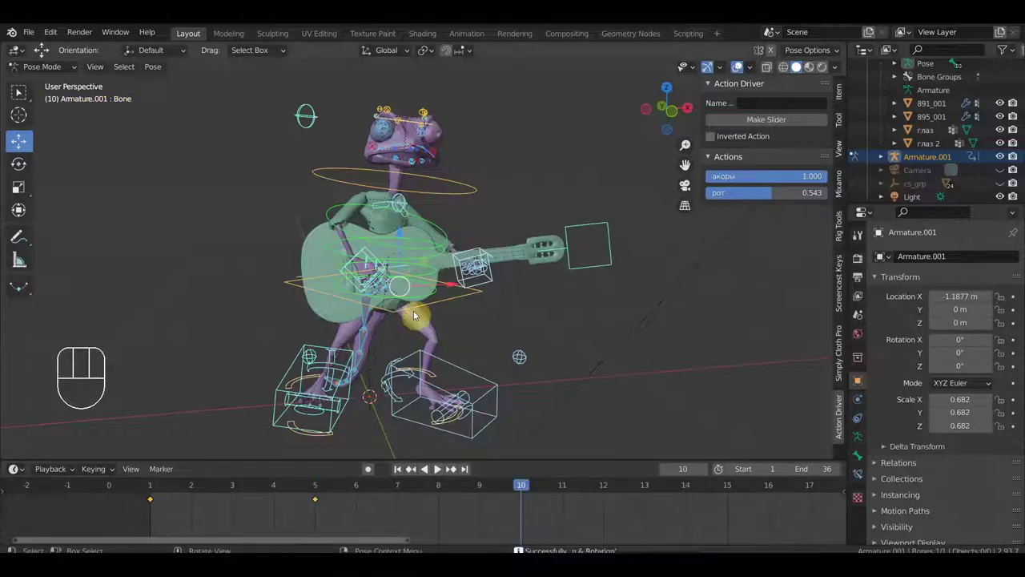
# Nudge the guitar bone slightly at frame 10 and select the frog's right hand control.
pyautogui.click(442, 302)
pyautogui.click(373, 254)
pyautogui.moveTo(497, 281); pyautogui.dragTo(582, 262)
pyautogui.click(594, 231)
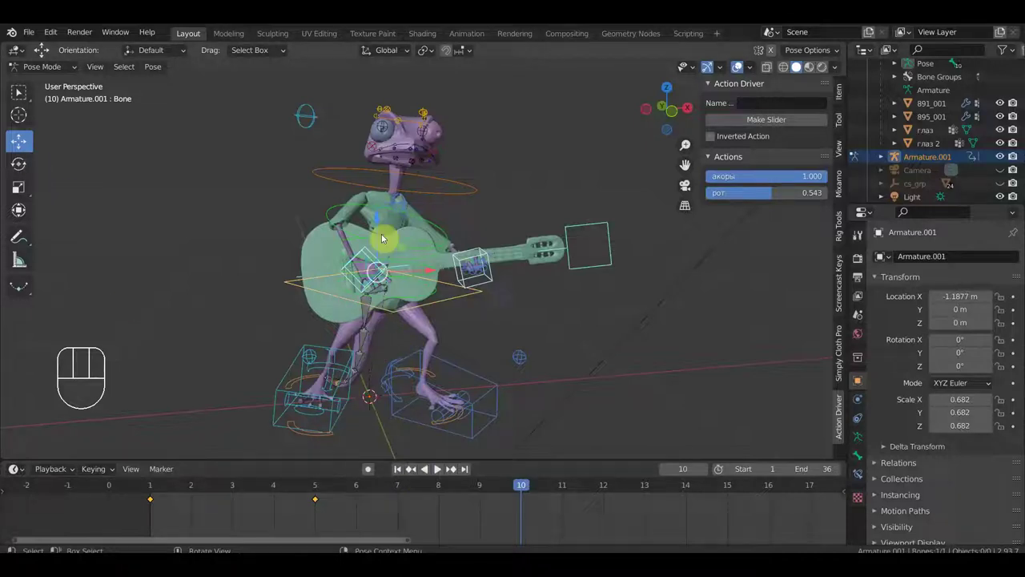
pyautogui.click(14, 140)
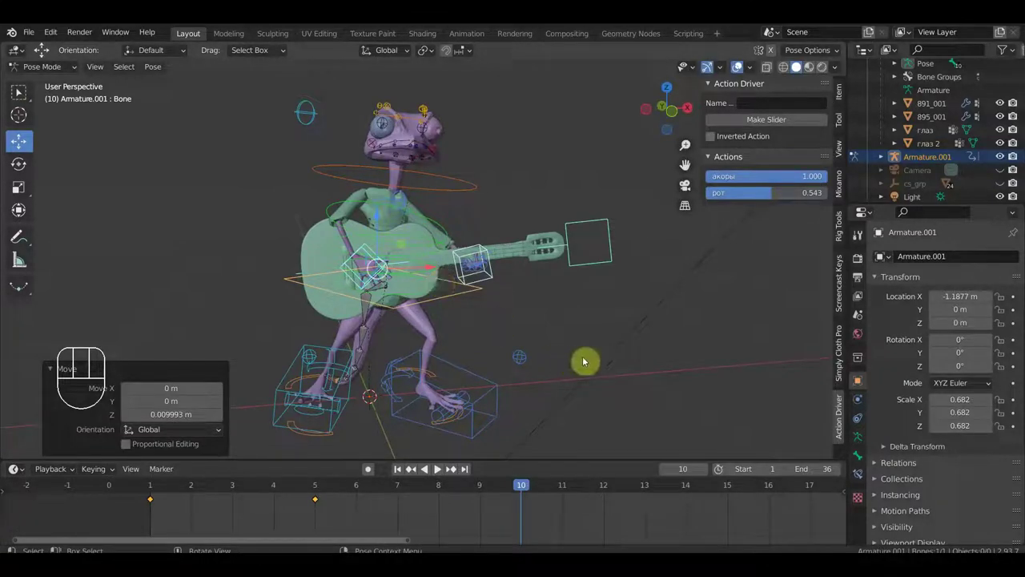
pyautogui.press('r')
pyautogui.click(14, 140)
pyautogui.click(15, 140)
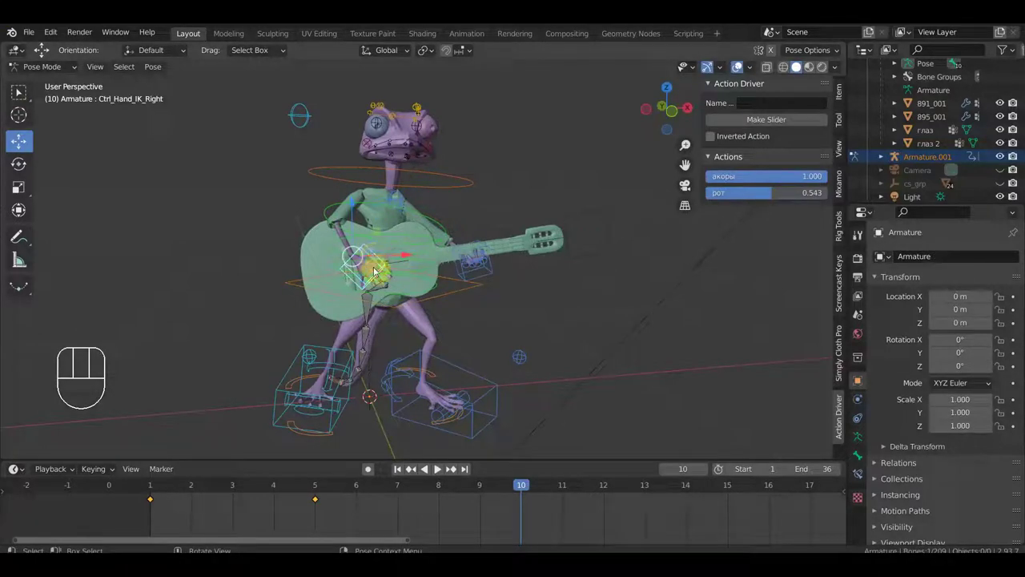
# Move and rotate the right hand, then reposition the right arm pole control.
pyautogui.press('g')
pyautogui.click(15, 141)
pyautogui.press('r')
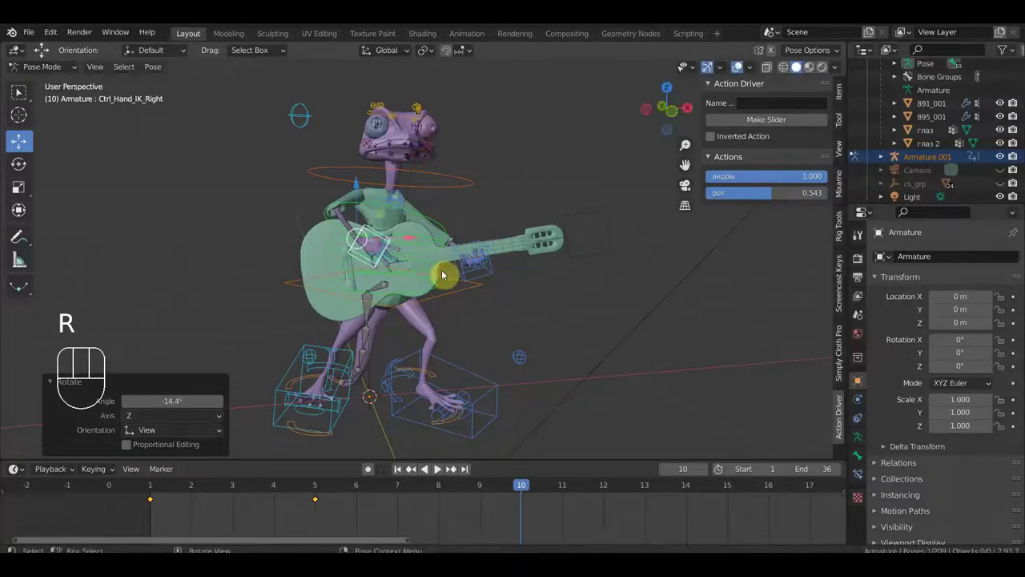
pyautogui.click(14, 140)
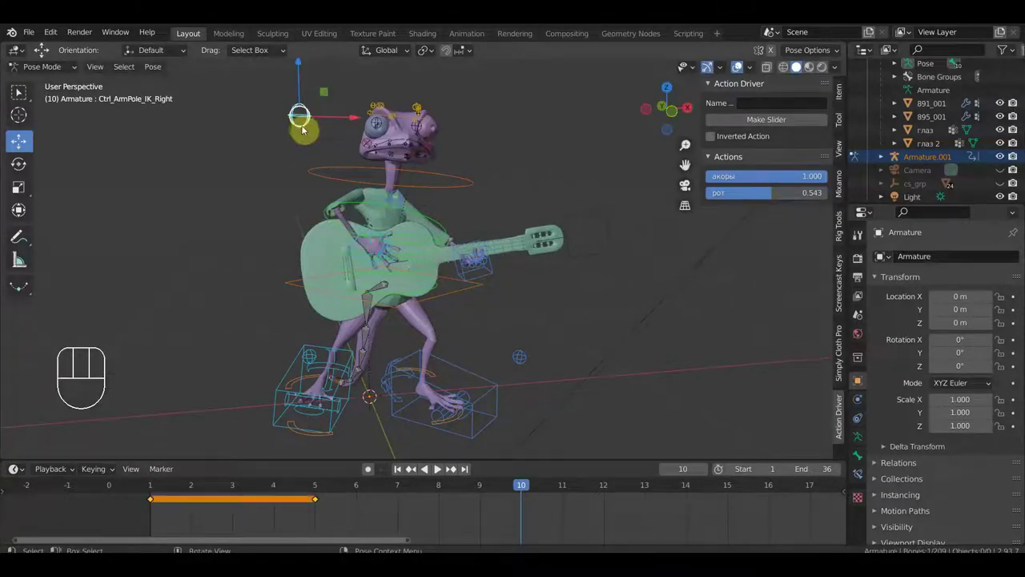
pyautogui.press('g')
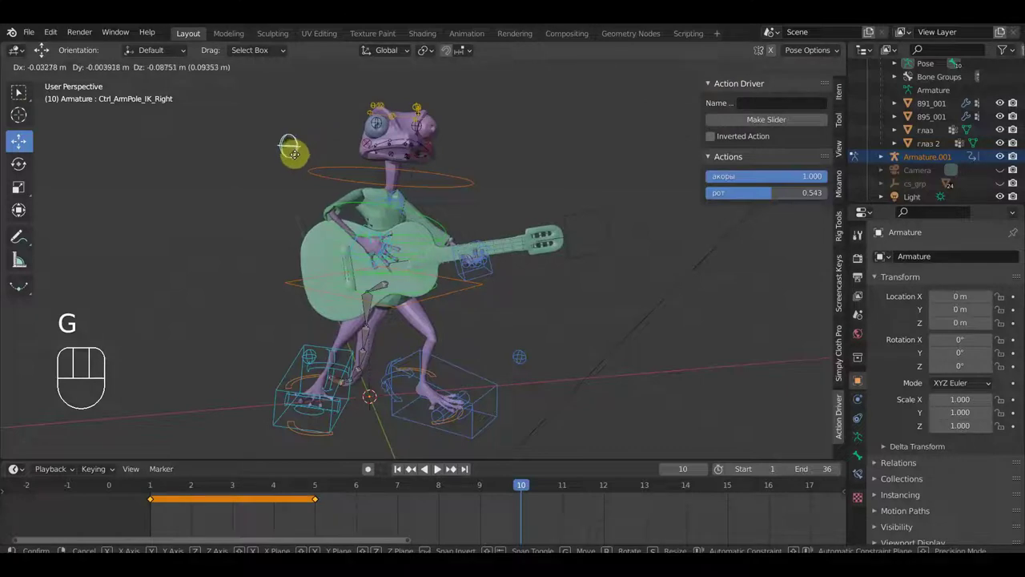
pyautogui.click(16, 188)
# Shift the right shoulder control and pick the neck control, viewing the frog from above.
pyautogui.click(16, 189)
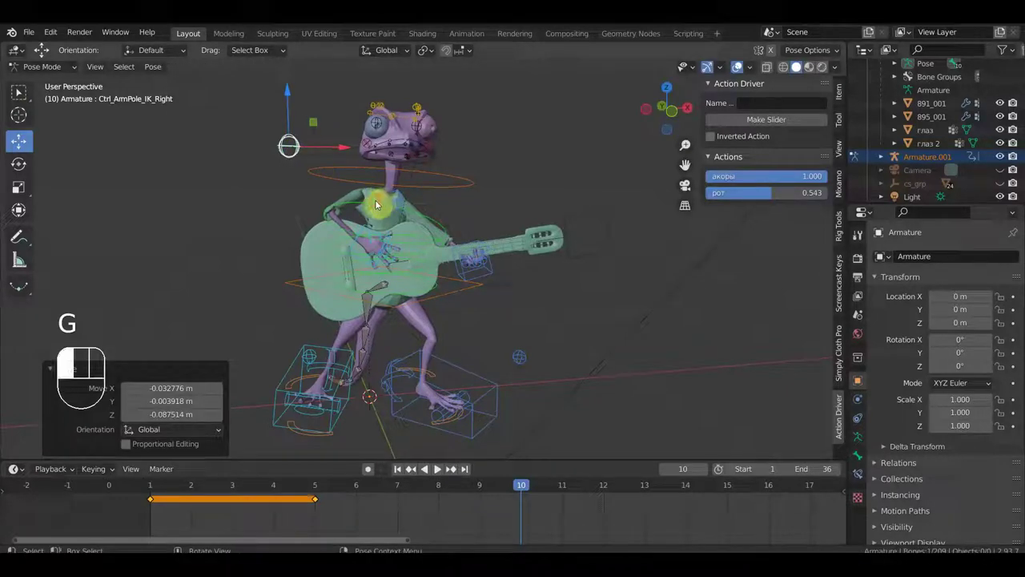
pyautogui.press('g')
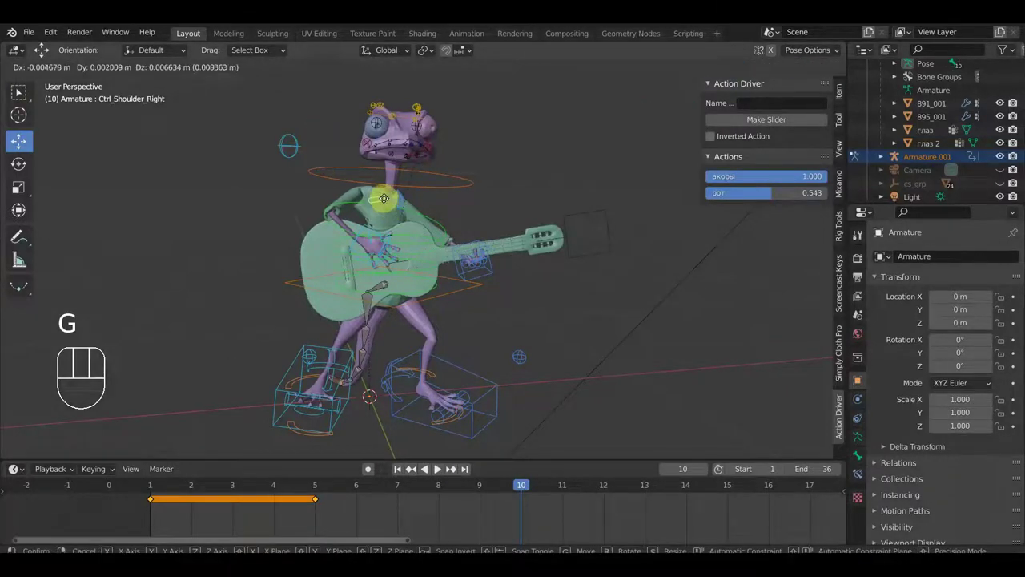
pyautogui.click(16, 188)
pyautogui.press('g')
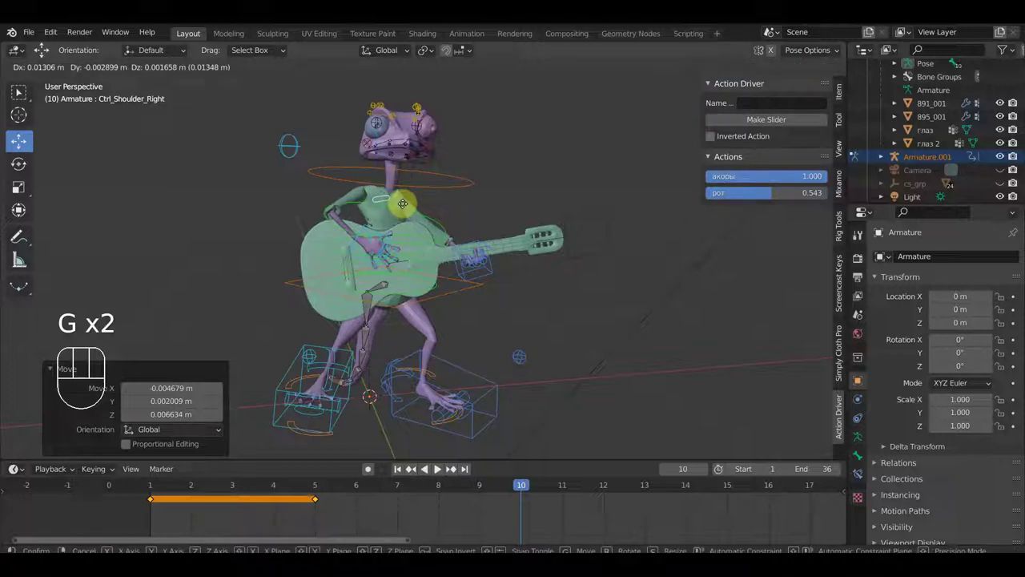
pyautogui.click(404, 207)
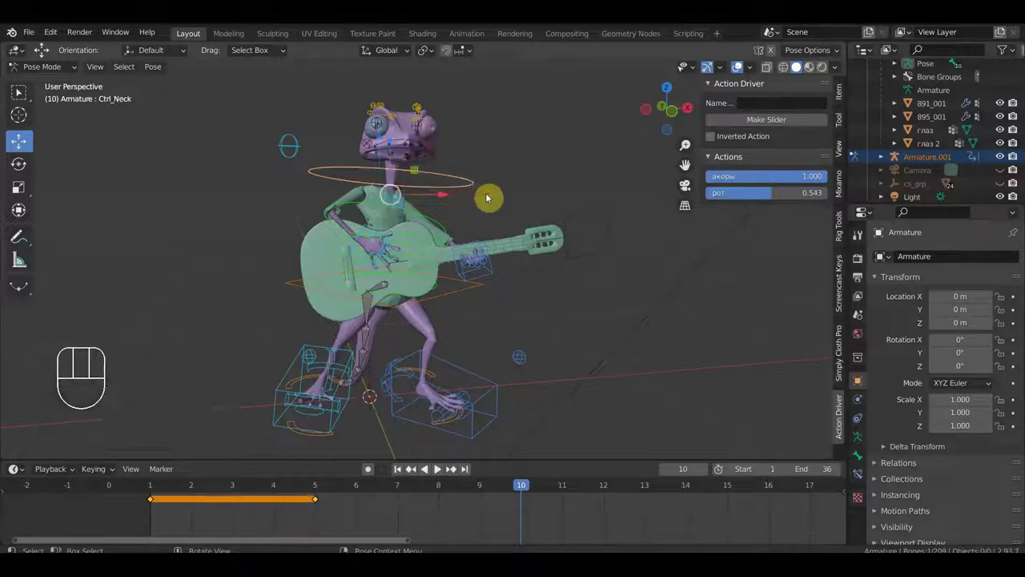
pyautogui.press('KP_7')
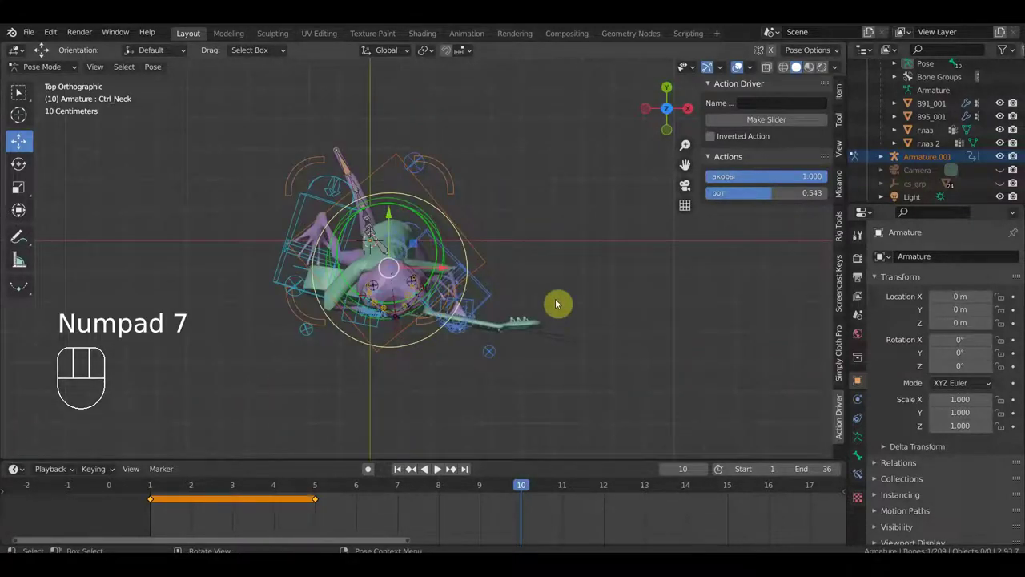
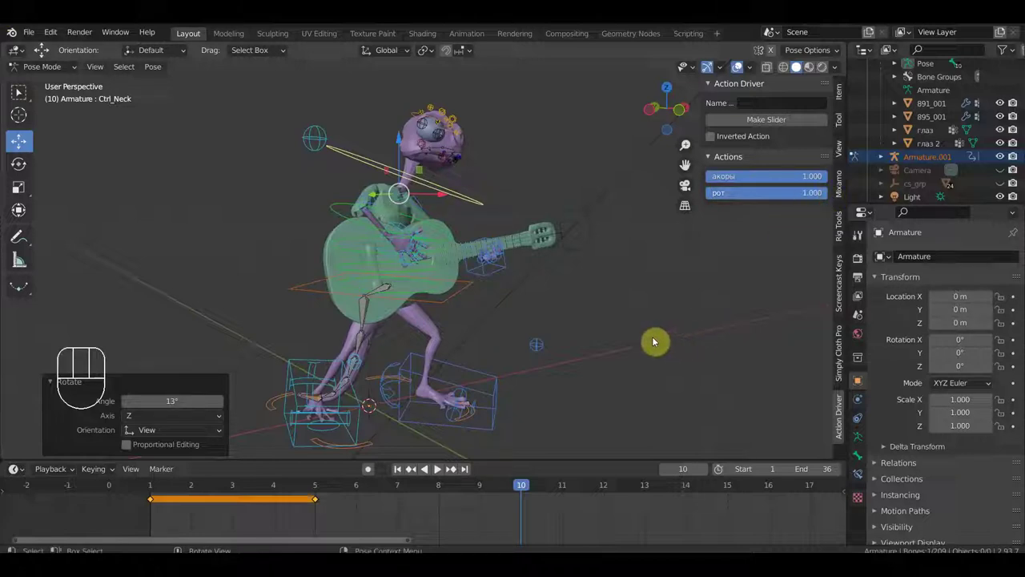
# Key Location & Rotation for every rig control at frame 10.
pyautogui.press('a')
pyautogui.press('i')
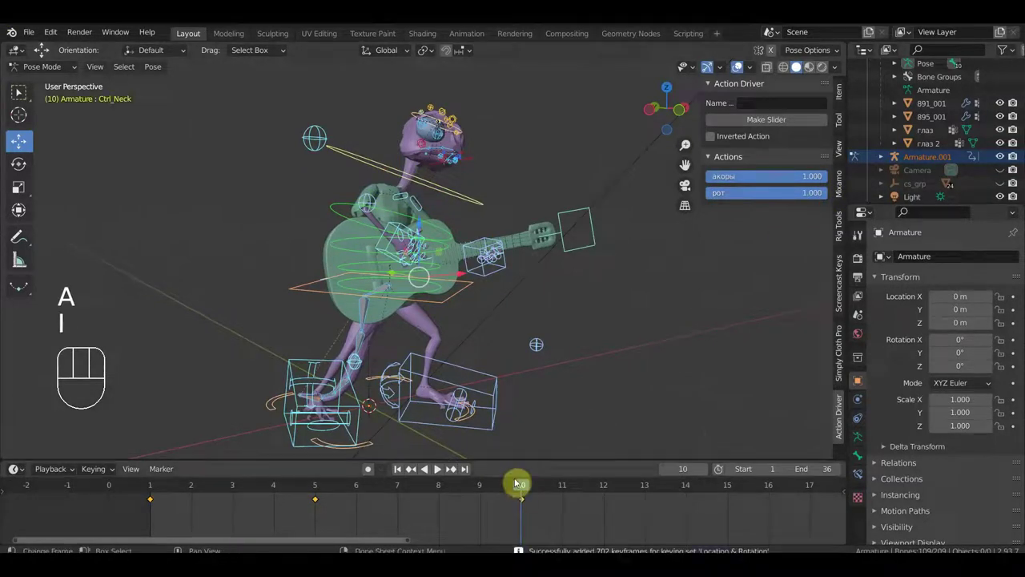
pyautogui.moveTo(519, 490); pyautogui.dragTo(511, 542)
pyautogui.moveTo(548, 404); pyautogui.dragTo(527, 431)
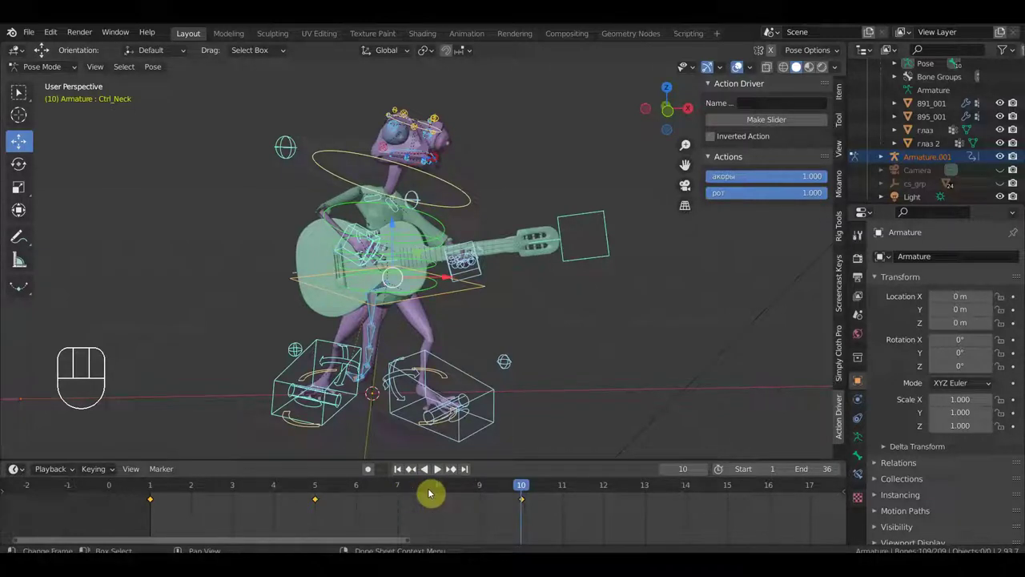
# Step back through frames 7, 5 and 1 and pick the right hand control at frame 1.
pyautogui.click(403, 491)
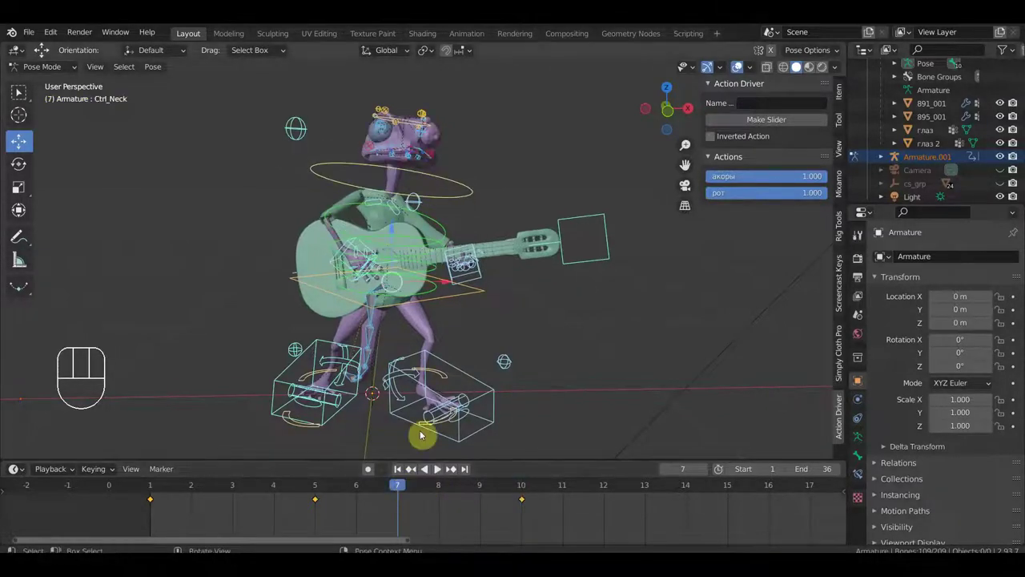
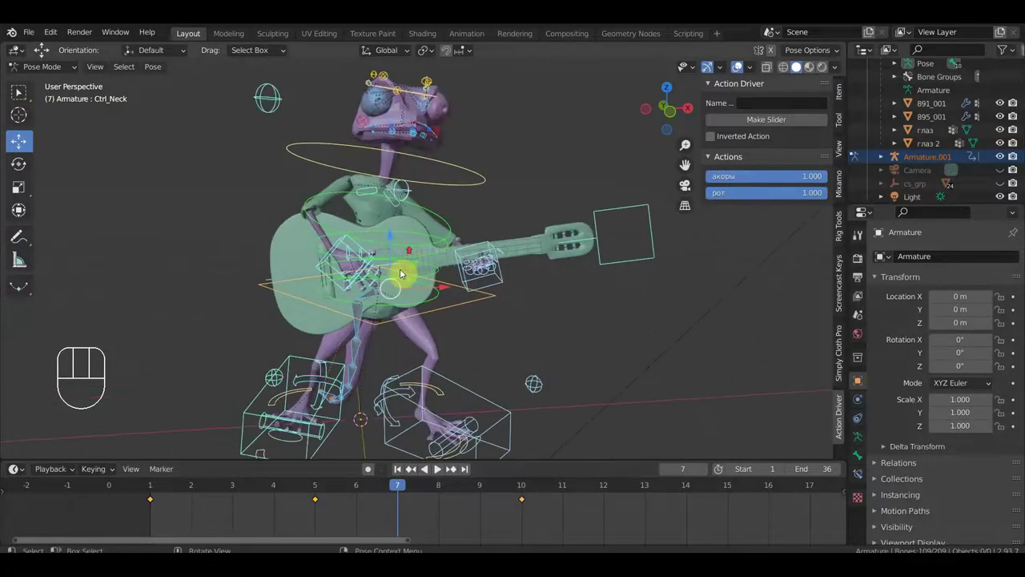
pyautogui.click(315, 485)
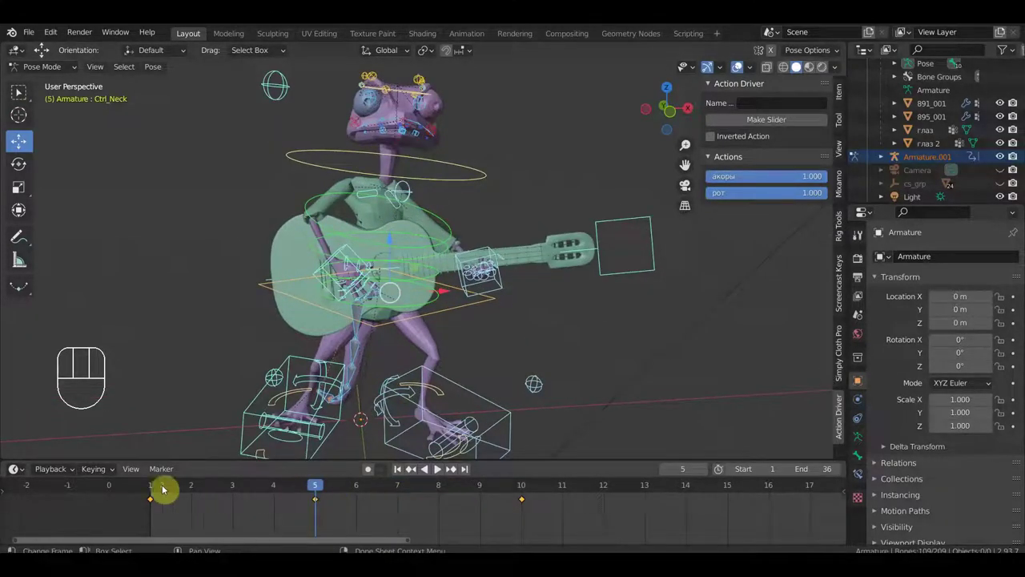
pyautogui.click(155, 486)
pyautogui.click(352, 251)
# Move Ctrl_Hand_IK_Right so the fretting hand sits over the strings near the sound hole.
pyautogui.press('g')
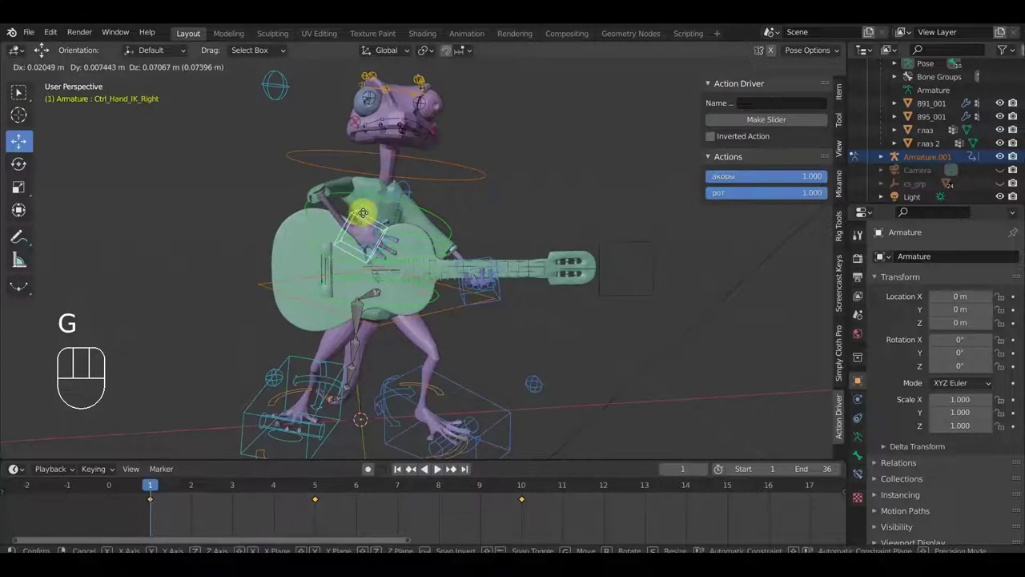
pyautogui.click(367, 223)
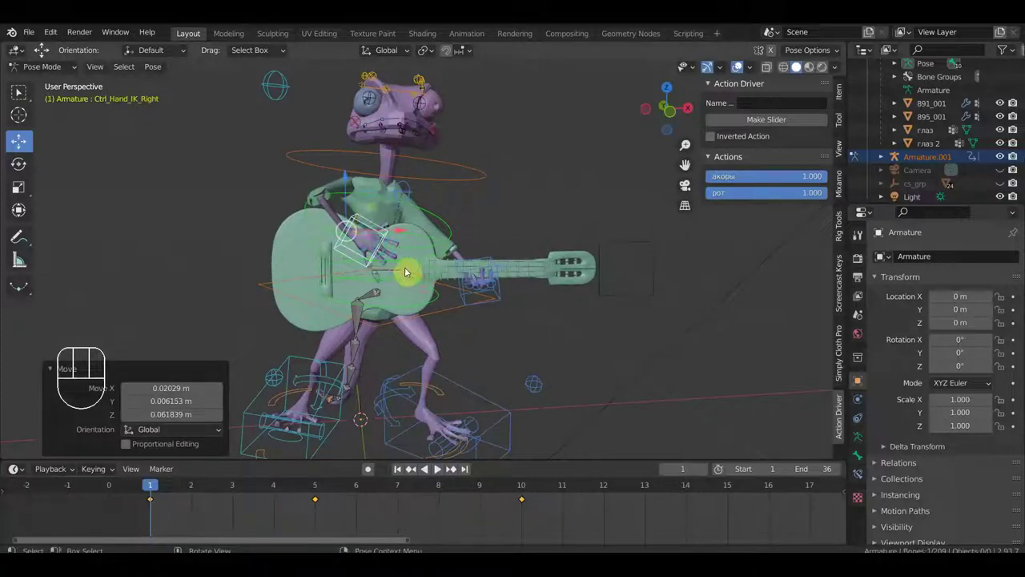
pyautogui.press('g')
pyautogui.click(419, 268)
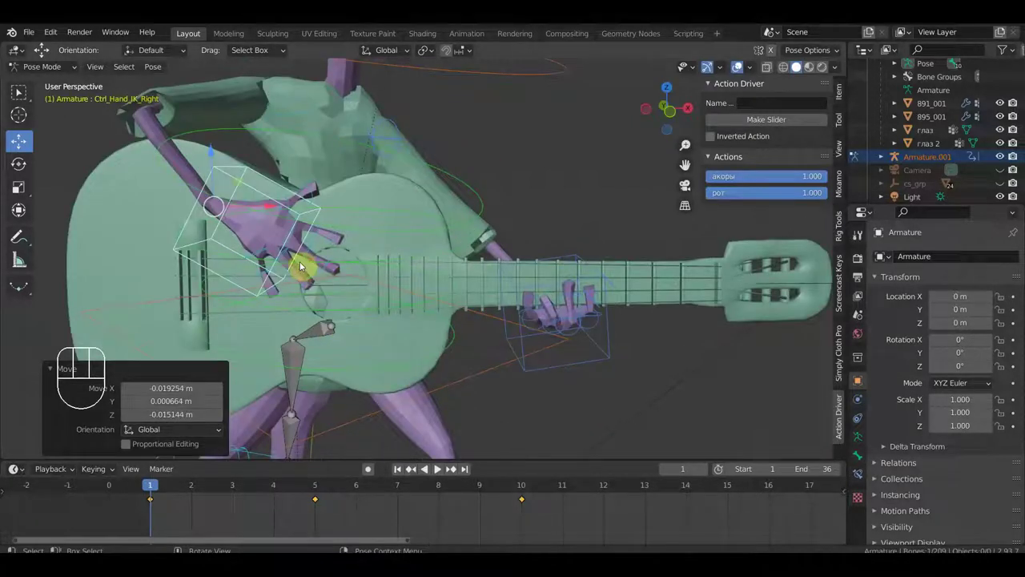
pyautogui.moveTo(290, 256); pyautogui.dragTo(324, 265)
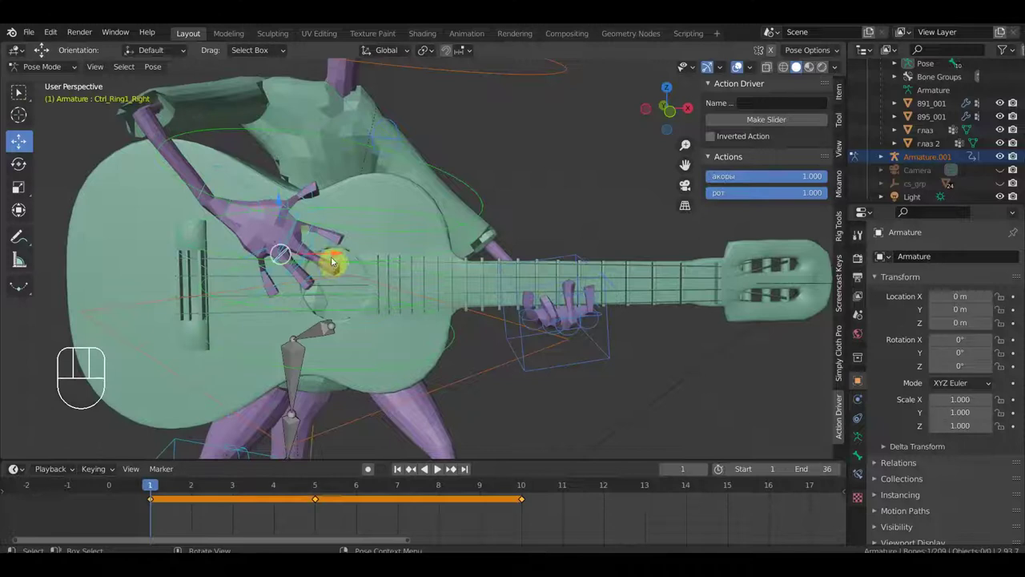
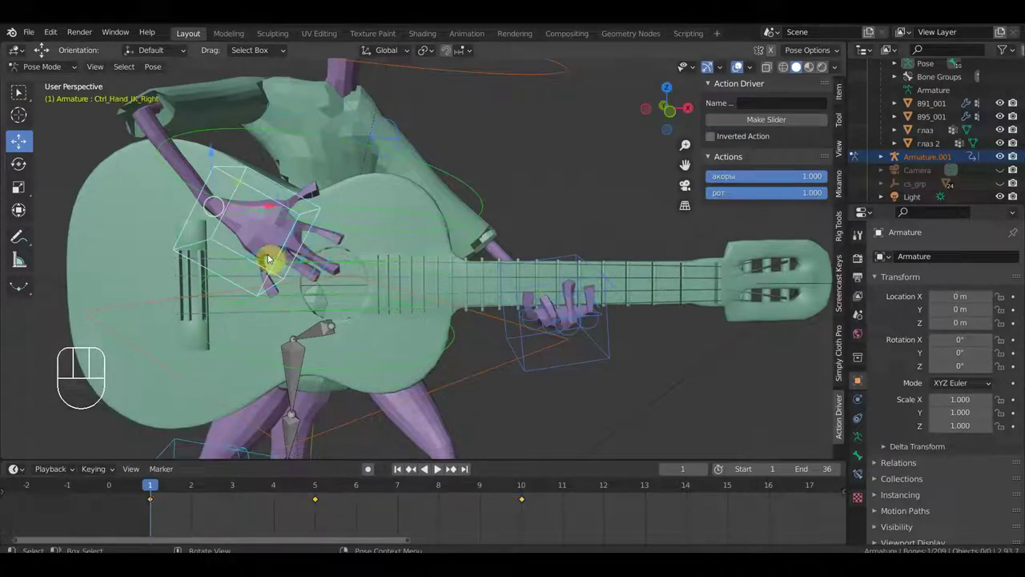
# Rotate the pinky and index finger controls to grip the guitar neck, then deselect all.
pyautogui.press('r')
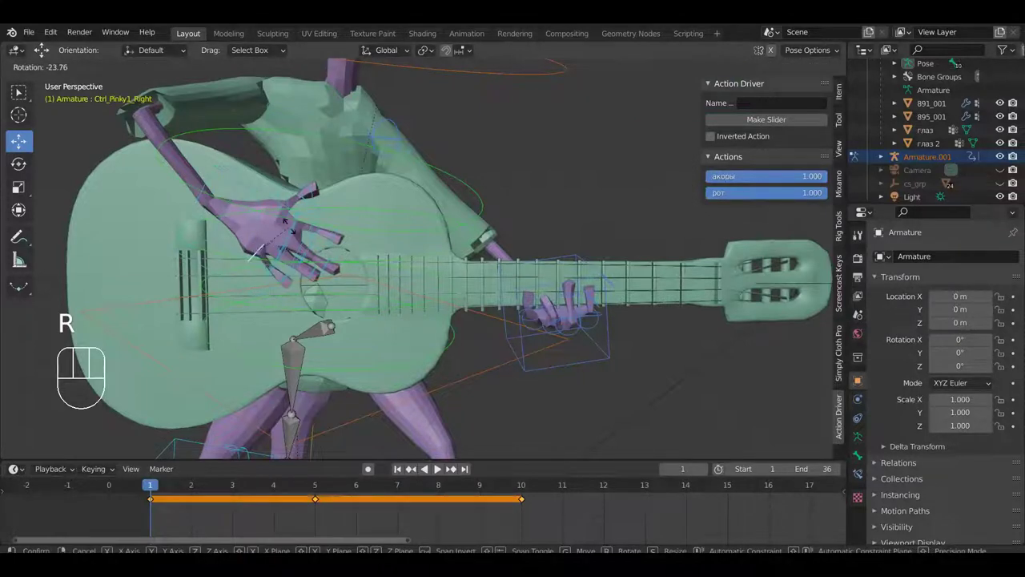
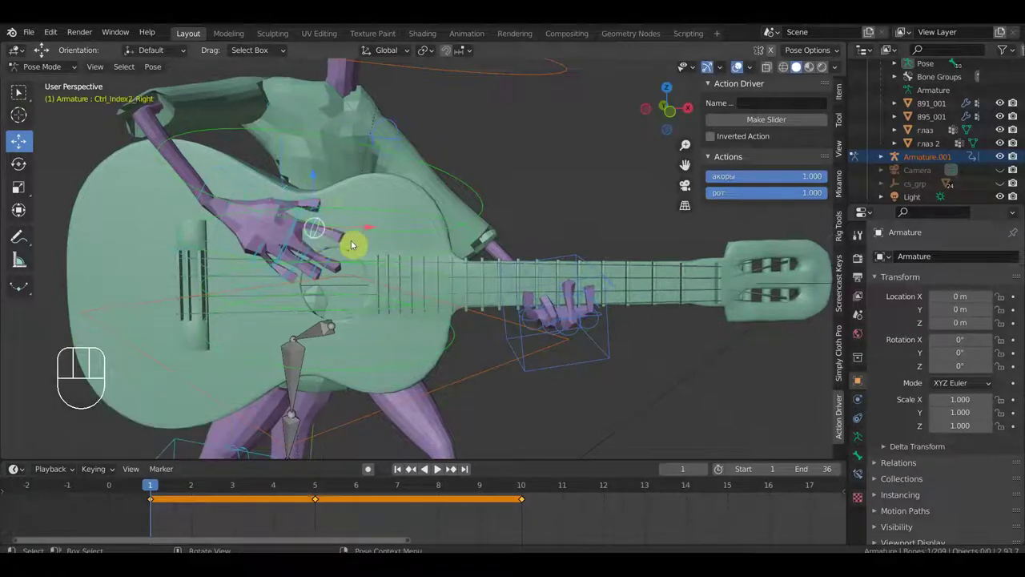
pyautogui.press('r')
pyautogui.click(372, 256)
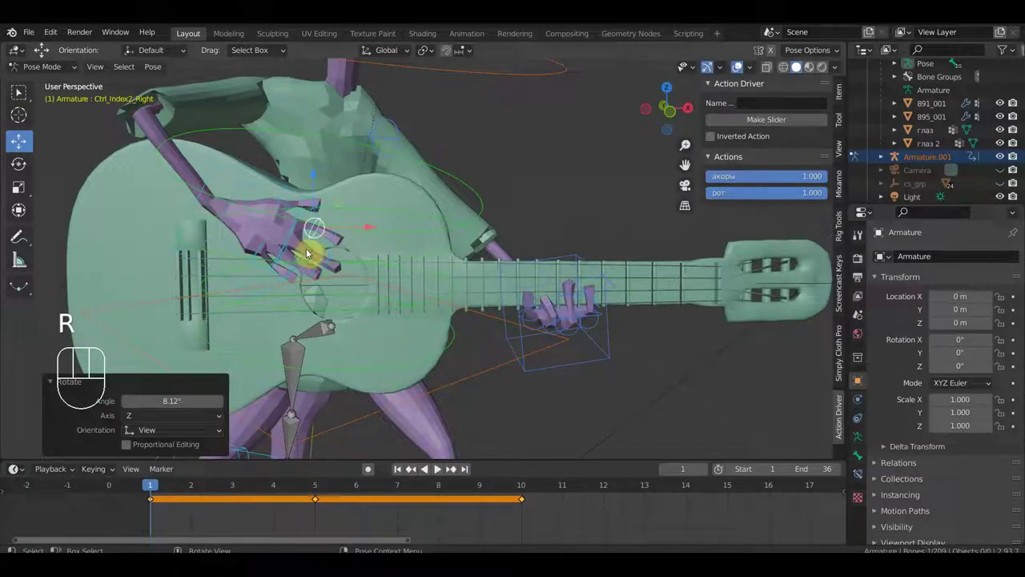
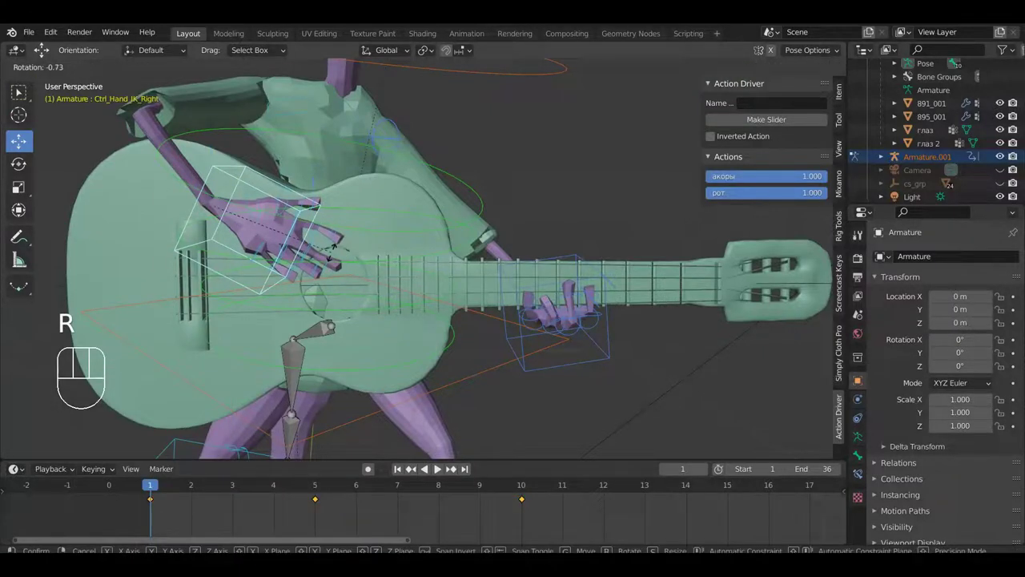
pyautogui.click(342, 233)
pyautogui.press('g')
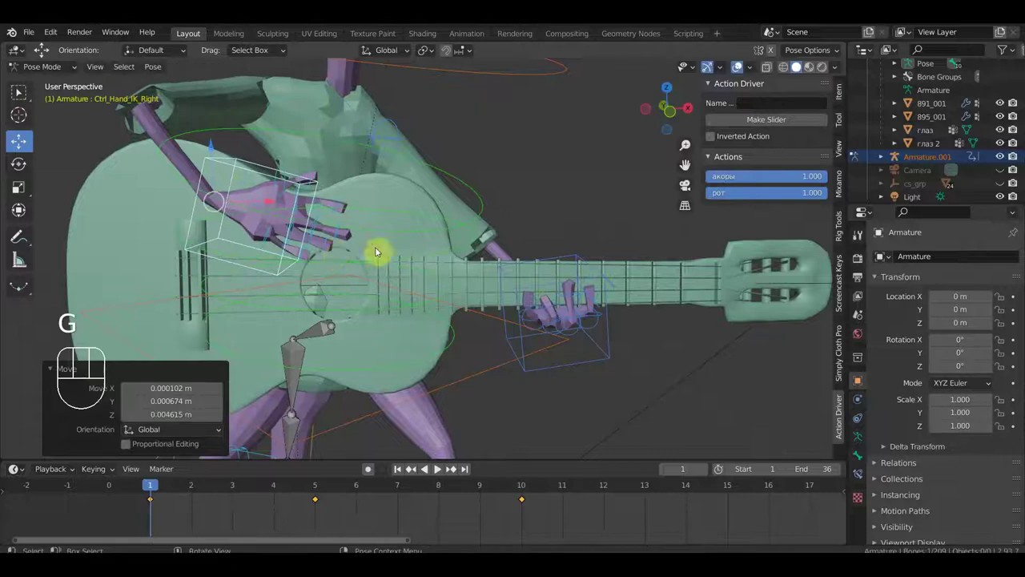
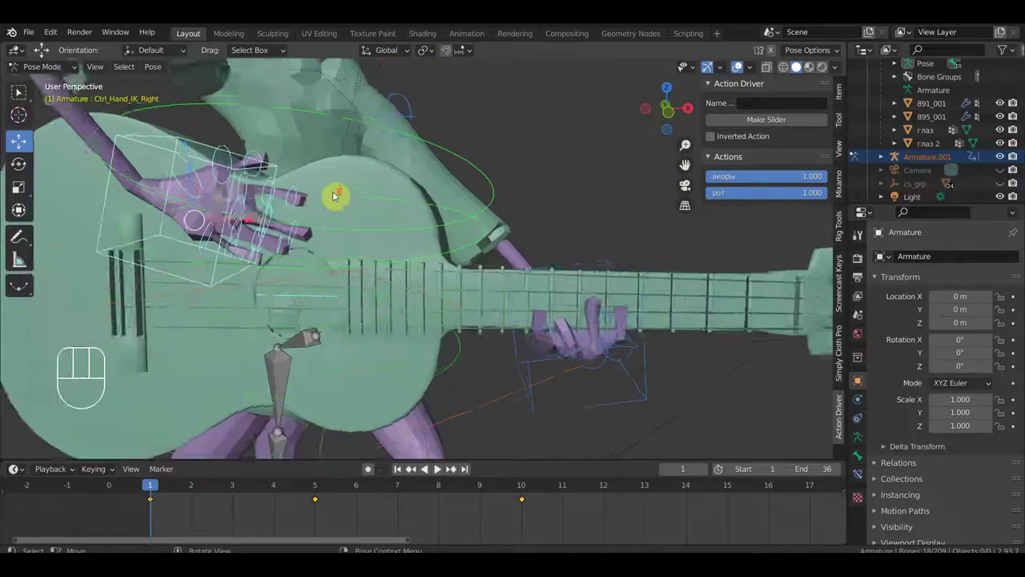
pyautogui.click(548, 144)
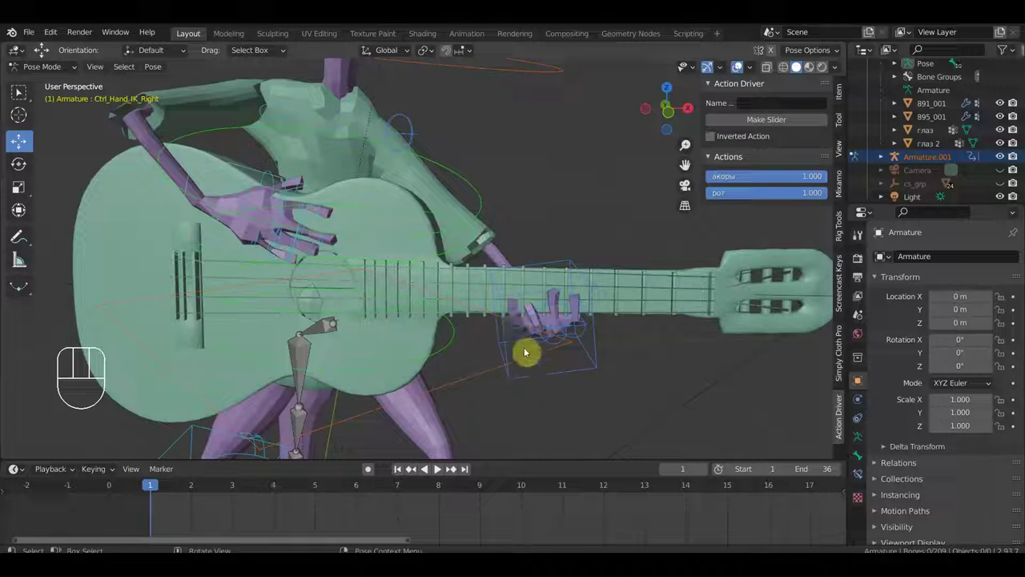
# Key Location & Rotation for all 702 rig channels at frame 1 and scrub to preview the motion.
pyautogui.press('a')
pyautogui.press('i')
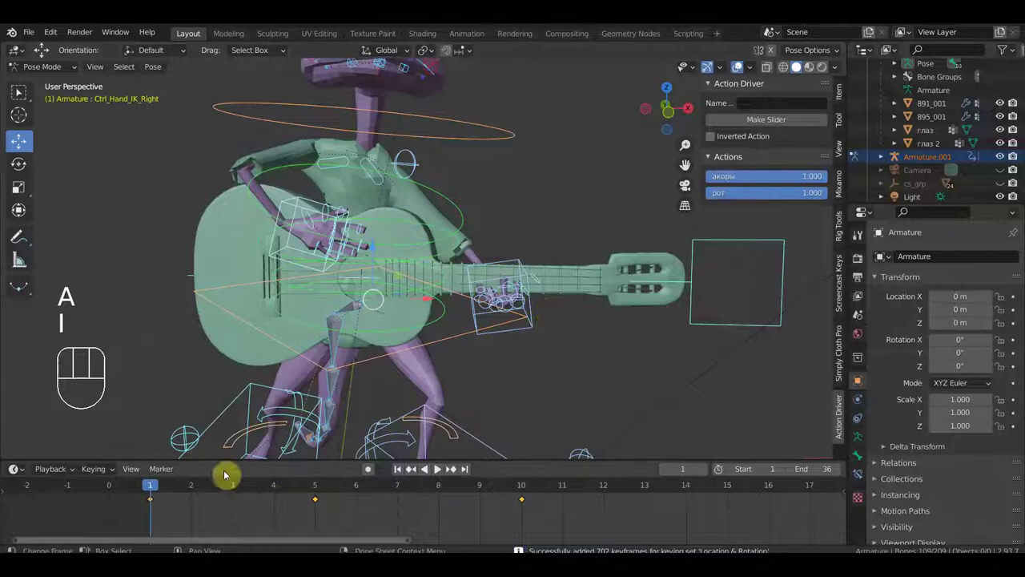
pyautogui.moveTo(155, 489); pyautogui.dragTo(431, 519)
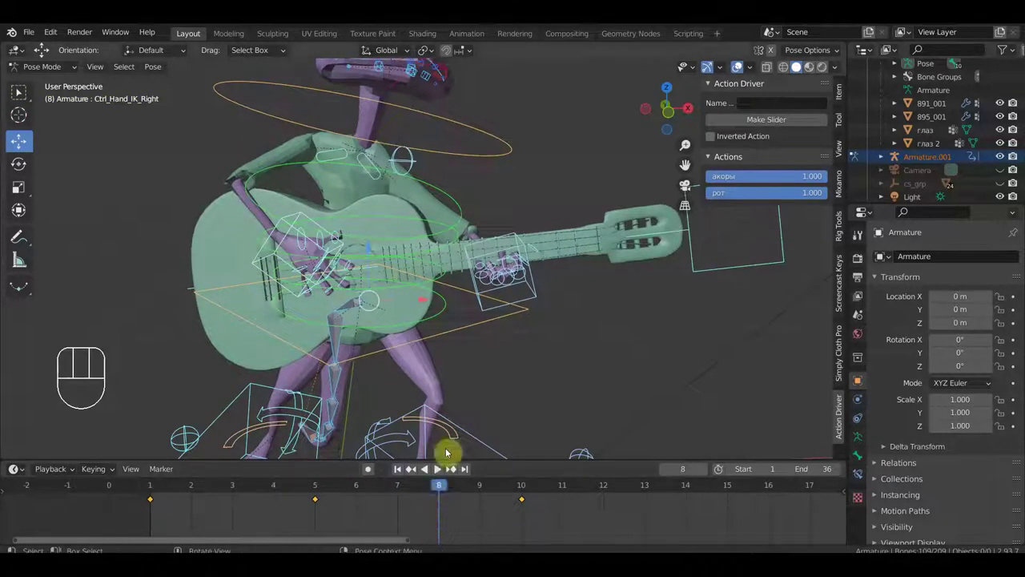
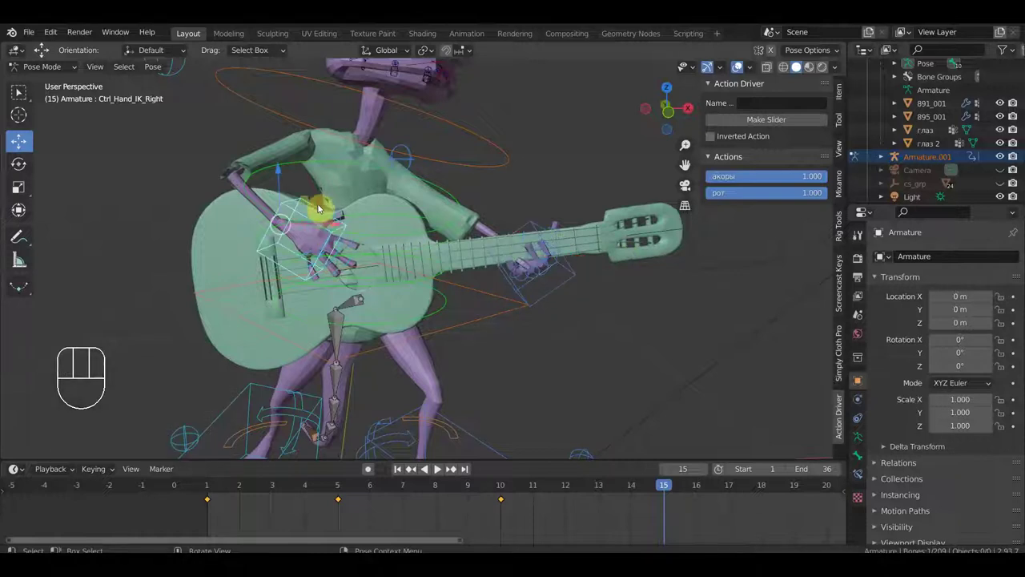
# Move the right hand control and frame the view along the guitar neck at the fingers.
pyautogui.press('g')
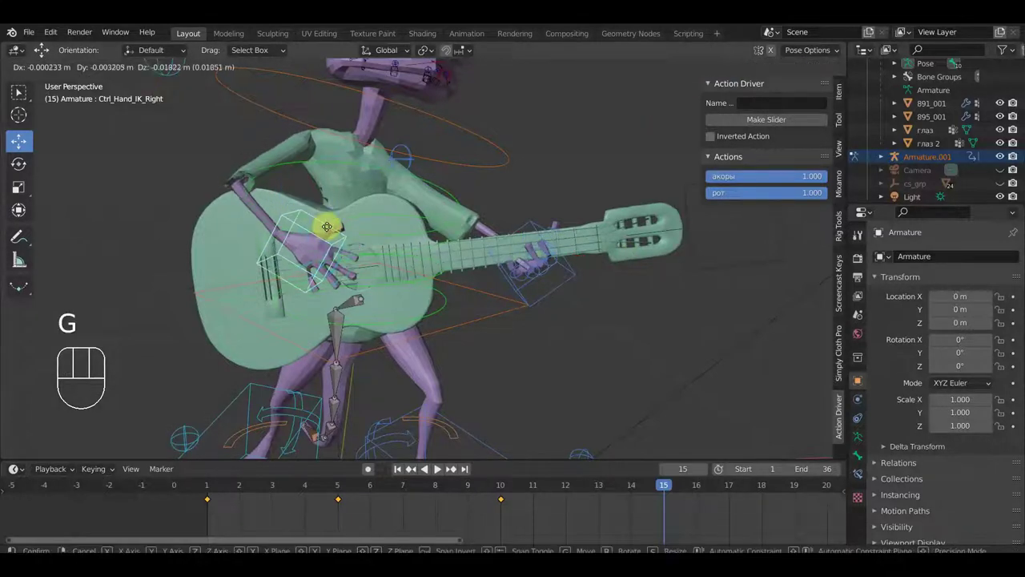
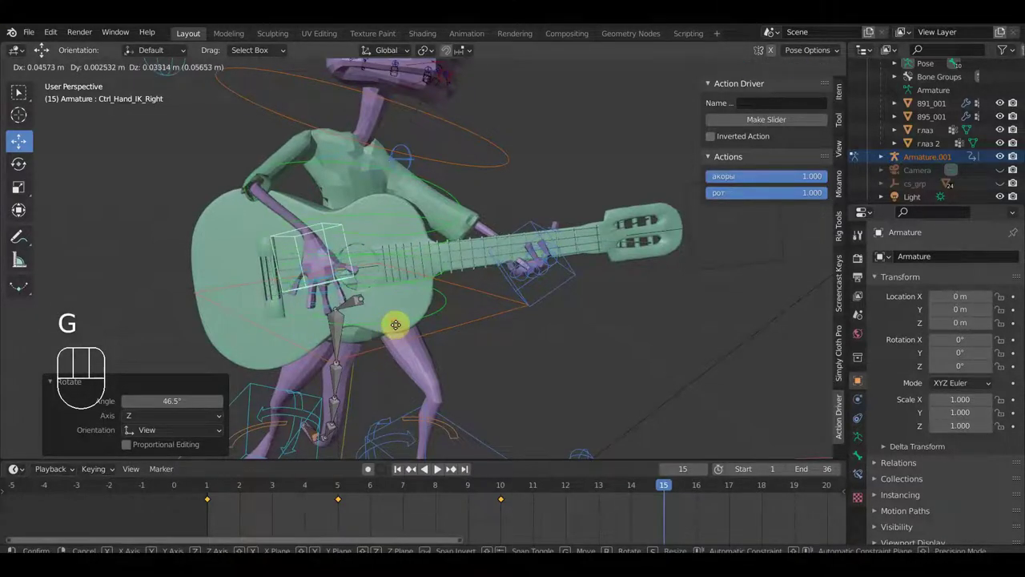
pyautogui.scroll(3)
pyautogui.moveTo(461, 318); pyautogui.dragTo(499, 317)
pyautogui.scroll(3)
pyautogui.middleClick(540, 324)
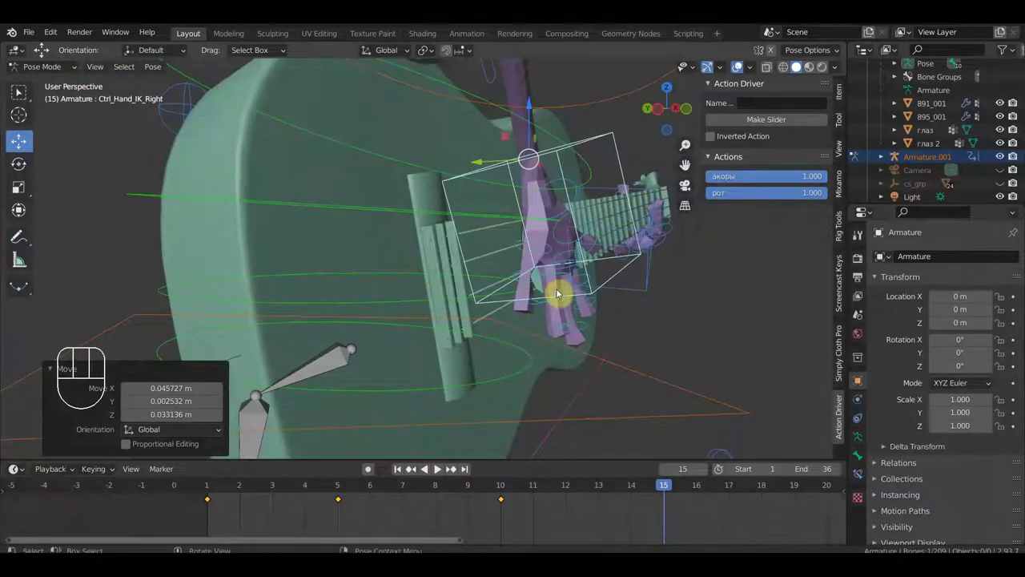
pyautogui.moveTo(648, 303); pyautogui.dragTo(666, 299)
pyautogui.middleClick(723, 339)
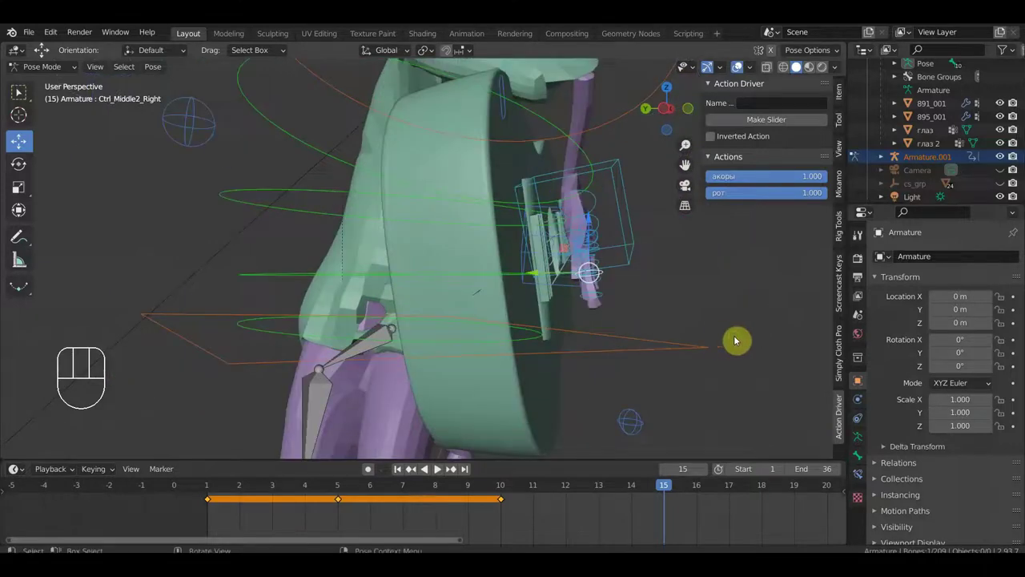
# Bend the middle, index and pinky finger controls onto the strings.
pyautogui.press('r')
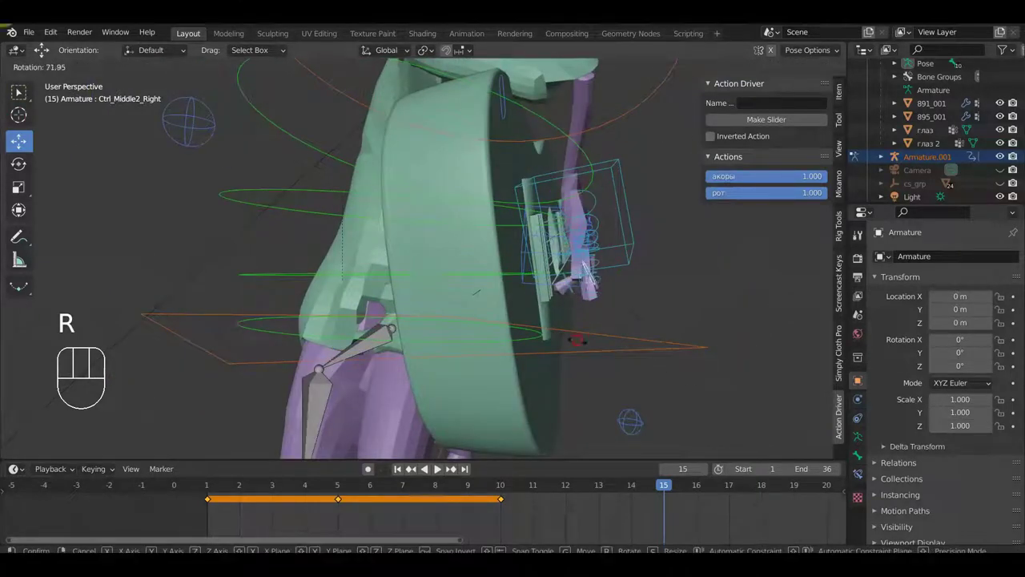
pyautogui.moveTo(604, 282); pyautogui.dragTo(674, 300)
pyautogui.press('r')
pyautogui.click(590, 340)
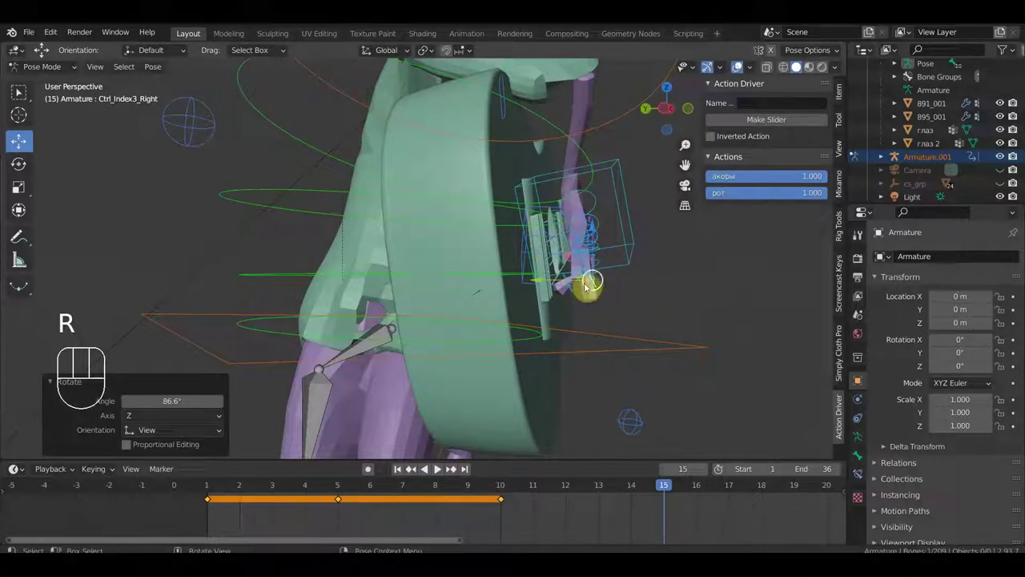
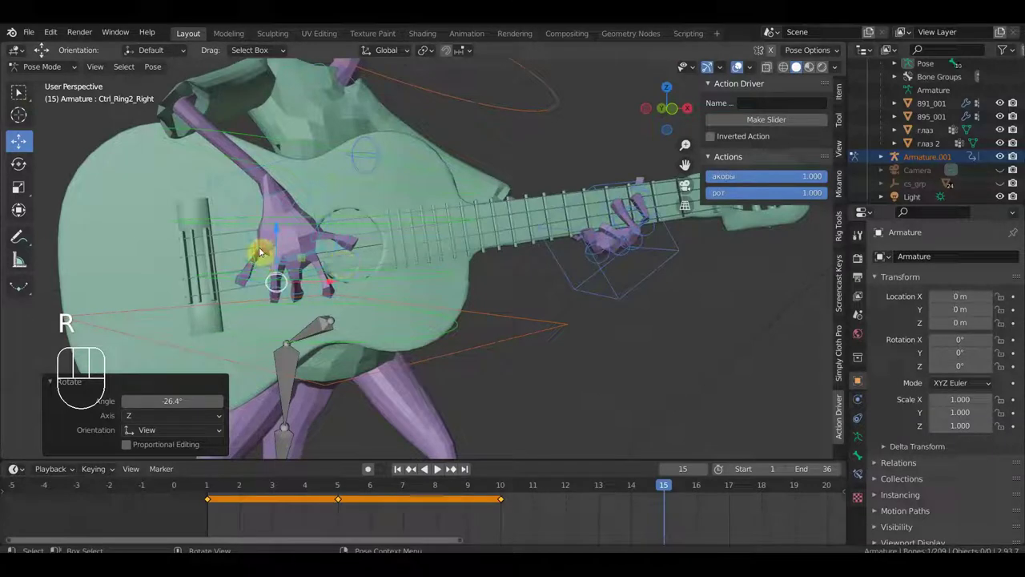
pyautogui.press('r')
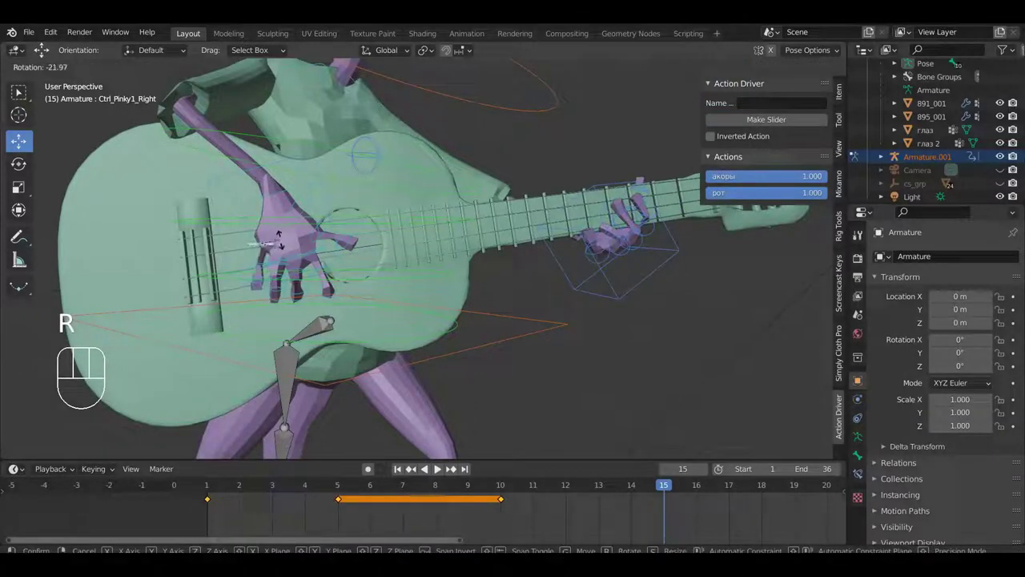
pyautogui.click(285, 244)
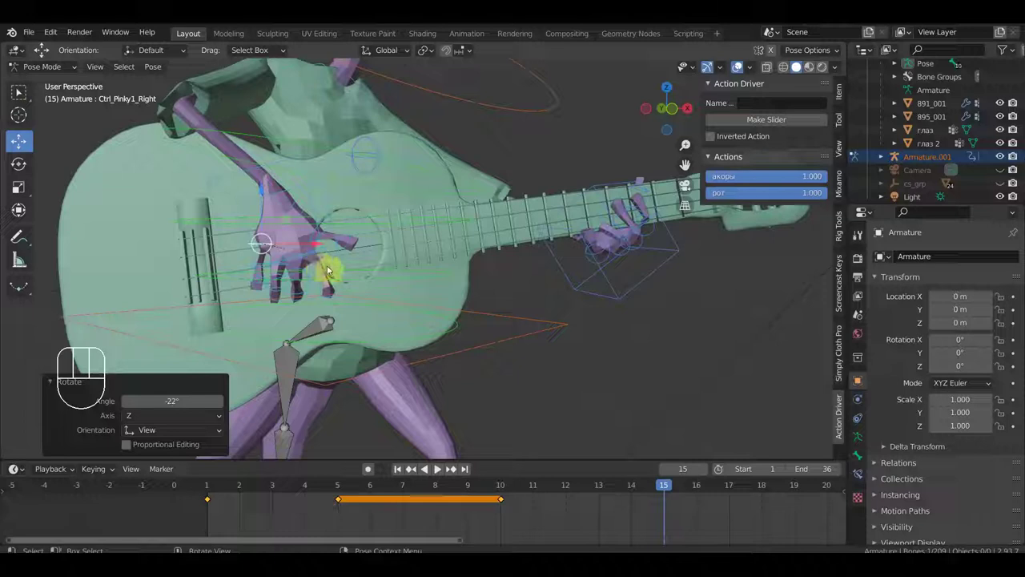
# Rotate the thumb control against the back of the guitar neck.
pyautogui.moveTo(322, 270); pyautogui.dragTo(341, 288)
pyautogui.moveTo(477, 290); pyautogui.dragTo(402, 294)
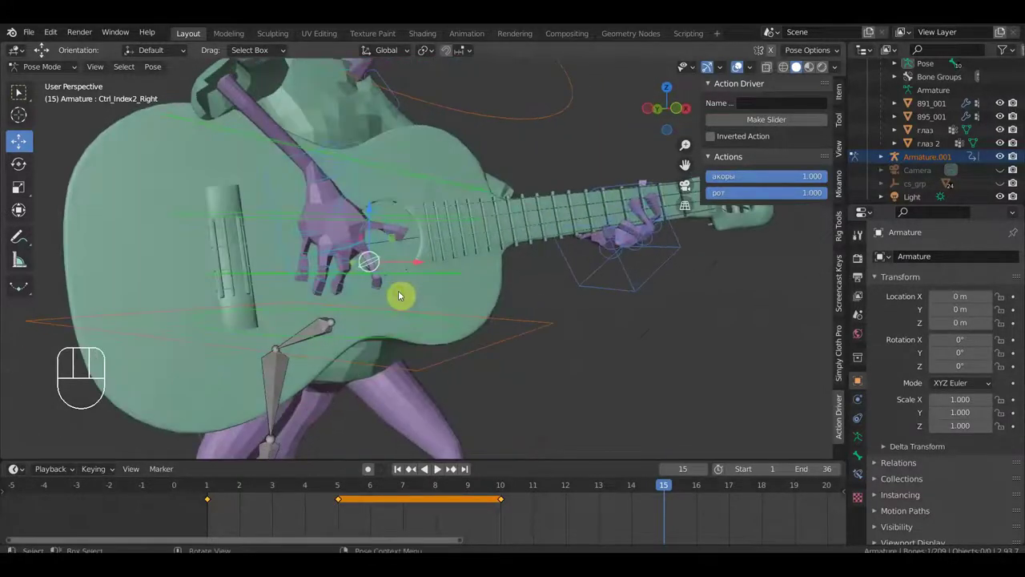
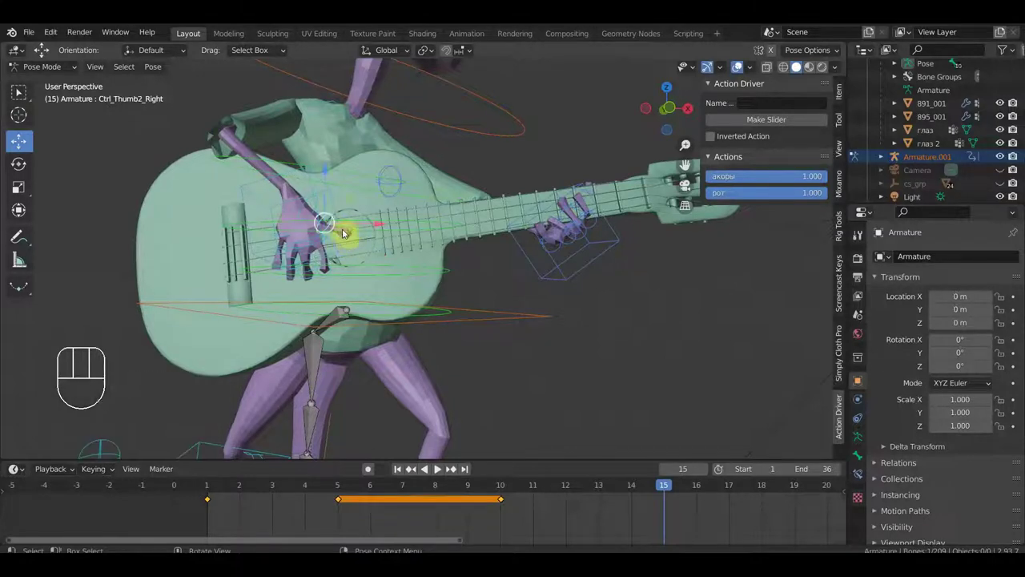
pyautogui.press('r')
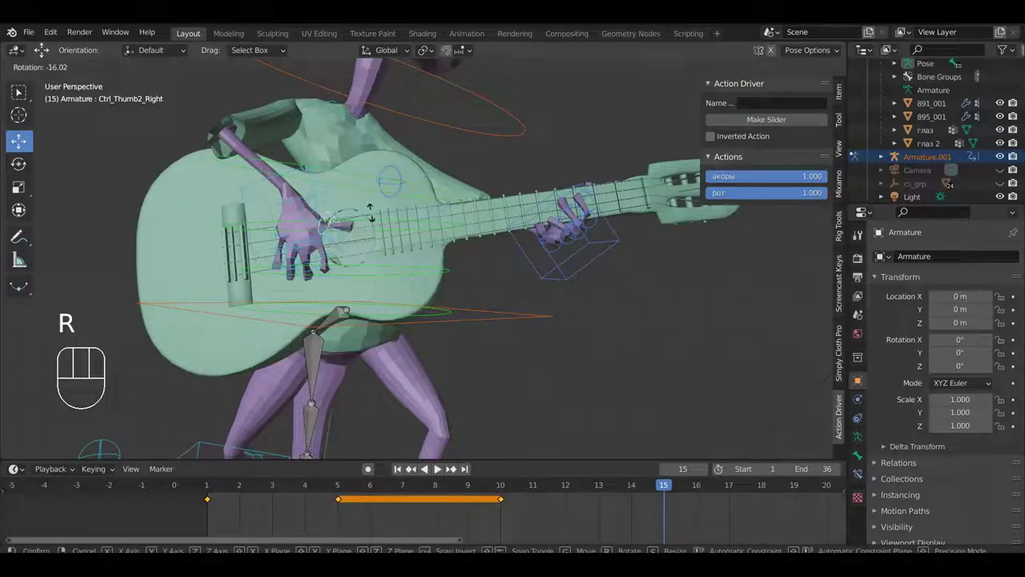
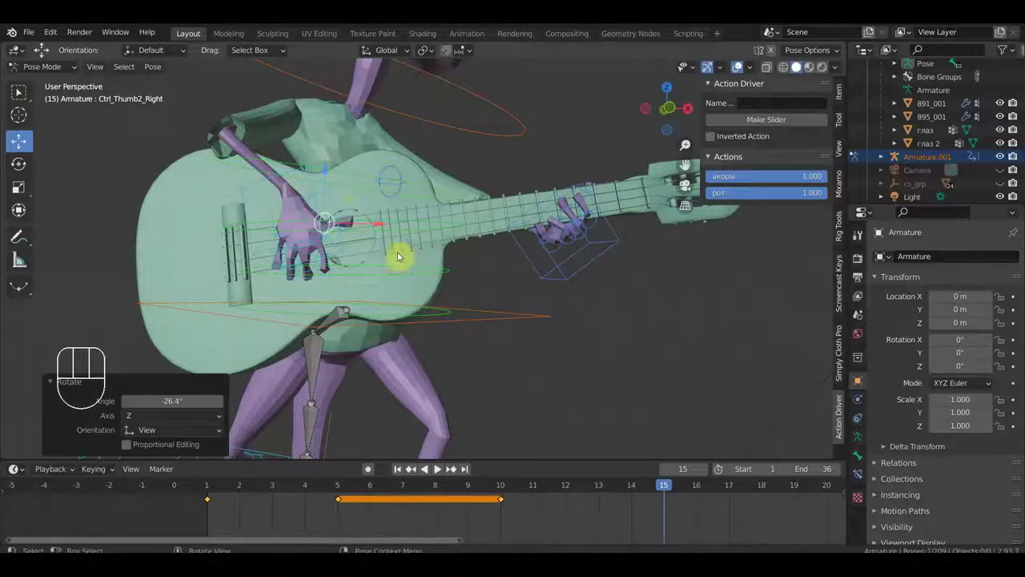
pyautogui.press('r')
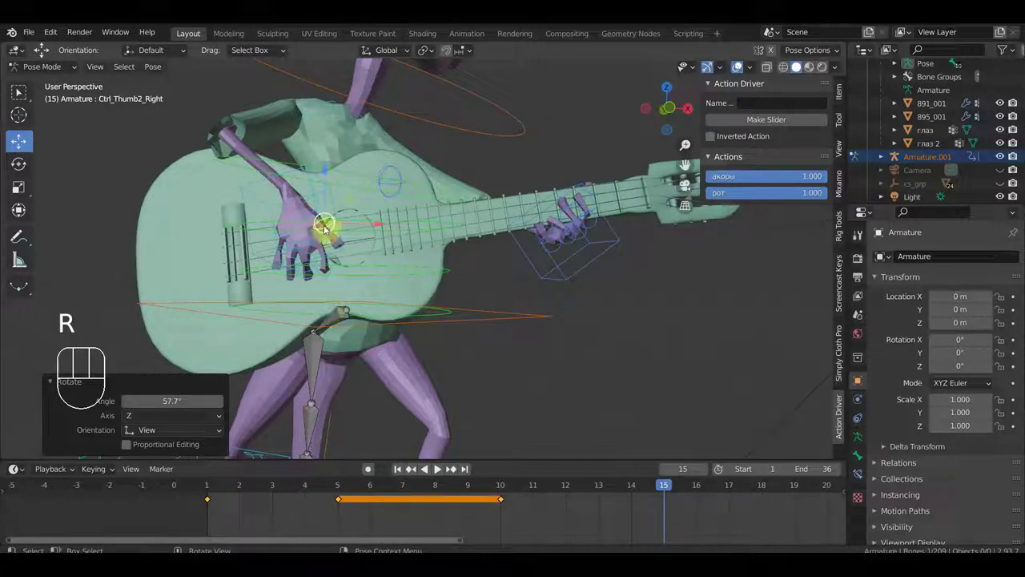
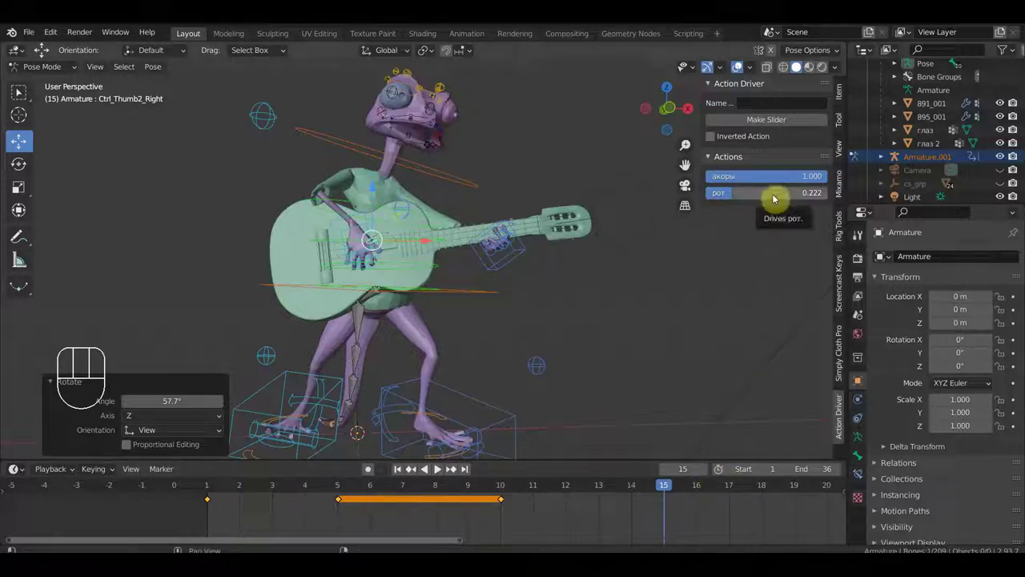
# Key the рот mouth slider and the whole rig's Location & Rotation at frame 15.
pyautogui.press('i')
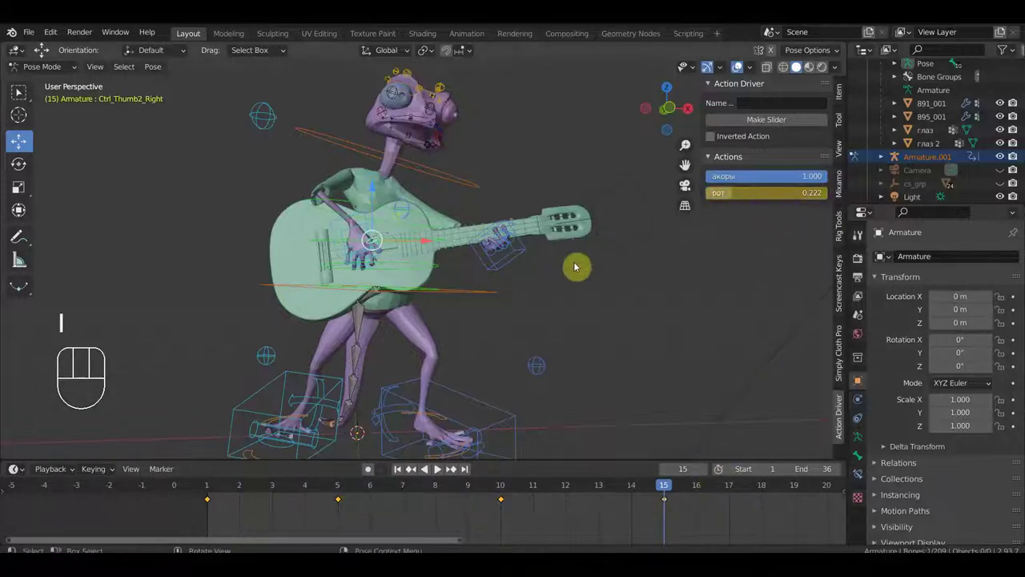
pyautogui.press('a')
pyautogui.press('i')
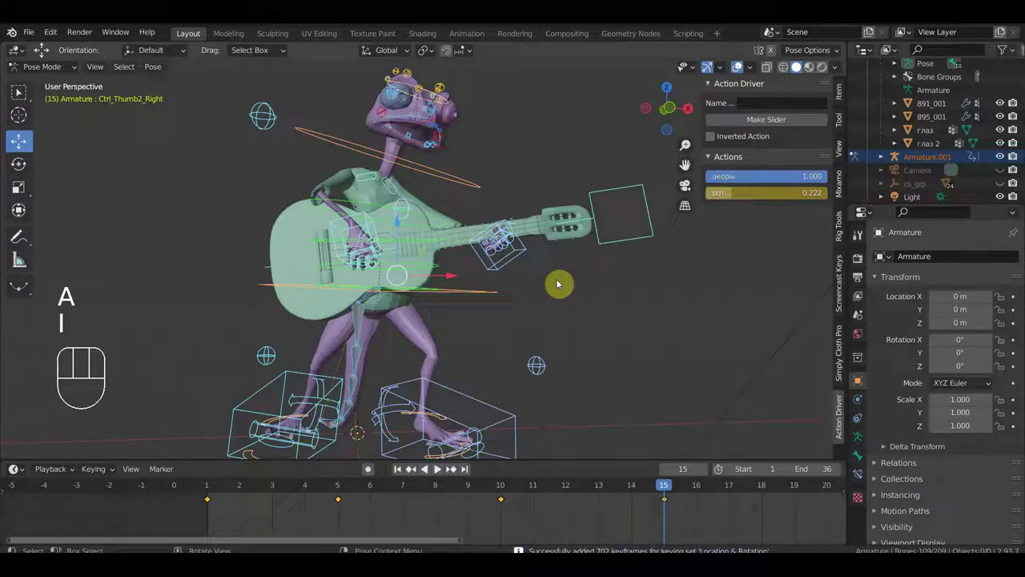
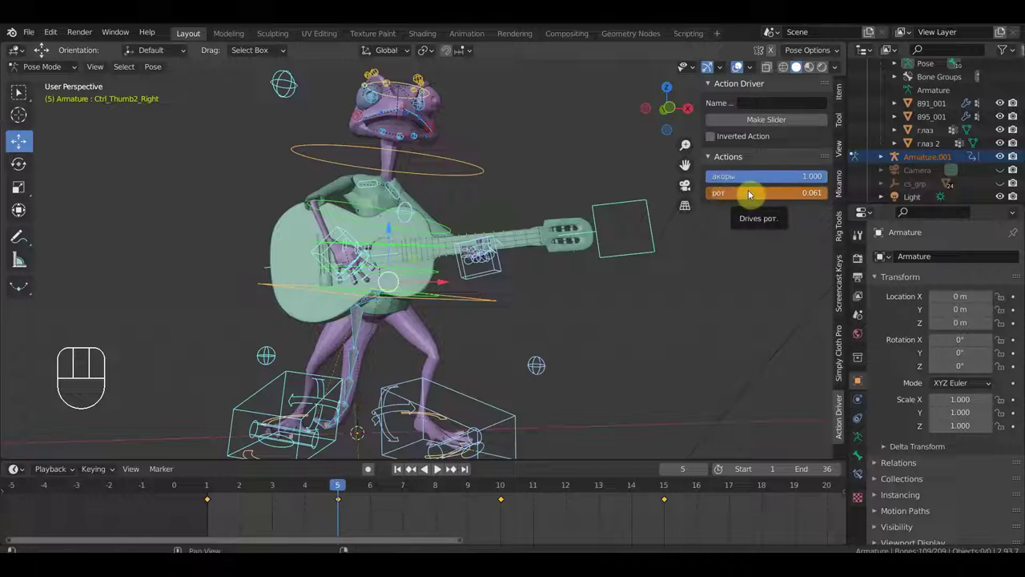
# At frame 5, key the рот slider and adjust its value to 0.726.
pyautogui.press('i')
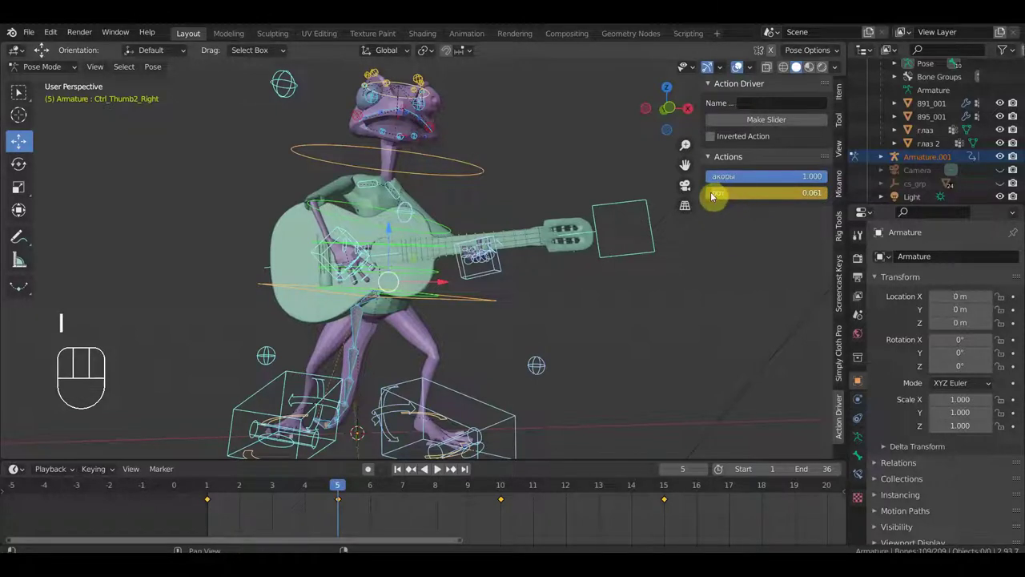
pyautogui.moveTo(713, 199); pyautogui.dragTo(411, 467)
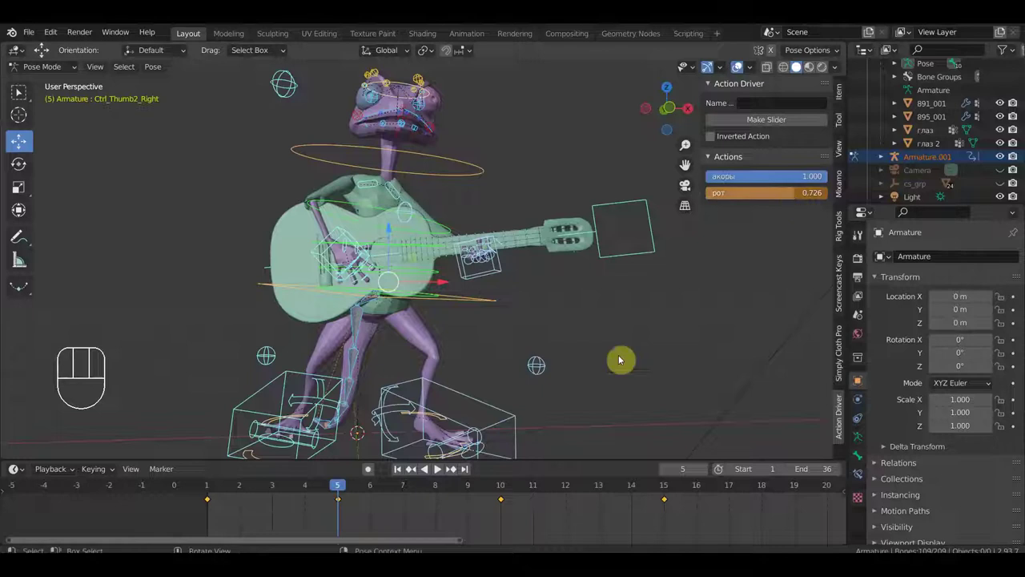
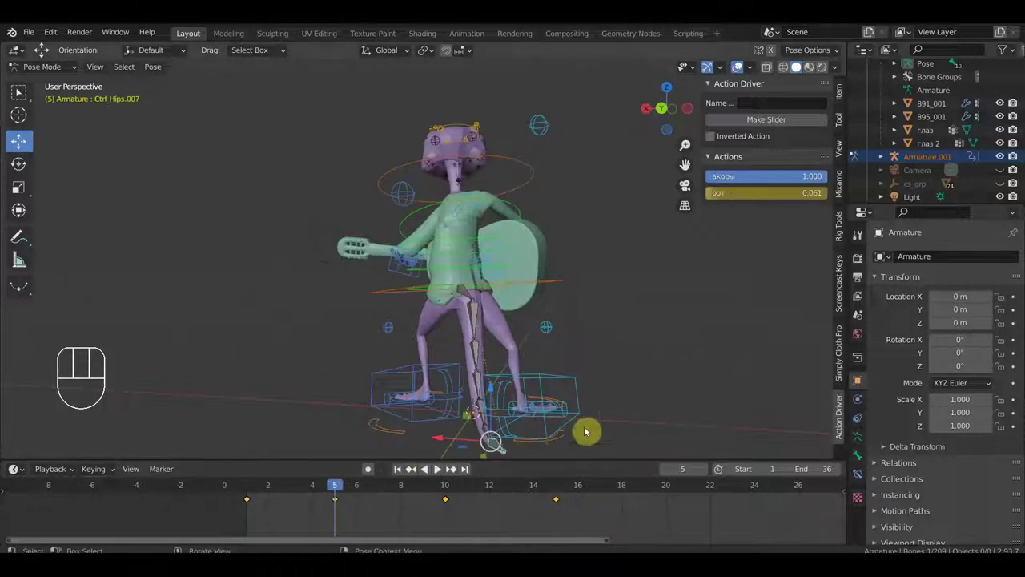
# Move the foot control at frame 5 and key the whole pose.
pyautogui.press('g')
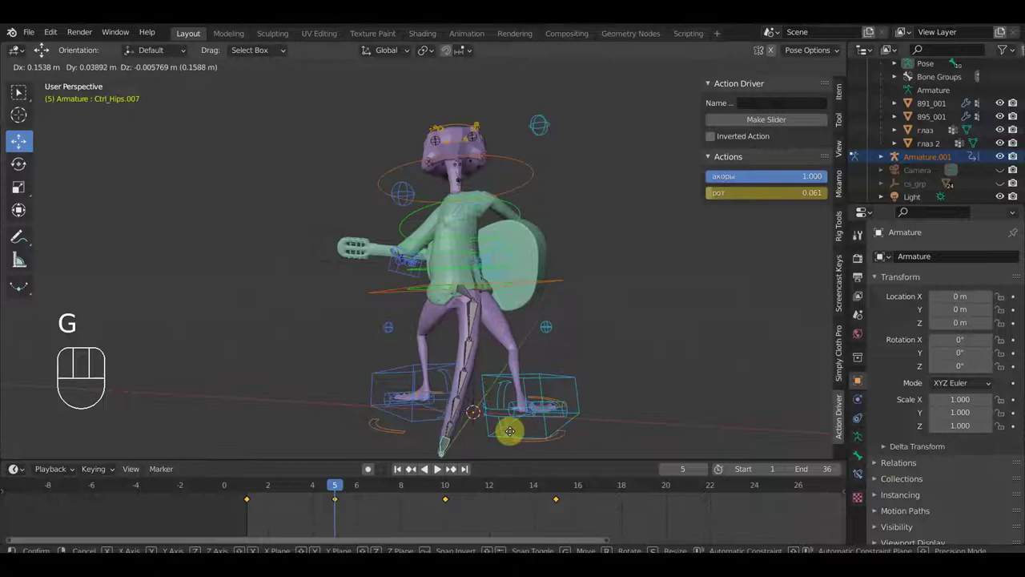
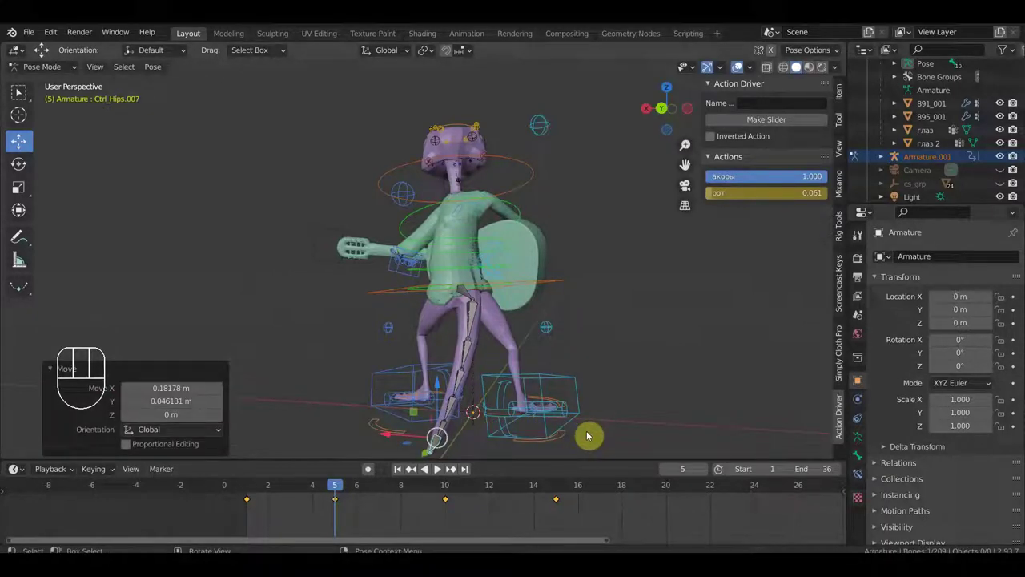
pyautogui.press('a')
pyautogui.press('i')
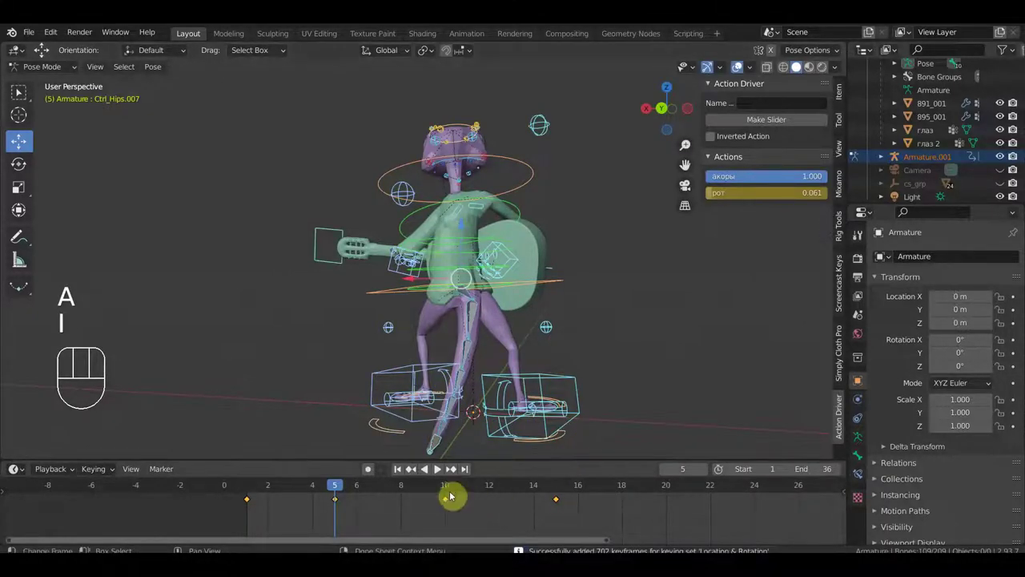
# At frame 15 reposition the foot control, key the whole pose and briefly play back.
pyautogui.click(559, 491)
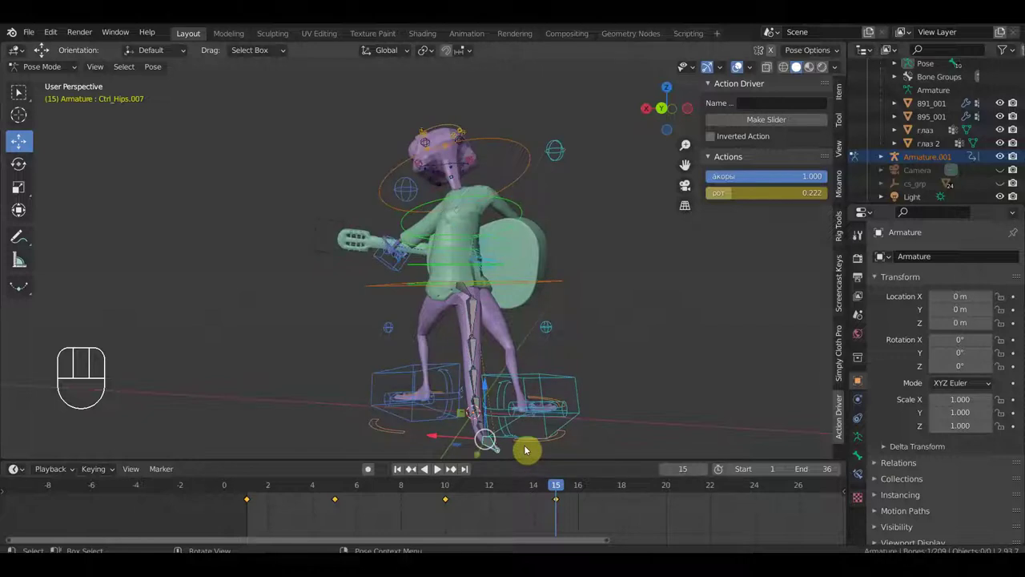
pyautogui.press('g')
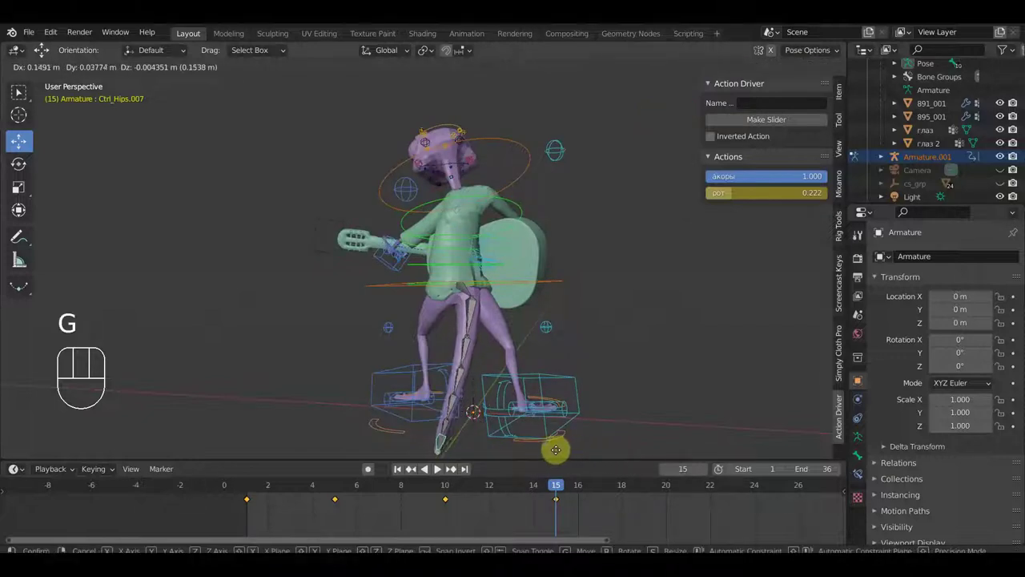
pyautogui.click(656, 432)
pyautogui.press('a')
pyautogui.press('i')
pyautogui.press('space')
pyautogui.press('space')
# Back at frame 5, rotate the hips control and key all 702 channels again.
pyautogui.click(259, 493)
pyautogui.moveTo(261, 485); pyautogui.dragTo(438, 467)
pyautogui.moveTo(473, 293); pyautogui.dragTo(515, 380)
pyautogui.moveTo(597, 365); pyautogui.dragTo(571, 444)
pyautogui.click(331, 489)
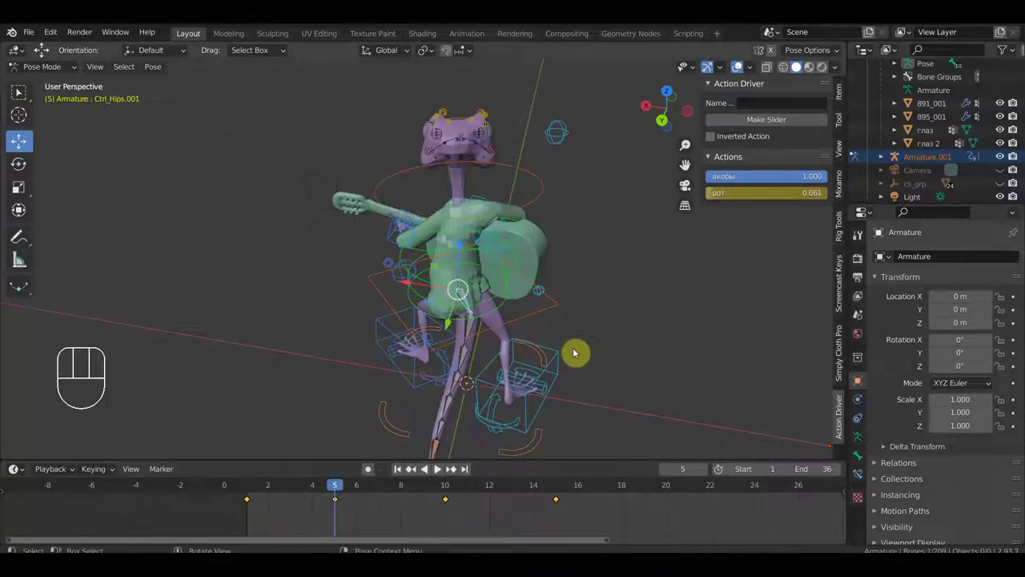
pyautogui.press('r')
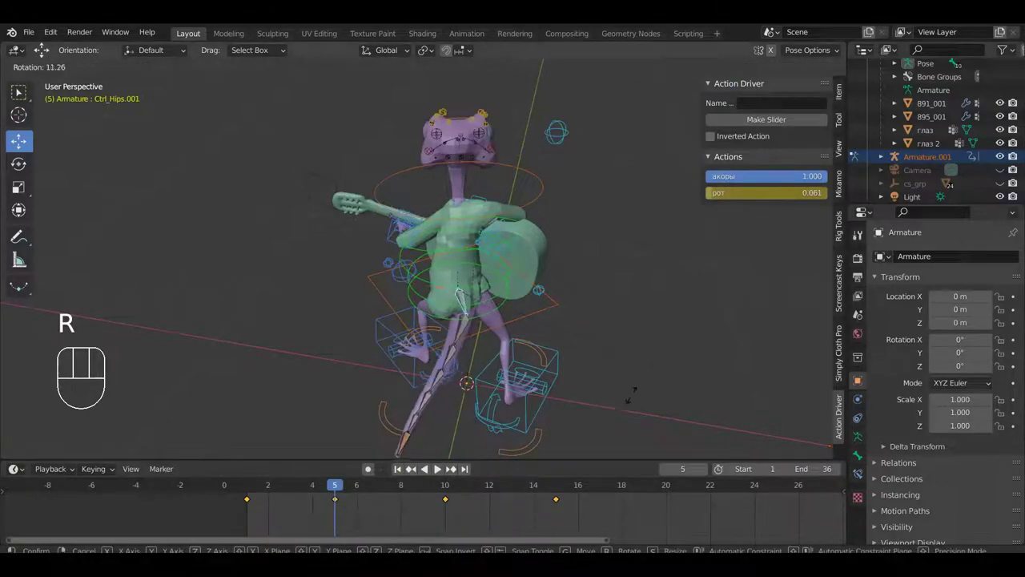
pyautogui.click(626, 405)
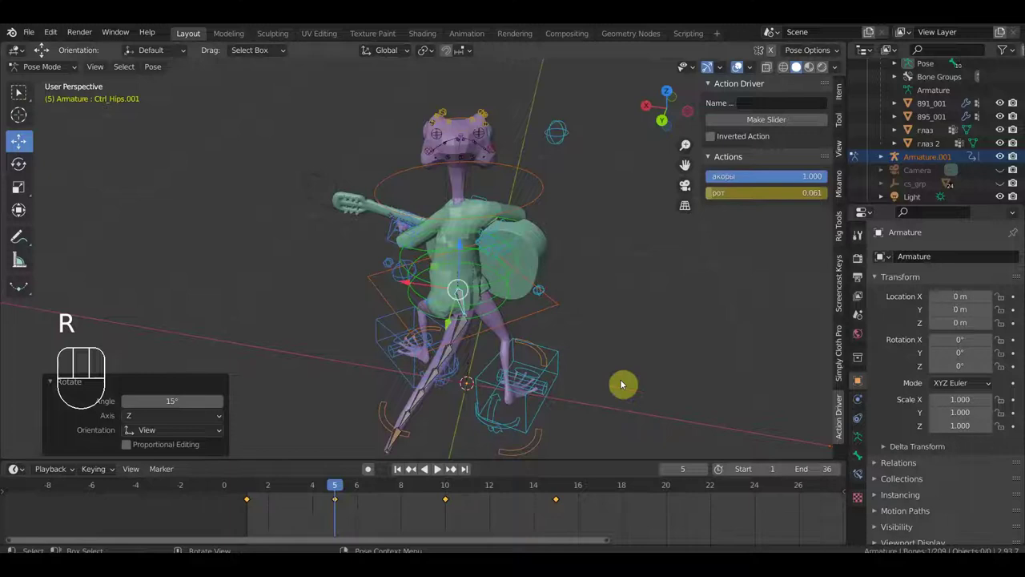
pyautogui.press('a')
pyautogui.press('i')
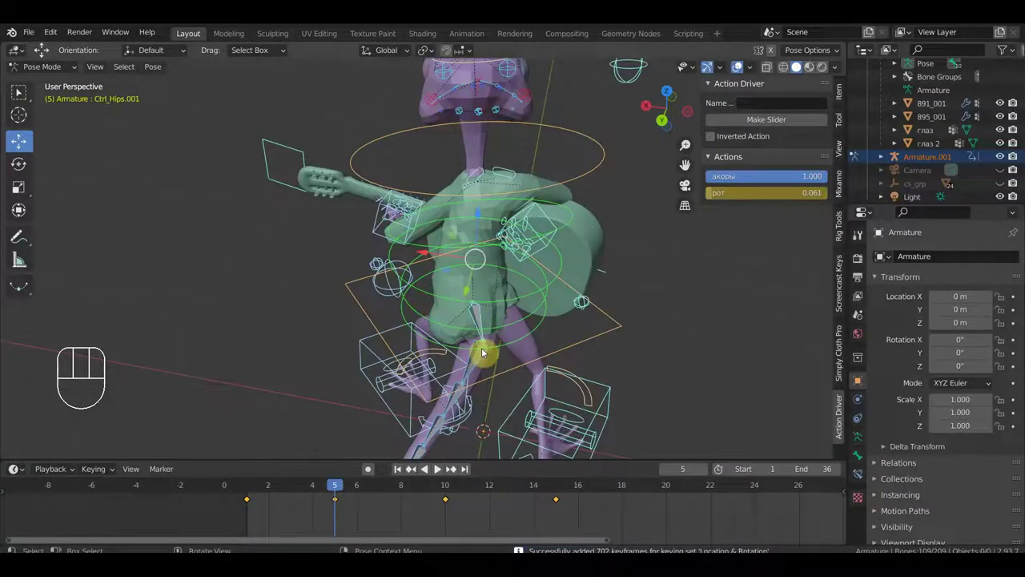
# Orbit to a side view of the frog with the guitar neck in frame.
pyautogui.moveTo(488, 343); pyautogui.dragTo(354, 310)
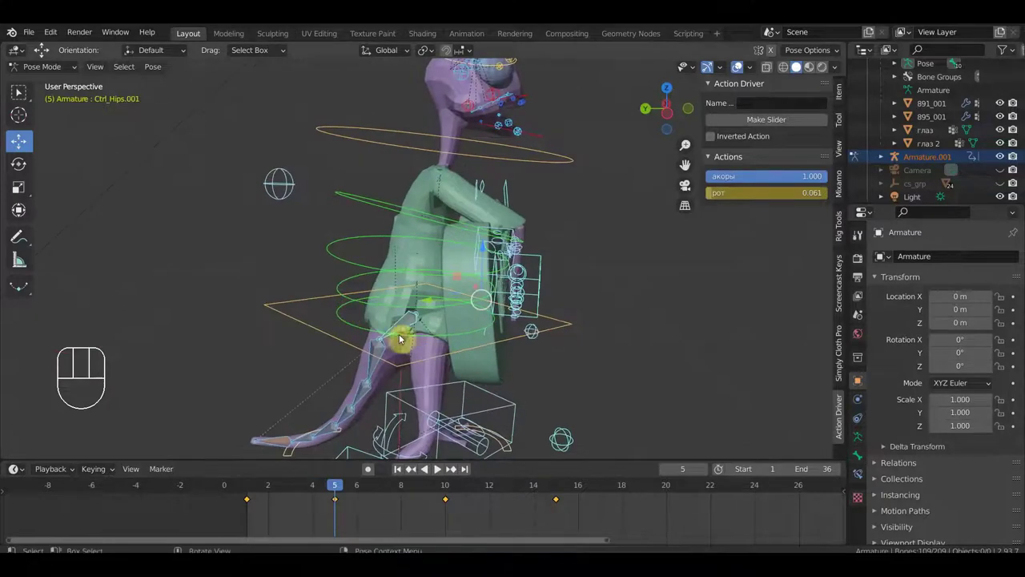
pyautogui.moveTo(449, 331); pyautogui.dragTo(431, 317)
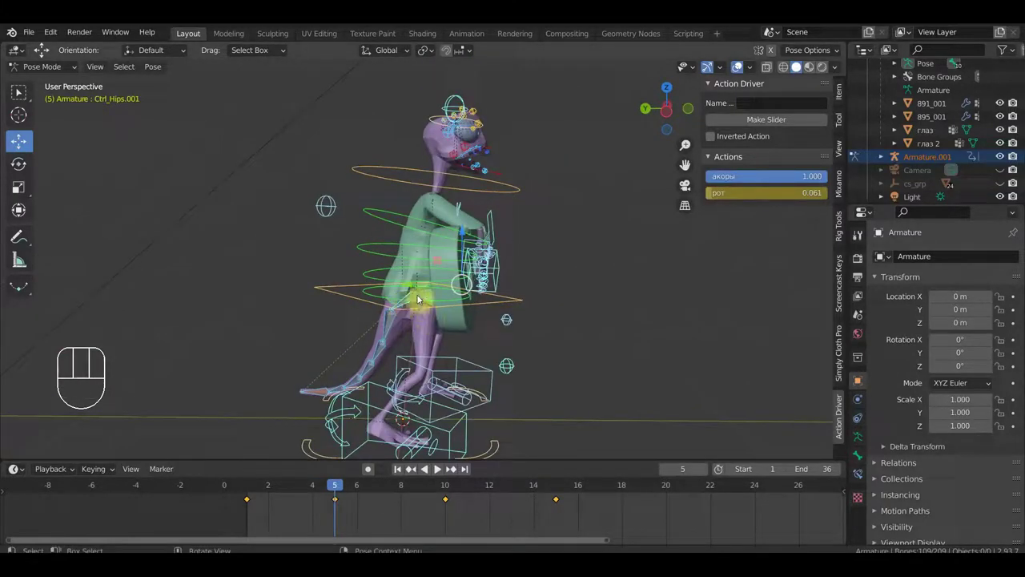
pyautogui.moveTo(433, 313); pyautogui.dragTo(302, 312)
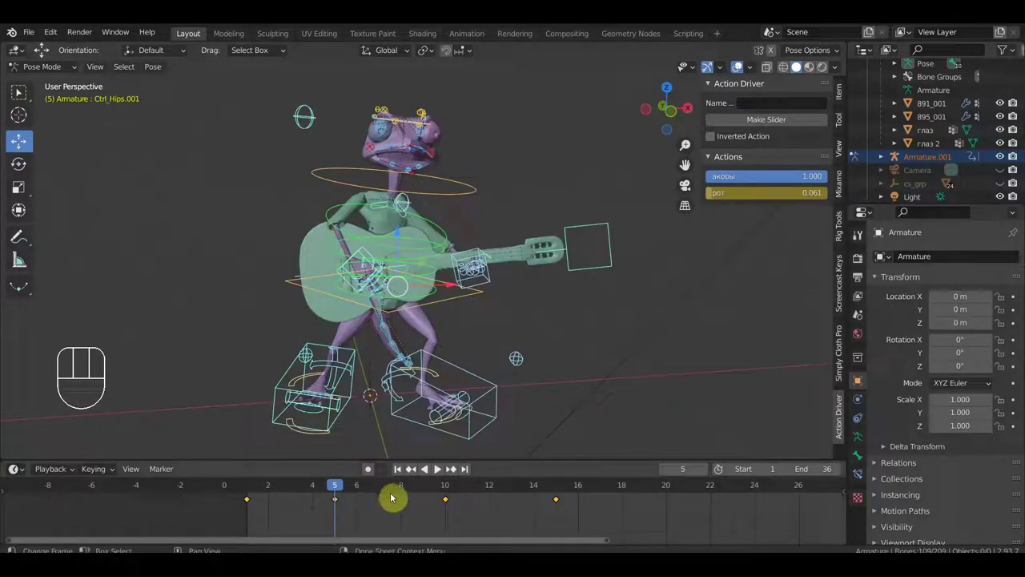
pyautogui.middleClick(489, 402)
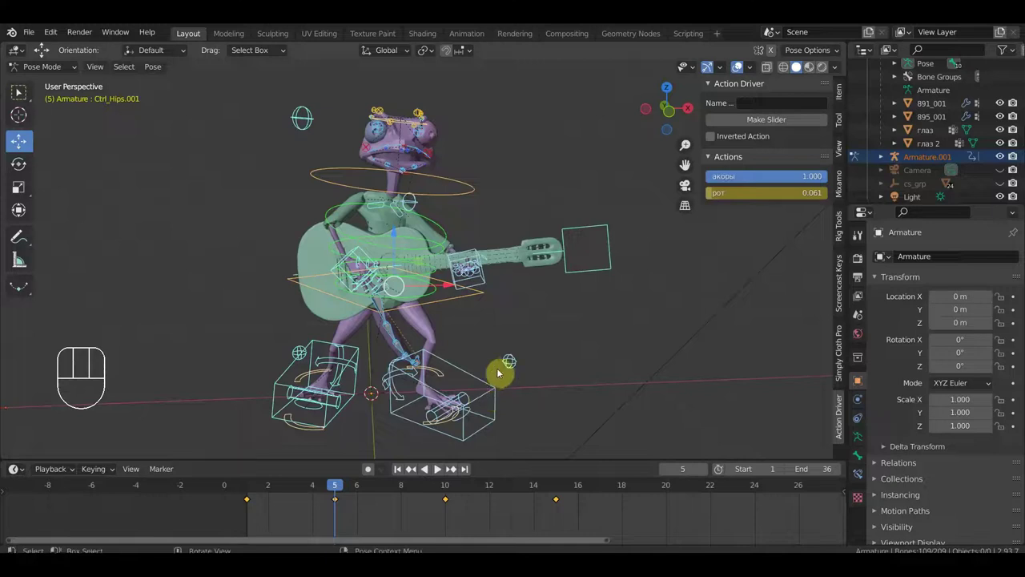
pyautogui.middleClick(528, 340)
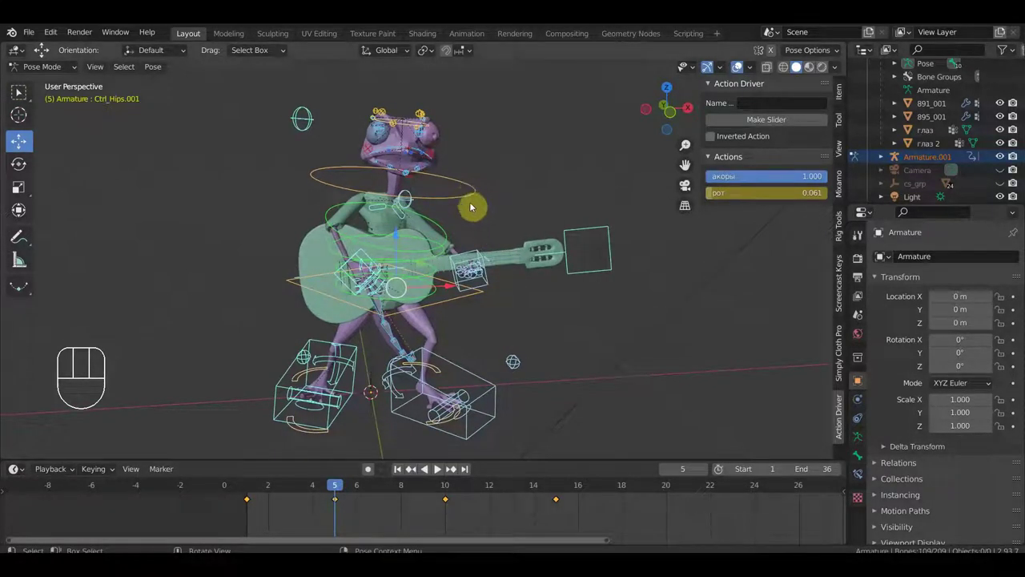
# Step through frame 10 to frame 15 and begin tilting Ctrl_Neck about −14°.
pyautogui.click(451, 486)
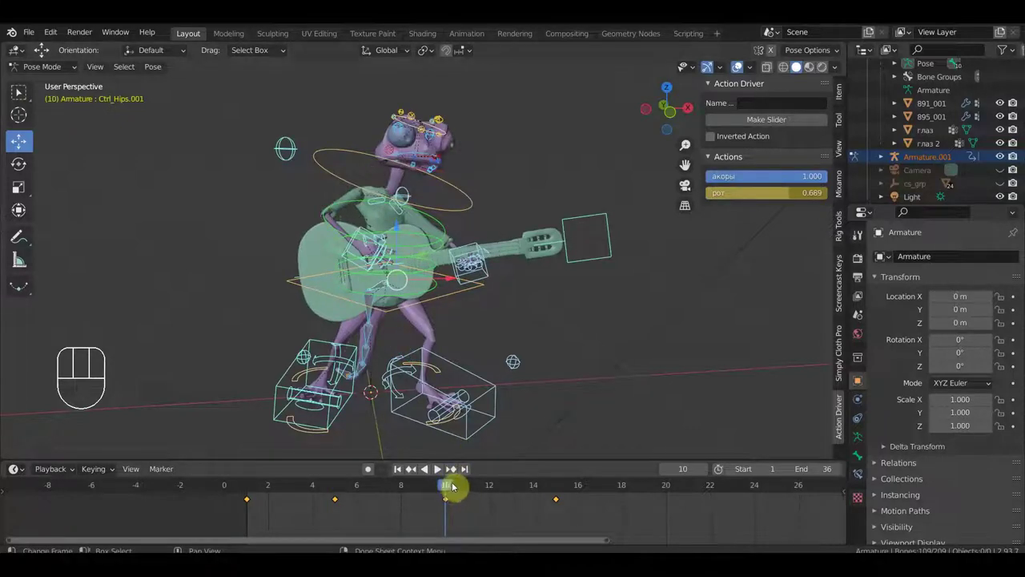
pyautogui.moveTo(453, 487); pyautogui.dragTo(561, 507)
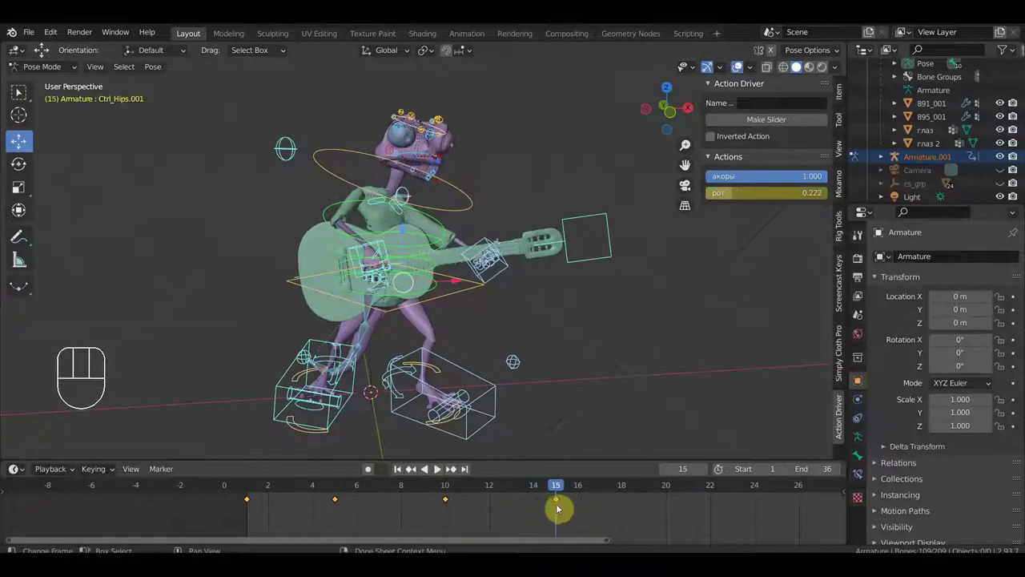
pyautogui.click(464, 196)
pyautogui.moveTo(574, 247); pyautogui.dragTo(656, 248)
# Confirm the neck tilt and inspect the head pose from front and below.
pyautogui.press('r')
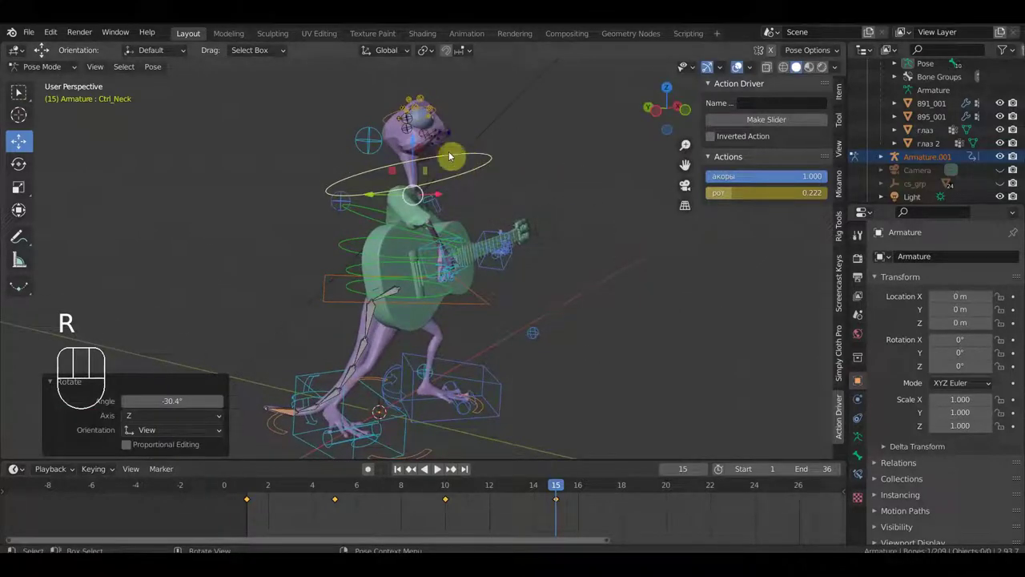
pyautogui.moveTo(403, 190); pyautogui.dragTo(358, 190)
pyautogui.moveTo(496, 257); pyautogui.dragTo(506, 289)
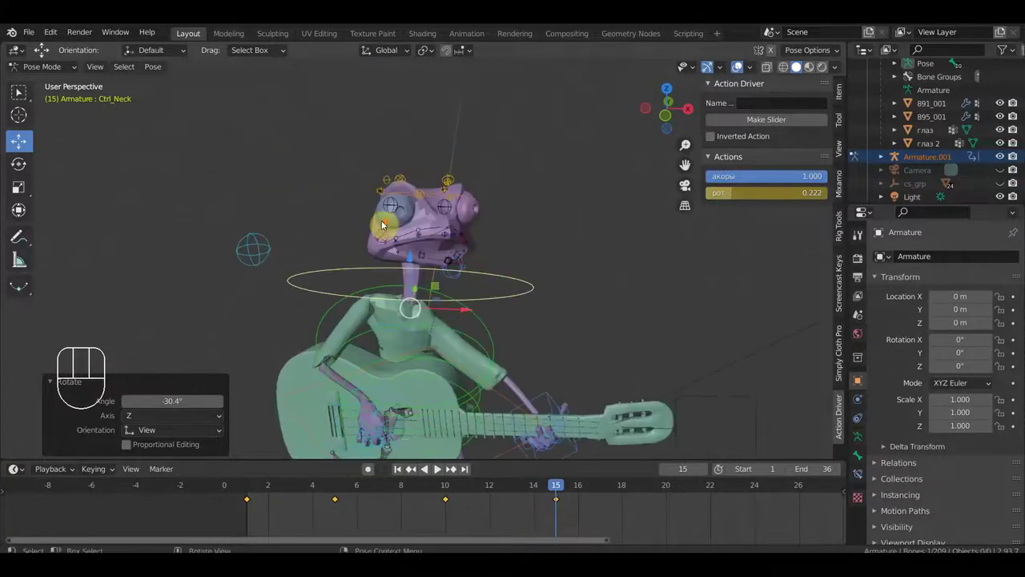
pyautogui.moveTo(384, 194); pyautogui.dragTo(434, 213)
pyautogui.moveTo(528, 254); pyautogui.dragTo(492, 374)
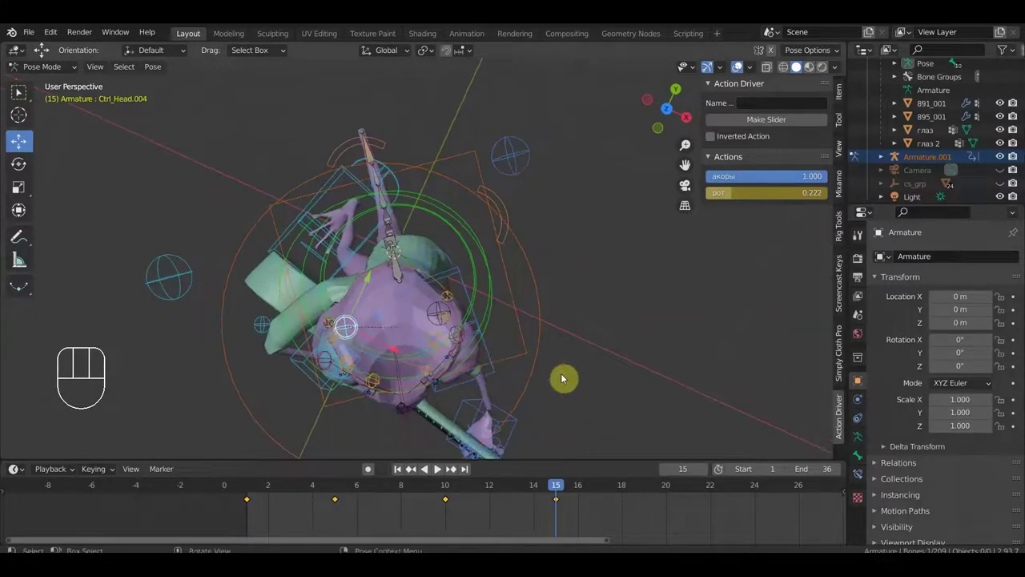
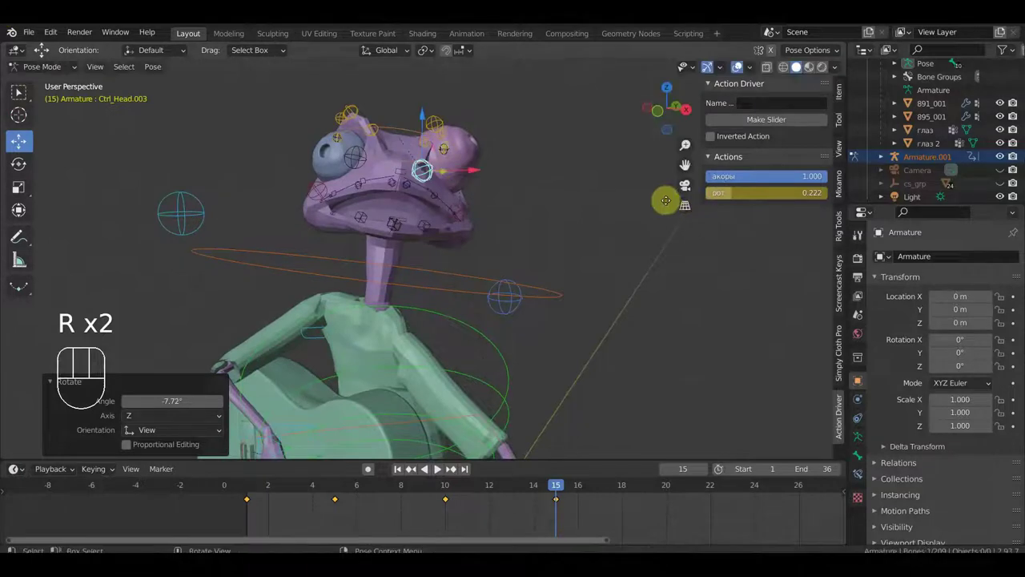
# Key Location & Rotation for every bone of the rig at frame 15.
pyautogui.click(668, 214)
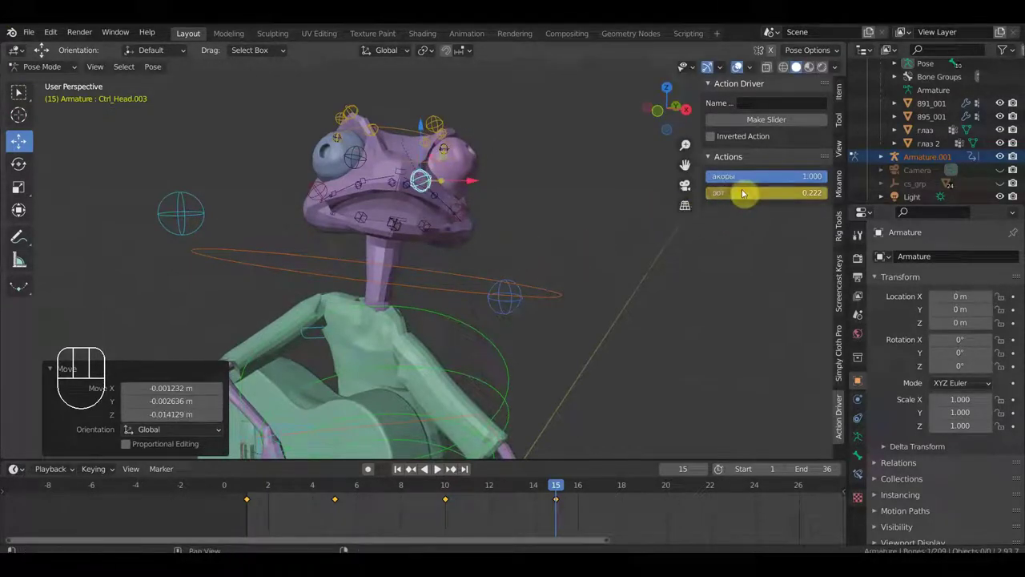
pyautogui.press('a')
pyautogui.press('i')
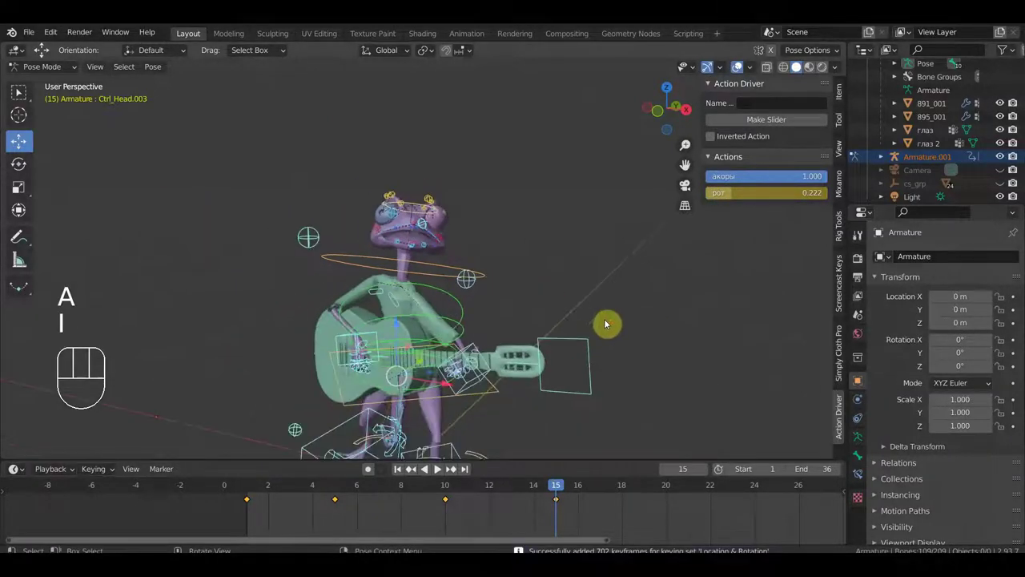
# Return to frame 1 and scrub the strum loop through frame 12 to frame 20.
pyautogui.moveTo(550, 493); pyautogui.dragTo(248, 480)
pyautogui.moveTo(313, 397); pyautogui.dragTo(369, 373)
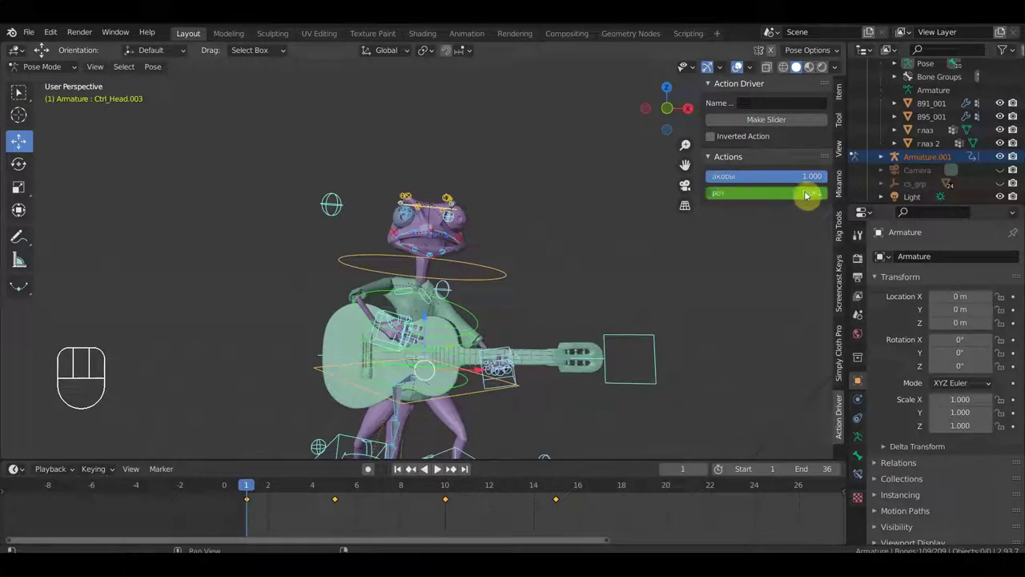
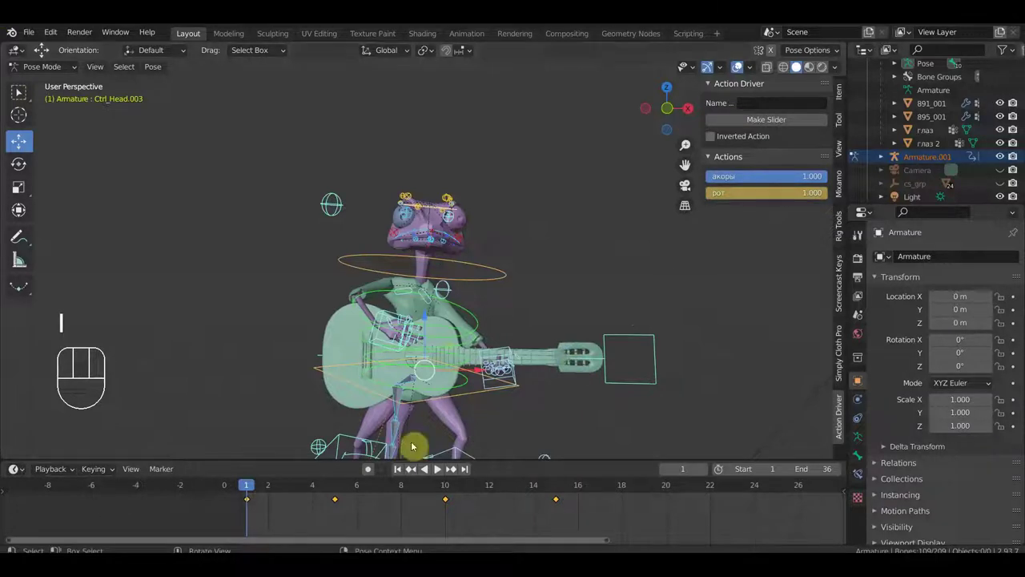
pyautogui.moveTo(261, 486); pyautogui.dragTo(503, 501)
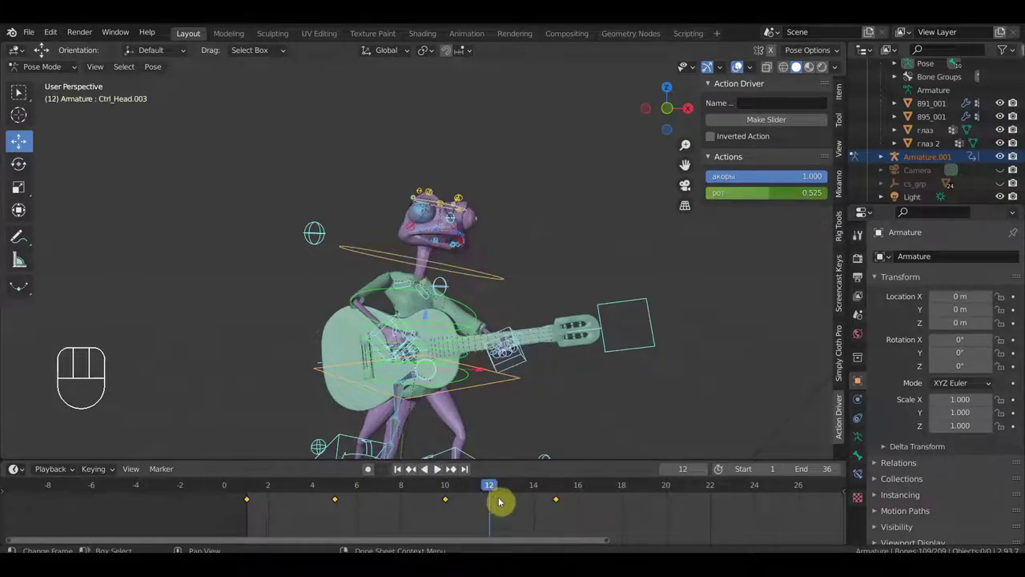
pyautogui.moveTo(485, 488); pyautogui.dragTo(667, 517)
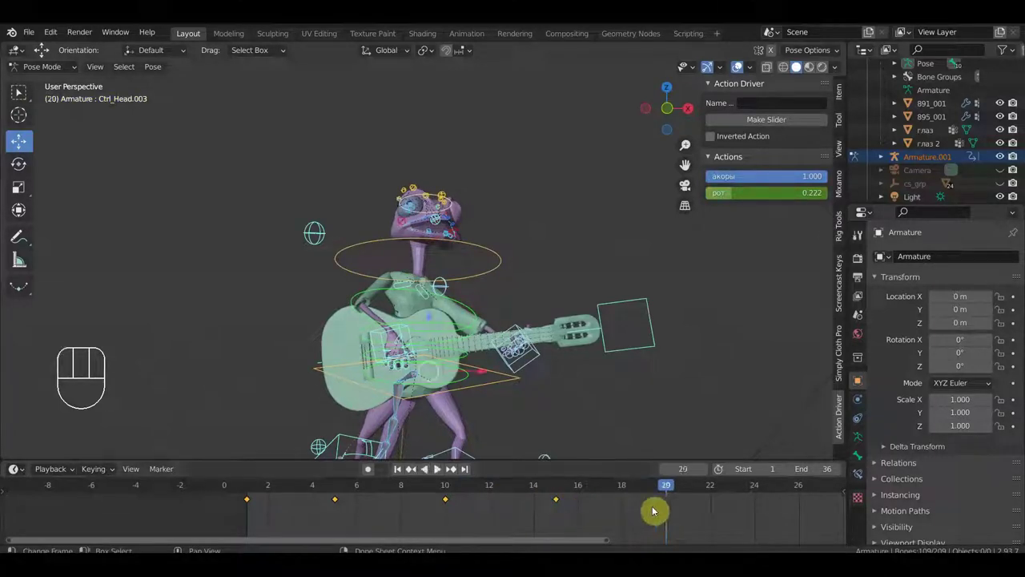
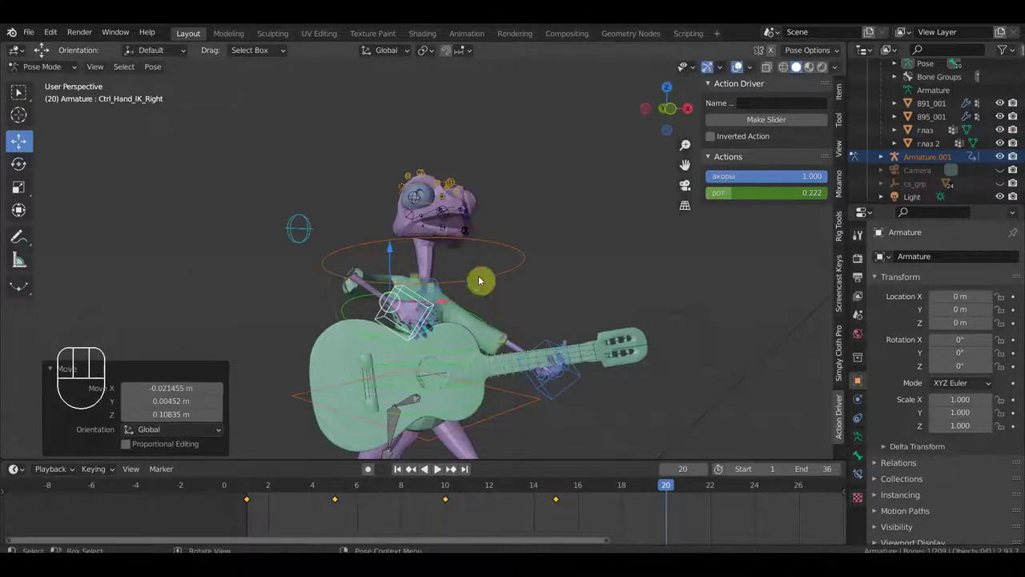
# Rotate the frog's upper spine control slightly from a side view.
pyautogui.moveTo(503, 315); pyautogui.dragTo(607, 301)
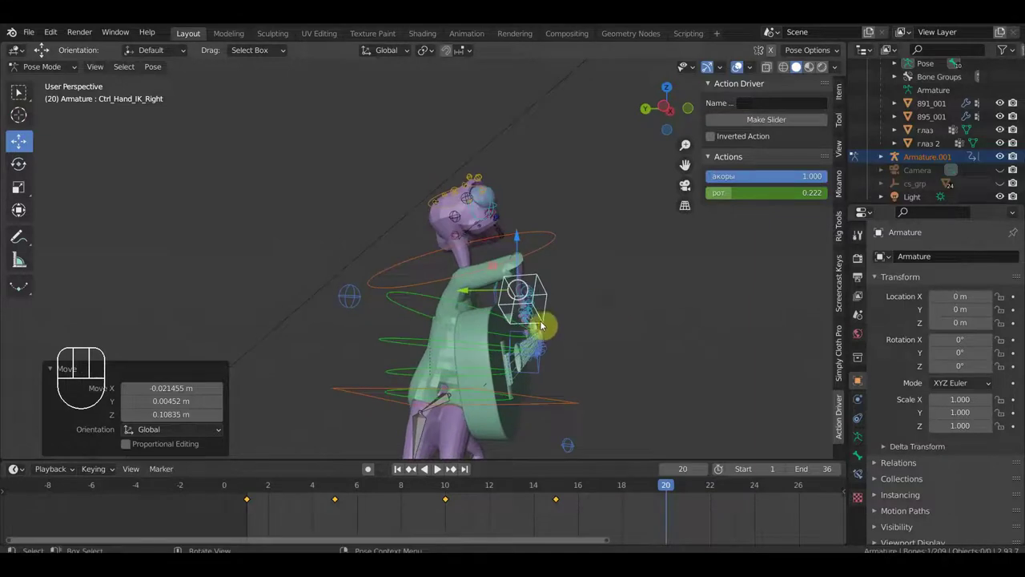
pyautogui.click(435, 318)
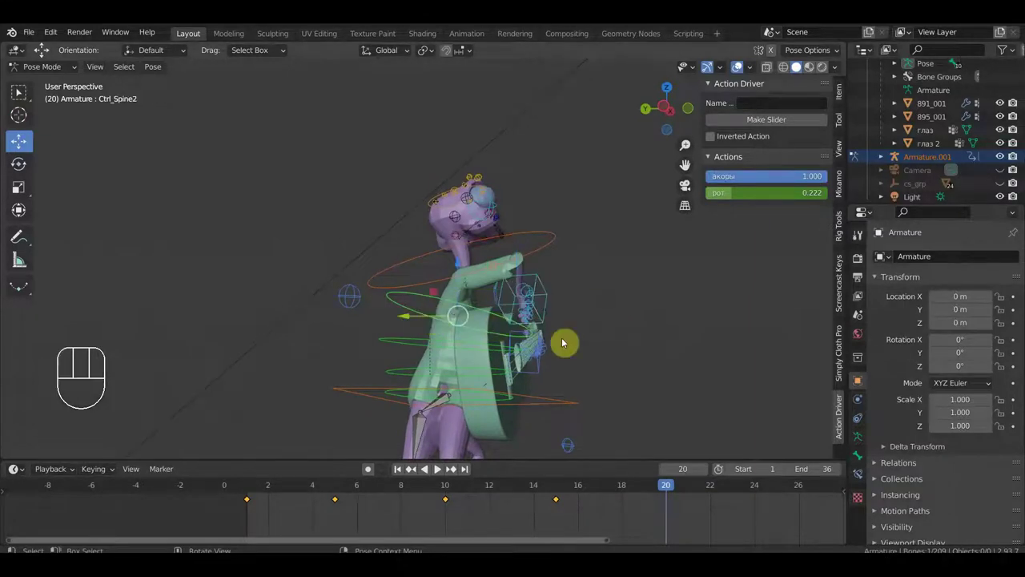
pyautogui.press('r')
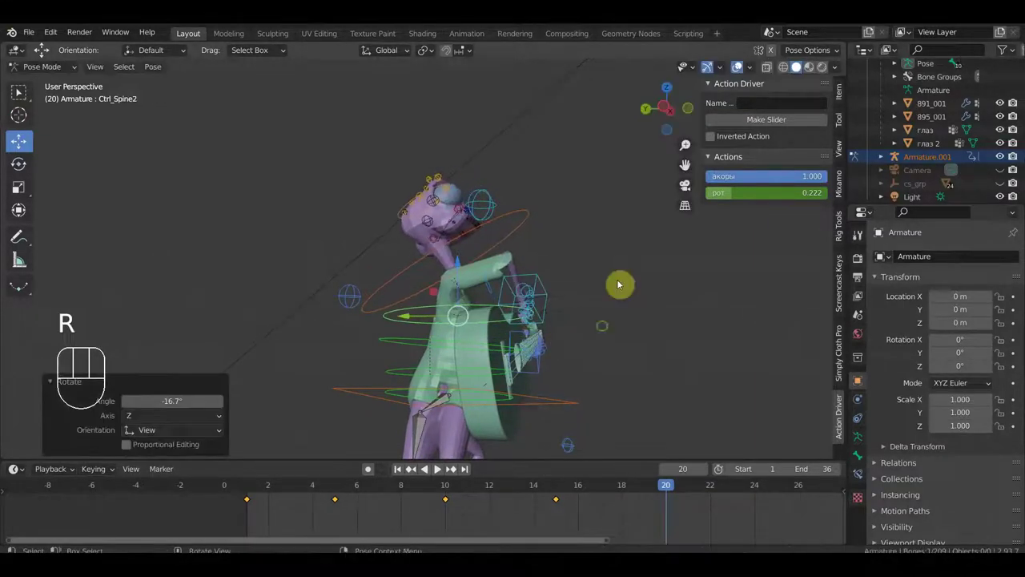
pyautogui.moveTo(586, 336); pyautogui.dragTo(452, 335)
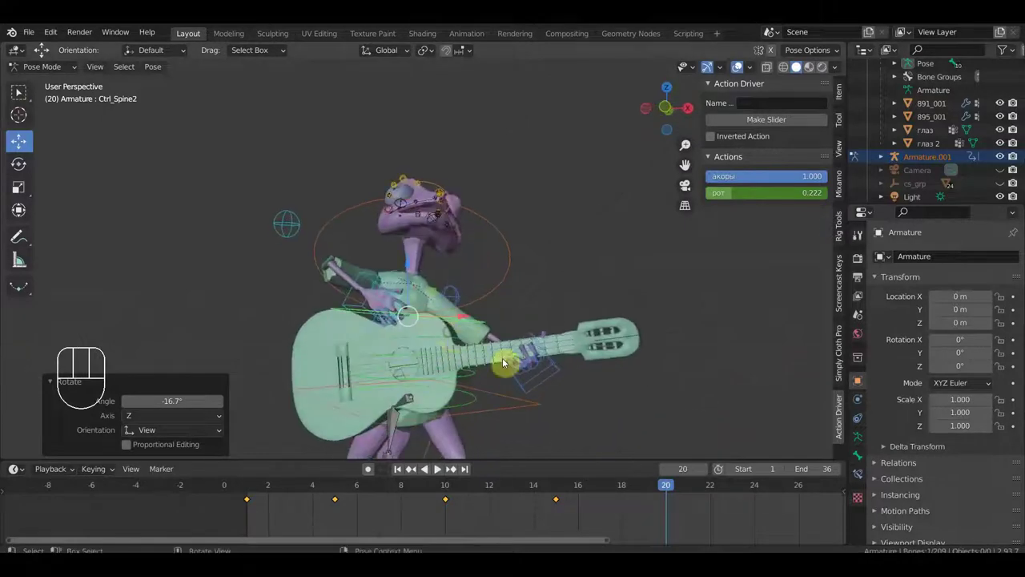
# Rotate the guitar's square control (Armature.001 Bone) about −3.45° to tilt the neck upward.
pyautogui.click(563, 369)
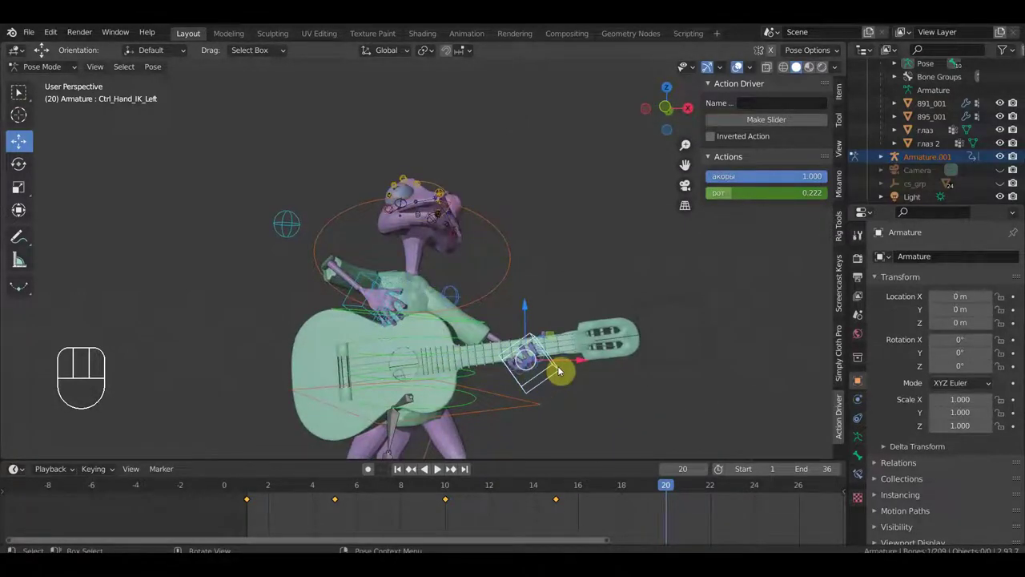
pyautogui.click(659, 310)
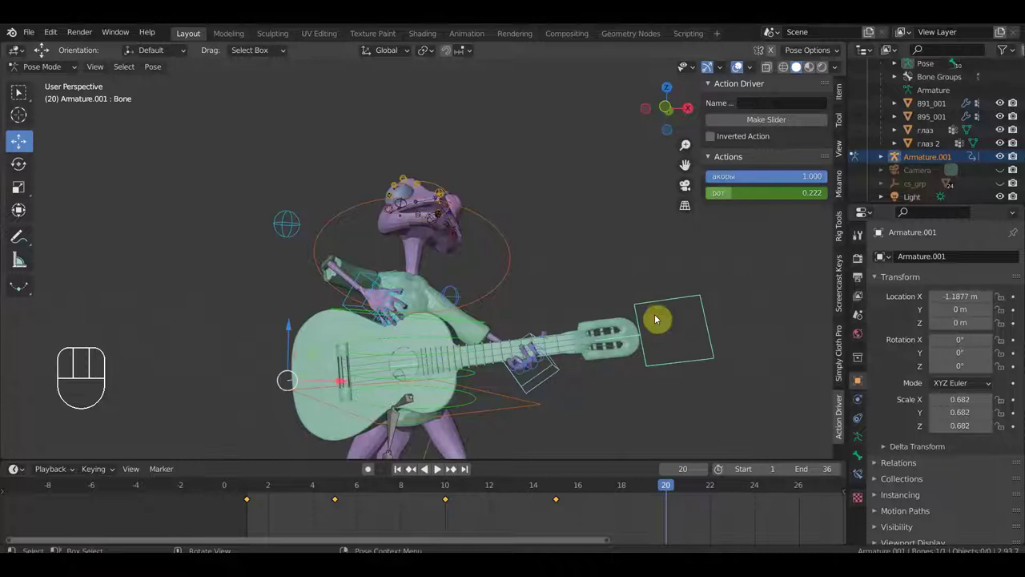
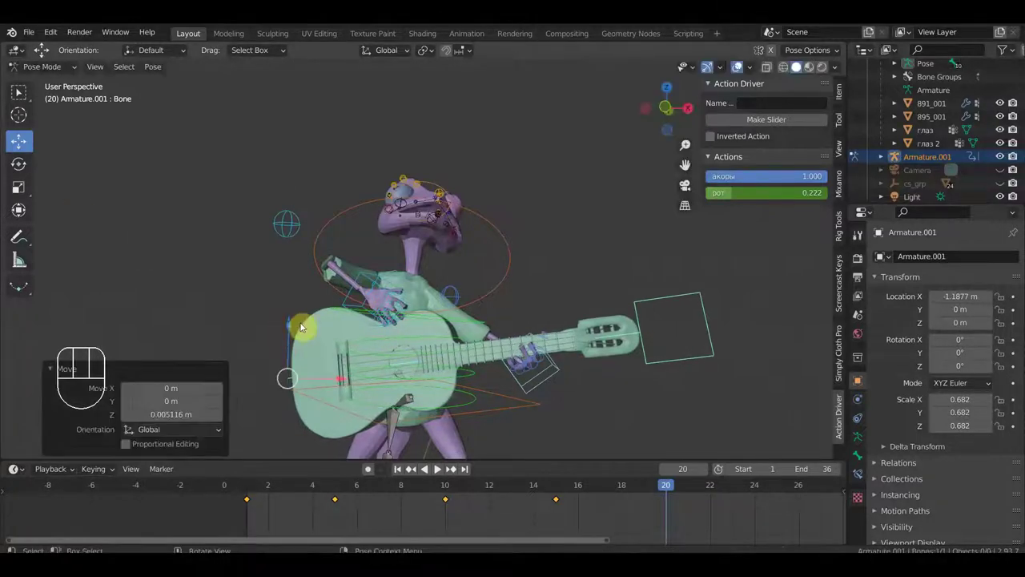
pyautogui.press('r')
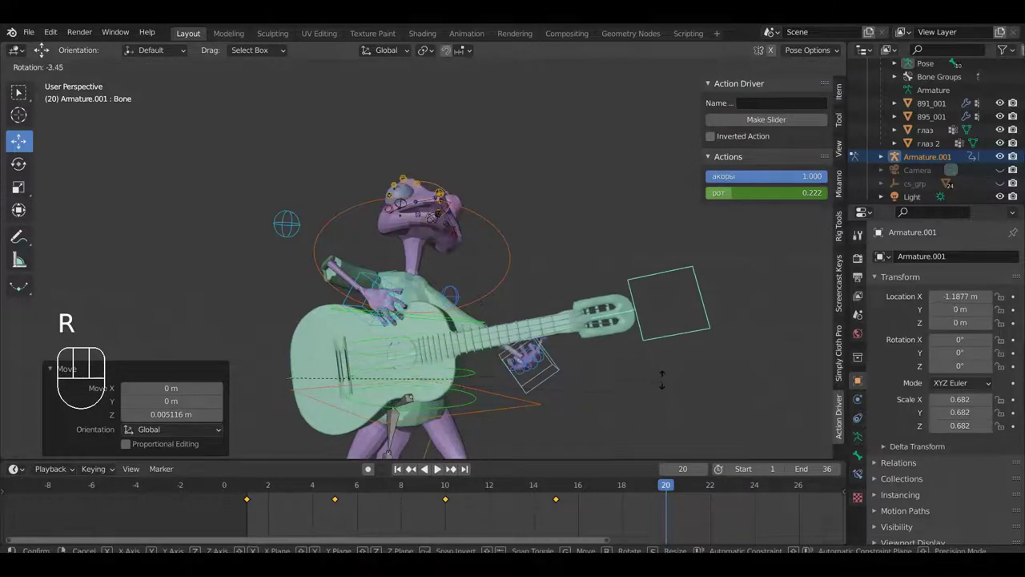
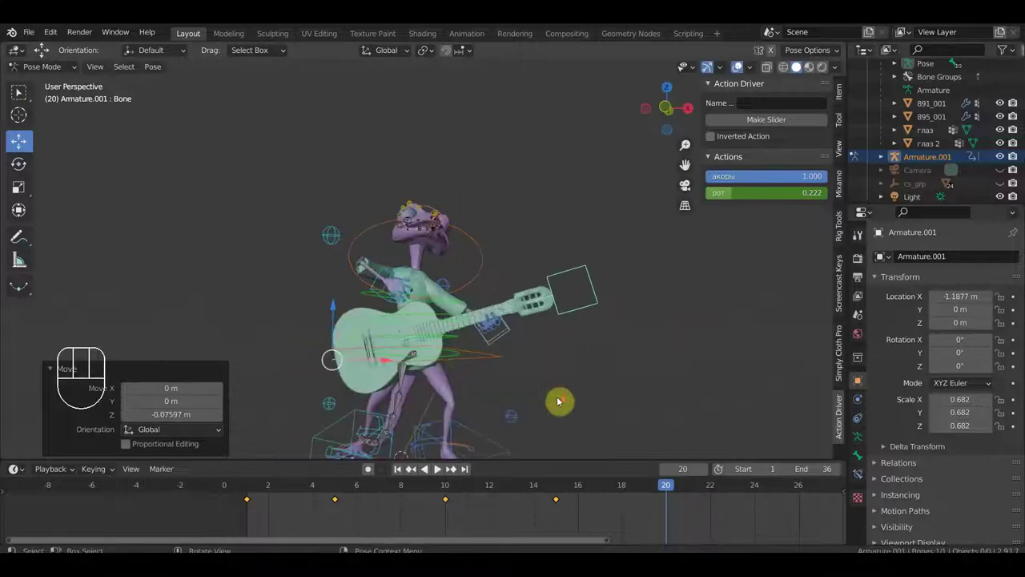
pyautogui.middleClick(438, 426)
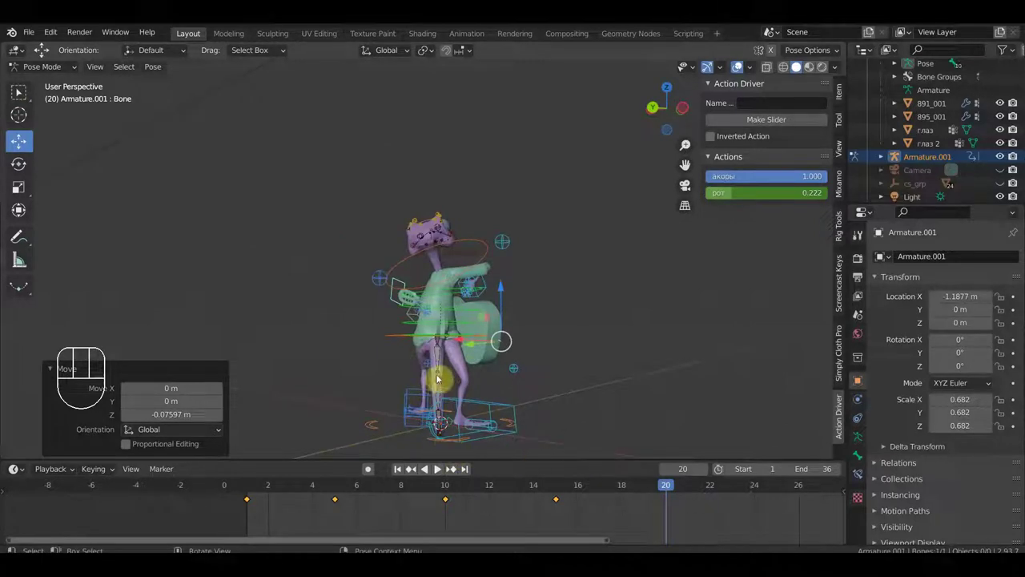
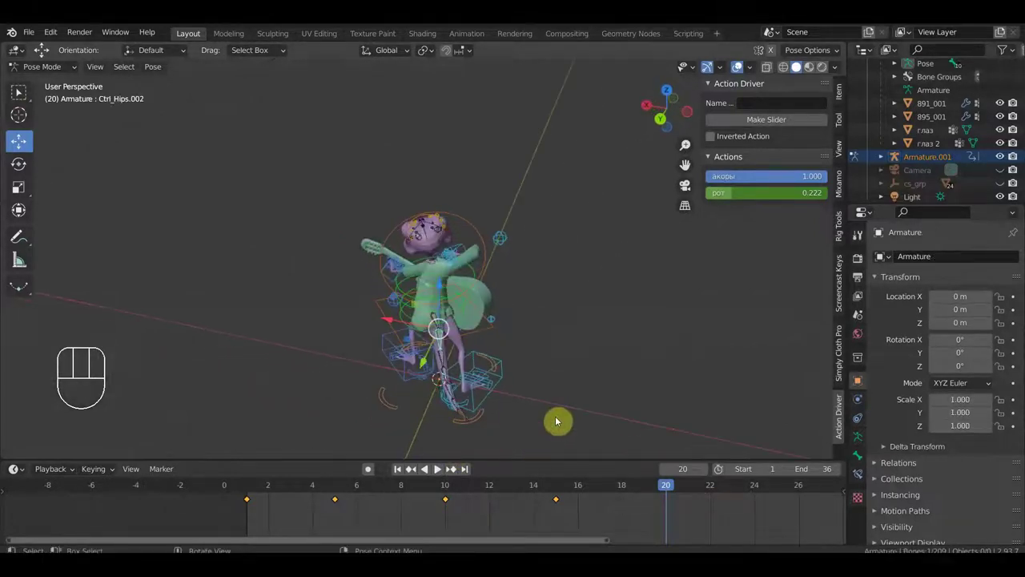
# Rotate and reposition Ctrl_Hips for the frame-20 pose.
pyautogui.press('r')
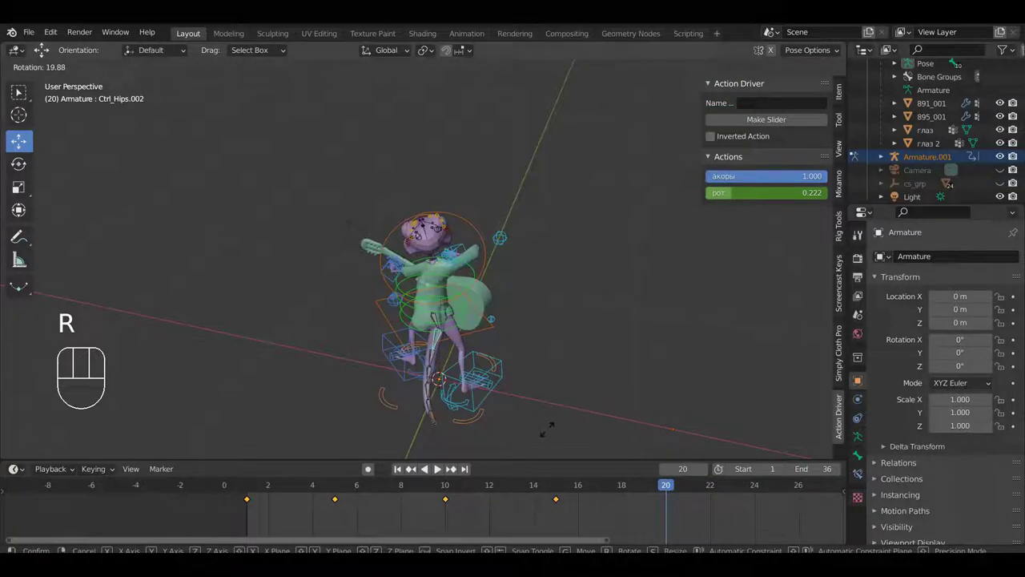
pyautogui.click(547, 433)
pyautogui.moveTo(530, 388); pyautogui.dragTo(529, 320)
pyautogui.scroll(-3)
pyautogui.click(491, 336)
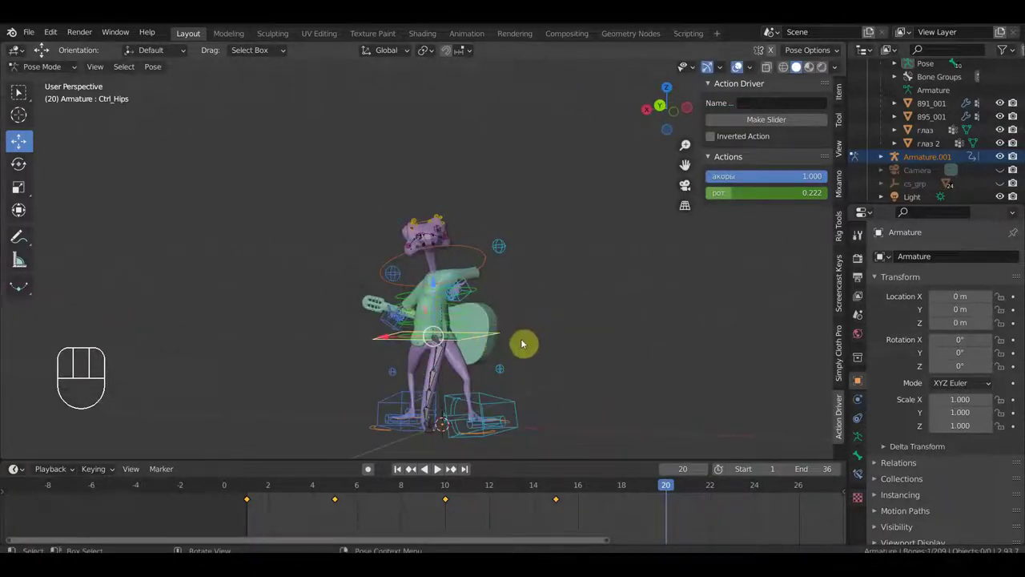
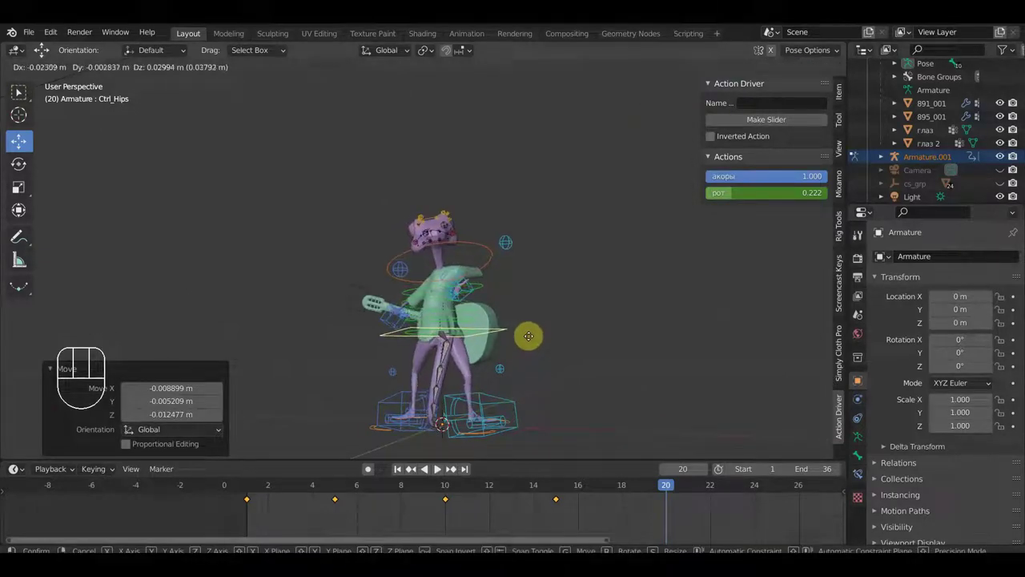
pyautogui.click(532, 340)
# Key the whole pose at frame 20 and move the playhead to frame 25.
pyautogui.press('a')
pyautogui.press('i')
pyautogui.moveTo(584, 387); pyautogui.dragTo(382, 397)
pyautogui.moveTo(669, 488); pyautogui.dragTo(776, 534)
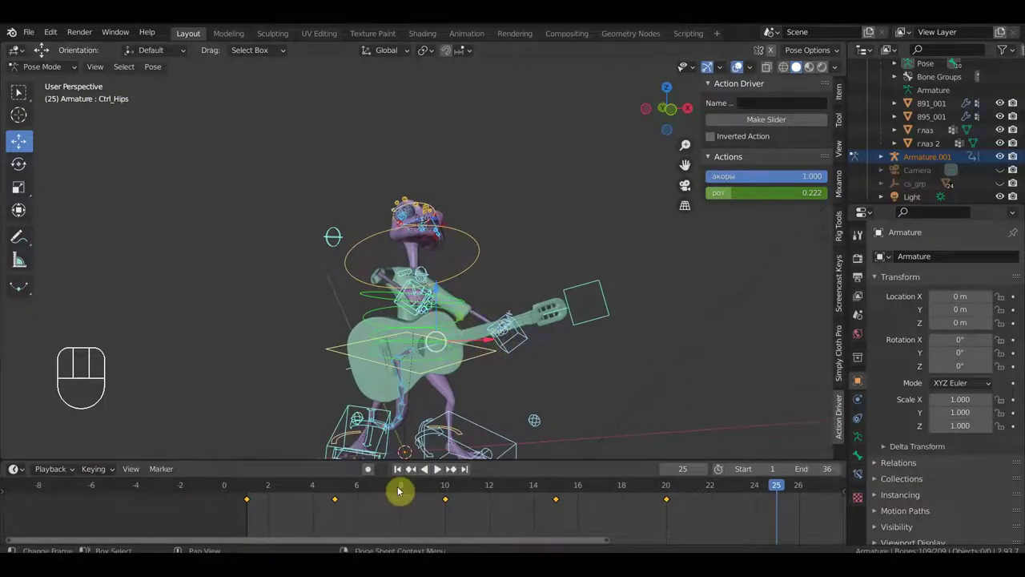
# Select all bones and duplicate the frog's frame-5 keys.
pyautogui.click(343, 487)
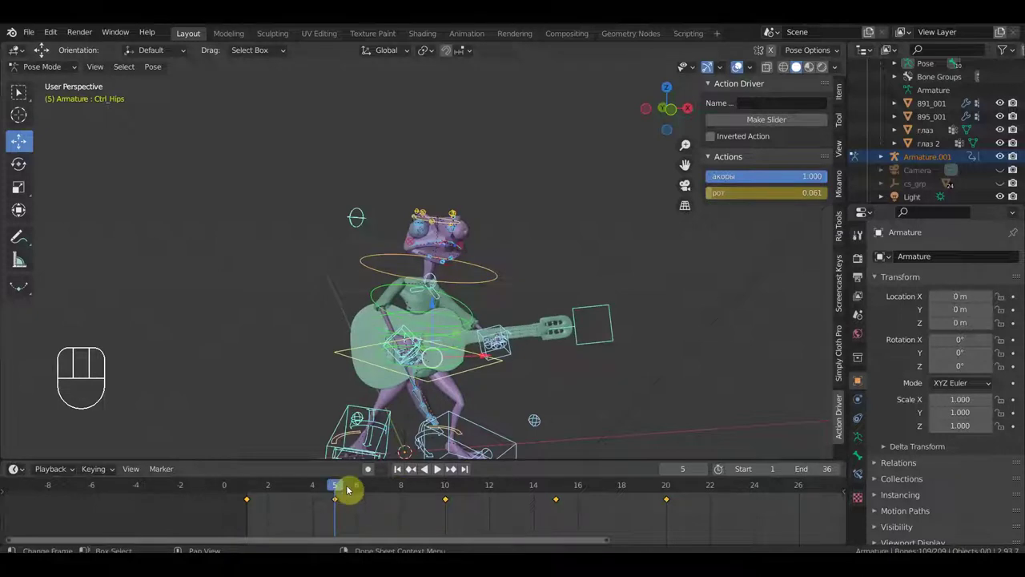
pyautogui.moveTo(370, 521); pyautogui.dragTo(327, 492)
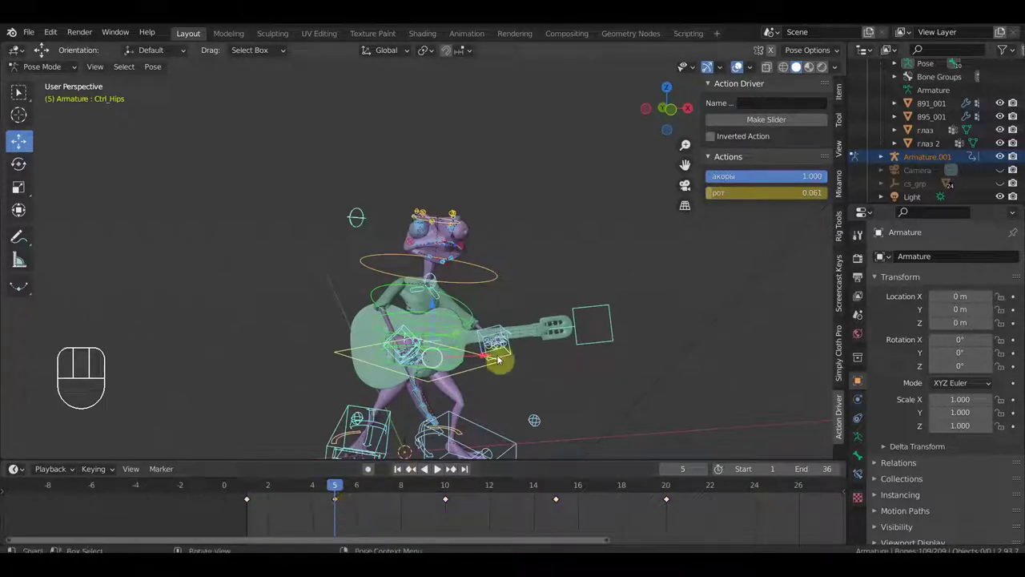
pyautogui.press('a')
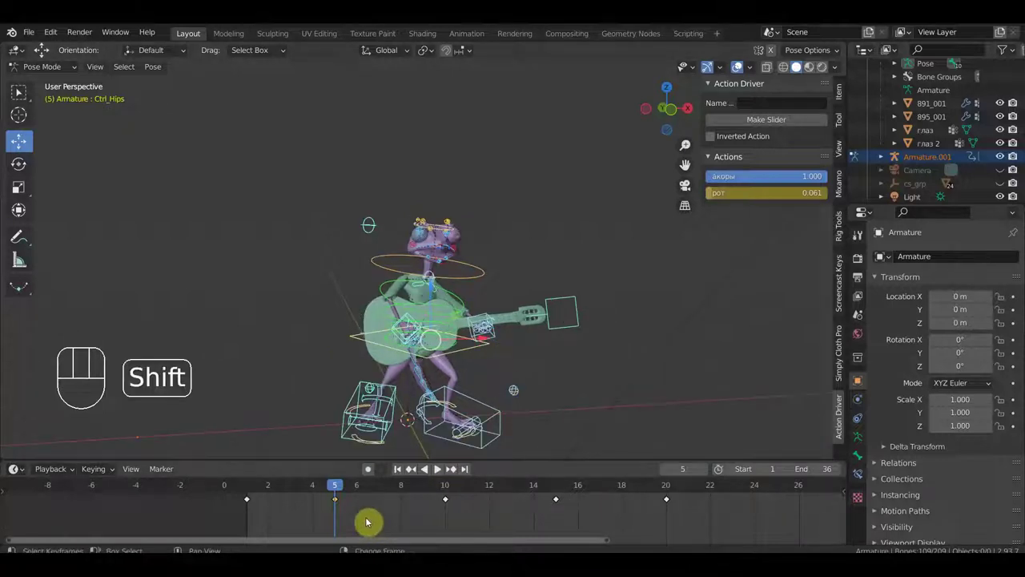
pyautogui.press('shift+d')
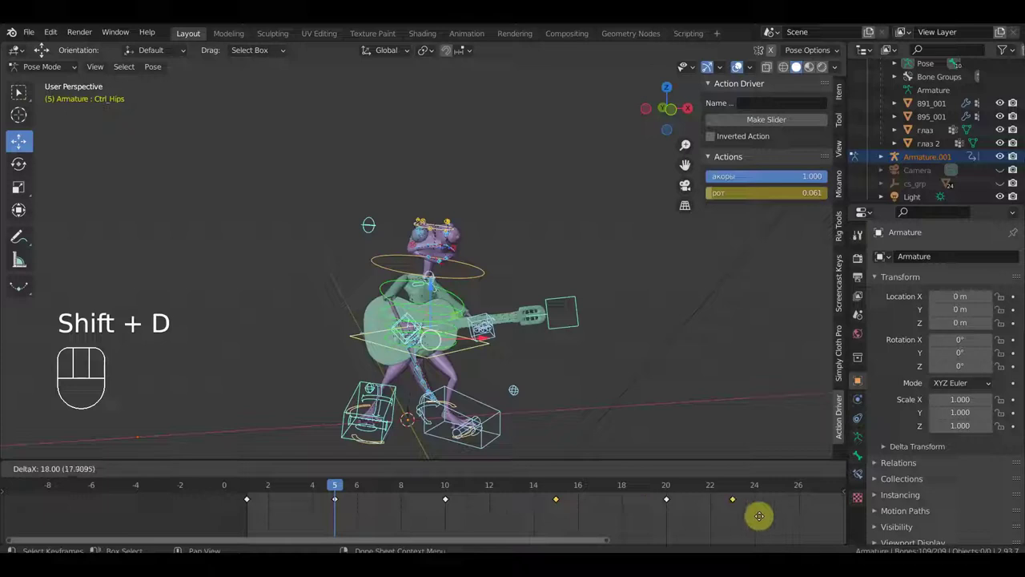
# Place the copied keys at frame 25 and check the pose there.
pyautogui.click(778, 487)
pyautogui.moveTo(735, 493); pyautogui.dragTo(770, 492)
pyautogui.moveTo(499, 332); pyautogui.dragTo(599, 329)
pyautogui.moveTo(530, 333); pyautogui.dragTo(539, 327)
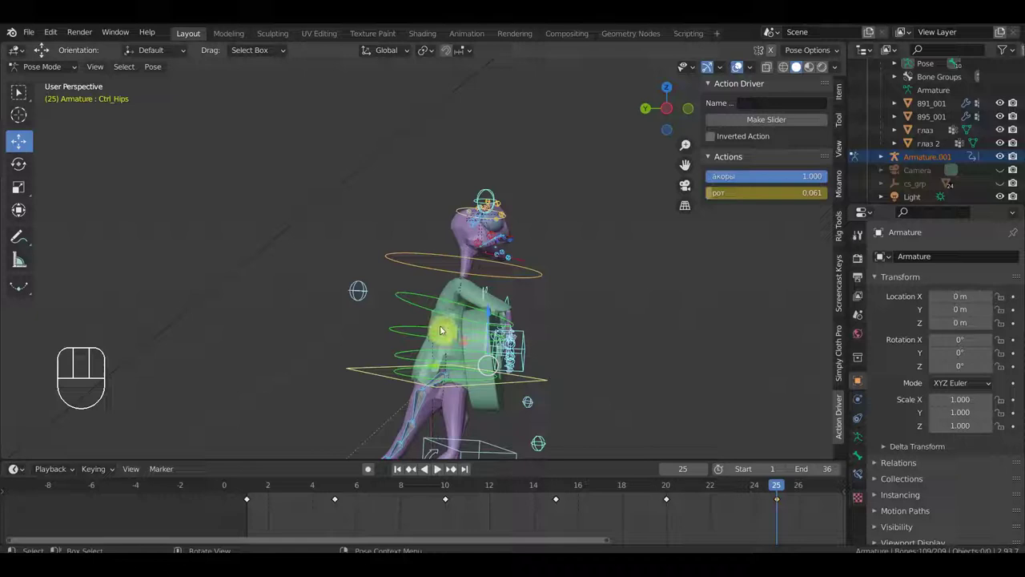
# Select the frog's right hand IK control at frame 25 and rotate it slightly.
pyautogui.click(444, 333)
pyautogui.moveTo(546, 357); pyautogui.dragTo(451, 361)
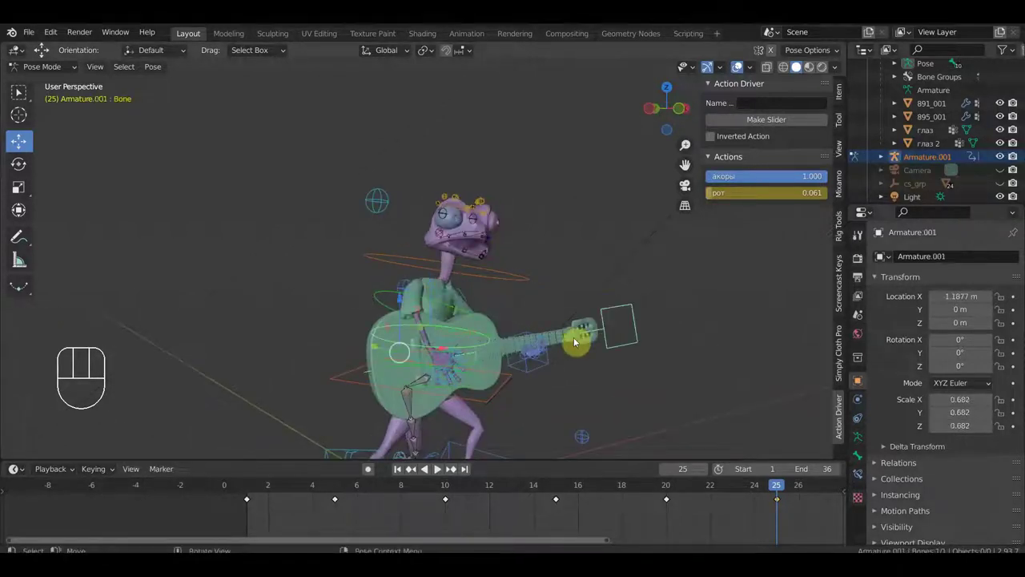
pyautogui.moveTo(449, 379); pyautogui.dragTo(435, 377)
pyautogui.moveTo(388, 354); pyautogui.dragTo(411, 355)
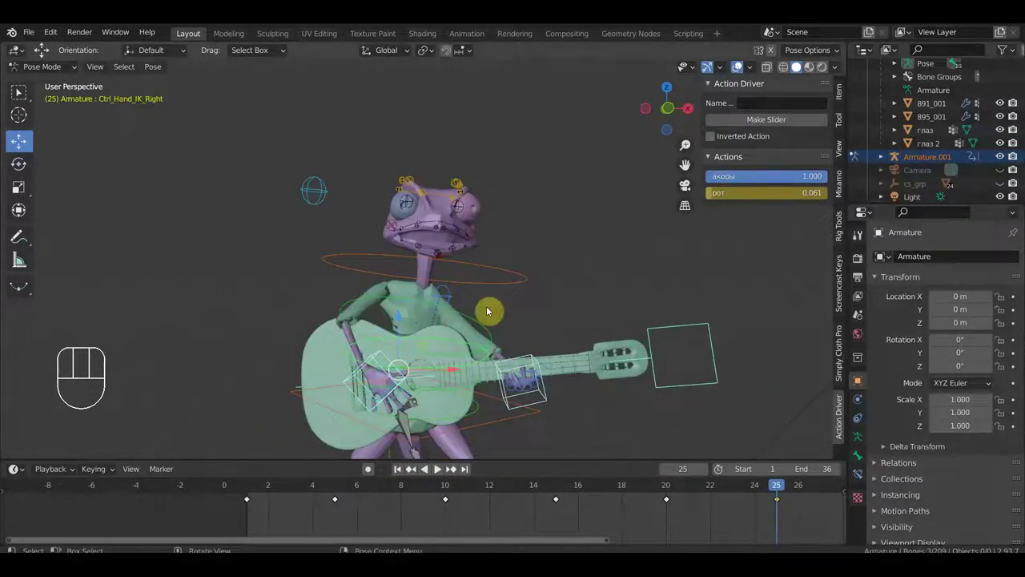
pyautogui.moveTo(480, 299); pyautogui.dragTo(610, 299)
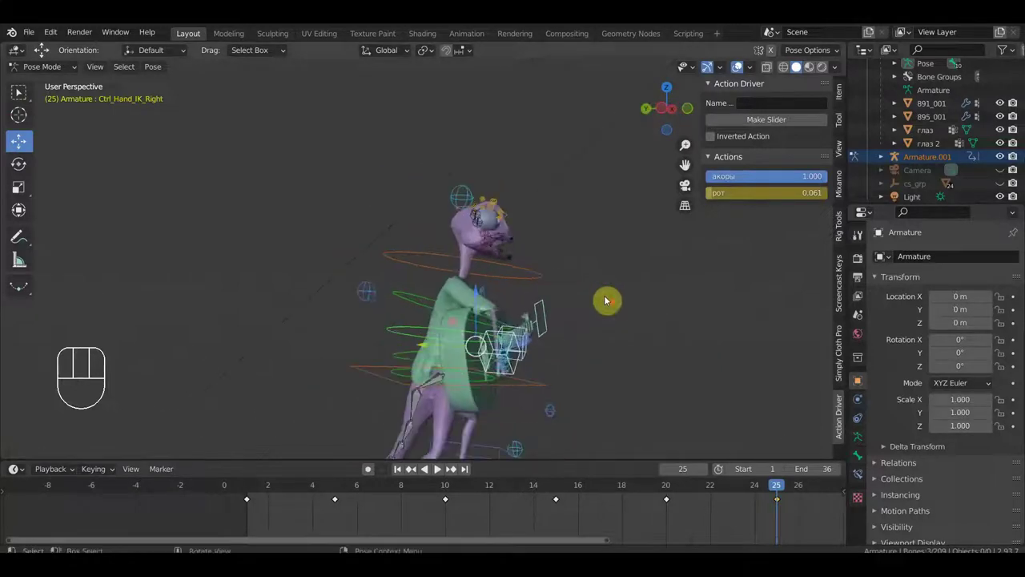
pyautogui.moveTo(622, 326); pyautogui.dragTo(657, 327)
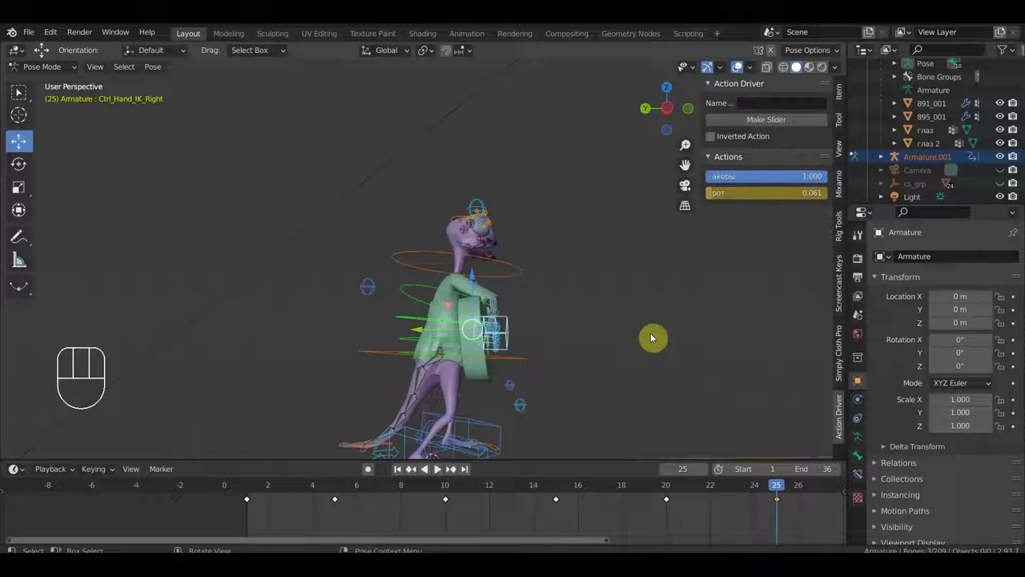
pyautogui.press('r')
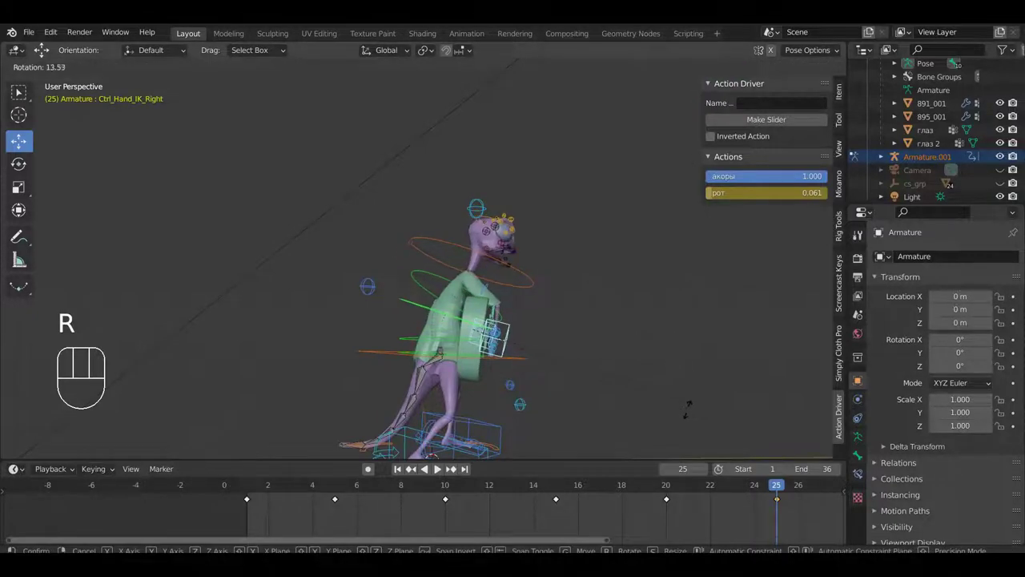
# Nudge the hips control into place.
pyautogui.click(687, 421)
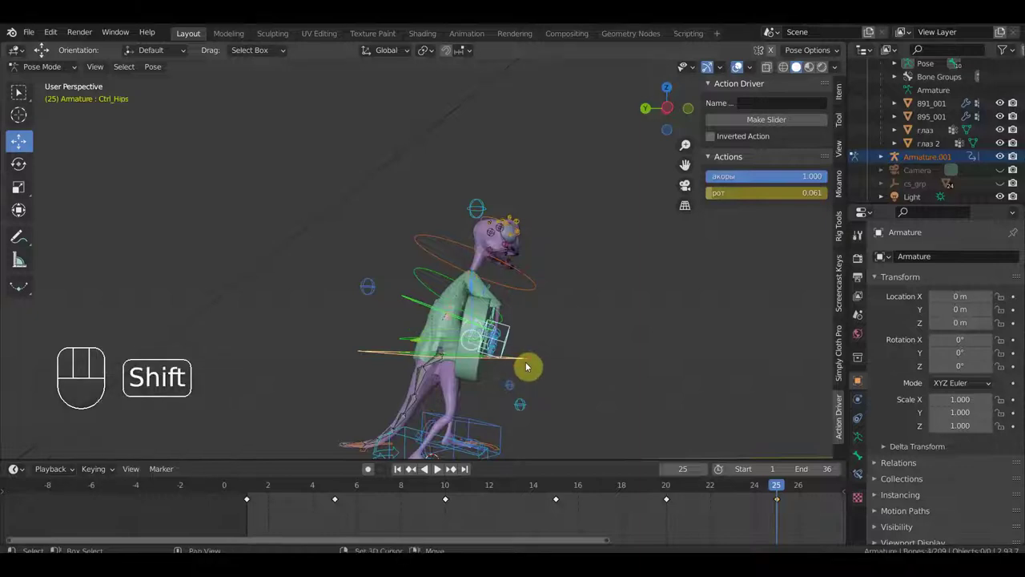
pyautogui.press('g')
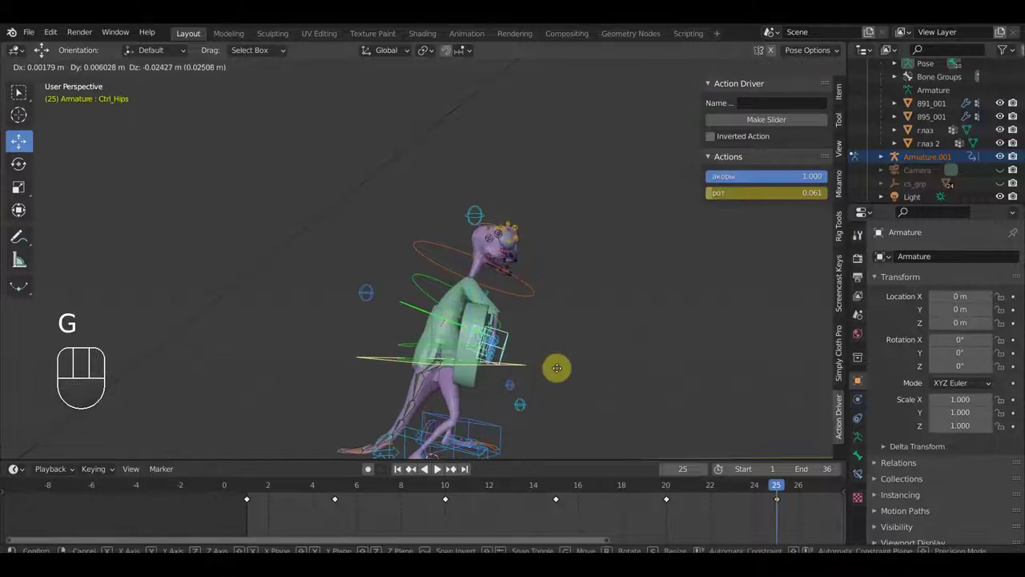
pyautogui.moveTo(555, 397); pyautogui.dragTo(427, 386)
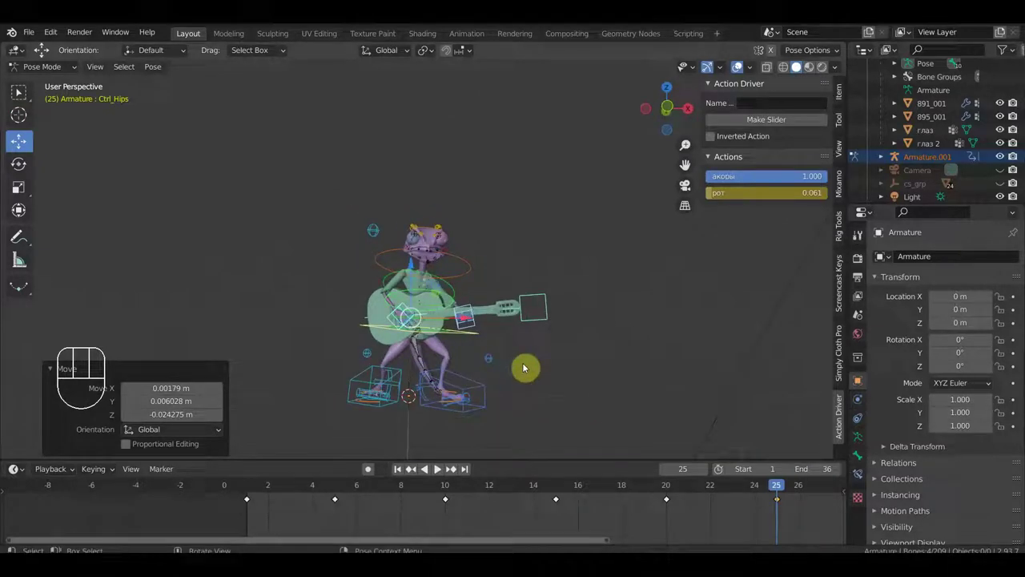
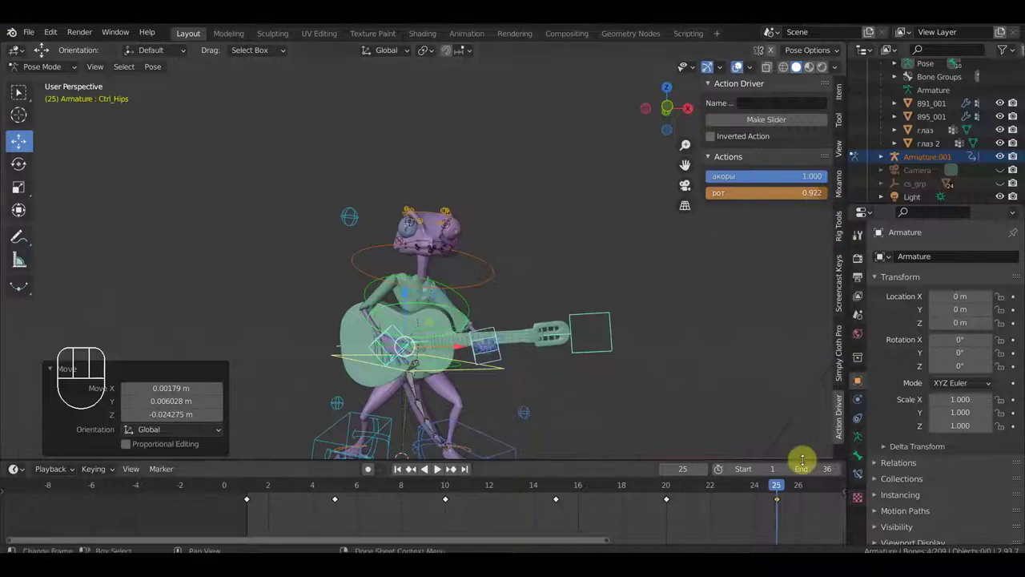
# Key location and rotation for every bone of the rig at frame 25.
pyautogui.press('i')
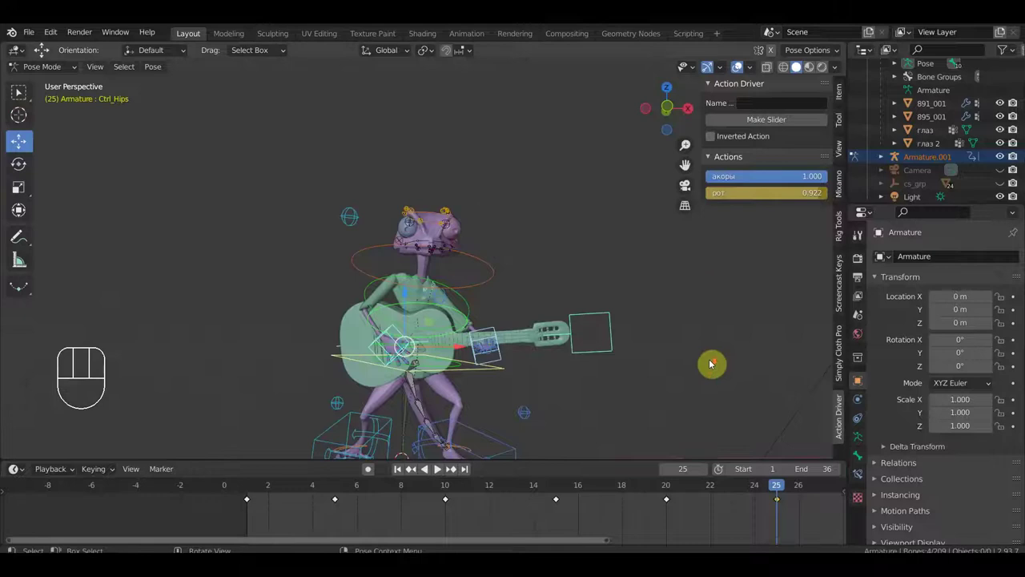
pyautogui.press('a')
pyautogui.press('i')
pyautogui.moveTo(763, 493); pyautogui.dragTo(786, 541)
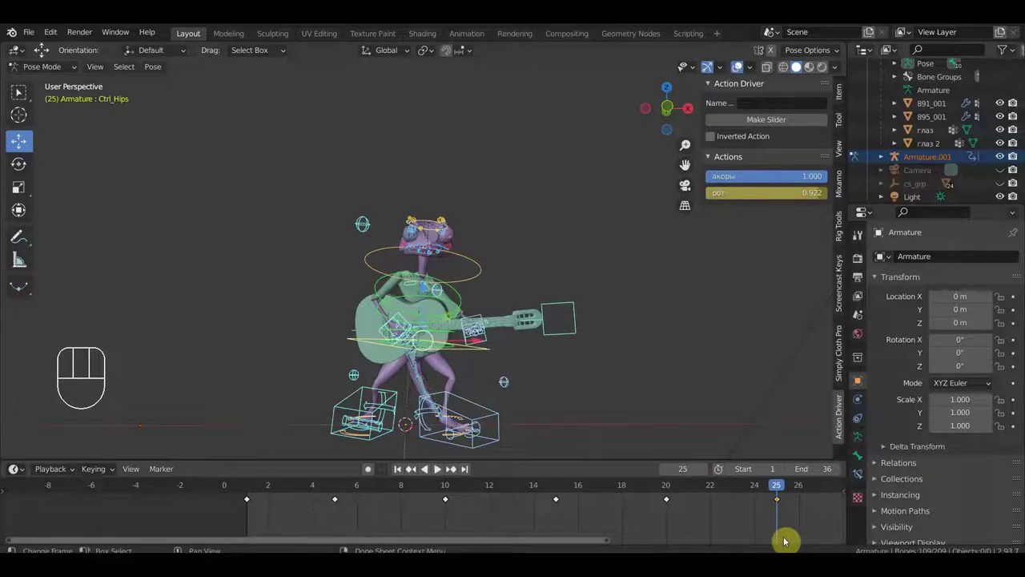
pyautogui.moveTo(562, 403); pyautogui.dragTo(606, 398)
# Rework the right hand, shoulder and neck pose, with the рот action at 0.522.
pyautogui.click(445, 326)
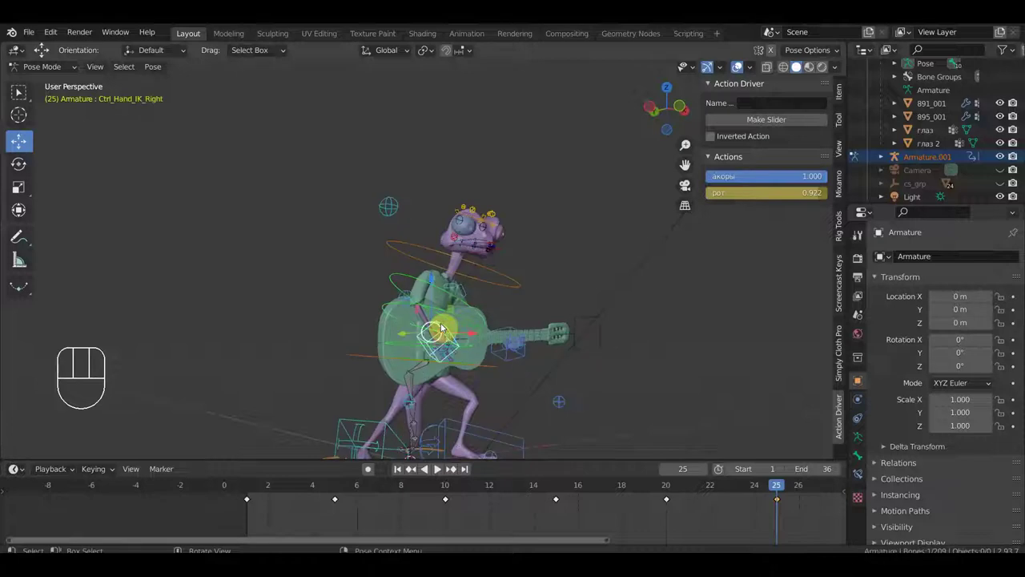
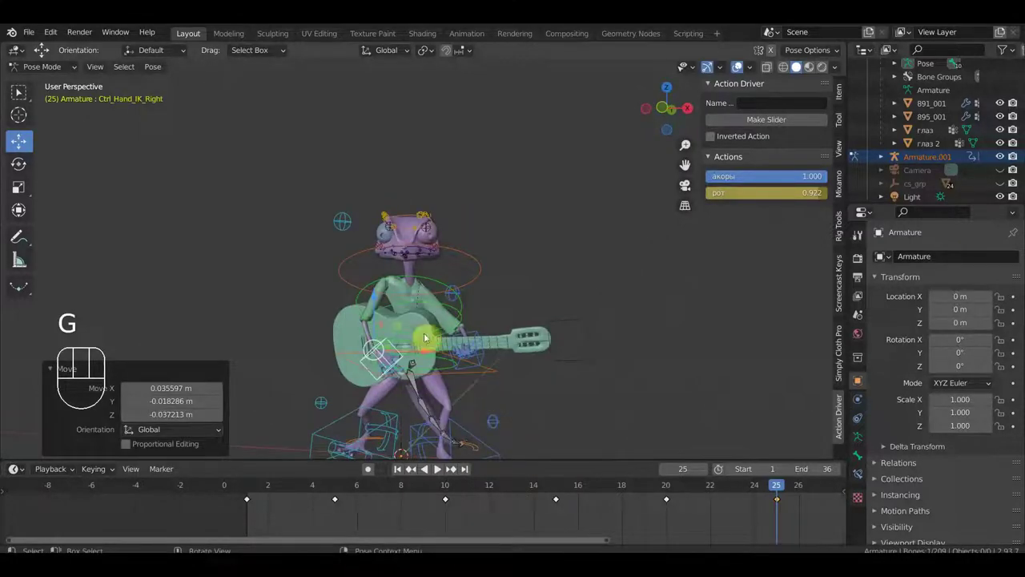
pyautogui.click(395, 295)
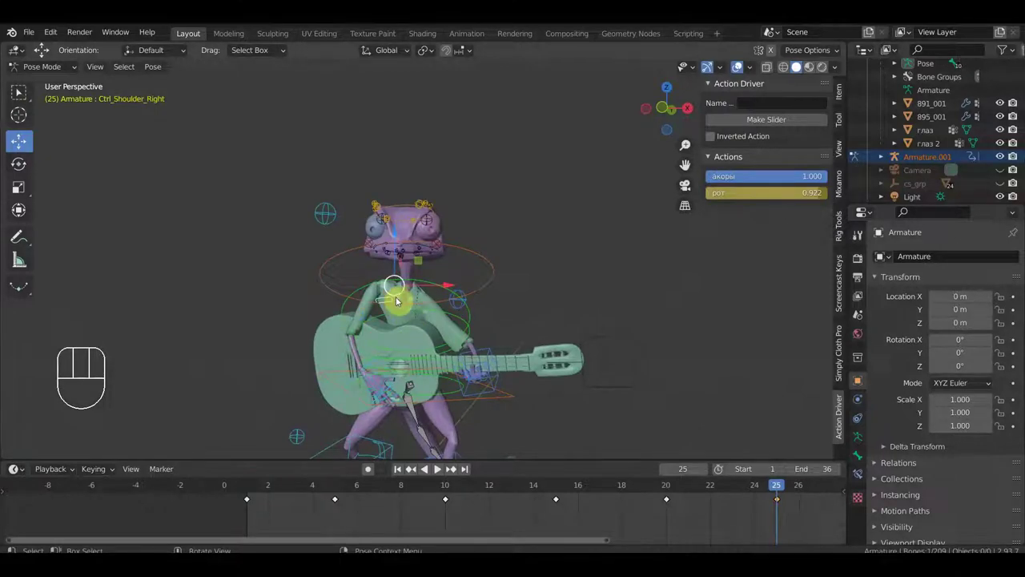
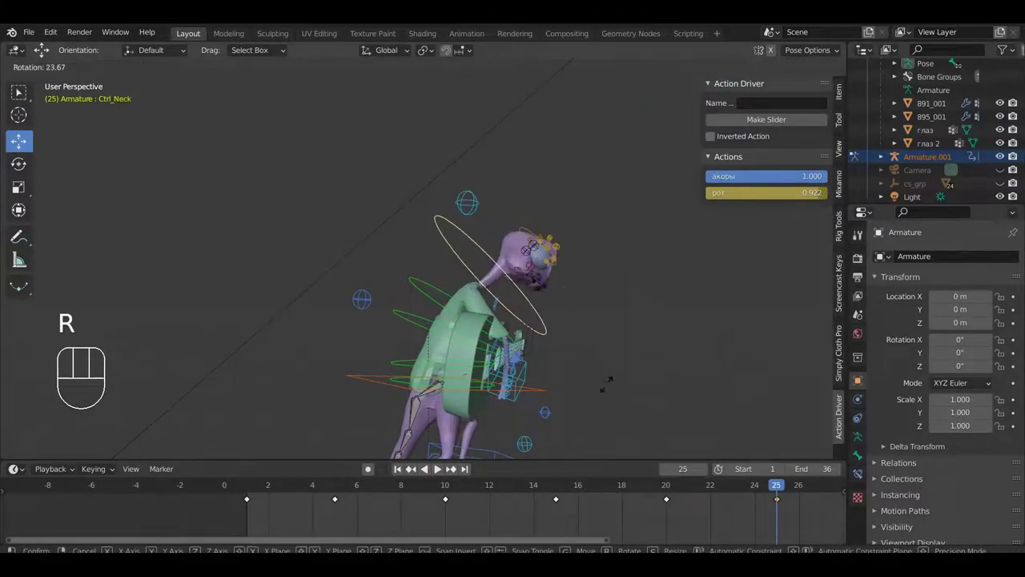
pyautogui.click(611, 386)
pyautogui.moveTo(616, 381); pyautogui.dragTo(472, 381)
pyautogui.moveTo(531, 366); pyautogui.dragTo(538, 355)
pyautogui.moveTo(570, 352); pyautogui.dragTo(651, 362)
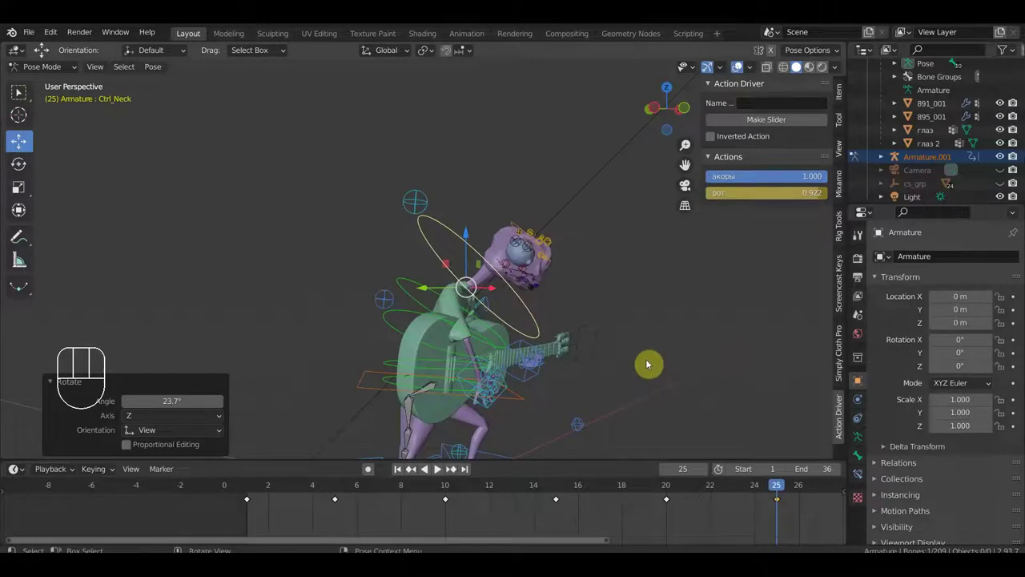
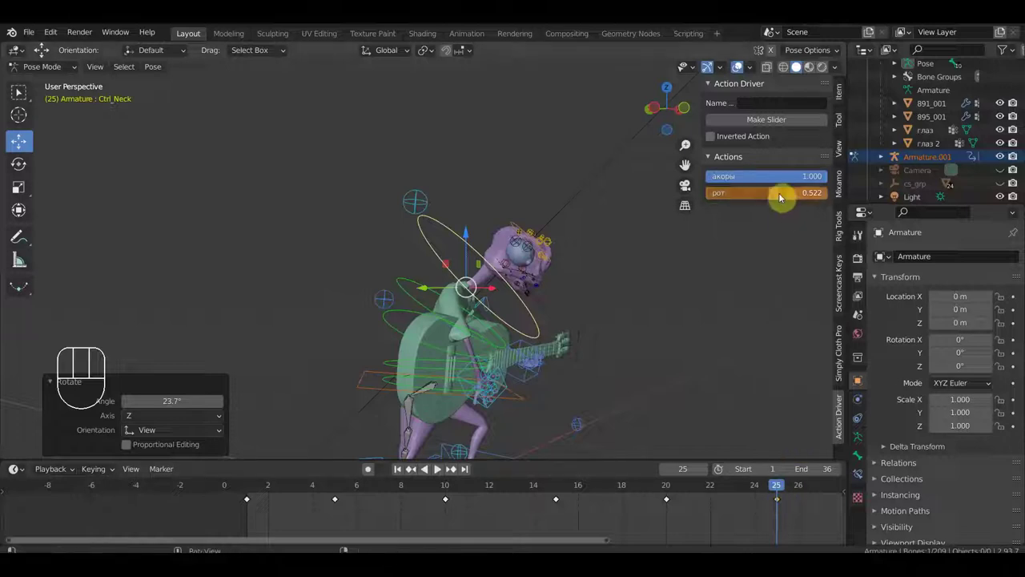
# Key location and rotation for all bones again and return to a front view.
pyautogui.press('i')
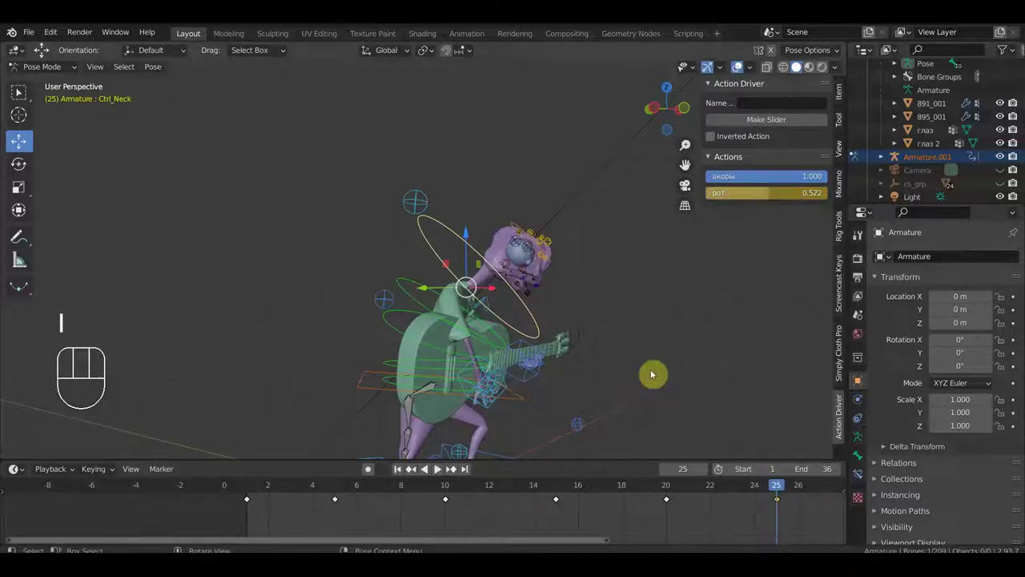
pyautogui.press('a')
pyautogui.press('i')
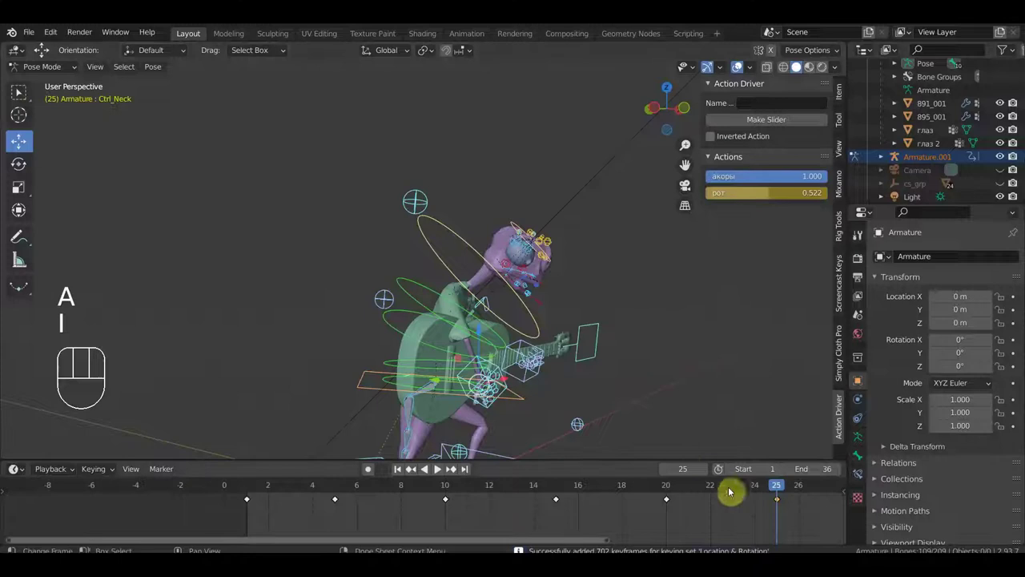
pyautogui.moveTo(755, 489); pyautogui.dragTo(783, 542)
pyautogui.moveTo(631, 353); pyautogui.dragTo(596, 307)
pyautogui.moveTo(594, 307); pyautogui.dragTo(498, 317)
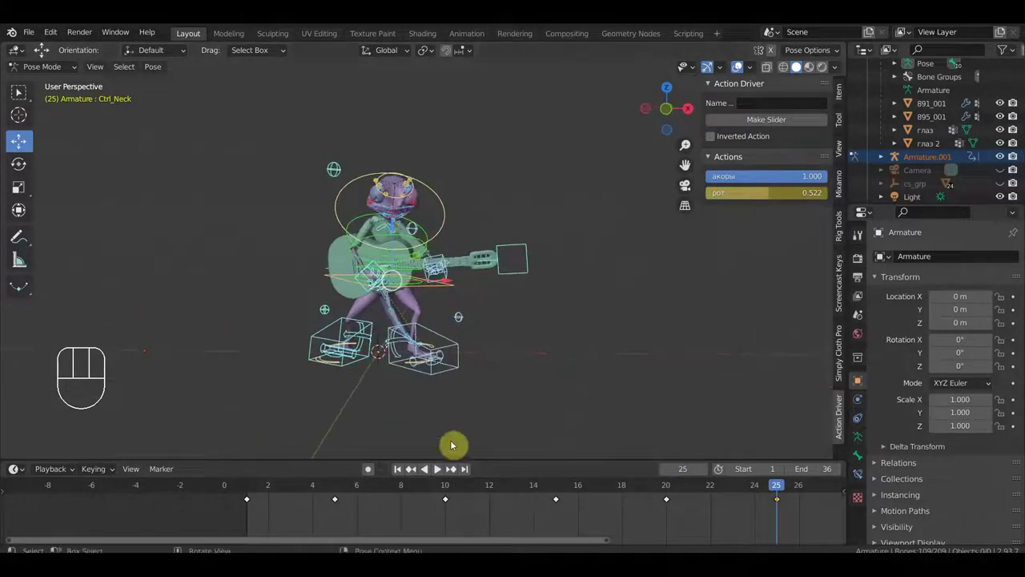
# Review the keyed poses at frames 1, 5 and 15 on the timeline.
pyautogui.middleClick(624, 527)
pyautogui.click(119, 488)
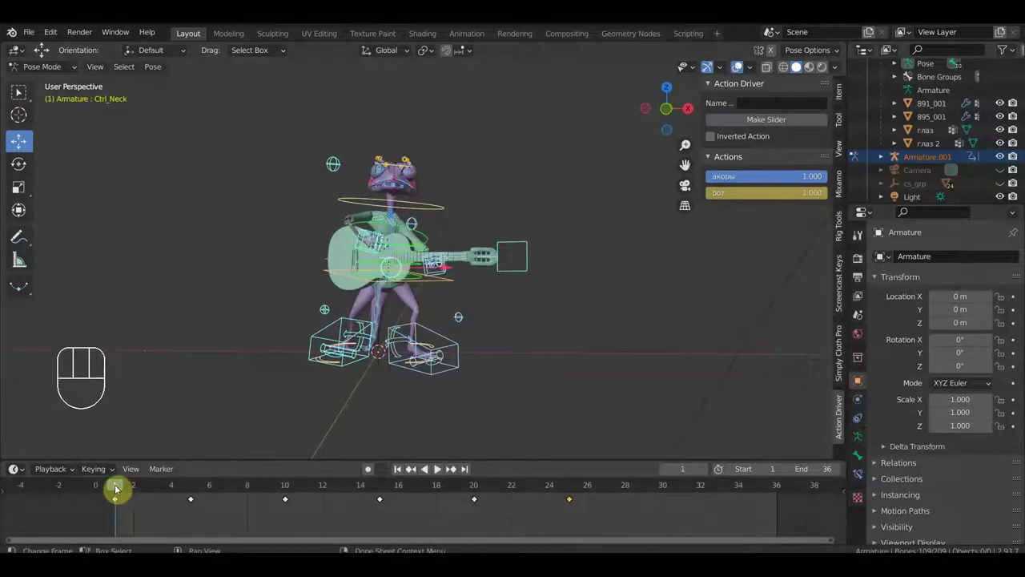
pyautogui.click(200, 488)
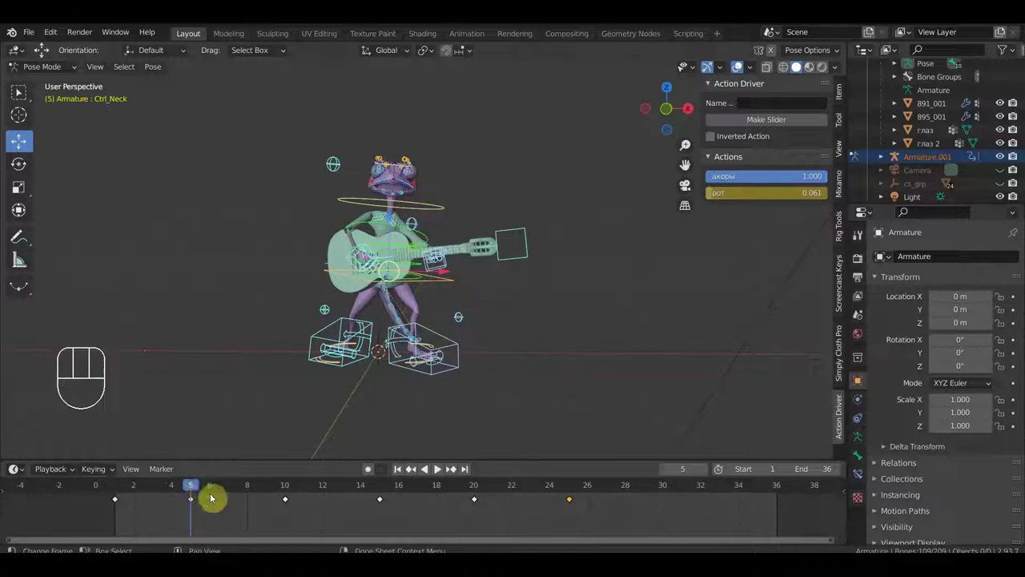
pyautogui.click(392, 490)
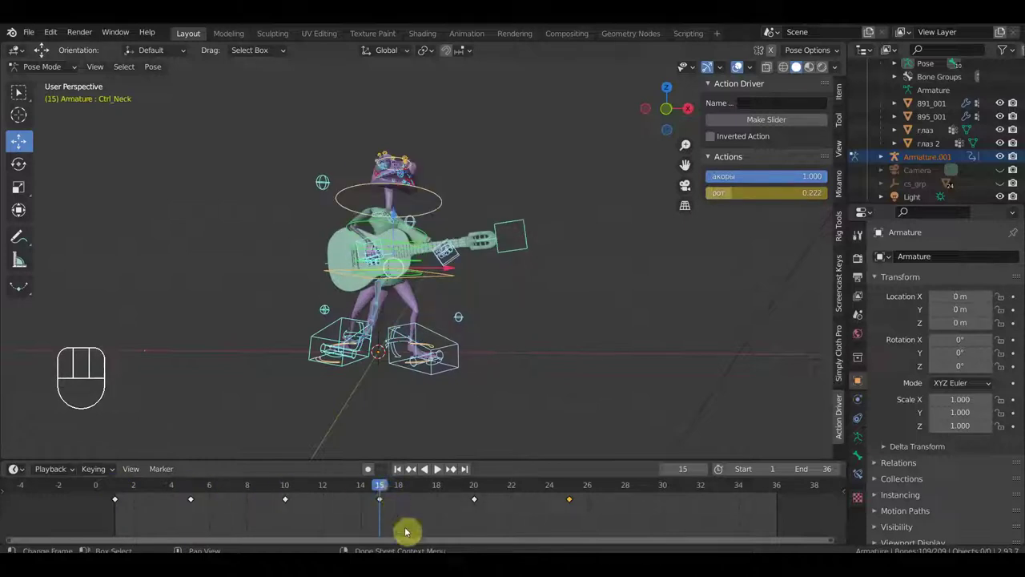
pyautogui.moveTo(396, 524); pyautogui.dragTo(369, 494)
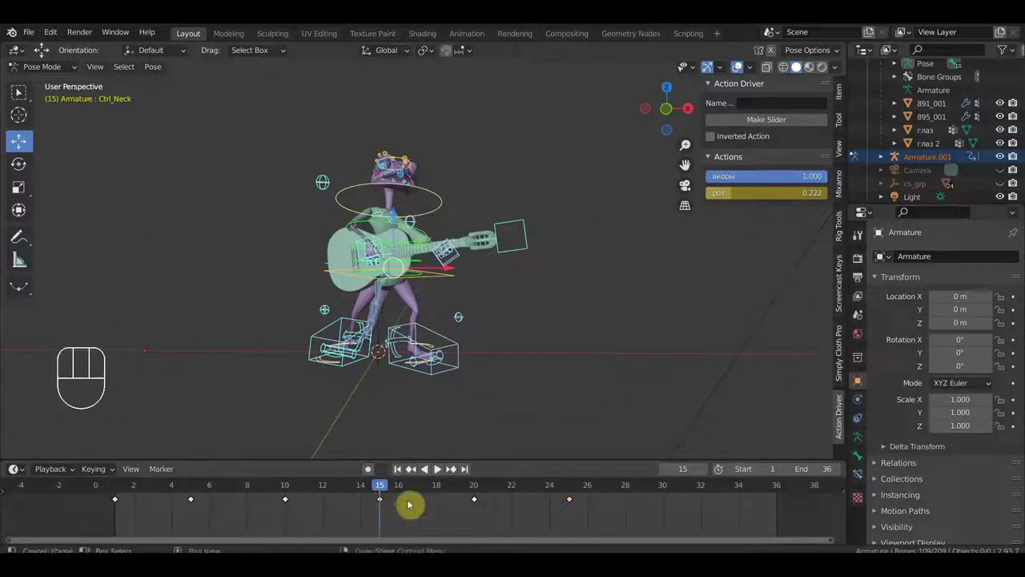
# Duplicate the frame-15 key to frame 30 and reposition the right hand there.
pyautogui.press('shift+d')
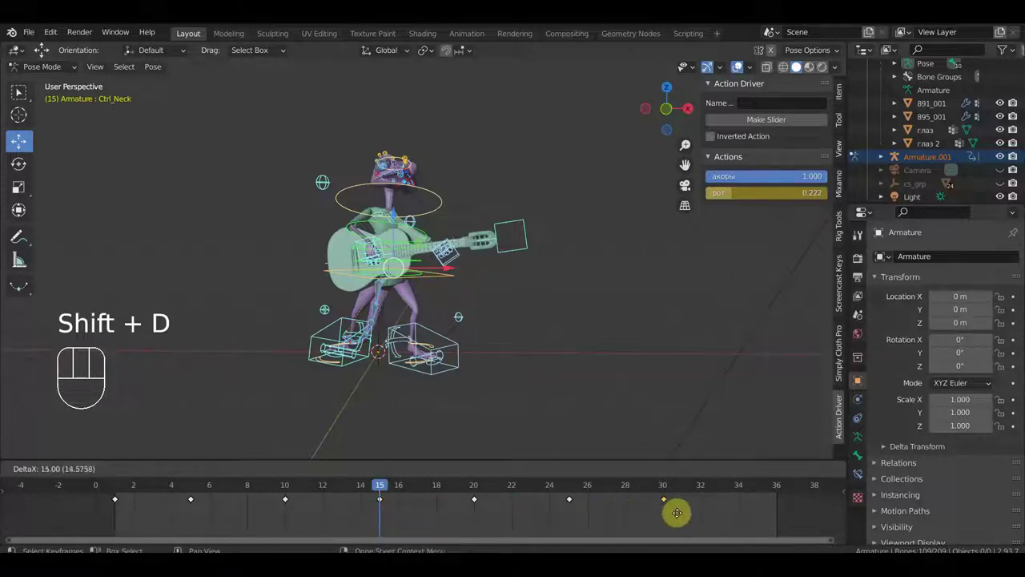
pyautogui.click(695, 518)
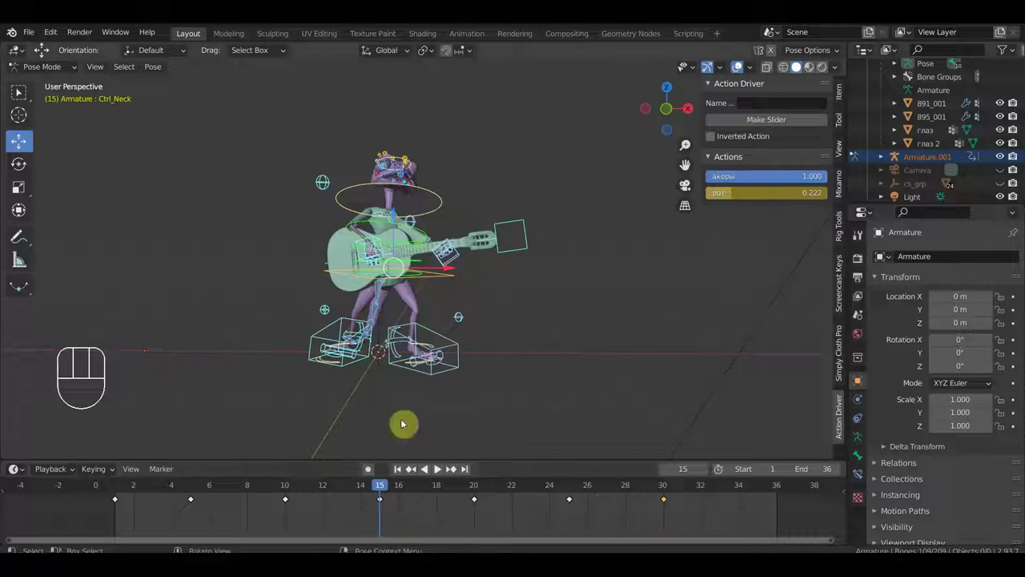
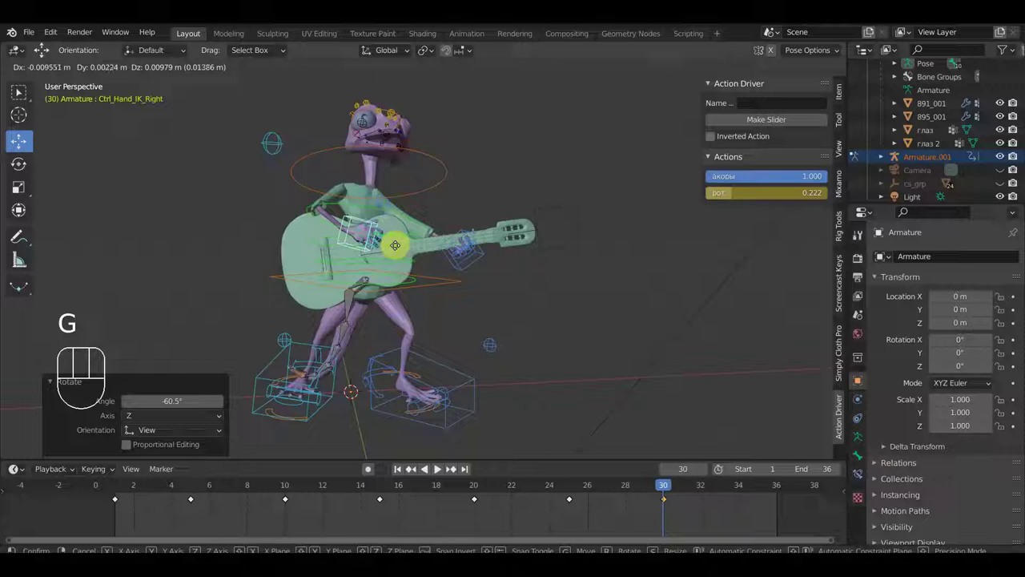
pyautogui.click(394, 246)
# Key the frame-30 pose, then duplicate the frame-1 keys to frame 35.
pyautogui.press('a')
pyautogui.press('i')
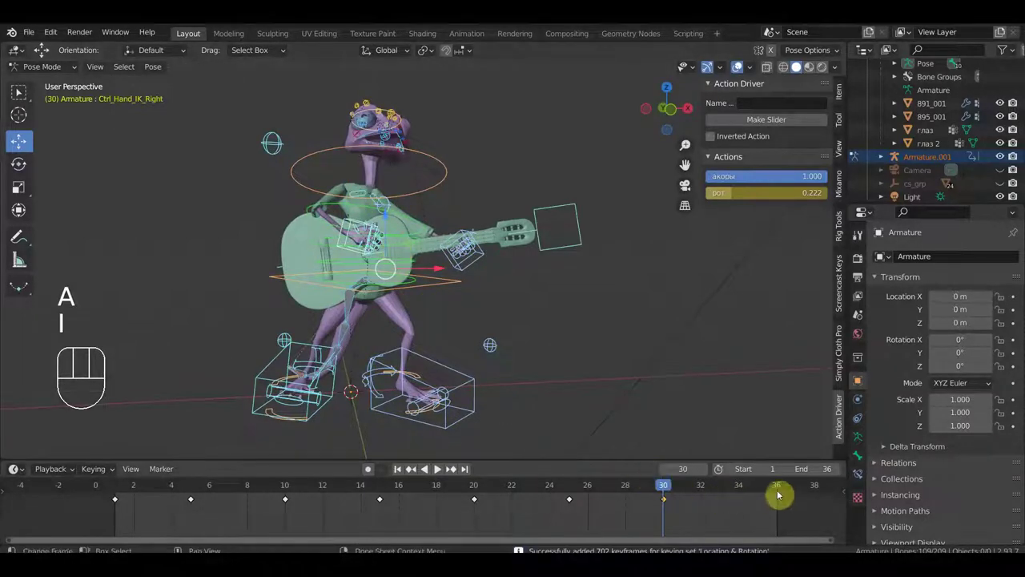
pyautogui.click(762, 491)
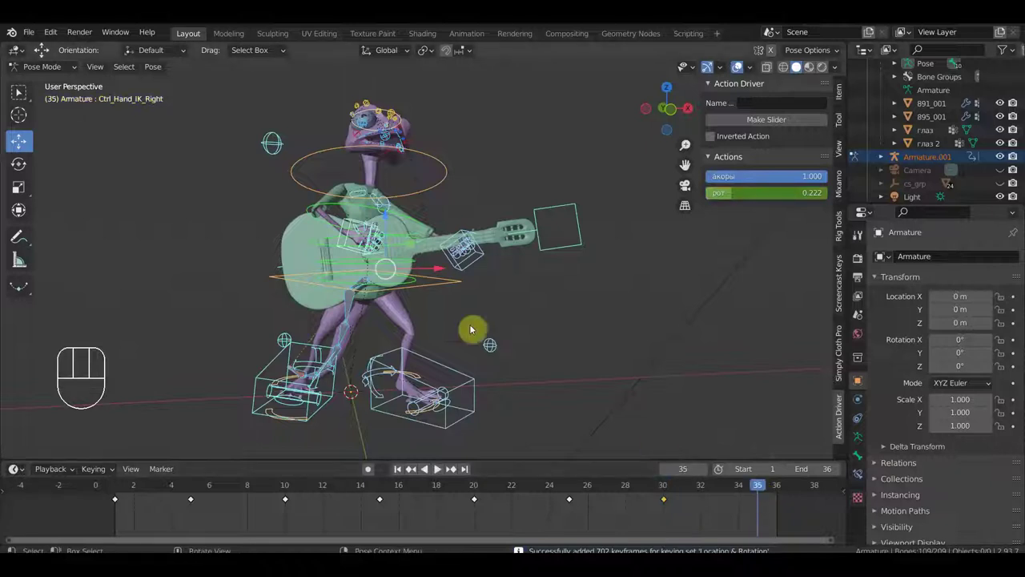
pyautogui.click(114, 489)
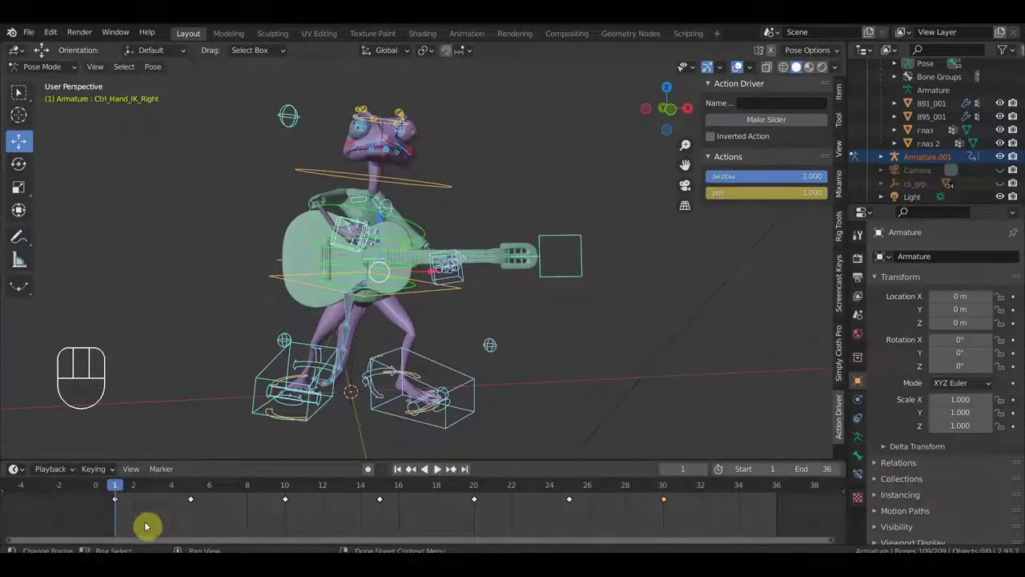
pyautogui.moveTo(143, 526); pyautogui.dragTo(106, 498)
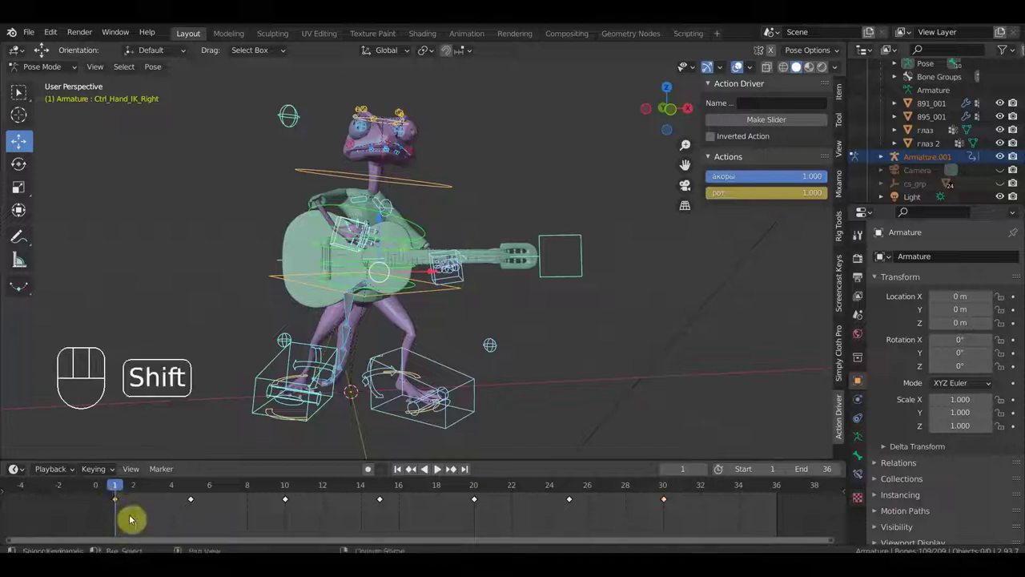
pyautogui.press('shift+d')
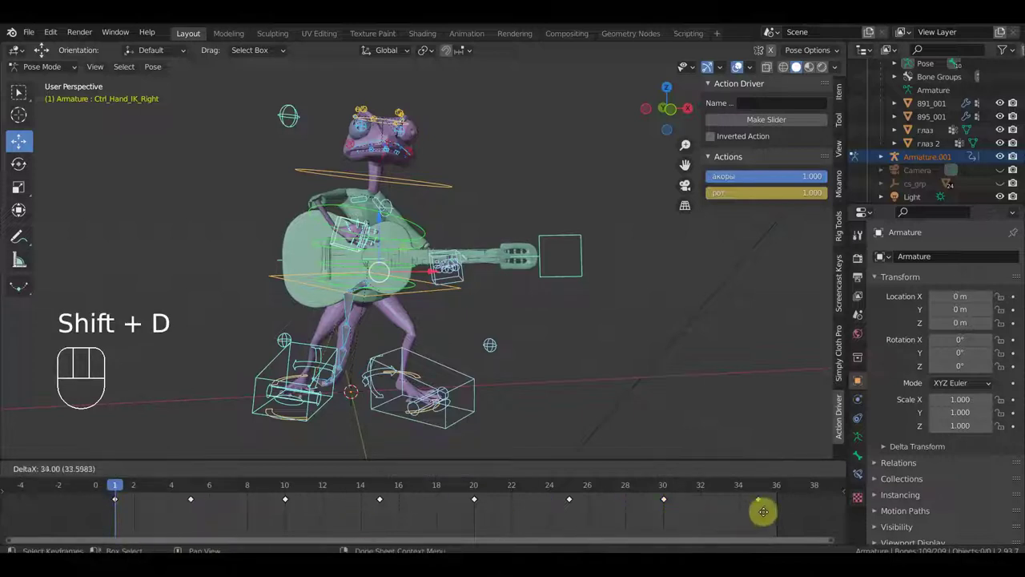
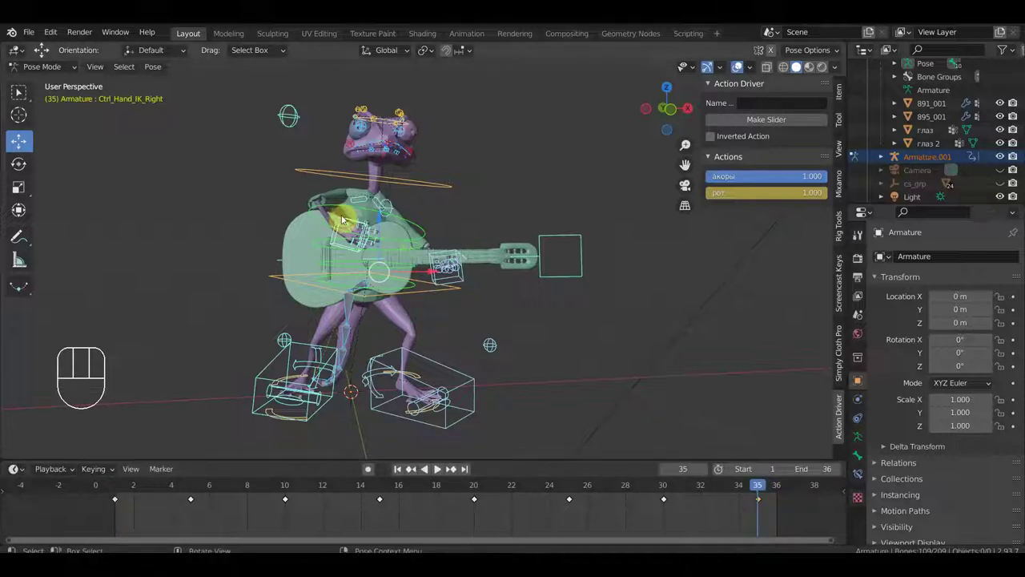
# Move and rotate the right hand at frame 35, key all bones and play the loop.
pyautogui.press('g')
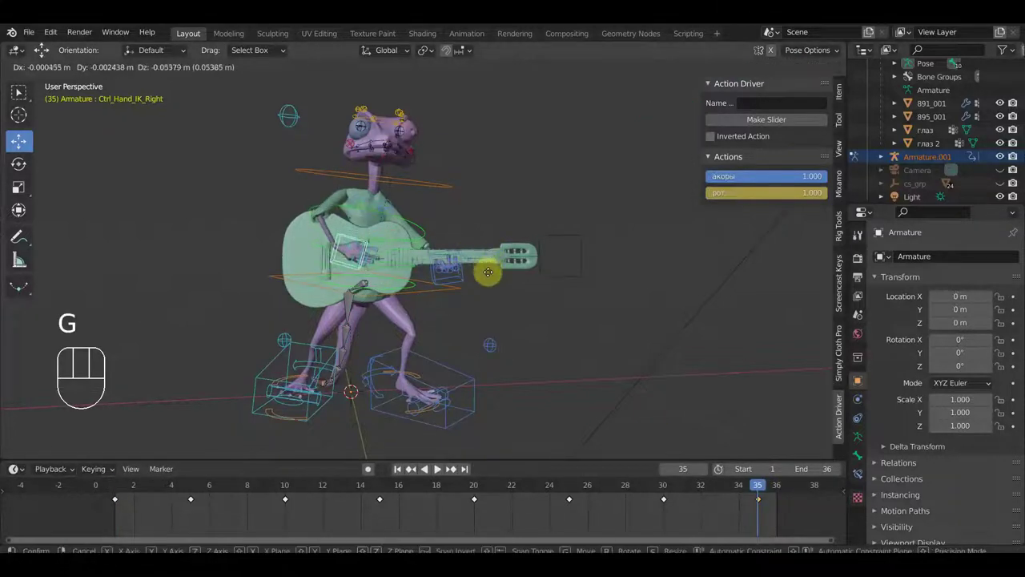
pyautogui.click(491, 279)
pyautogui.press('r')
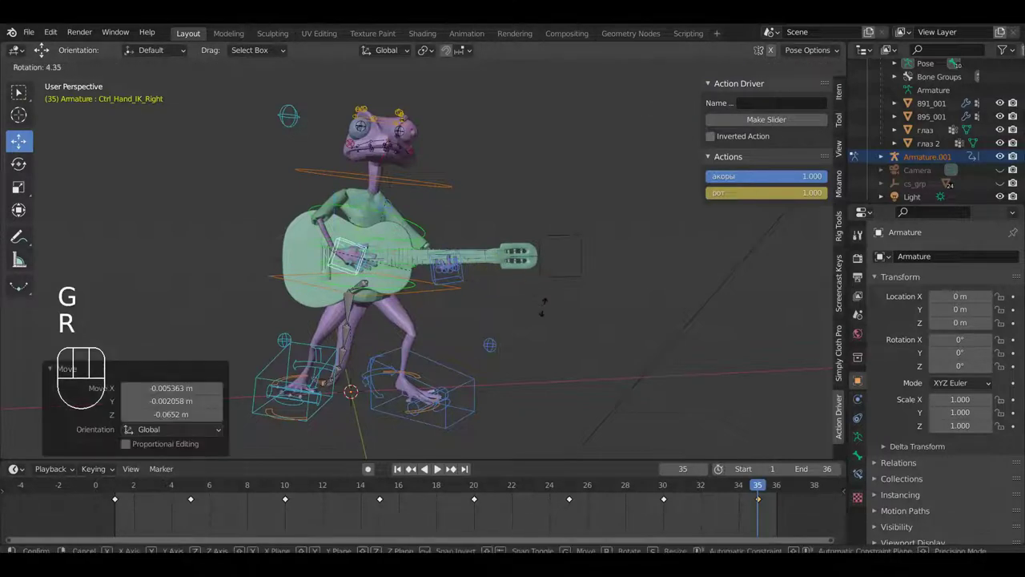
pyautogui.click(509, 365)
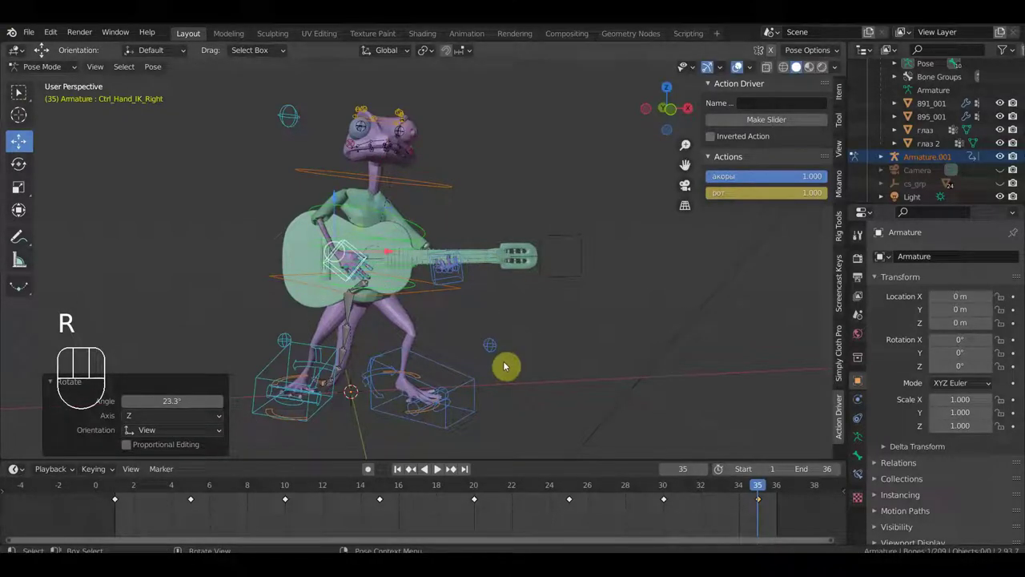
pyautogui.press('a')
pyautogui.press('i')
pyautogui.press('space')
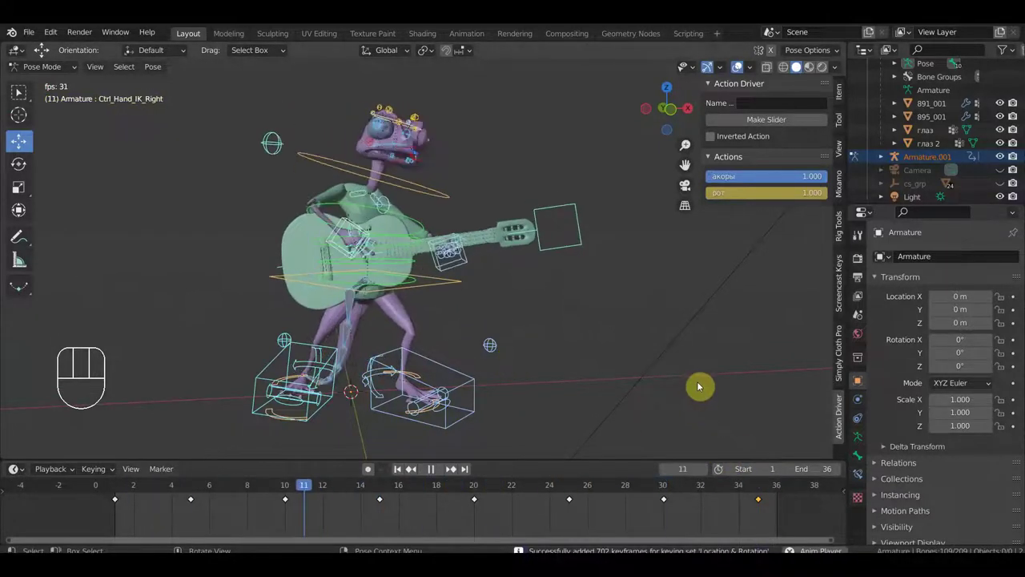
# Stop playback and scrub the timeline to settle on frame 28.
pyautogui.moveTo(629, 338); pyautogui.dragTo(600, 338)
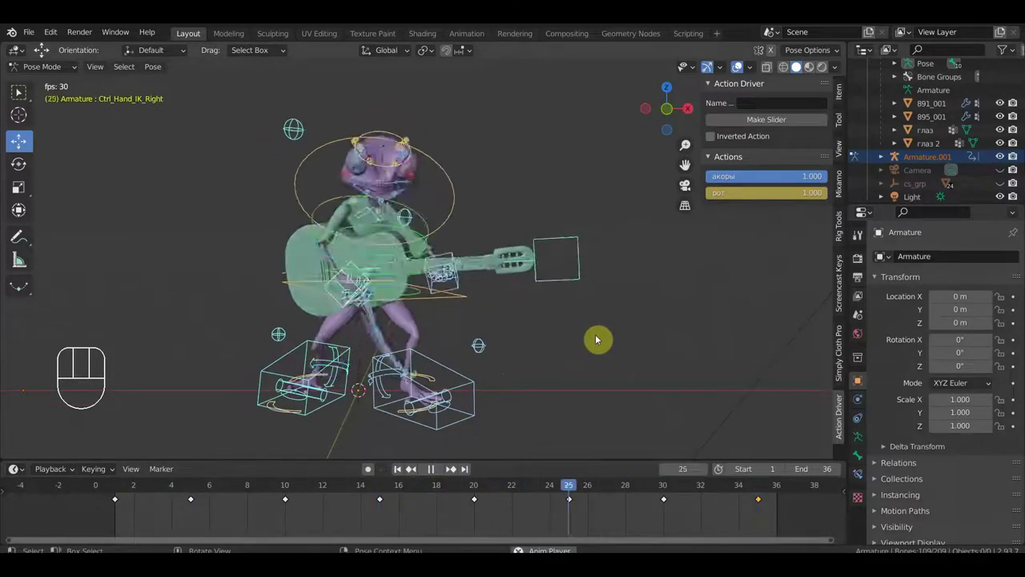
pyautogui.press('space')
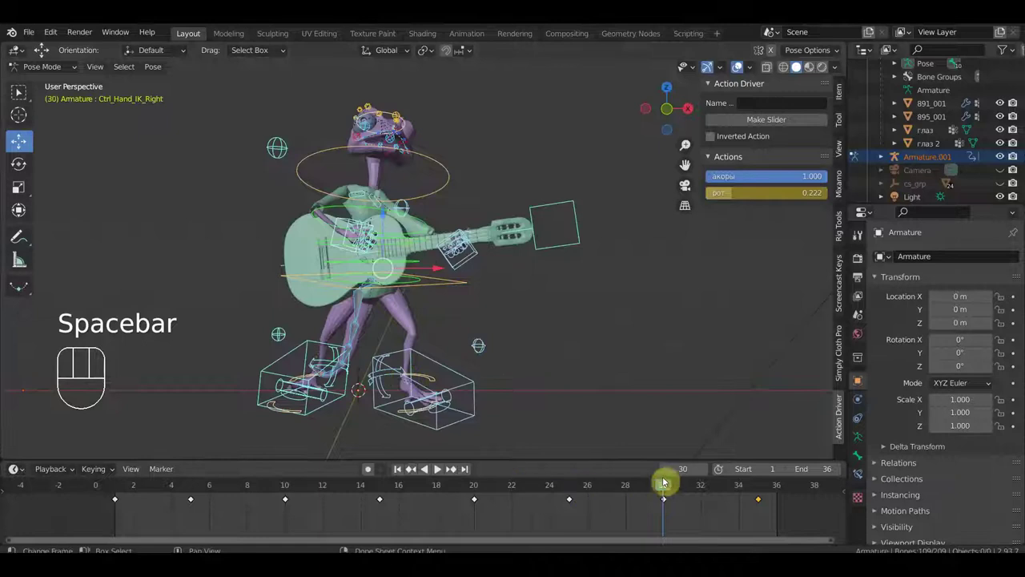
pyautogui.moveTo(665, 487); pyautogui.dragTo(439, 525)
pyautogui.moveTo(449, 485); pyautogui.dragTo(627, 523)
pyautogui.moveTo(464, 365); pyautogui.dragTo(498, 363)
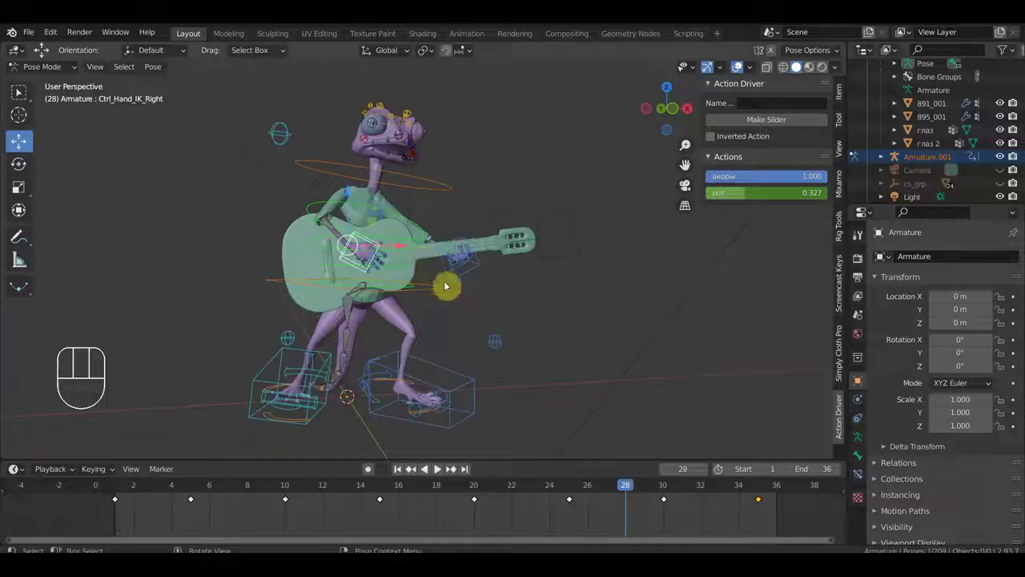
# Rotate the right hand control into a new strumming pose and key all bones at frame 28.
pyautogui.press('r')
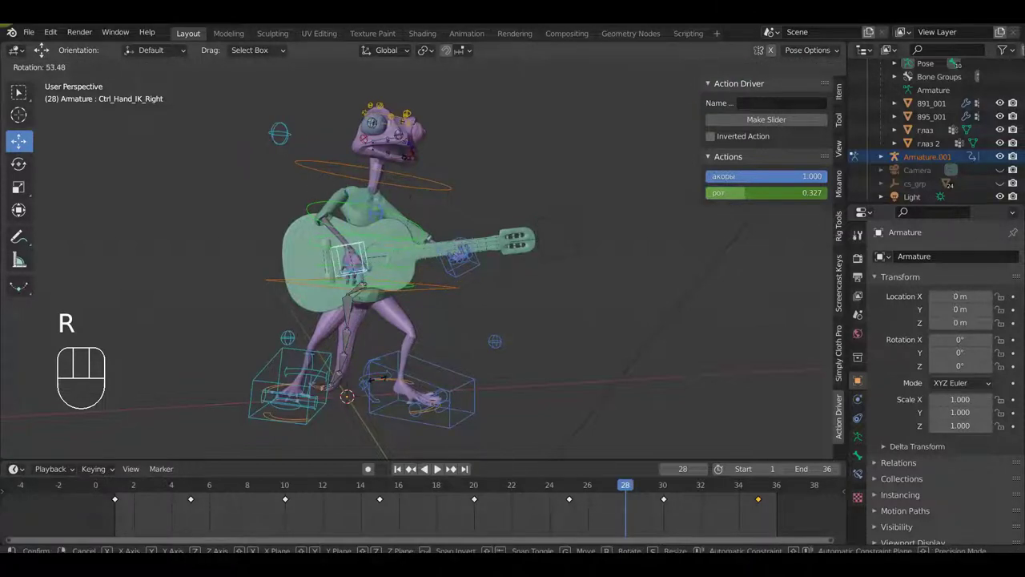
pyautogui.press('g')
pyautogui.click(441, 327)
pyautogui.press('a')
pyautogui.press('i')
# Play the loop, stop at frame 33 and look closely at the hand on the guitar neck.
pyautogui.press('space')
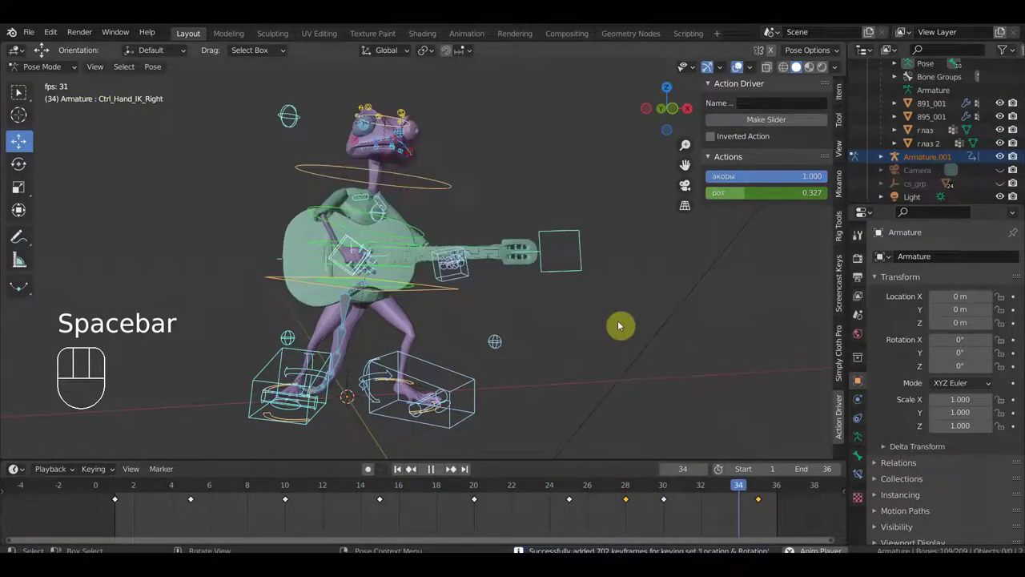
pyautogui.press('space')
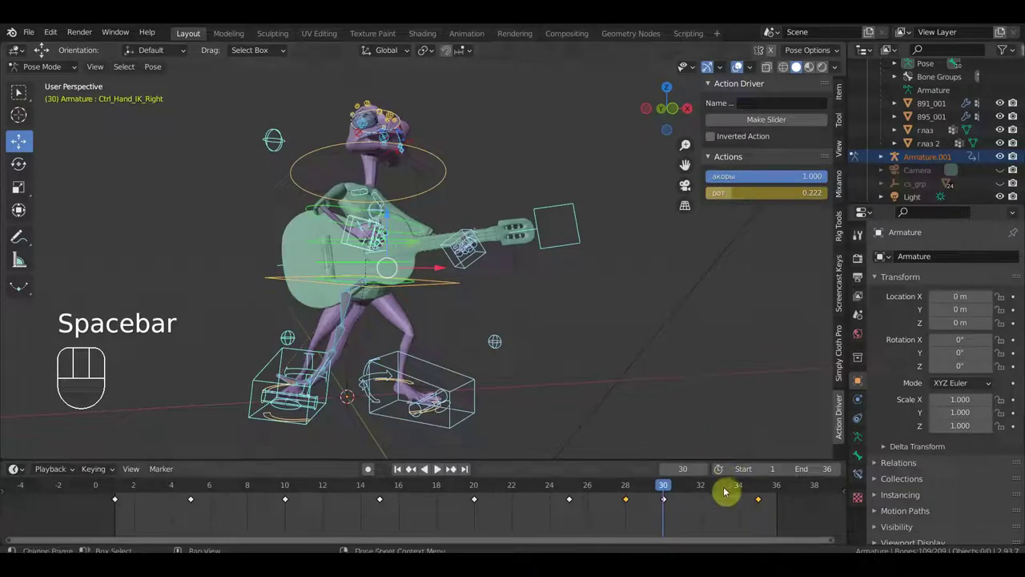
pyautogui.click(723, 493)
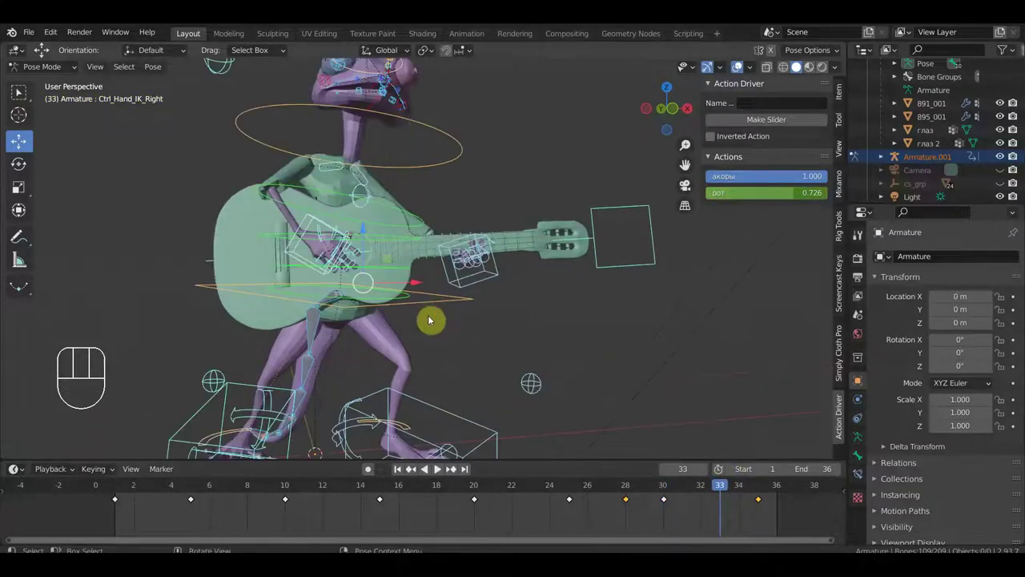
pyautogui.middleClick(434, 321)
pyautogui.click(328, 223)
pyautogui.moveTo(330, 227); pyautogui.dragTo(356, 230)
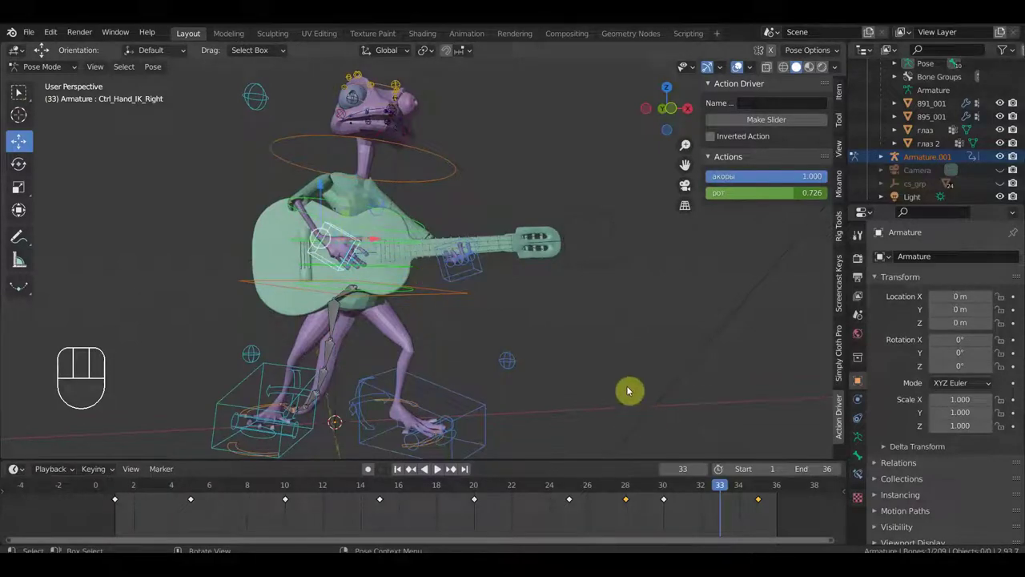
# Move and rotate the right hand IK control at frame 33.
pyautogui.press('g')
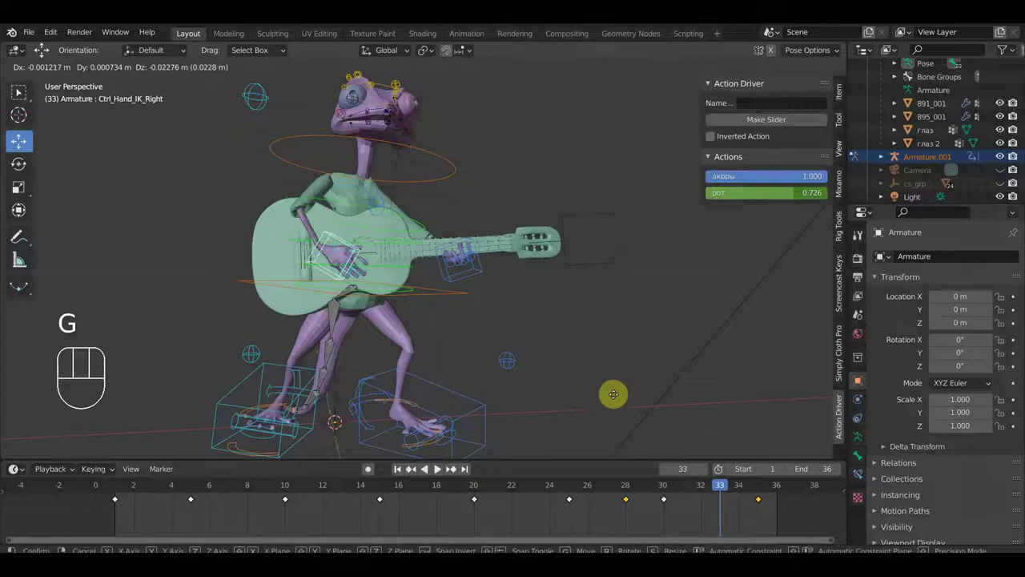
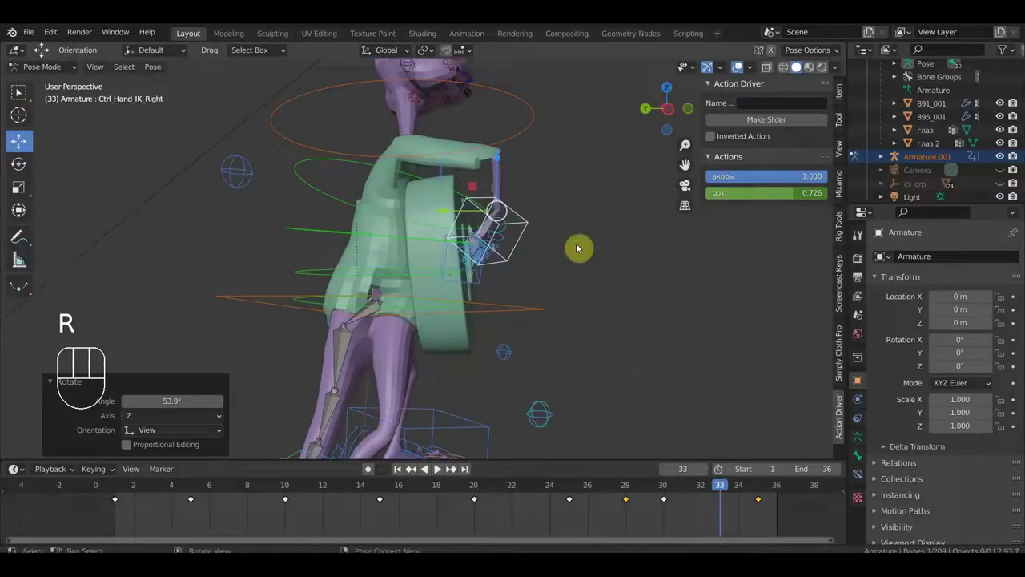
pyautogui.press('r')
pyautogui.click(625, 259)
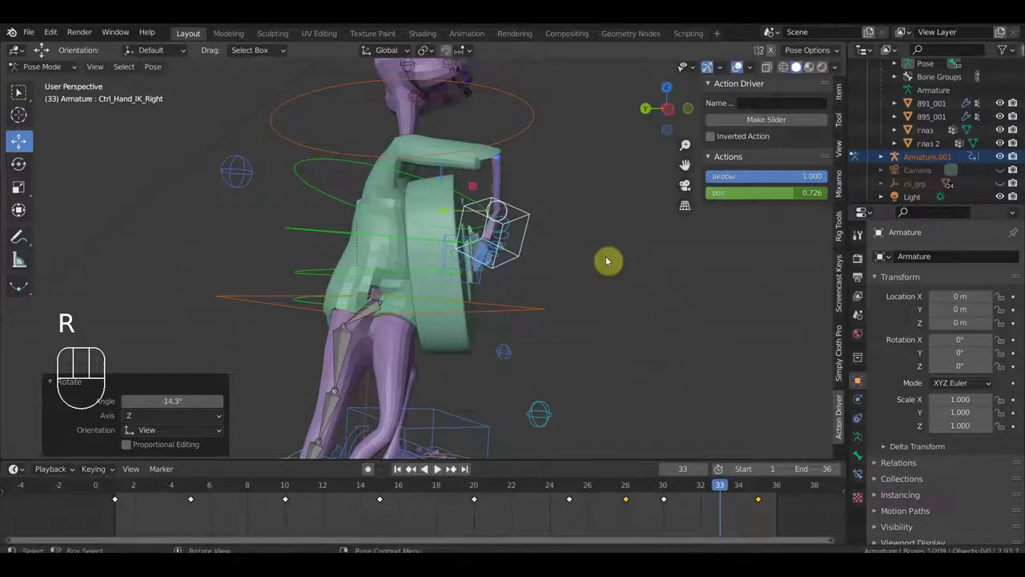
pyautogui.moveTo(587, 244); pyautogui.dragTo(520, 344)
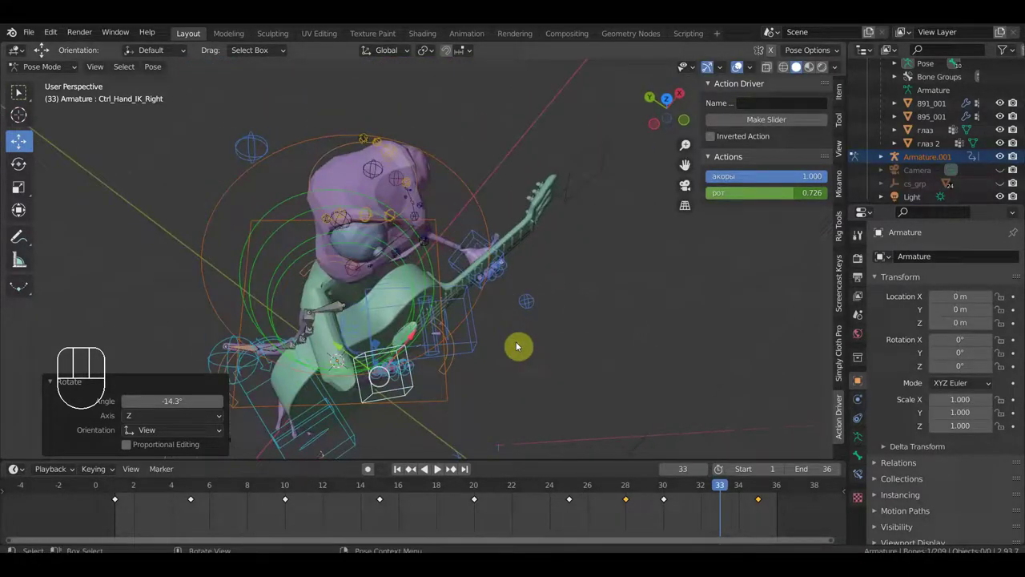
pyautogui.press('r')
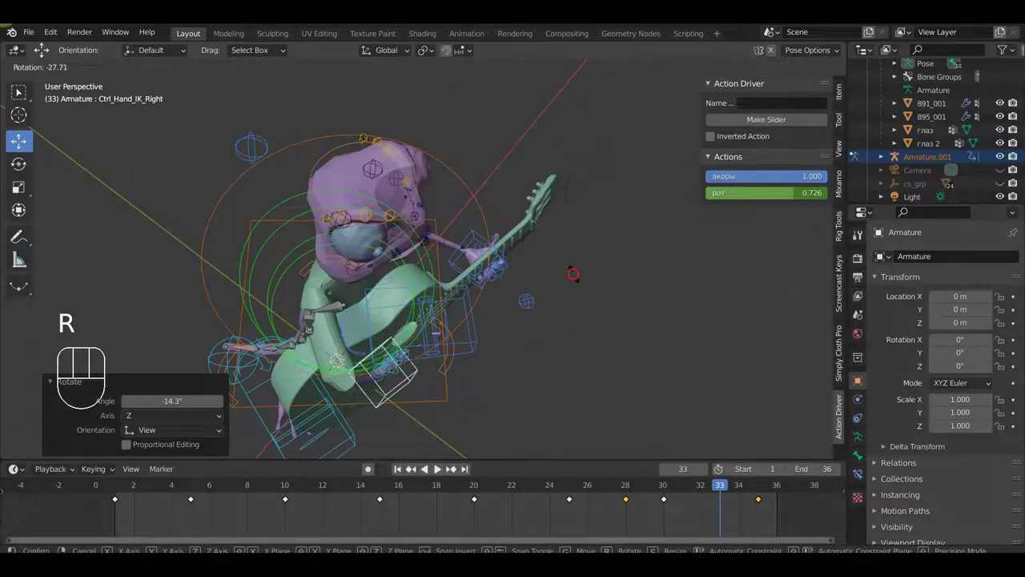
# Rotate the right shoulder control and keyframe the whole pose.
pyautogui.moveTo(577, 307); pyautogui.dragTo(513, 252)
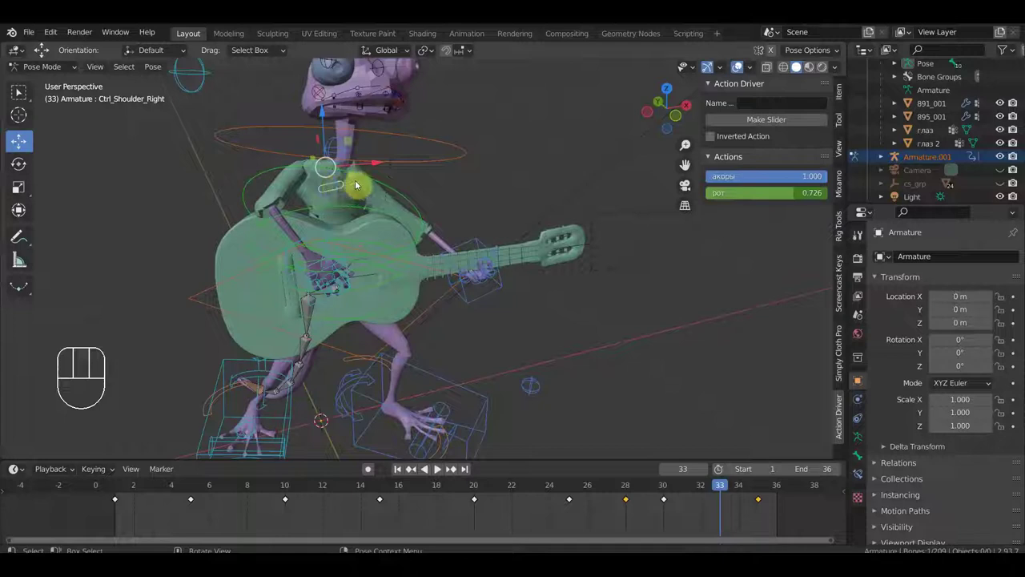
pyautogui.press('r')
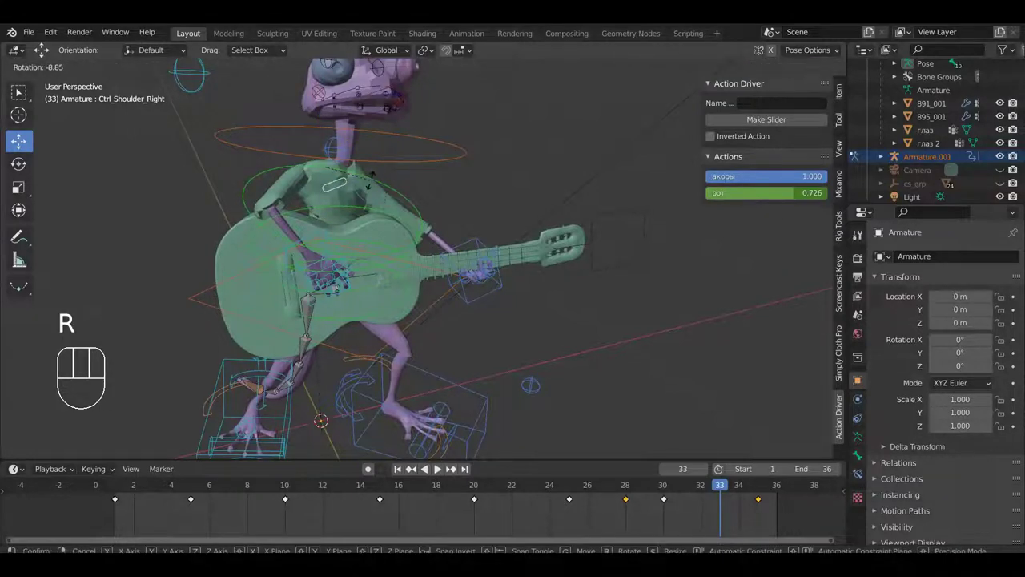
pyautogui.moveTo(334, 198); pyautogui.dragTo(354, 176)
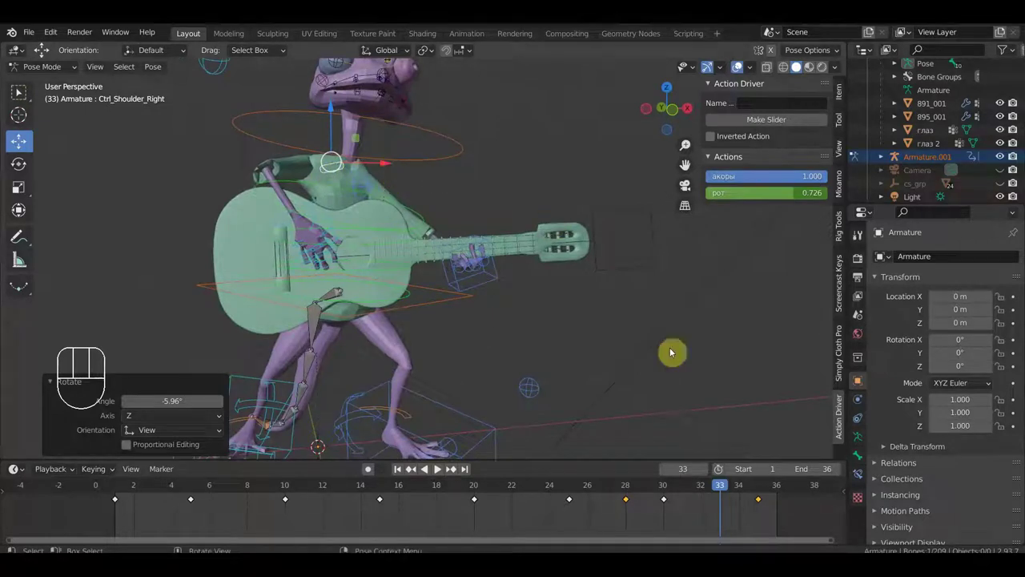
pyautogui.press('a')
pyautogui.press('i')
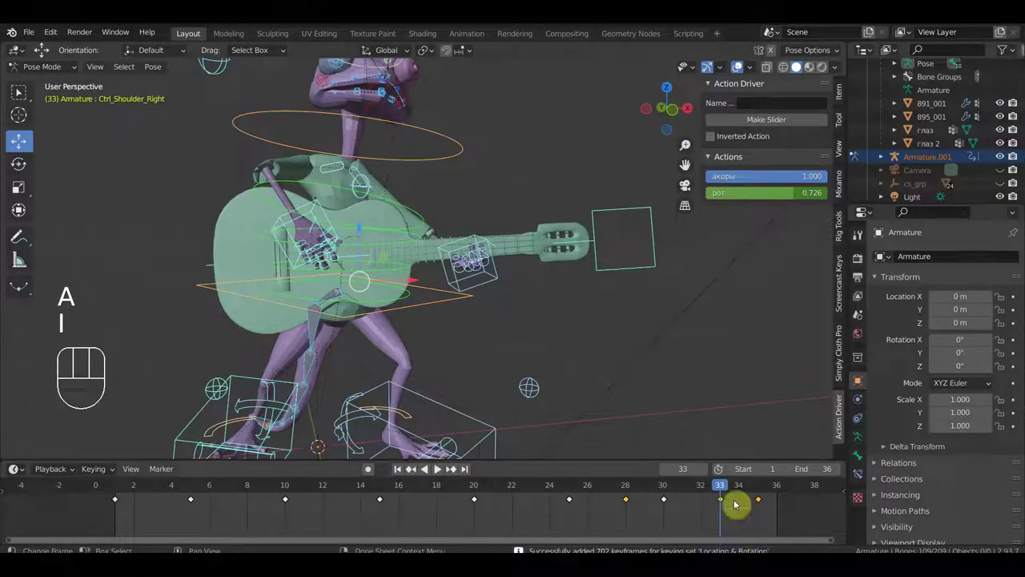
# Scrub frames 30–36 to check how the strum eases between keys.
pyautogui.moveTo(708, 488); pyautogui.dragTo(720, 503)
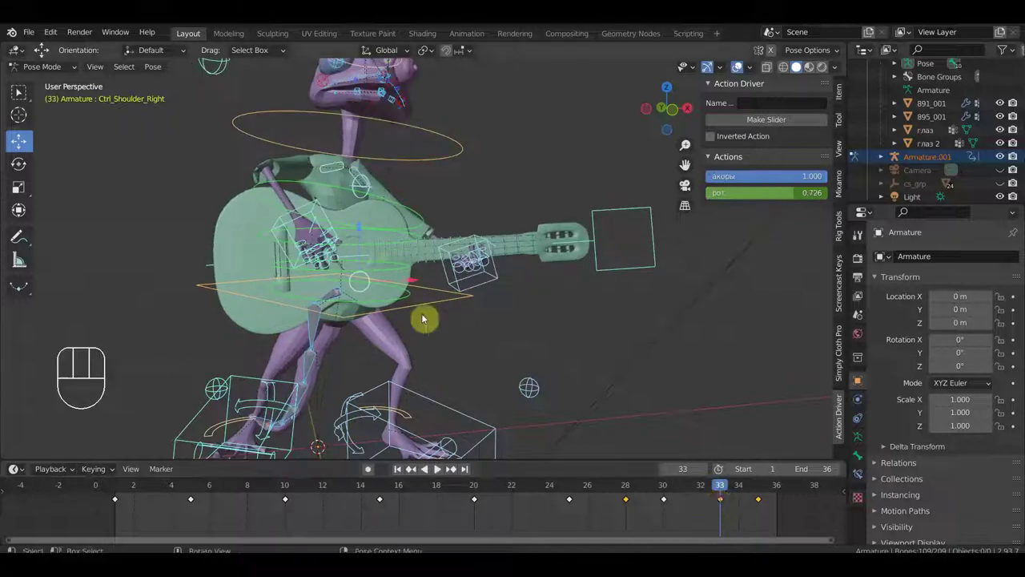
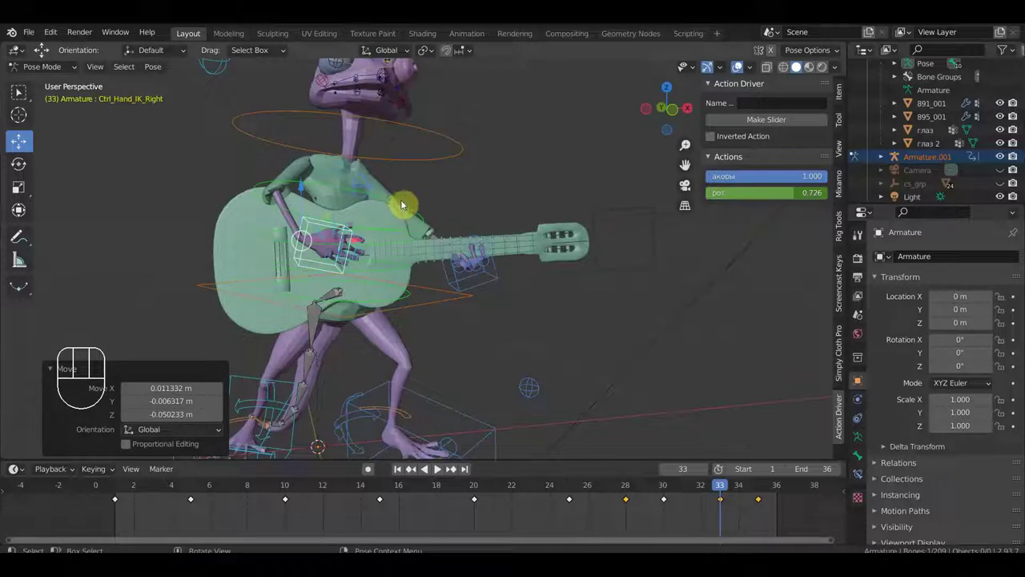
# Nudge the right hand at frame 33 and keyframe the whole pose.
pyautogui.press('g')
pyautogui.click(469, 266)
pyautogui.press('a')
pyautogui.press('i')
# Play back the loop, stop it and jump to frame 20.
pyautogui.press('space')
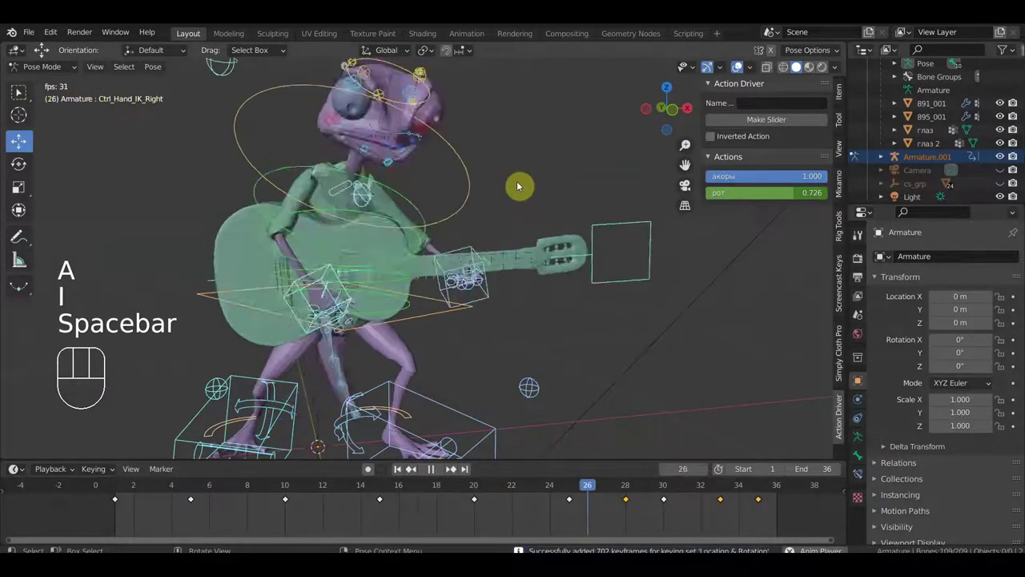
pyautogui.moveTo(523, 232); pyautogui.dragTo(497, 230)
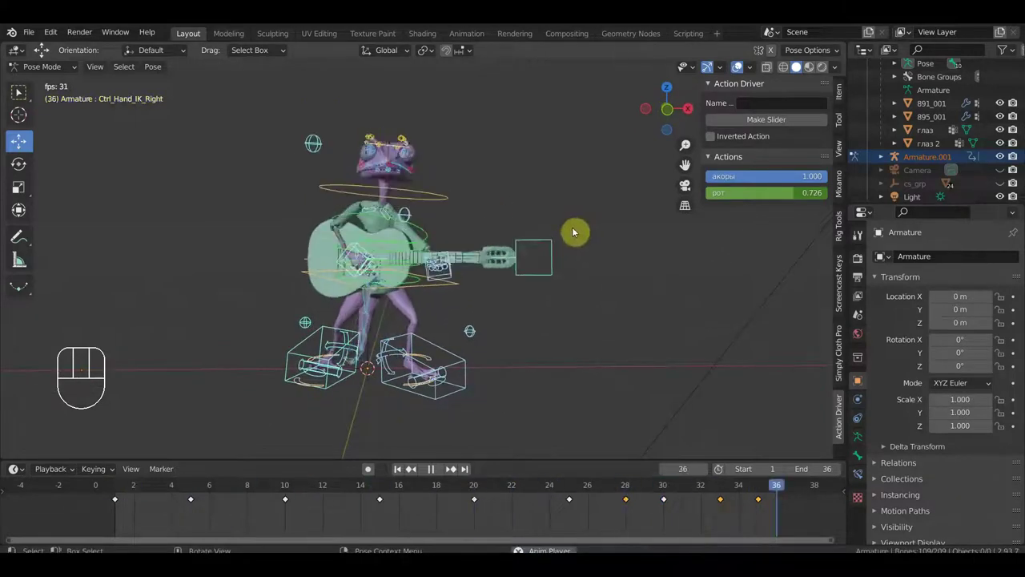
pyautogui.press('space')
pyautogui.click(441, 489)
pyautogui.click(478, 487)
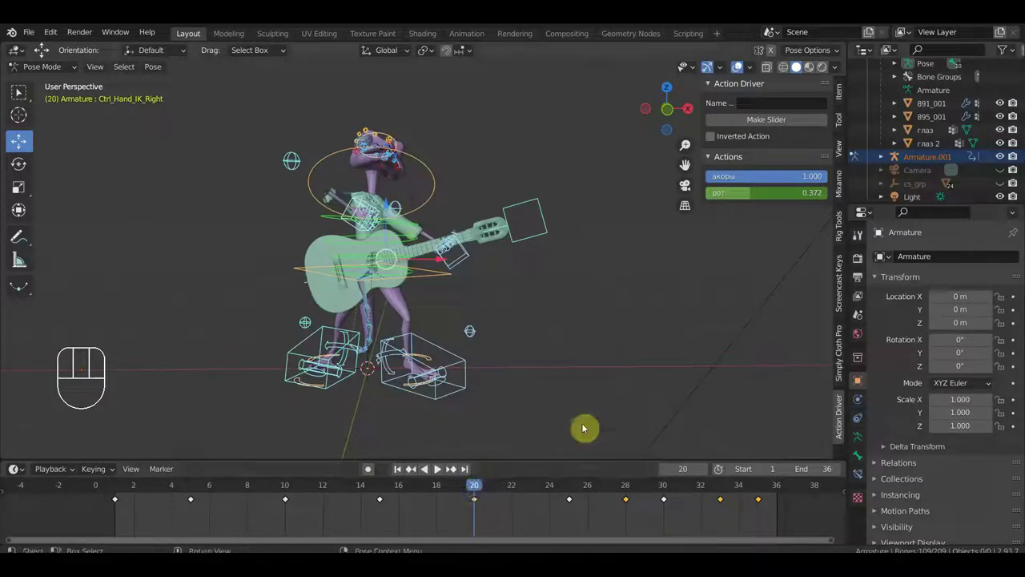
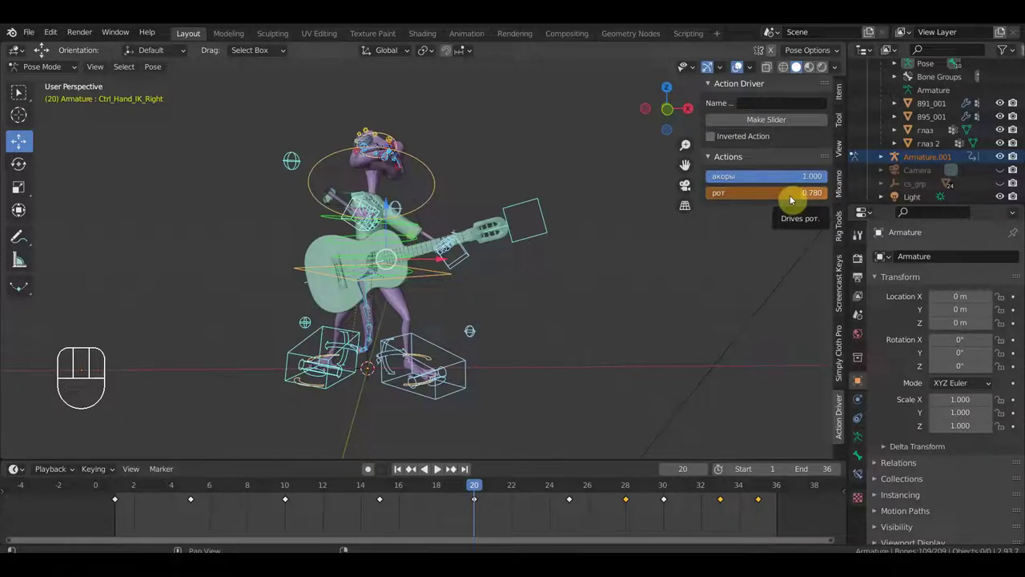
# Key the рот action at 0.780 on frame 20 and move to frame 25.
pyautogui.press('a')
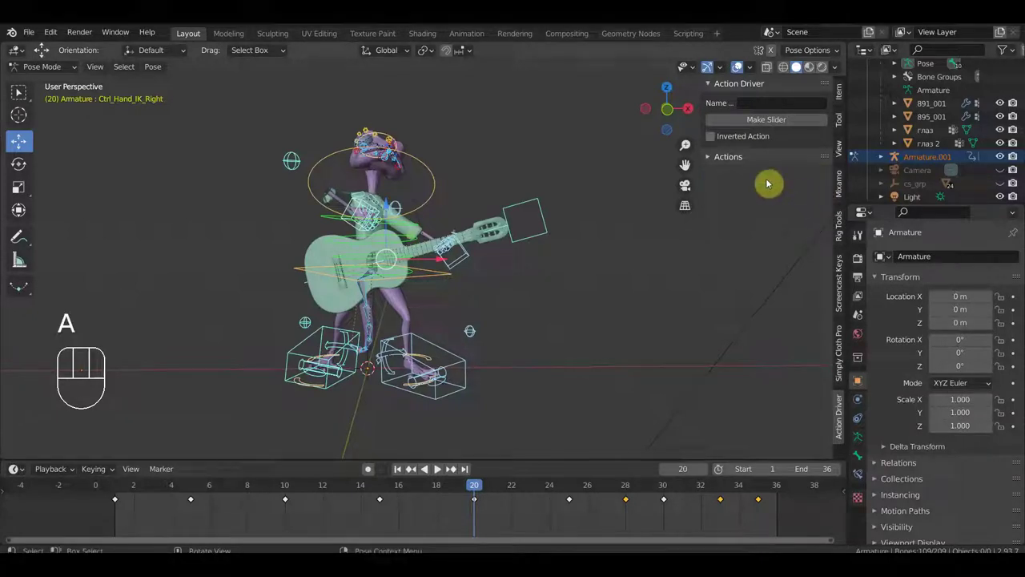
pyautogui.click(711, 159)
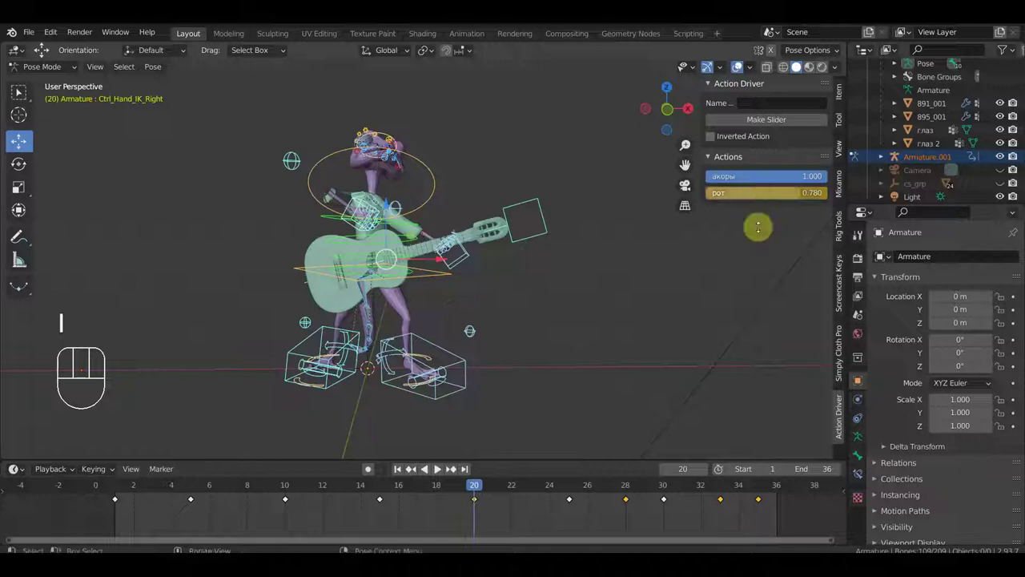
pyautogui.click(573, 489)
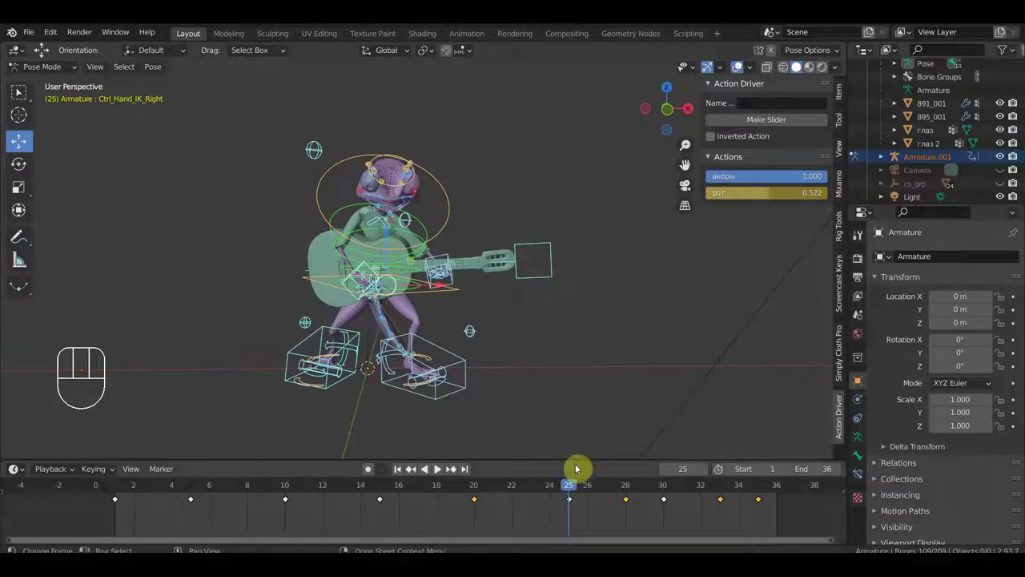
pyautogui.moveTo(554, 332); pyautogui.dragTo(667, 326)
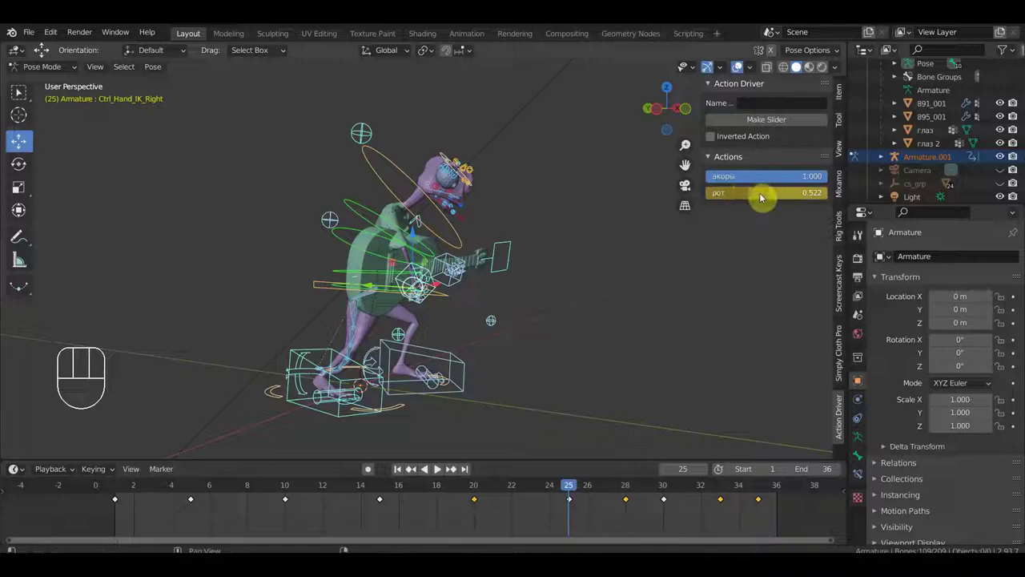
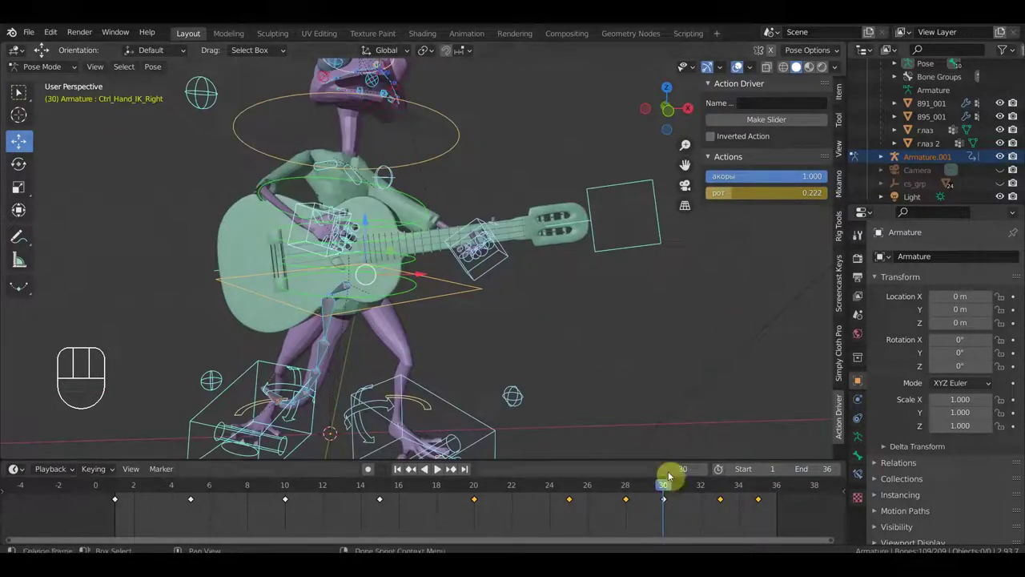
# Scrub back to frame 23 and play the loop once to review the mouth motion, then stop.
pyautogui.moveTo(666, 491); pyautogui.dragTo(527, 502)
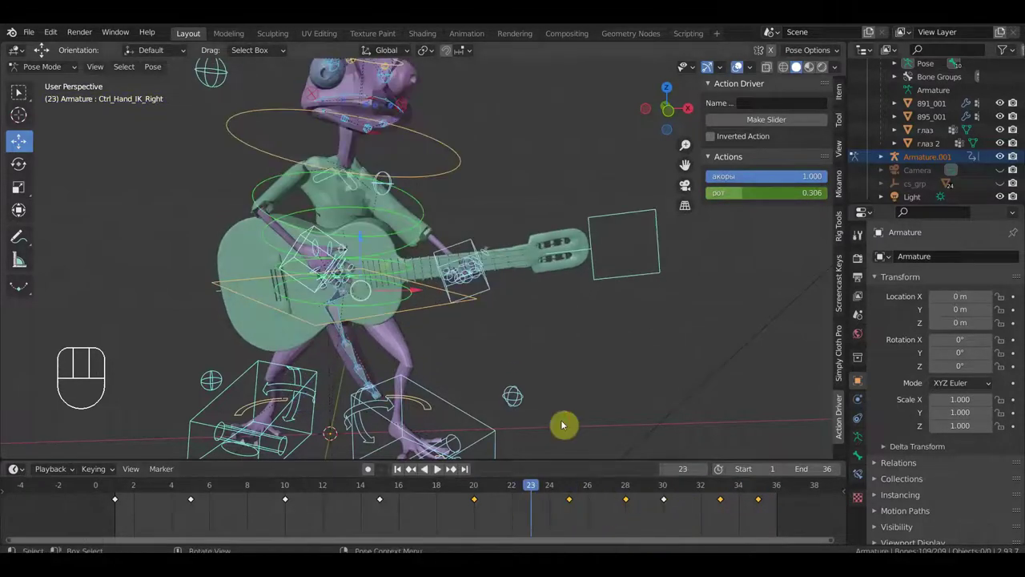
pyautogui.press('space')
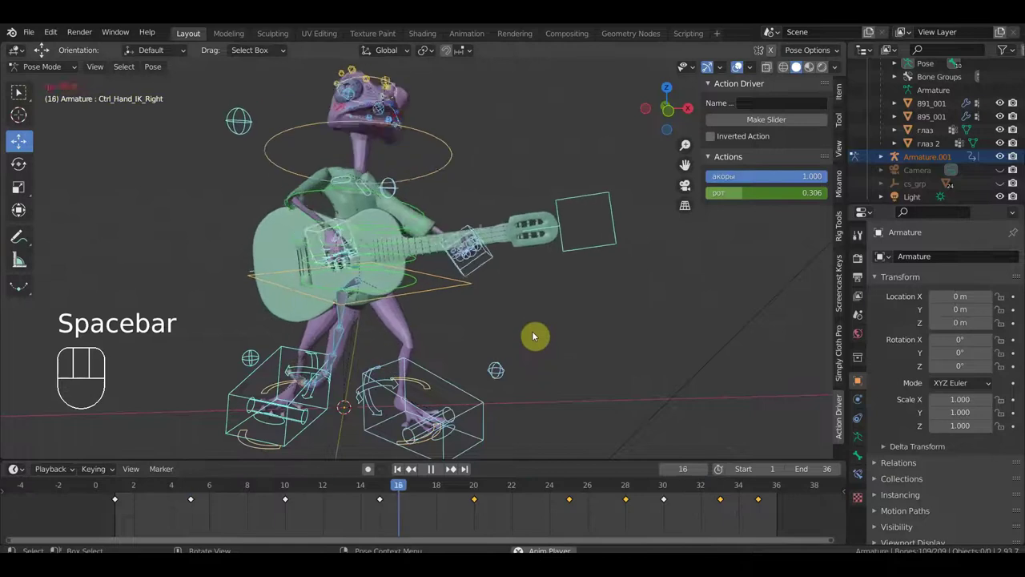
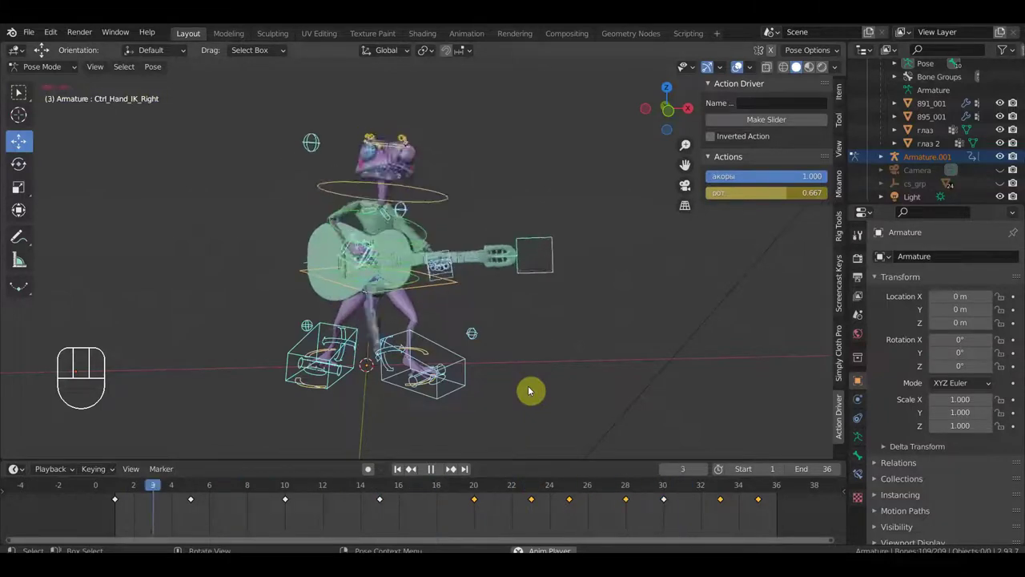
pyautogui.press('space')
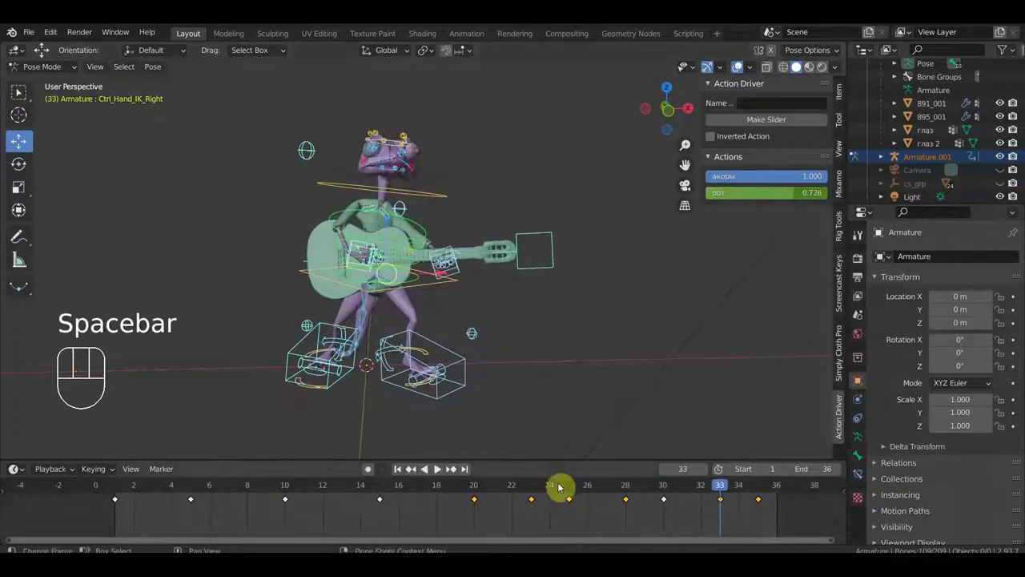
# Select the frog's right foot control and inspect it between frames 23 and 26 from several angles.
pyautogui.click(535, 490)
pyautogui.moveTo(301, 345); pyautogui.dragTo(381, 489)
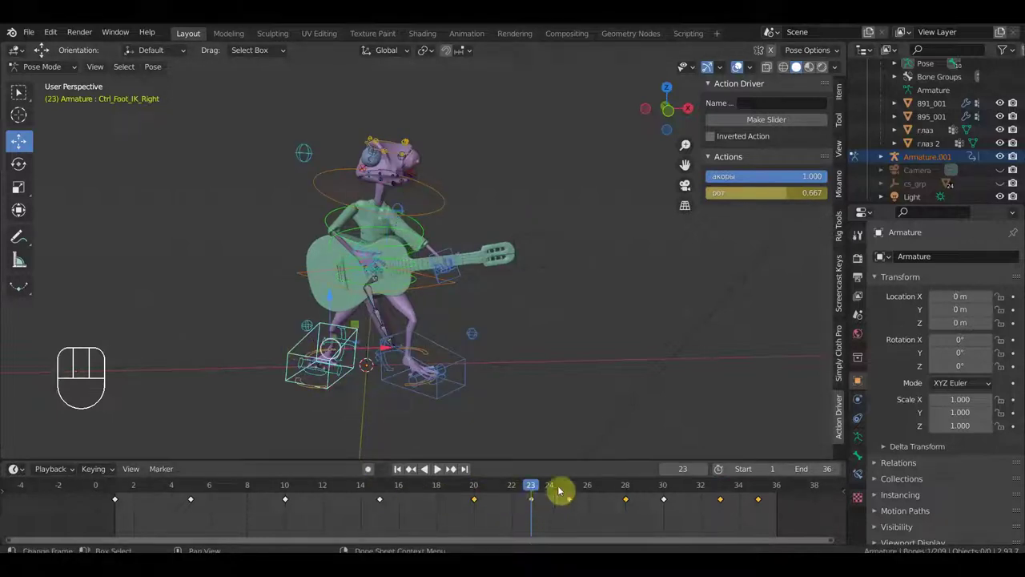
pyautogui.moveTo(547, 484); pyautogui.dragTo(586, 493)
pyautogui.moveTo(502, 401); pyautogui.dragTo(674, 380)
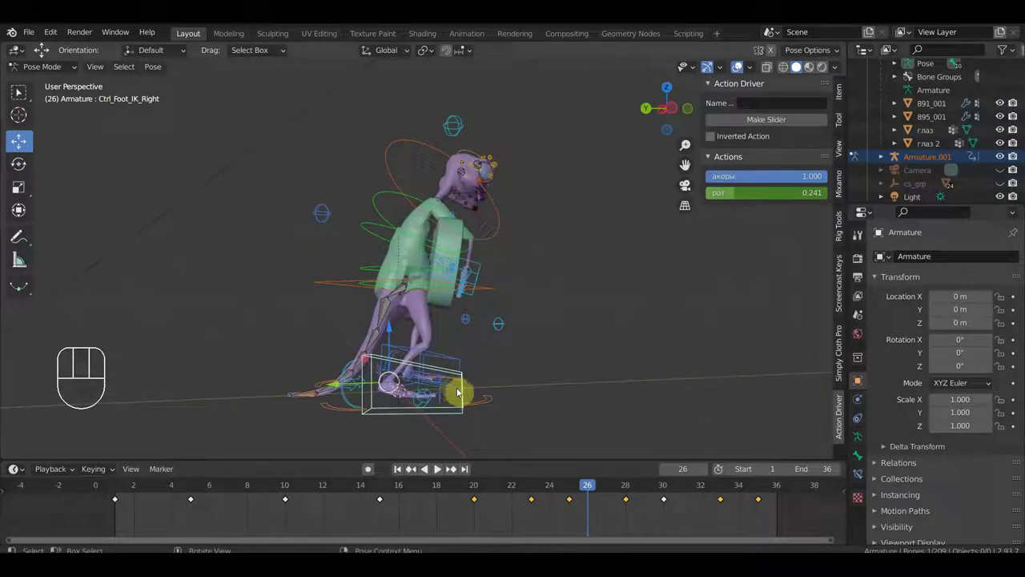
pyautogui.moveTo(519, 386); pyautogui.dragTo(367, 388)
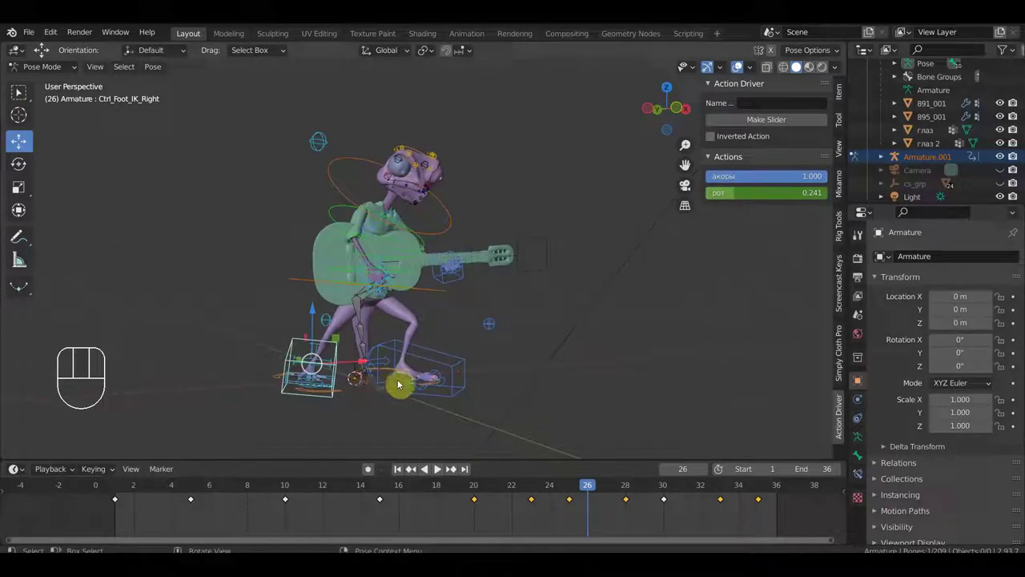
pyautogui.click(577, 490)
# Return to frame 23, select Ctrl_FootRoll_Cursor_Right and start moving it.
pyautogui.click(535, 488)
pyautogui.moveTo(435, 330); pyautogui.dragTo(390, 329)
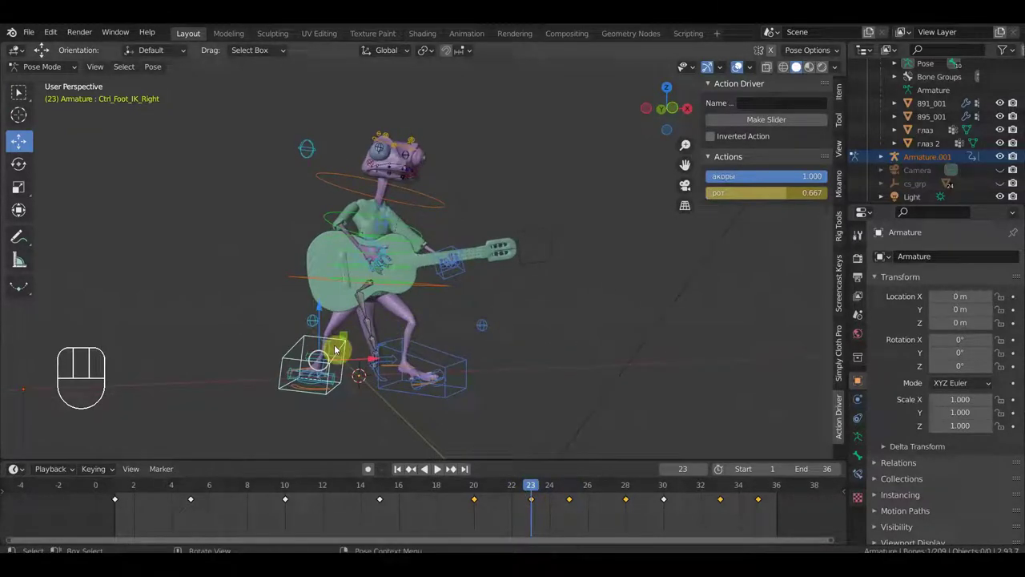
pyautogui.click(333, 343)
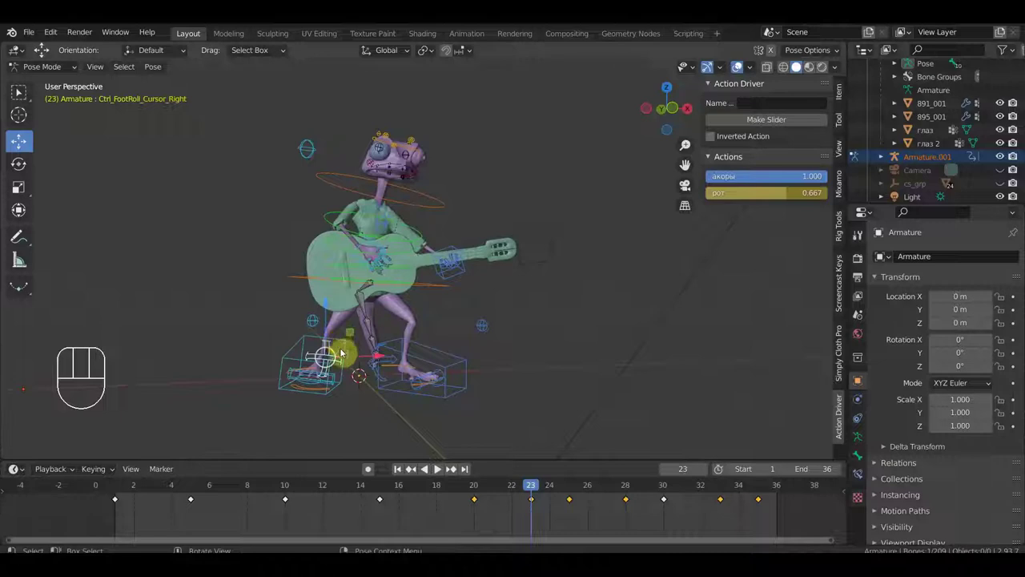
pyautogui.press('g')
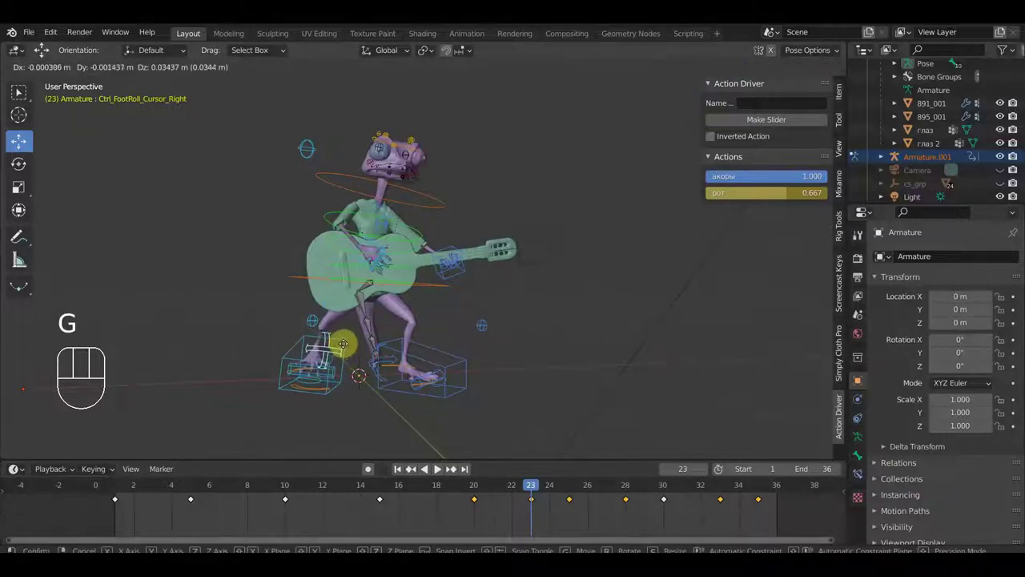
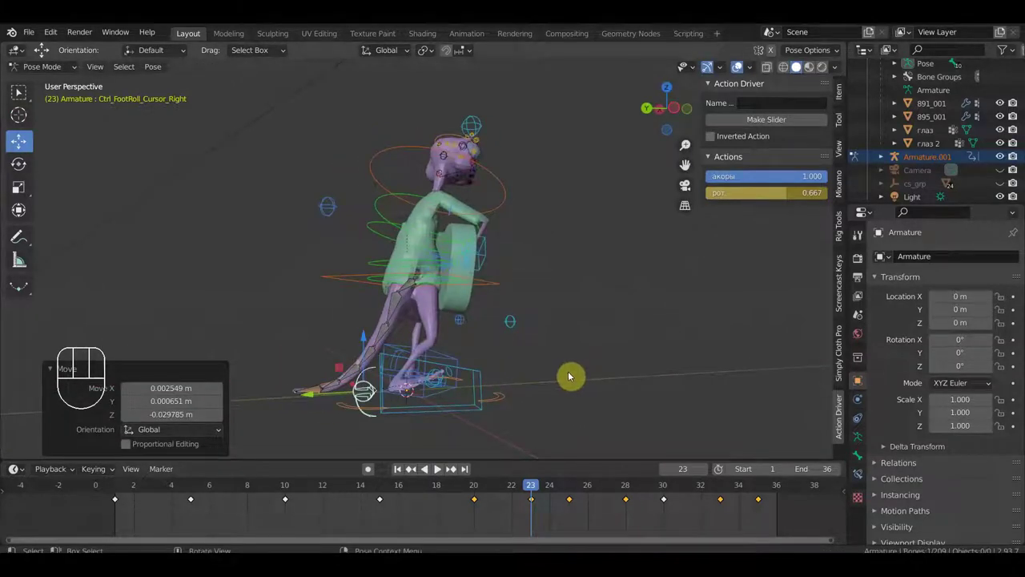
# Keyframe the whole pose at frame 23, then rotate and move the right foot-roll control and confirm.
pyautogui.press('a')
pyautogui.press('i')
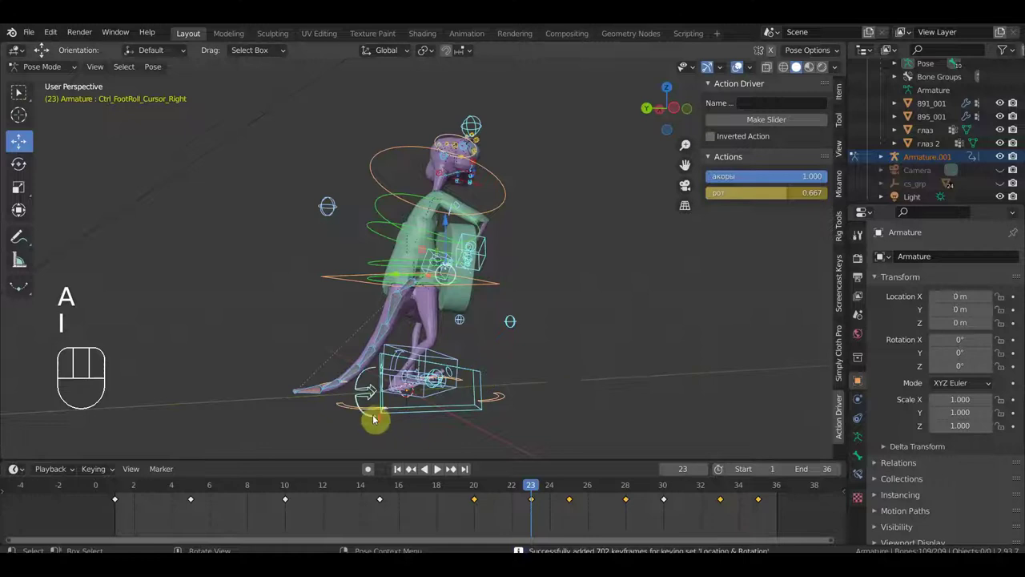
pyautogui.click(349, 426)
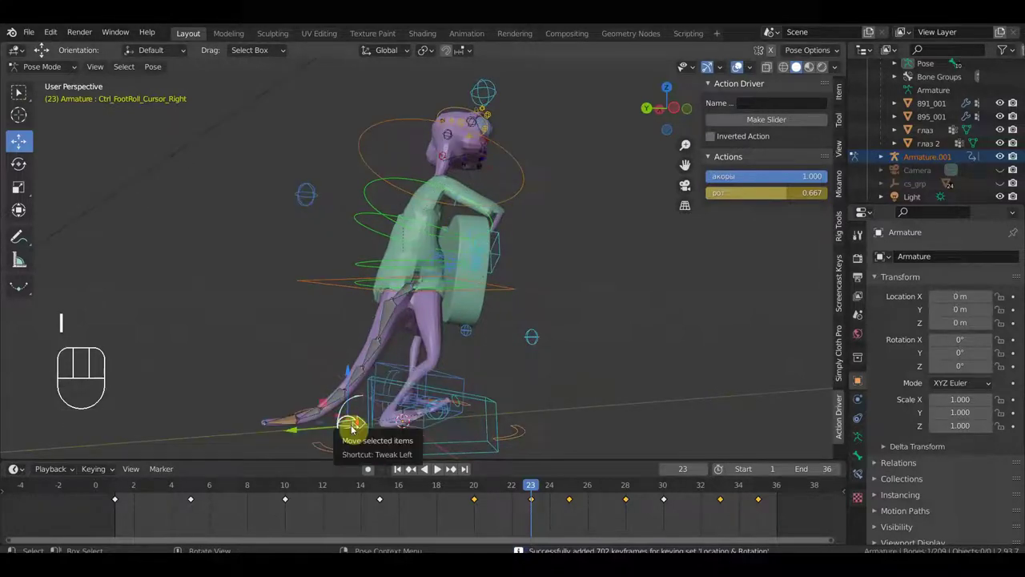
pyautogui.press('r')
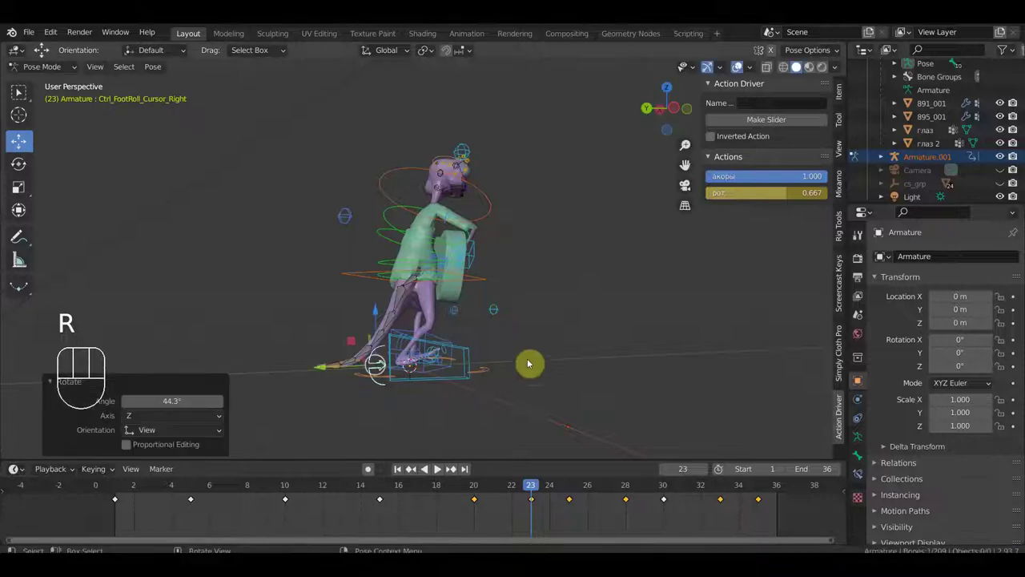
pyautogui.press('g')
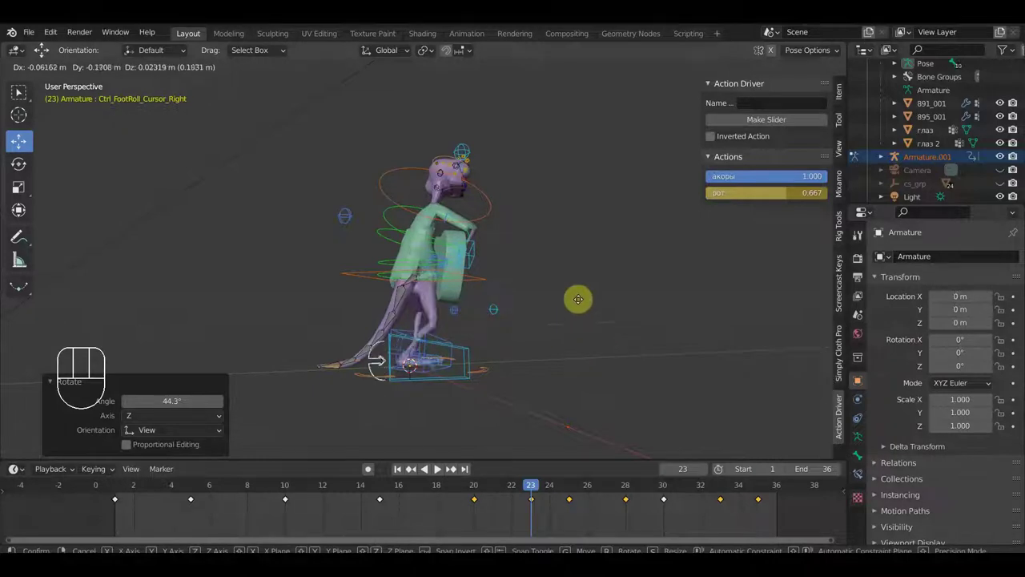
pyautogui.click(592, 314)
# Zoom on the foot, scrub to frame 28 and switch to Right Orthographic view.
pyautogui.moveTo(541, 488); pyautogui.dragTo(573, 484)
pyautogui.middleClick(545, 395)
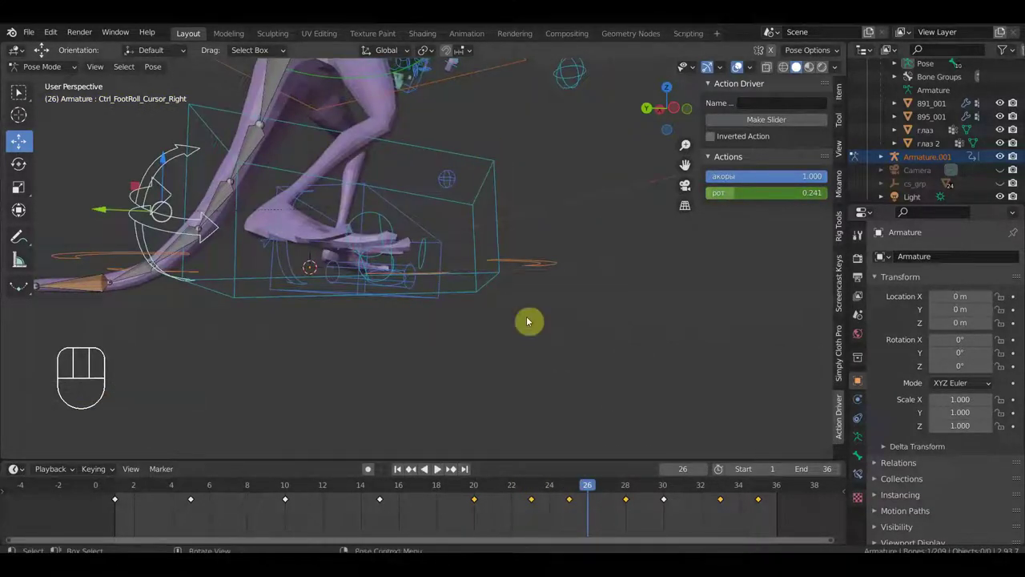
pyautogui.moveTo(546, 475); pyautogui.dragTo(521, 482)
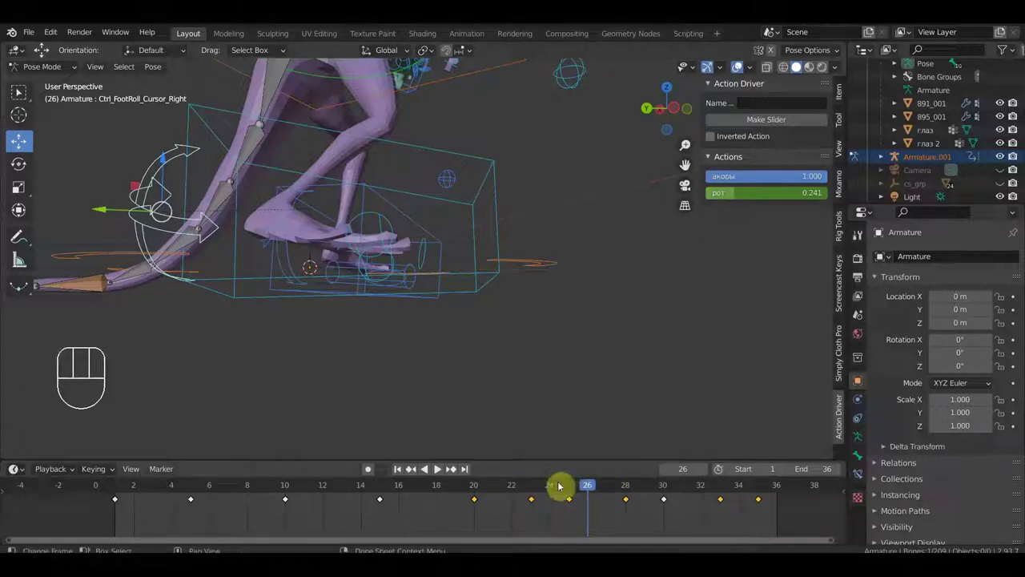
pyautogui.moveTo(561, 483); pyautogui.dragTo(611, 451)
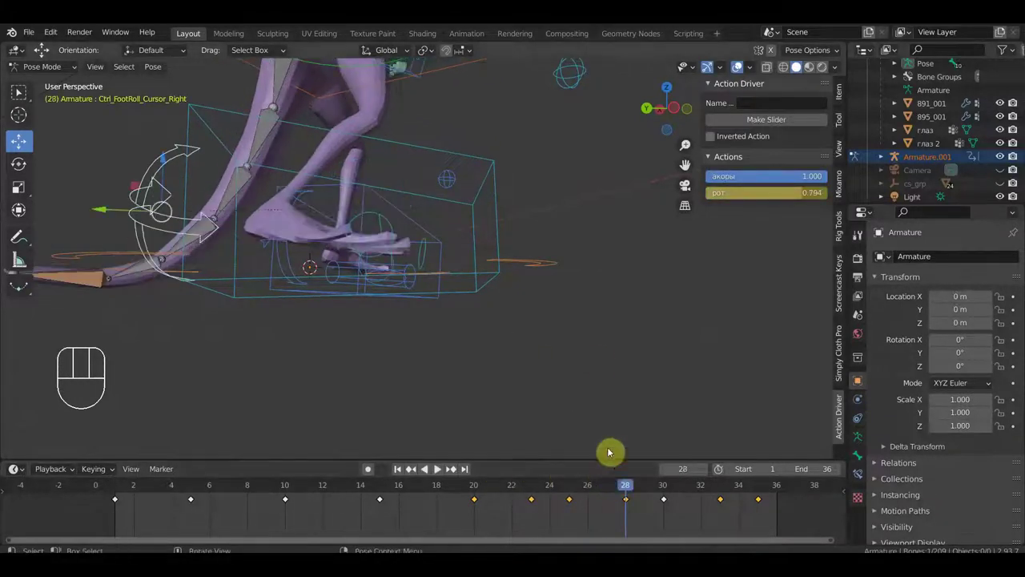
pyautogui.moveTo(533, 361); pyautogui.dragTo(375, 368)
pyautogui.press('KP_3')
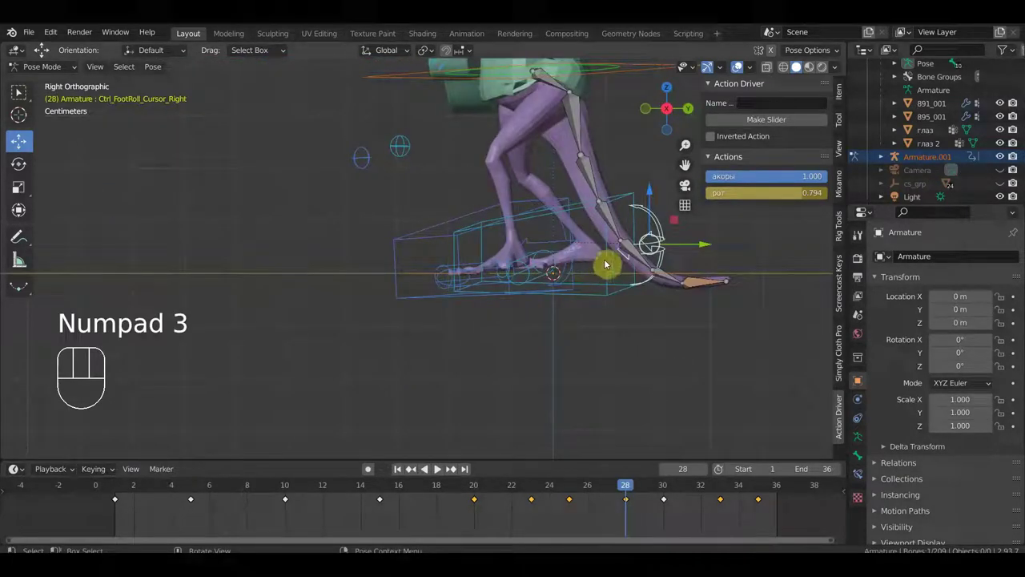
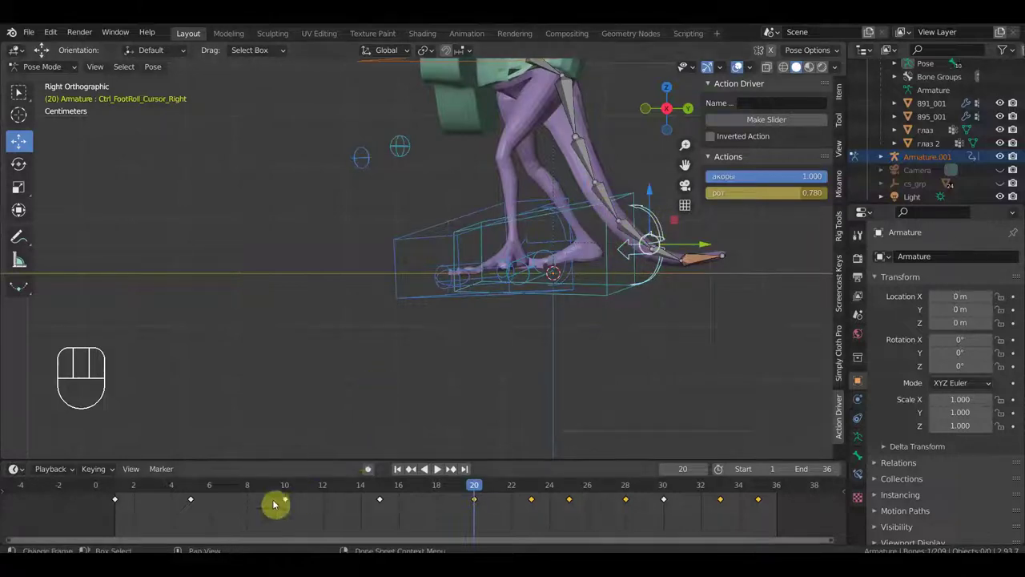
# At frame 10 rotate and move the right foot-roll, then select and move Ctrl_Foot_IK_Right.
pyautogui.click(289, 485)
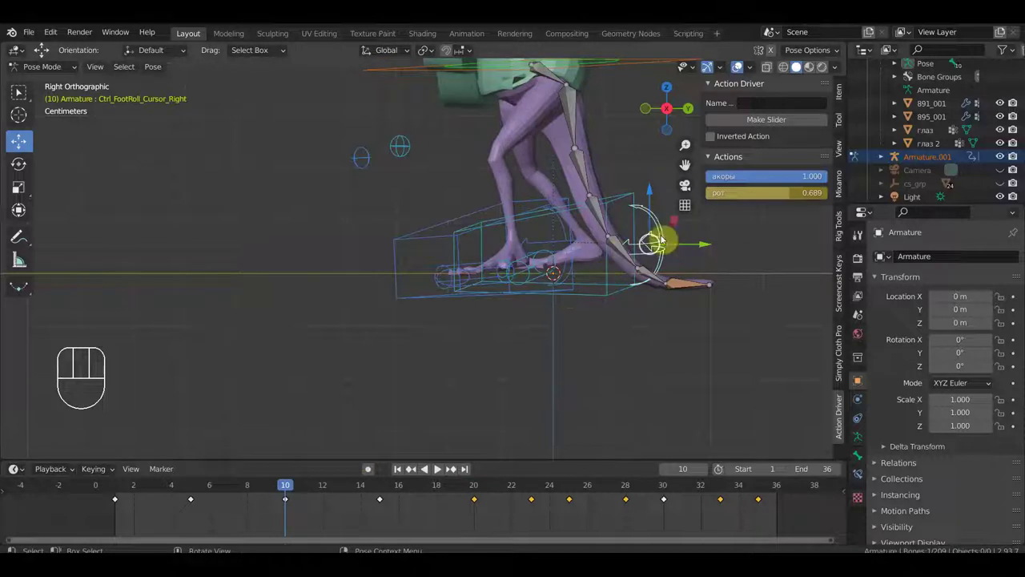
pyautogui.press('r')
pyautogui.press('g')
pyautogui.click(700, 288)
pyautogui.click(626, 204)
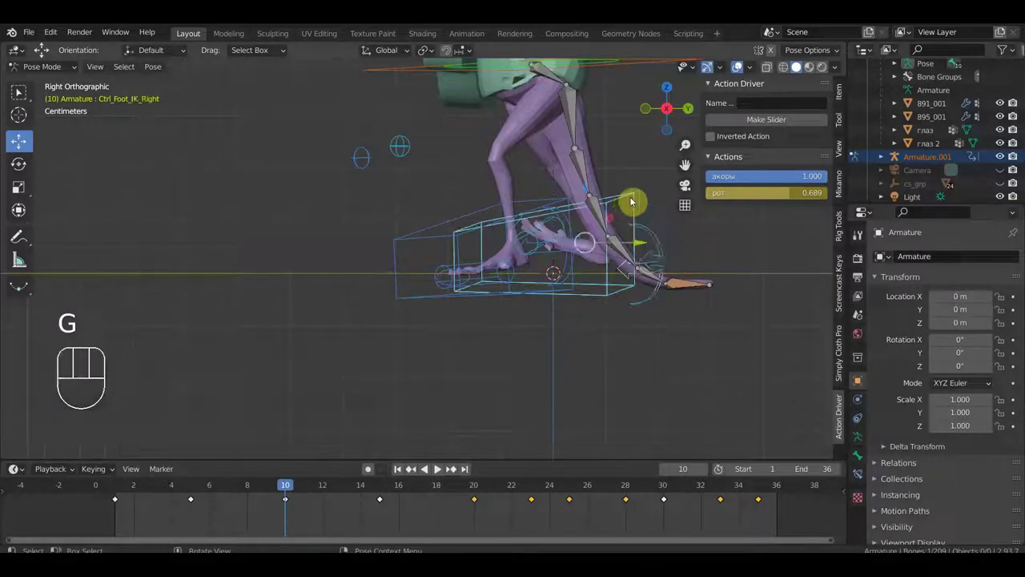
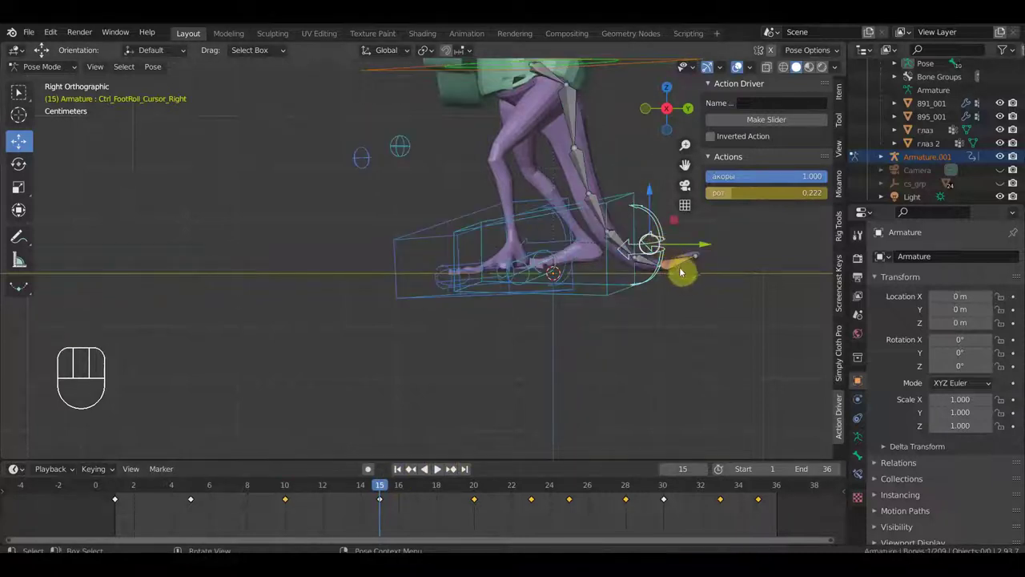
pyautogui.press('g')
pyautogui.click(683, 273)
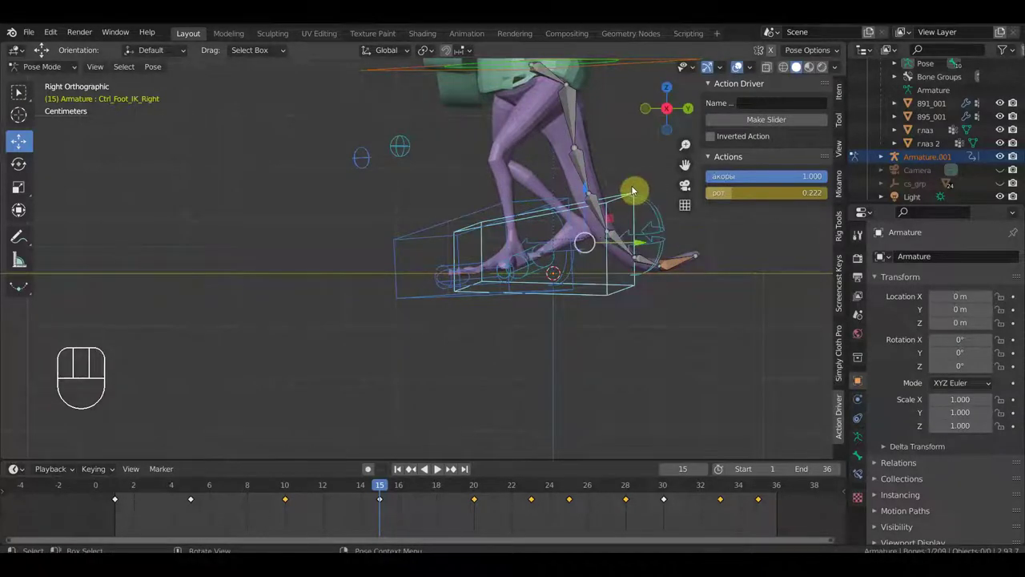
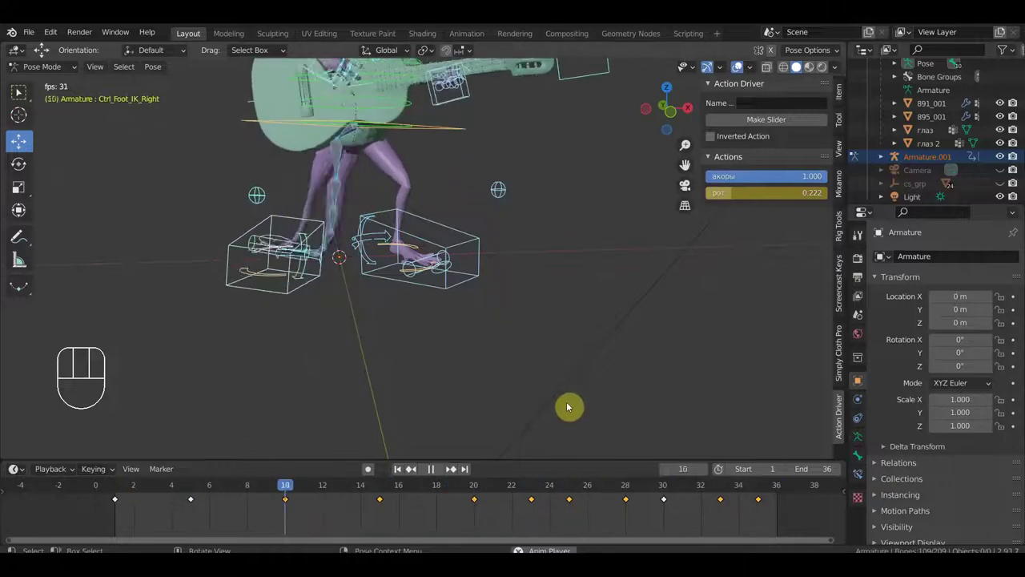
# Orbit around the rig during playback, stop it and turn the view toward the left foot.
pyautogui.moveTo(555, 373); pyautogui.dragTo(538, 349)
pyautogui.moveTo(543, 339); pyautogui.dragTo(549, 399)
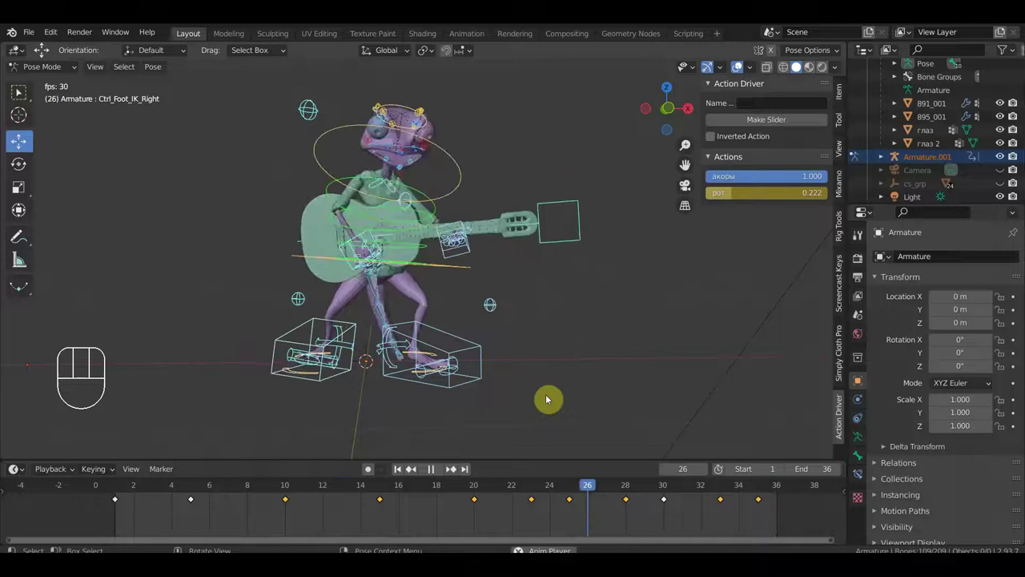
pyautogui.press('space')
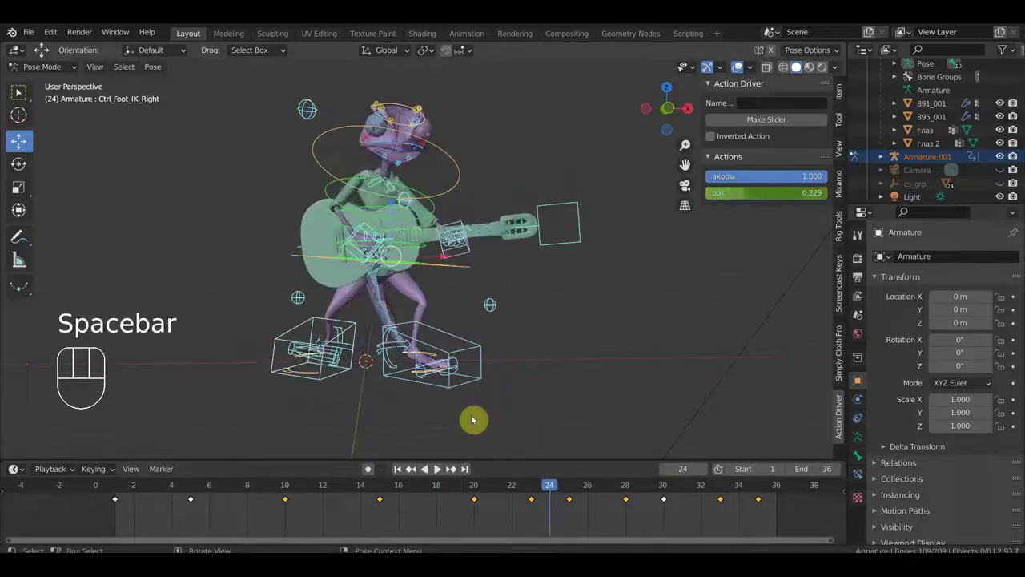
pyautogui.moveTo(473, 372); pyautogui.dragTo(569, 365)
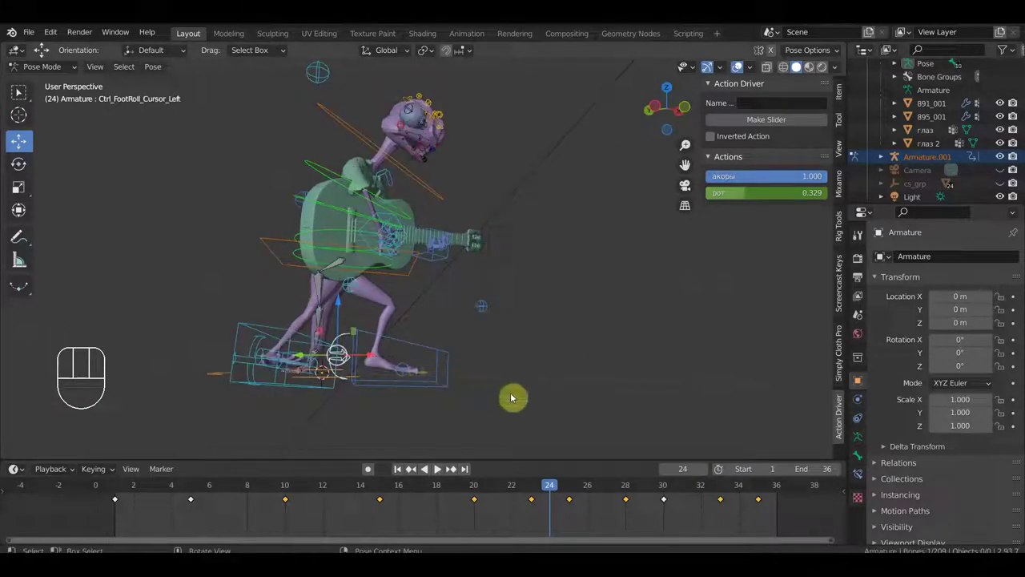
# Move Ctrl_FootRoll_Cursor_Left to a new position at frame 24 and keyframe the whole pose.
pyautogui.press('r')
pyautogui.click(522, 383)
pyautogui.press('g')
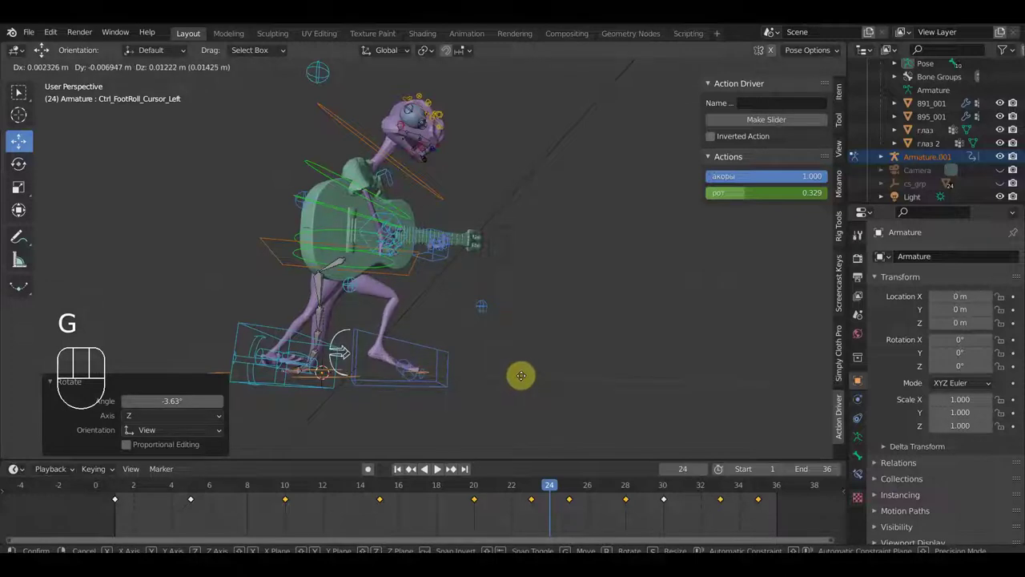
pyautogui.click(526, 376)
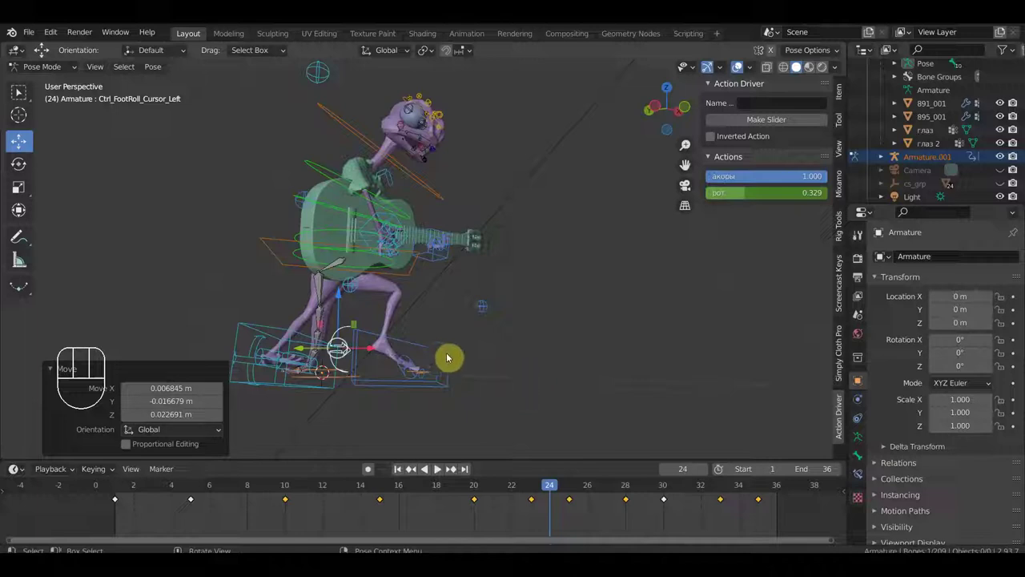
pyautogui.press('a')
pyautogui.press('i')
# Play the loop and step through frames to check the foot, ending at frame 28.
pyautogui.press('space')
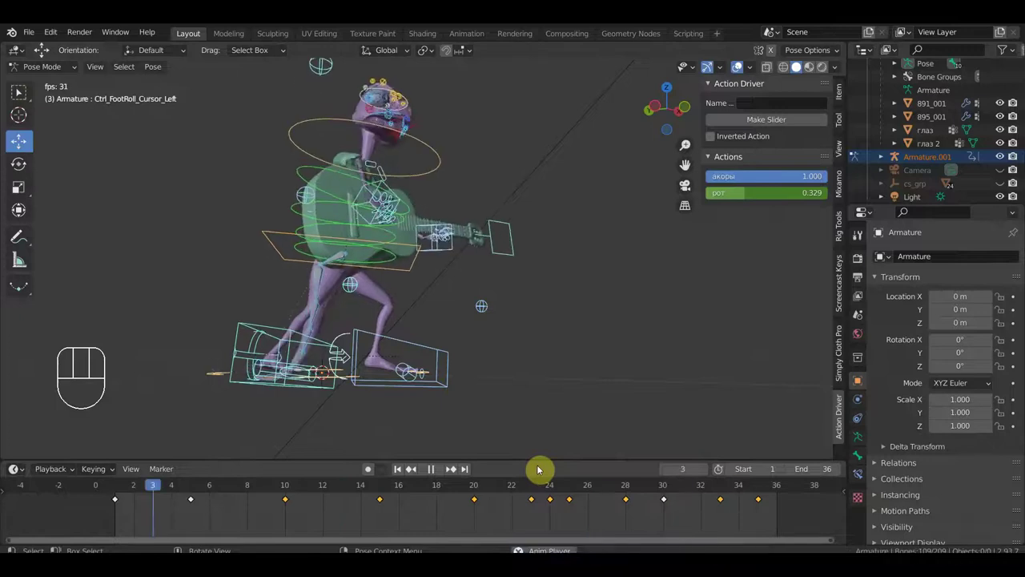
pyautogui.press('space')
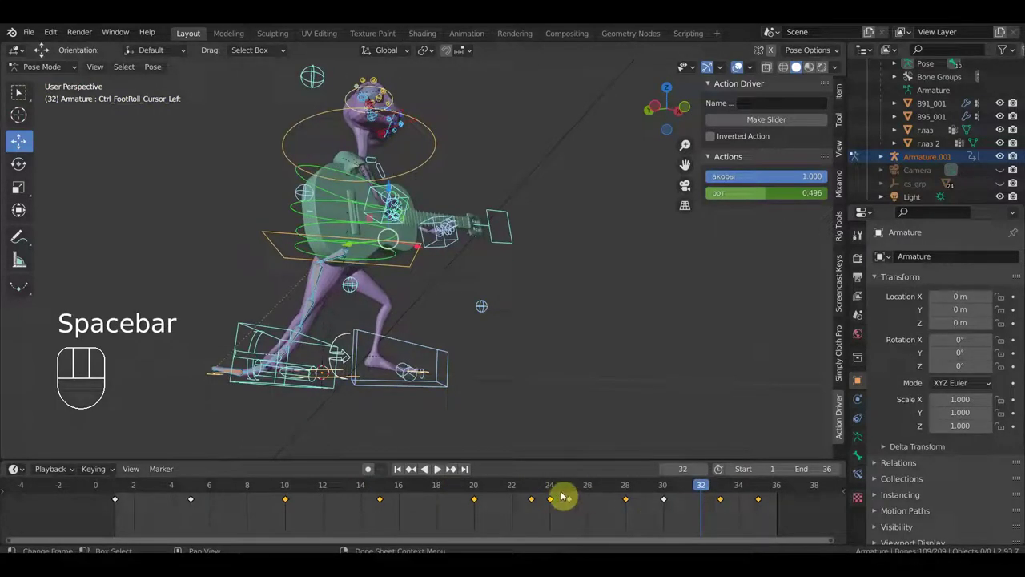
pyautogui.moveTo(558, 414); pyautogui.dragTo(498, 412)
pyautogui.moveTo(494, 407); pyautogui.dragTo(489, 398)
pyautogui.press('space')
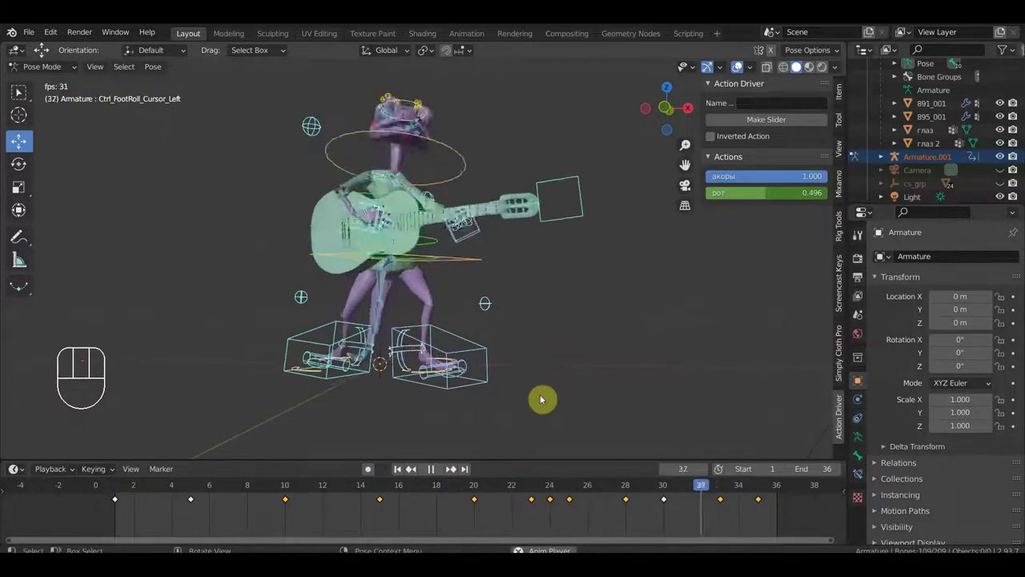
pyautogui.press('space')
pyautogui.click(556, 490)
pyautogui.moveTo(526, 390); pyautogui.dragTo(634, 427)
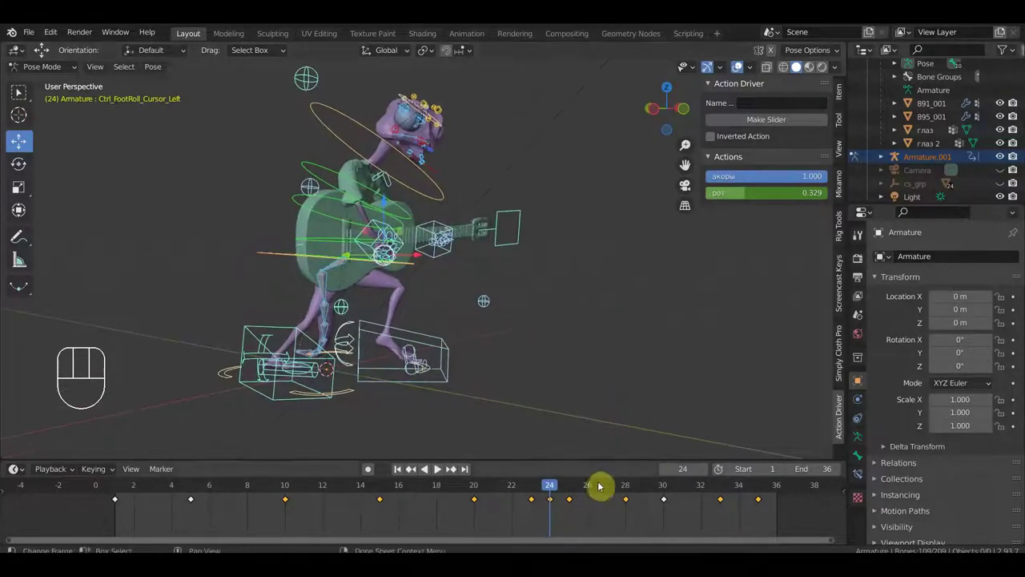
pyautogui.moveTo(555, 484); pyautogui.dragTo(623, 486)
pyautogui.moveTo(618, 395); pyautogui.dragTo(618, 396)
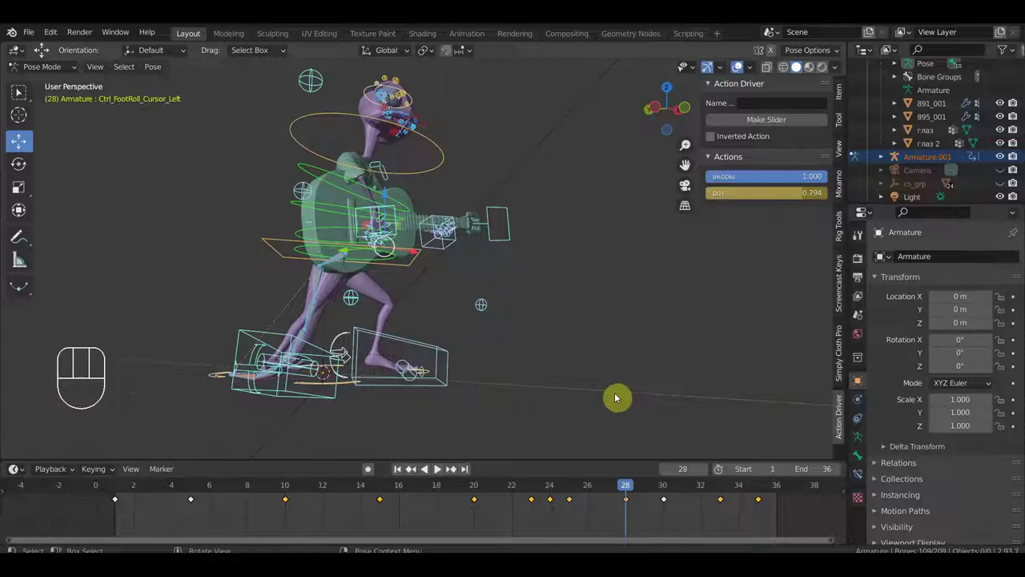
pyautogui.press('KP_3')
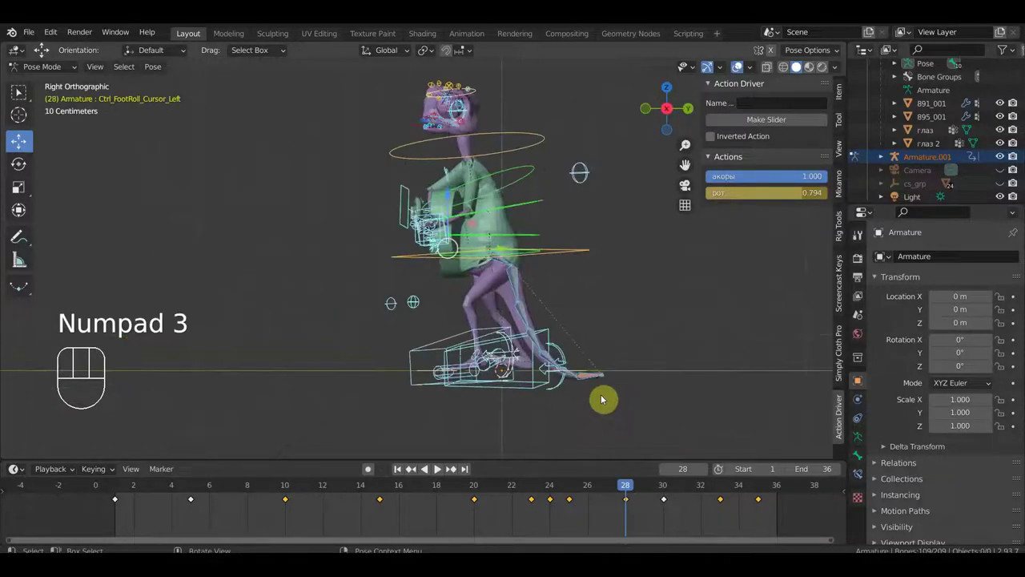
pyautogui.press('space')
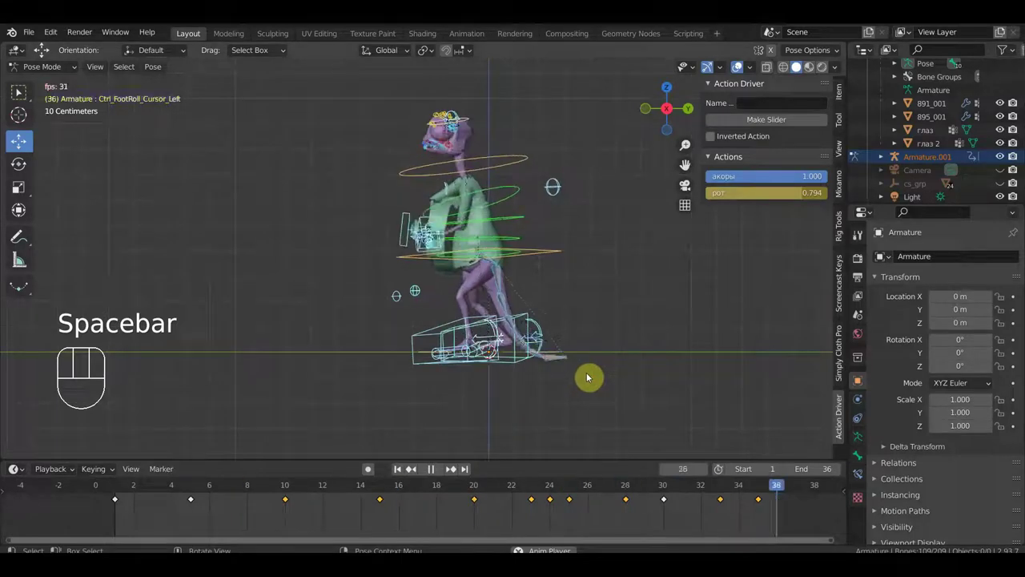
pyautogui.press('space')
pyautogui.press('space')
pyautogui.moveTo(607, 379); pyautogui.dragTo(697, 382)
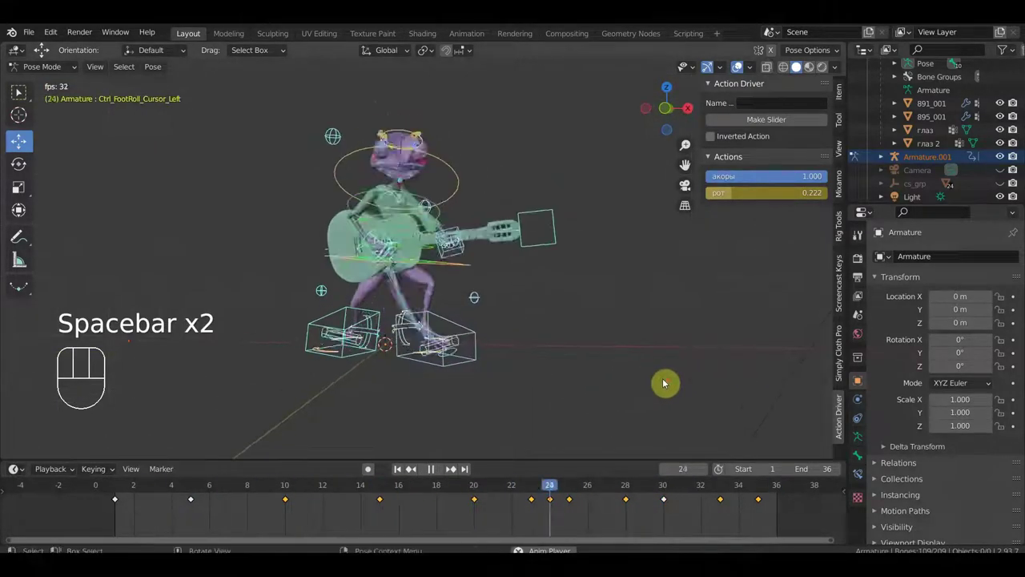
pyautogui.middleClick(640, 401)
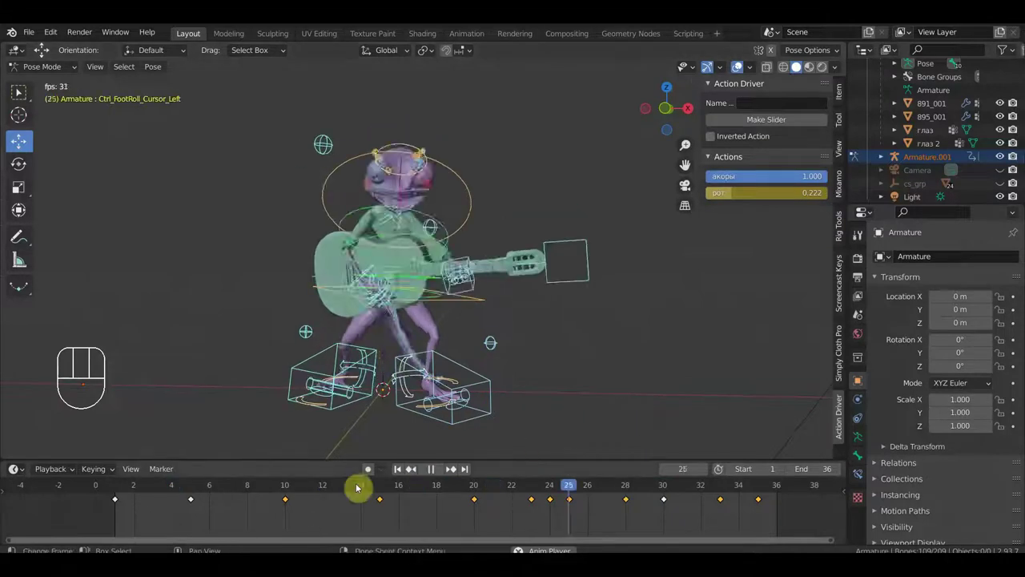
pyautogui.press('space')
pyautogui.click(285, 484)
pyautogui.moveTo(448, 414); pyautogui.dragTo(508, 410)
pyautogui.moveTo(524, 411); pyautogui.dragTo(527, 419)
pyautogui.moveTo(524, 412); pyautogui.dragTo(529, 333)
pyautogui.middleClick(525, 337)
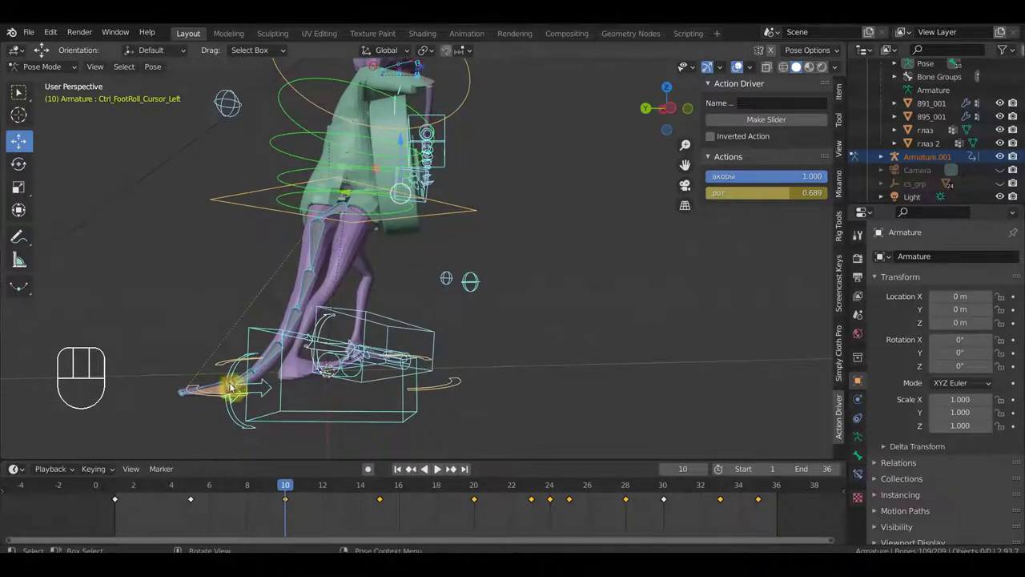
# Rotate and move the right foot-roll control at frame 10, key the whole pose and briefly play.
pyautogui.moveTo(438, 384); pyautogui.dragTo(445, 385)
pyautogui.press('r')
pyautogui.press('g')
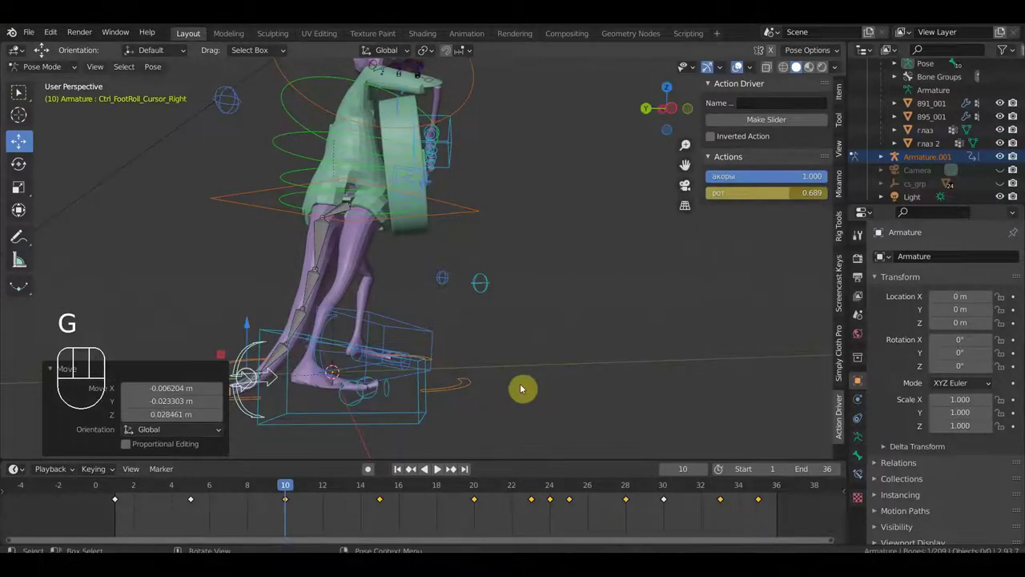
pyautogui.press('a')
pyautogui.press('i')
pyautogui.press('space')
pyautogui.press('space')
# At frame 15 move Ctrl_FootRoll_Cursor_Right again and keyframe the corrected pose.
pyautogui.click(381, 488)
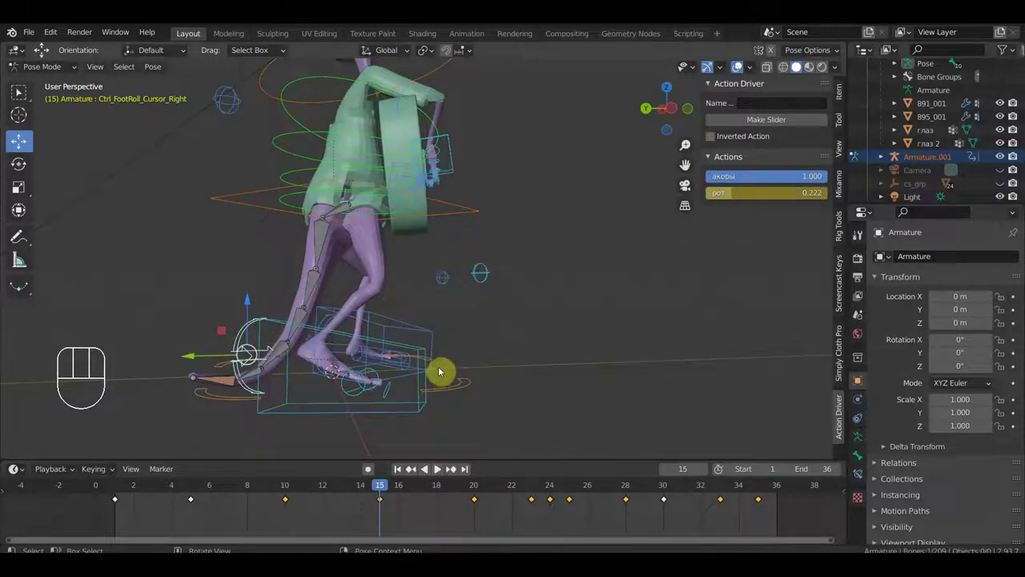
pyautogui.press('g')
pyautogui.click(493, 385)
pyautogui.press('a')
pyautogui.press('i')
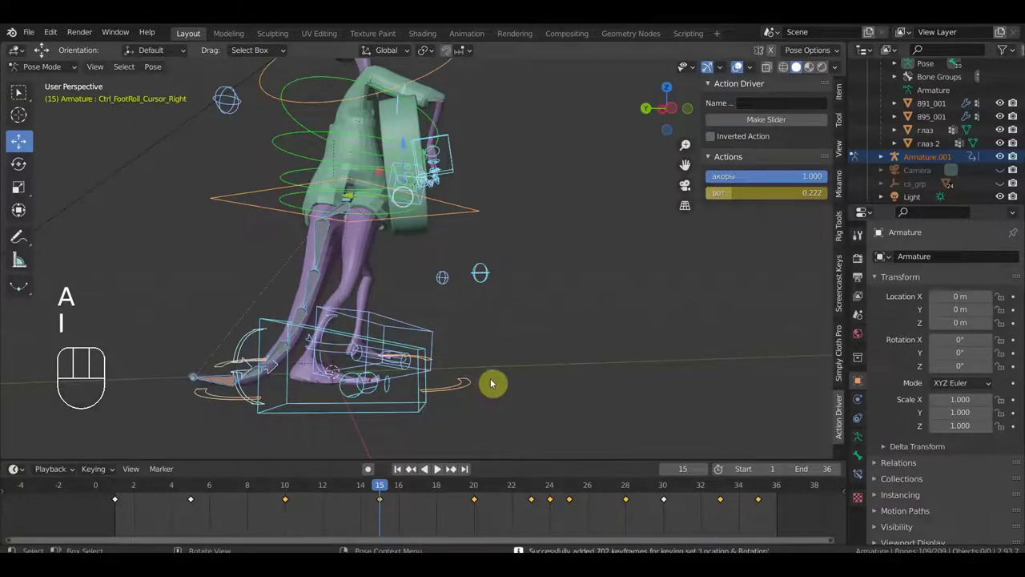
# Play the loop and scrub from the start to check the foot, resting at frame 9.
pyautogui.press('space')
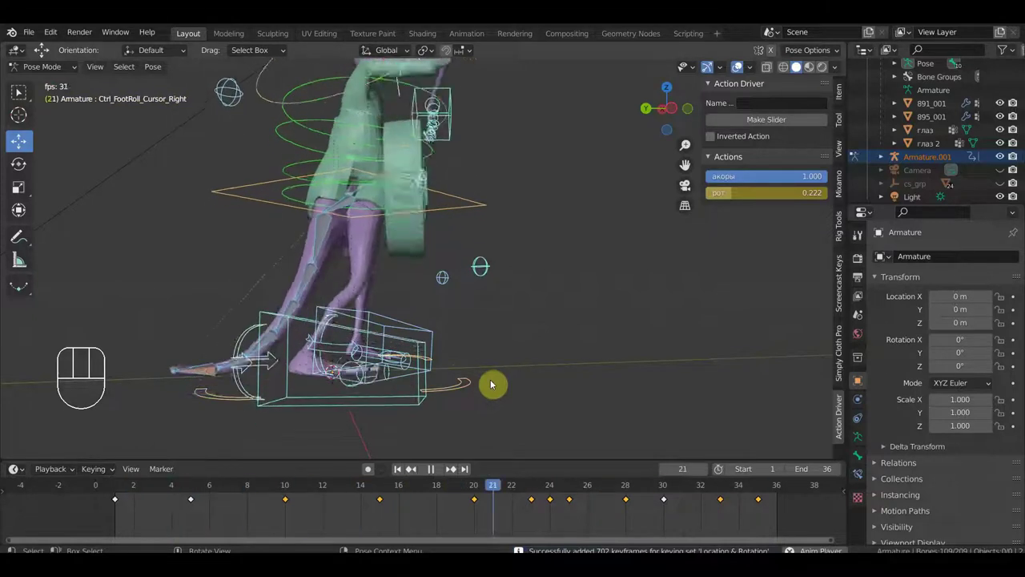
pyautogui.press('space')
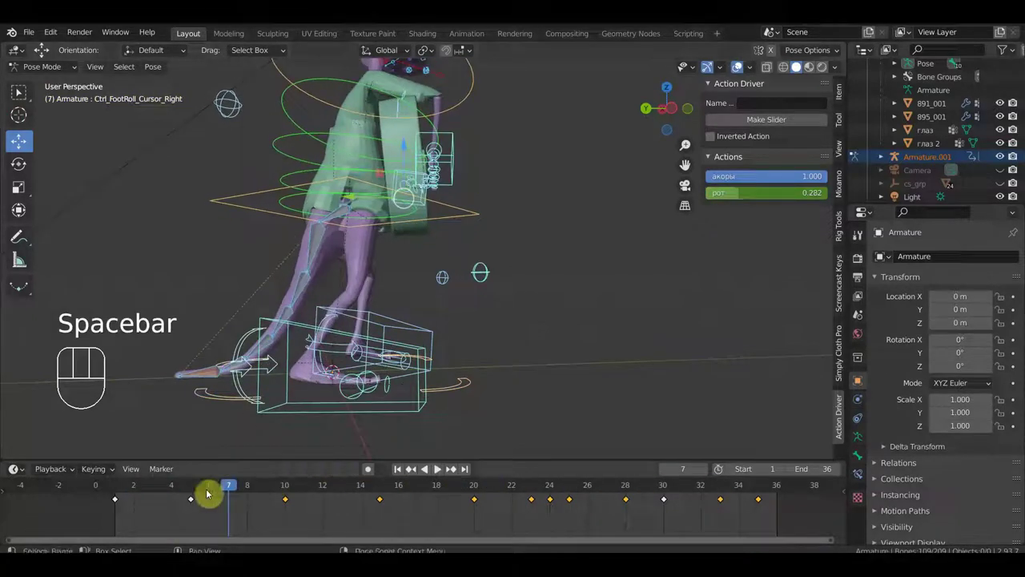
pyautogui.click(194, 488)
pyautogui.moveTo(203, 485); pyautogui.dragTo(280, 497)
pyautogui.moveTo(483, 353); pyautogui.dragTo(356, 357)
pyautogui.moveTo(430, 383); pyautogui.dragTo(434, 362)
pyautogui.moveTo(459, 363); pyautogui.dragTo(456, 391)
# View the rig from the front and play the loop a couple of times while orbiting.
pyautogui.press('KP_1')
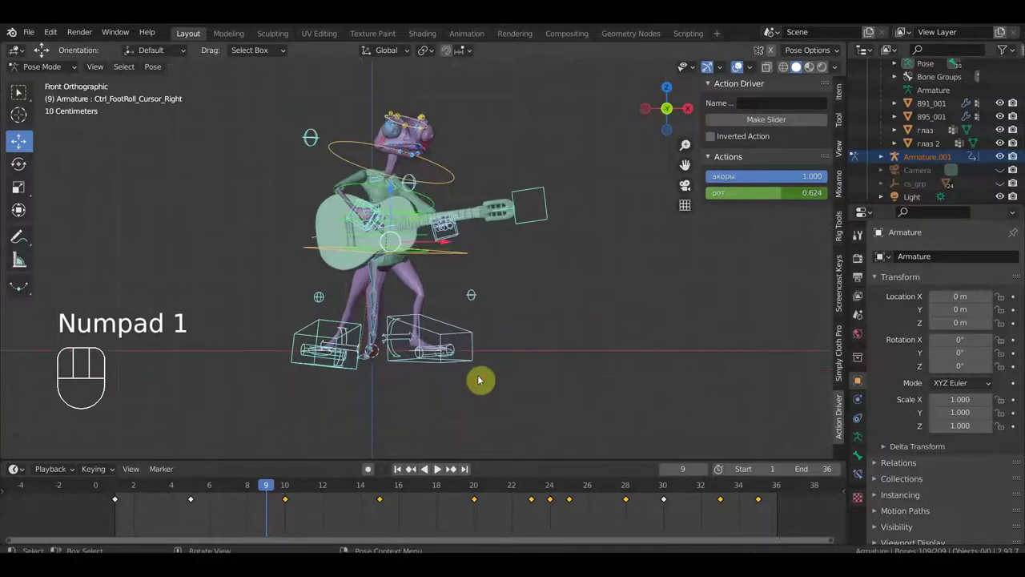
pyautogui.press('space')
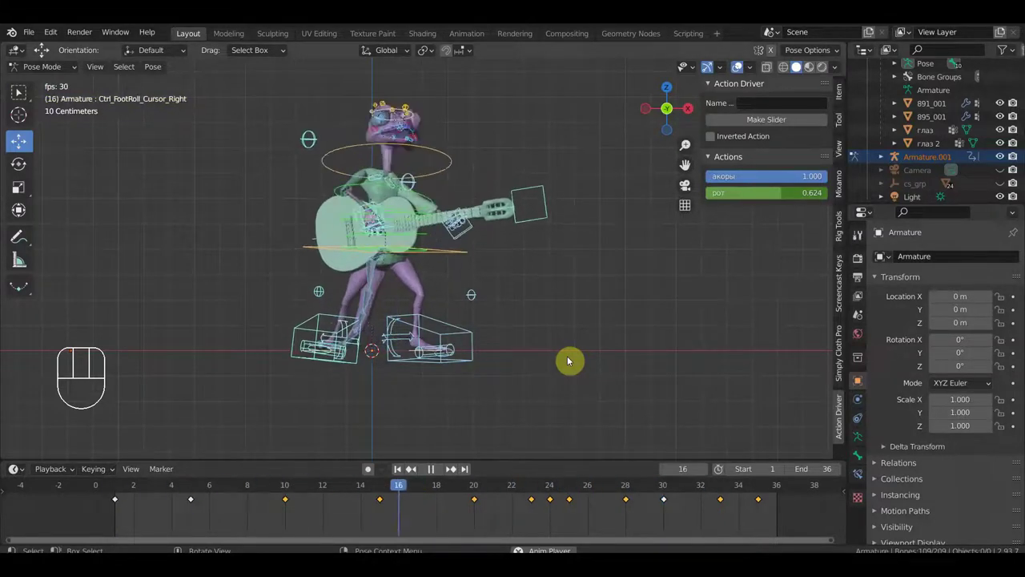
pyautogui.press('space')
pyautogui.moveTo(499, 366); pyautogui.dragTo(554, 351)
pyautogui.press('space')
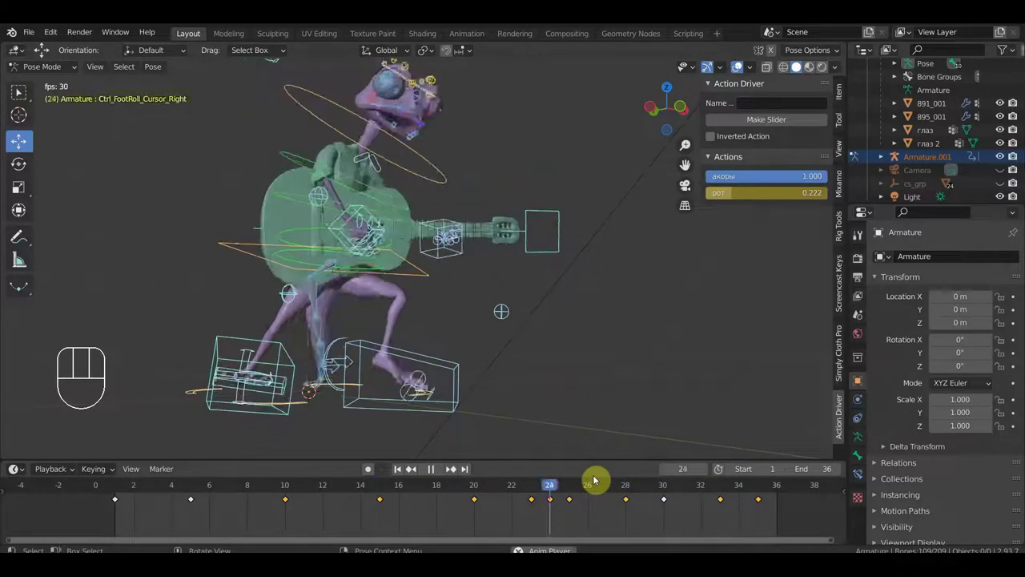
pyautogui.press('space')
# Step through frames around 28, select the left foot-roll control and bring the timeline to frame 25.
pyautogui.click(664, 488)
pyautogui.click(630, 490)
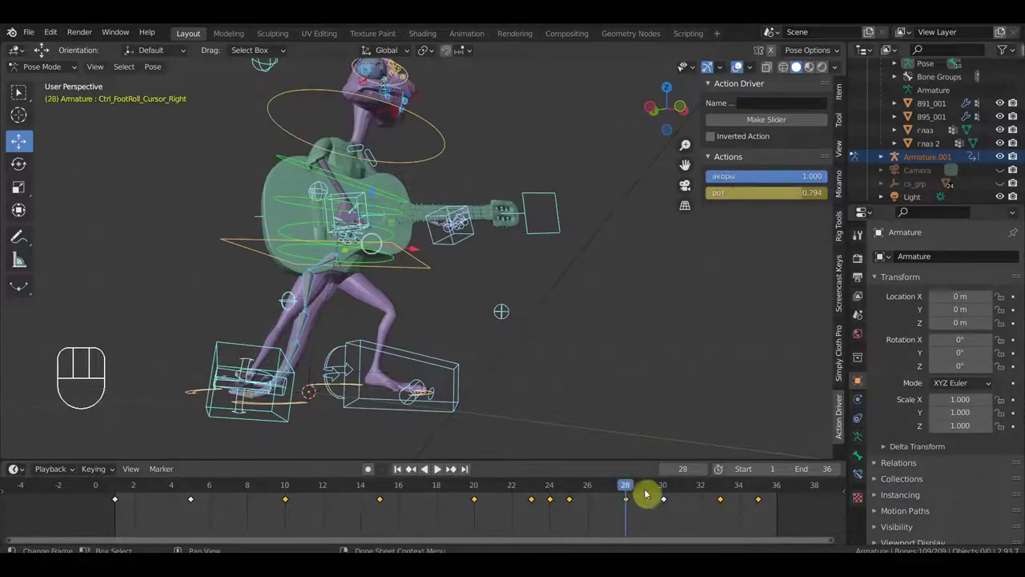
pyautogui.click(668, 490)
pyautogui.click(340, 359)
pyautogui.moveTo(665, 490); pyautogui.dragTo(580, 519)
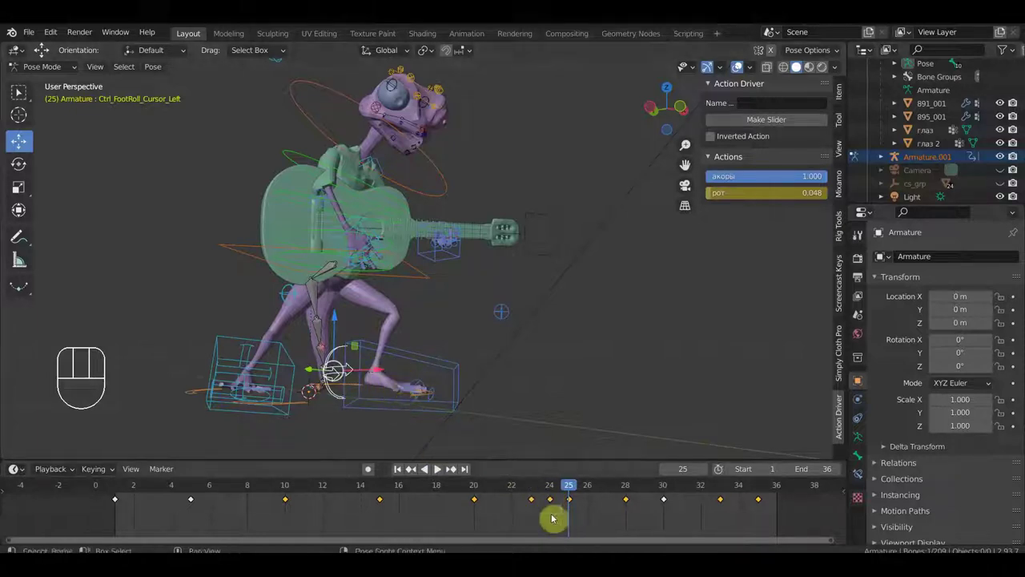
# Duplicate the selected foot-roll key onto frame 25 in the Timeline and play the loop.
pyautogui.moveTo(563, 520); pyautogui.dragTo(546, 495)
pyautogui.press('shift+d')
pyautogui.click(564, 499)
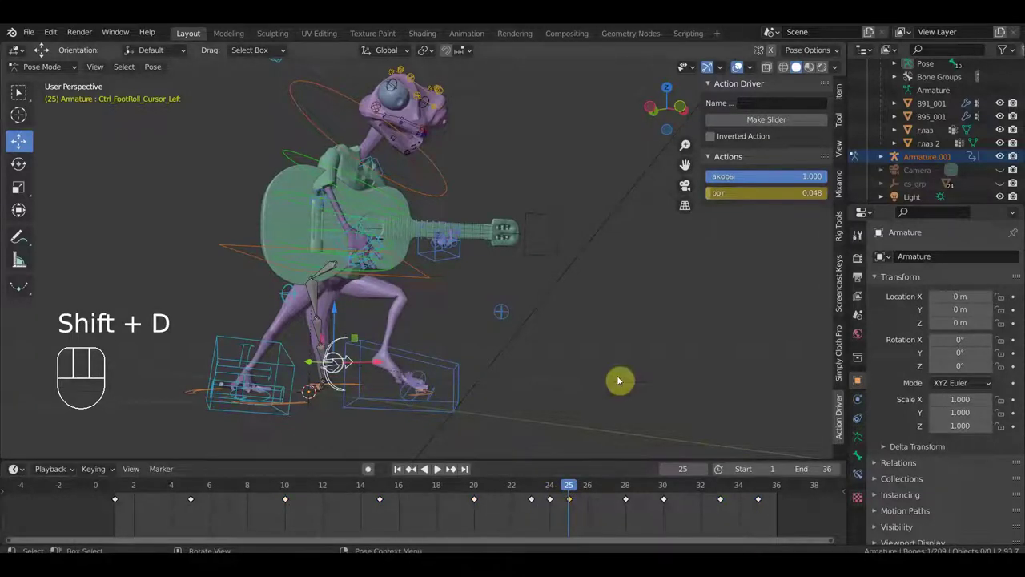
pyautogui.press('space')
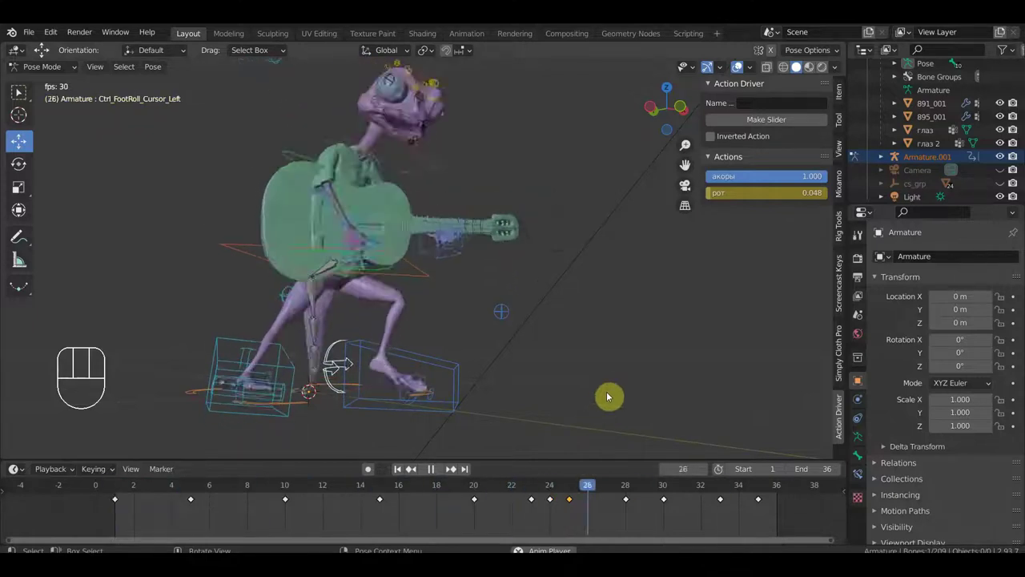
# Watch from front orthographic, stop playback and select Ctrl_FootRoll_Cursor_Right.
pyautogui.moveTo(618, 389); pyautogui.dragTo(556, 409)
pyautogui.press('KP_1')
pyautogui.moveTo(592, 335); pyautogui.dragTo(582, 367)
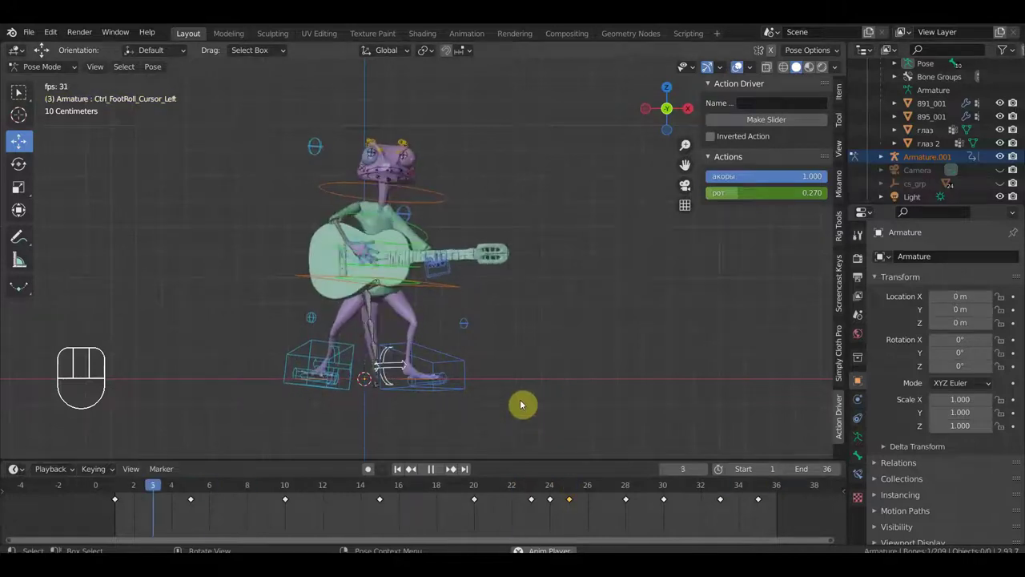
pyautogui.press('space')
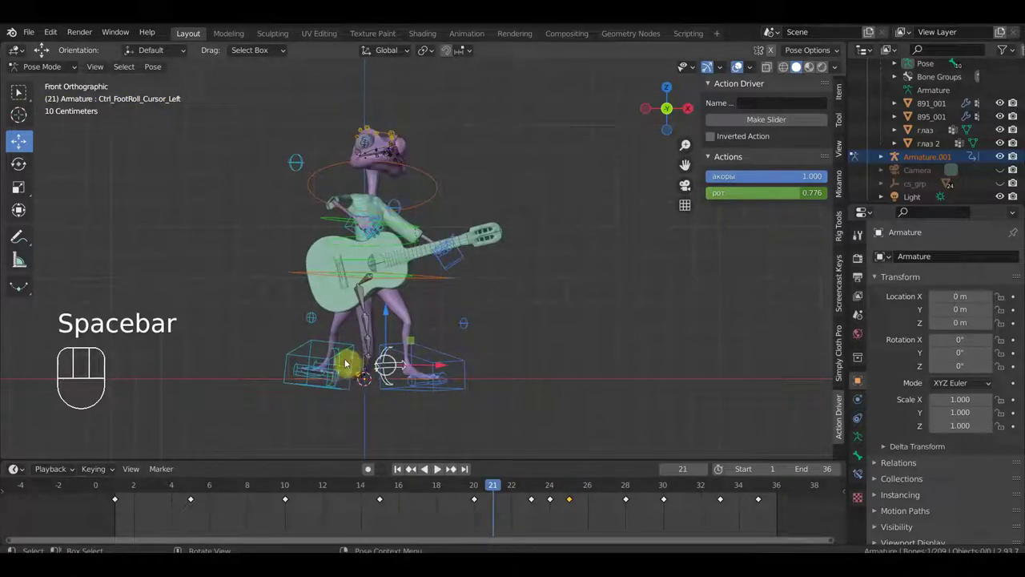
pyautogui.click(345, 366)
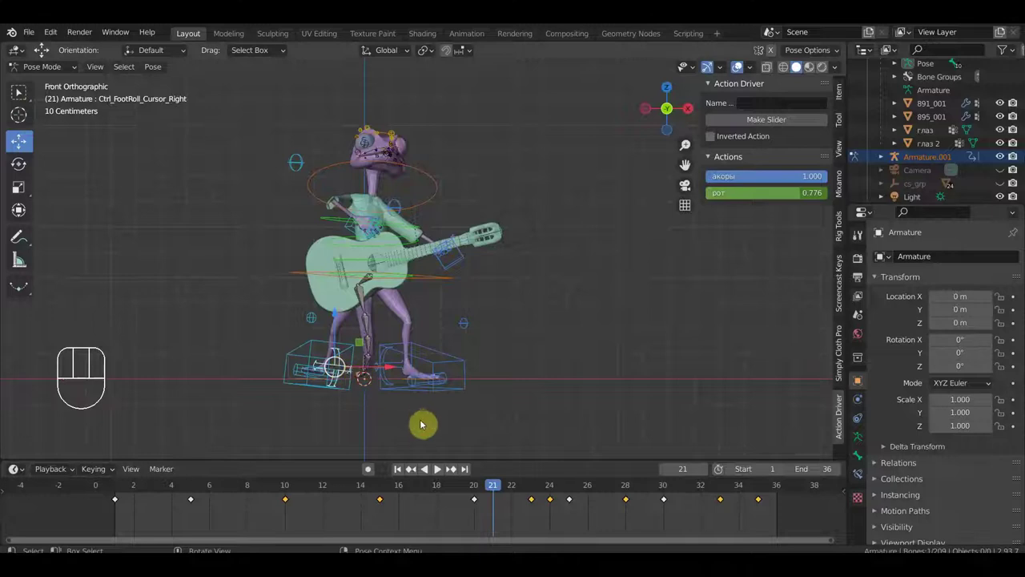
pyautogui.moveTo(424, 417); pyautogui.dragTo(582, 427)
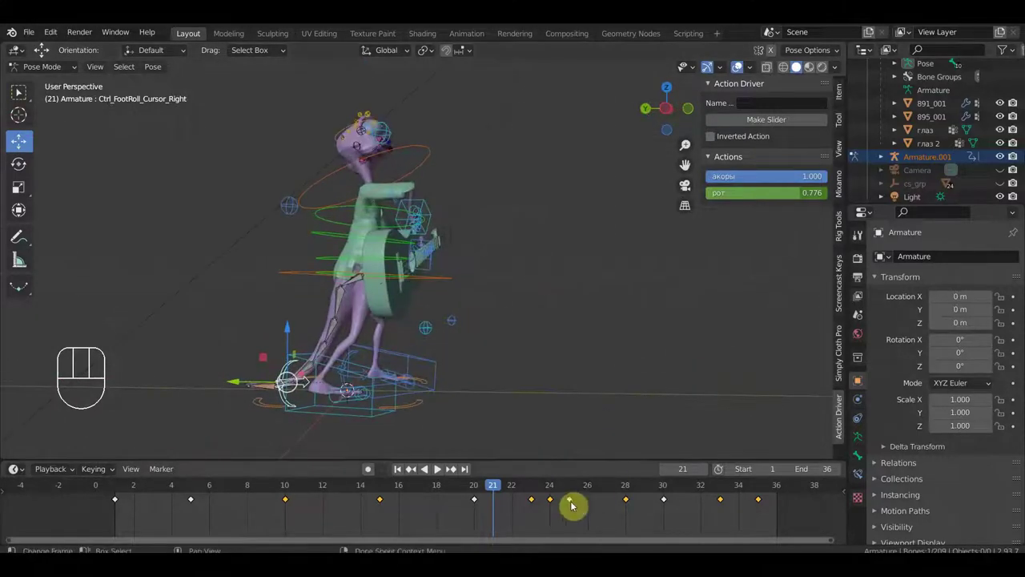
# Delete the right foot-roll keys at frames 23 and 25 and replay the loop.
pyautogui.click(577, 502)
pyautogui.click(535, 500)
pyautogui.press('Delete')
pyautogui.press('space')
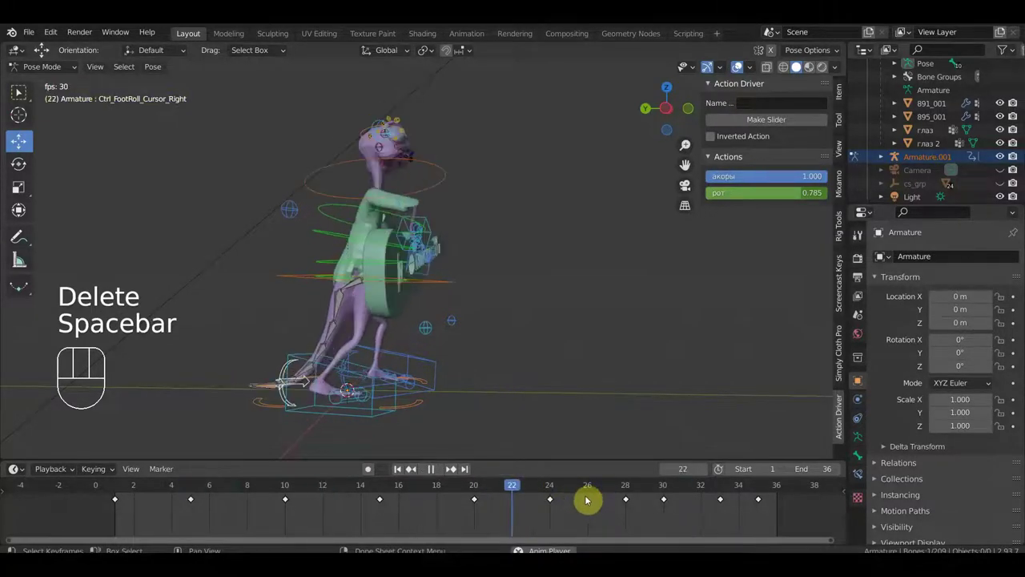
# Orbit around the frog during playback, stop it and inspect another frame from above.
pyautogui.moveTo(646, 453); pyautogui.dragTo(516, 451)
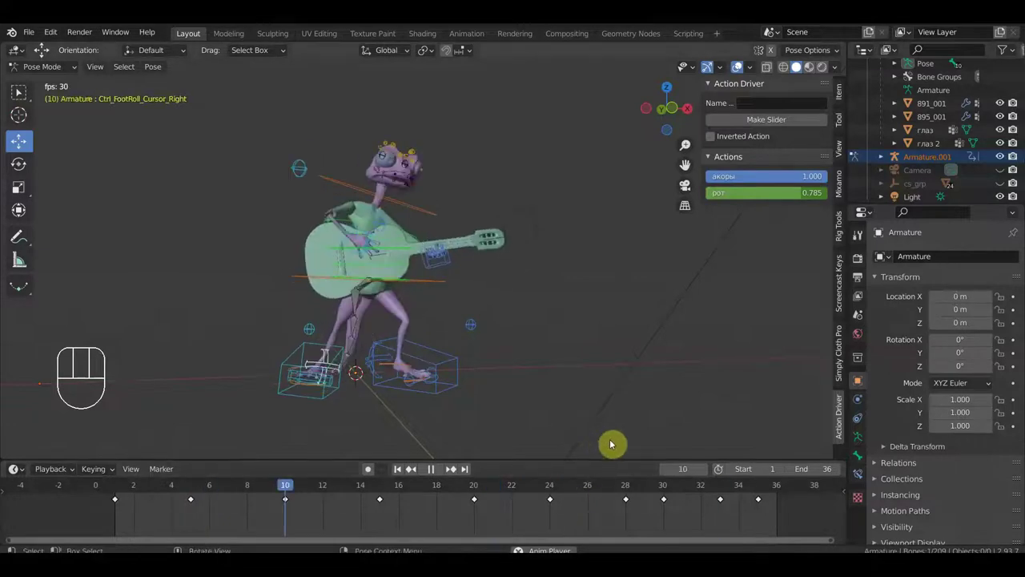
pyautogui.moveTo(561, 381); pyautogui.dragTo(536, 386)
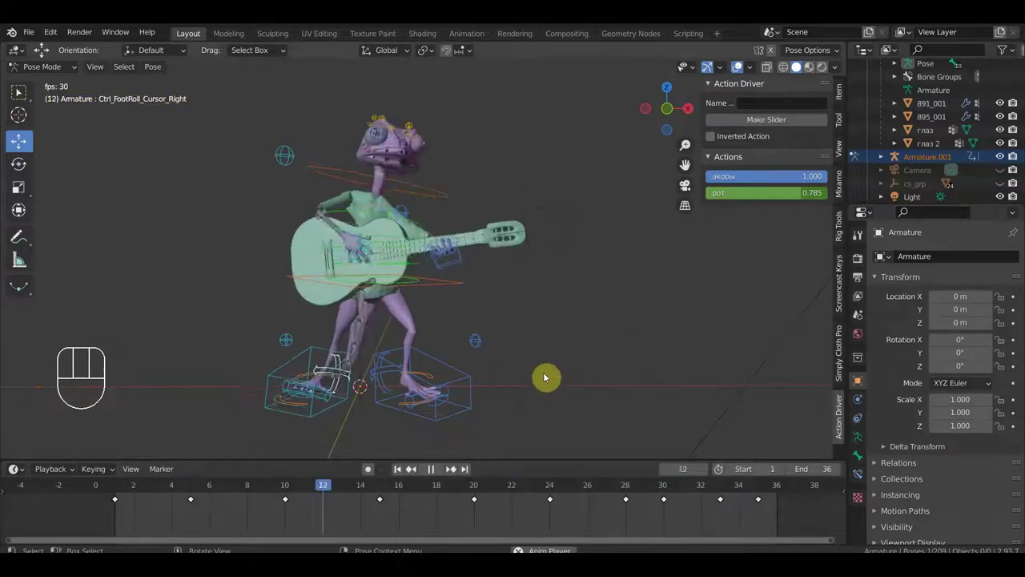
pyautogui.press('space')
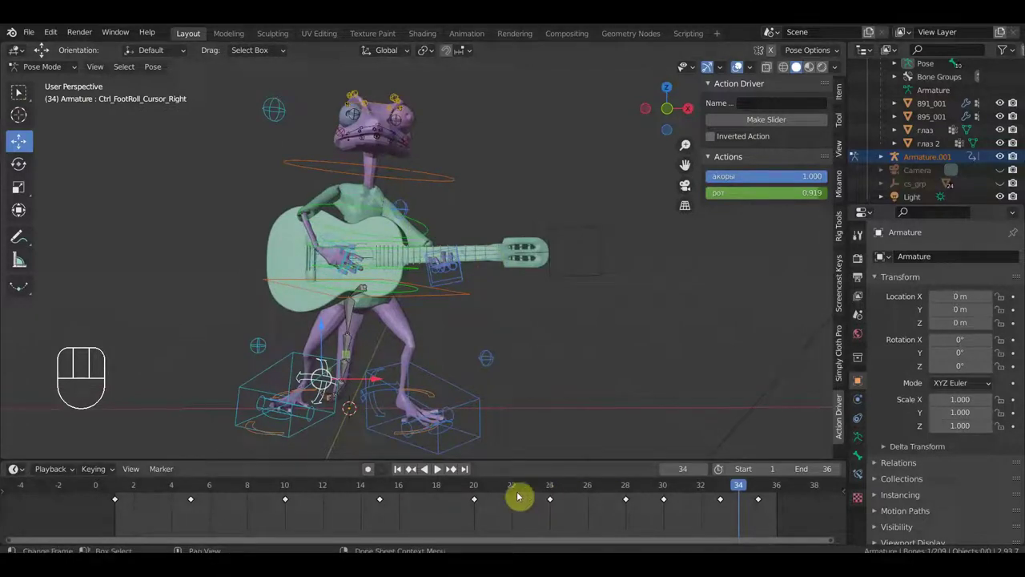
pyautogui.click(376, 487)
pyautogui.moveTo(390, 485); pyautogui.dragTo(508, 495)
pyautogui.moveTo(518, 334); pyautogui.dragTo(434, 434)
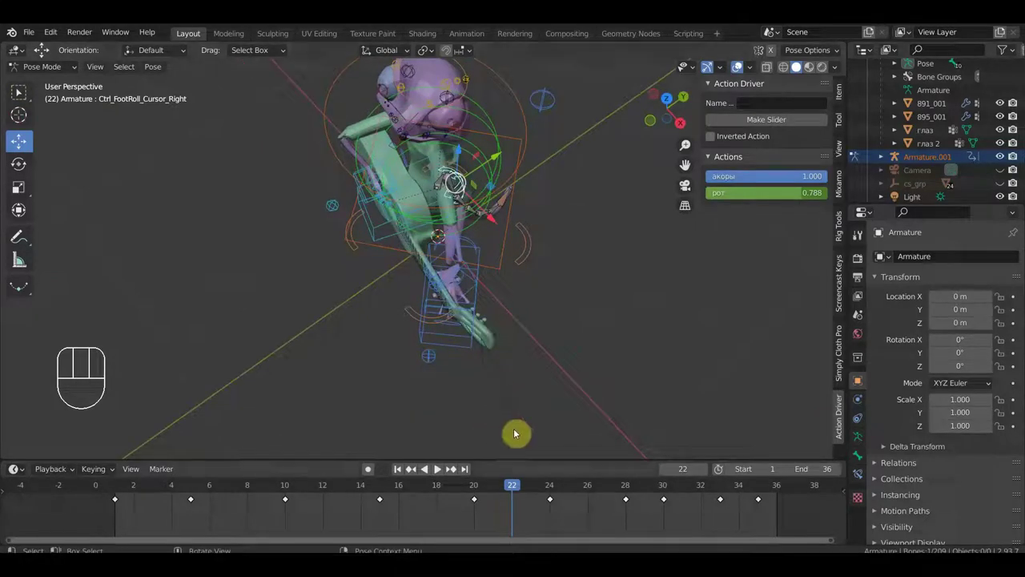
# Go to frame 20 and start moving Ctrl_Hand_IK_Left on the guitar.
pyautogui.click(555, 487)
pyautogui.moveTo(526, 376); pyautogui.dragTo(604, 275)
pyautogui.click(478, 488)
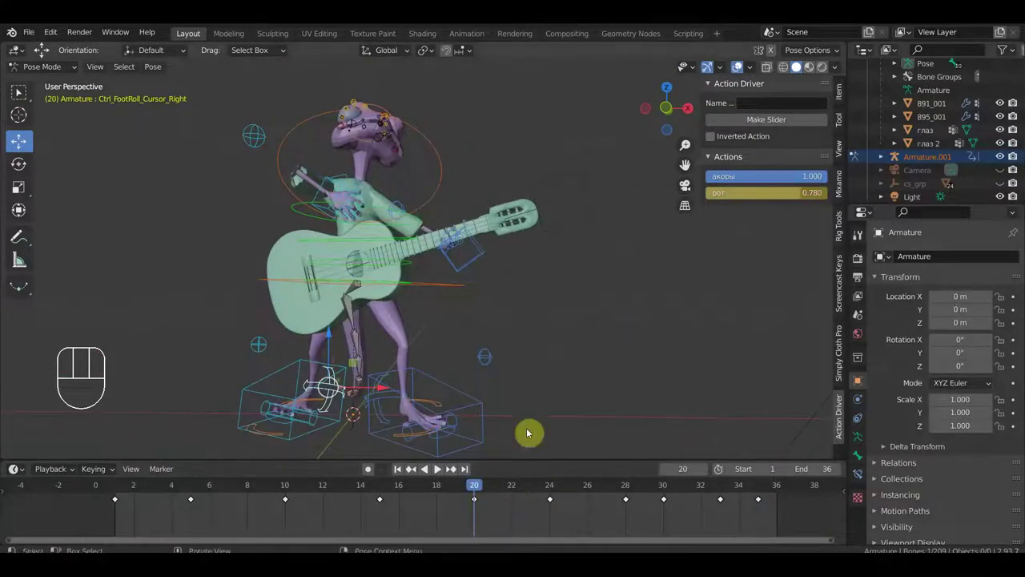
pyautogui.moveTo(552, 336); pyautogui.dragTo(436, 355)
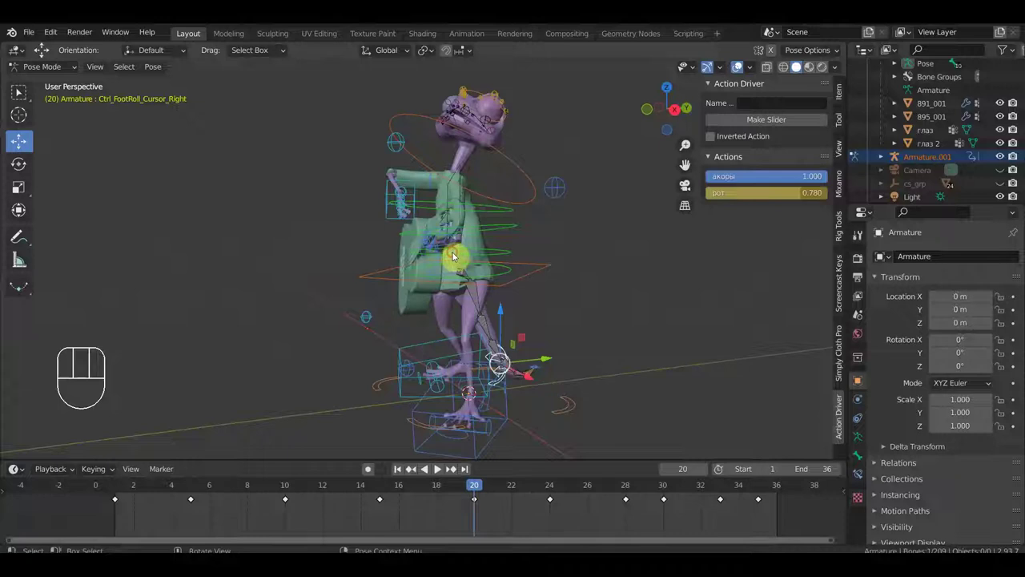
pyautogui.middleClick(495, 283)
pyautogui.press('g')
pyautogui.moveTo(533, 289); pyautogui.dragTo(646, 286)
pyautogui.press('g')
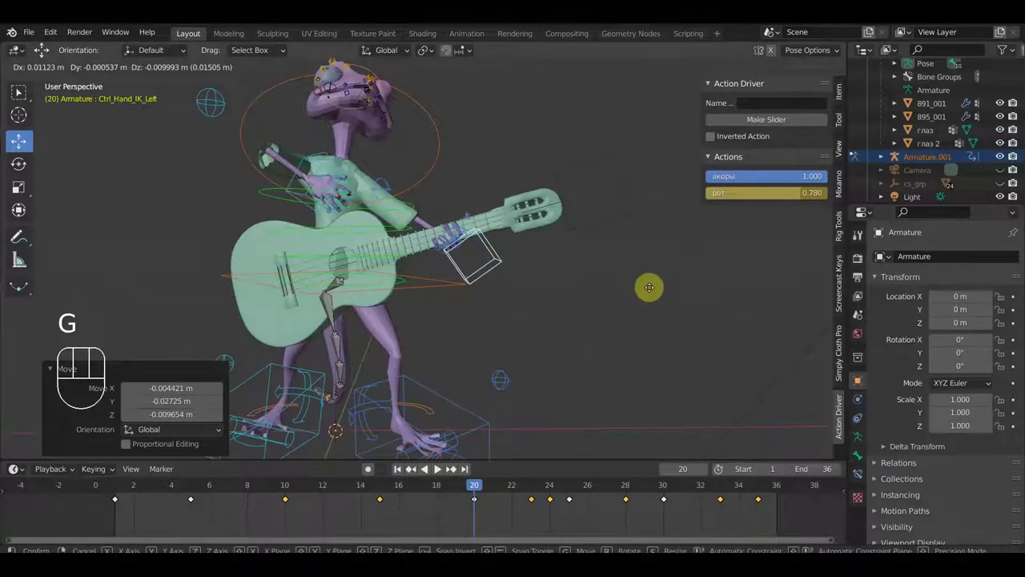
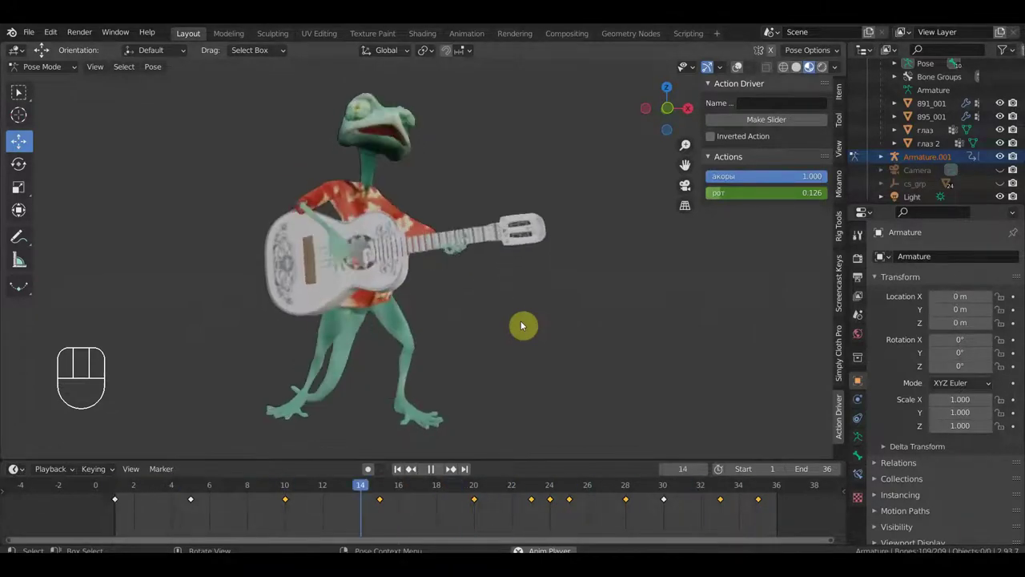
# Play the finished loop and orbit around the frog and along the guitar neck.
pyautogui.press('space')
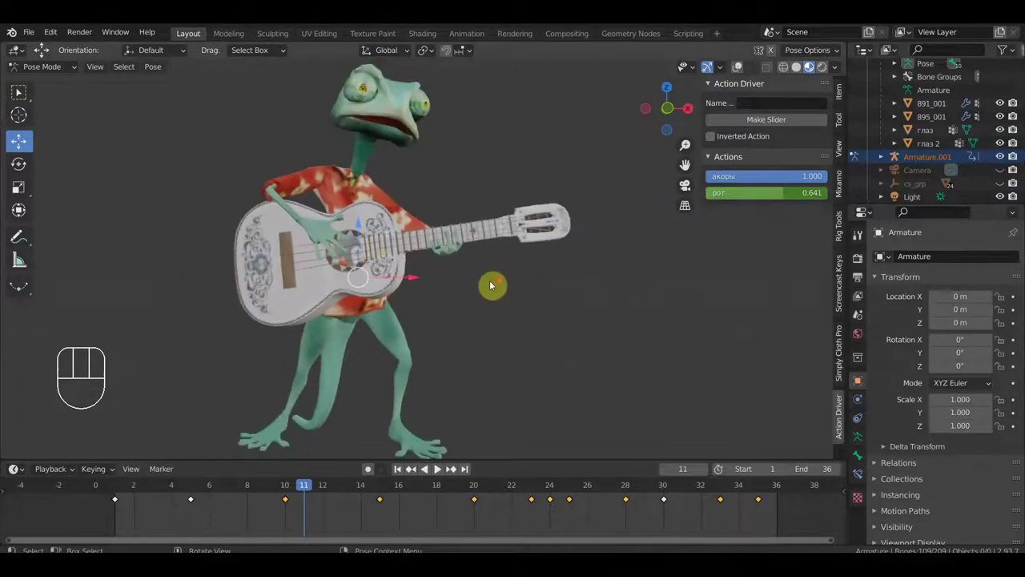
pyautogui.press('space')
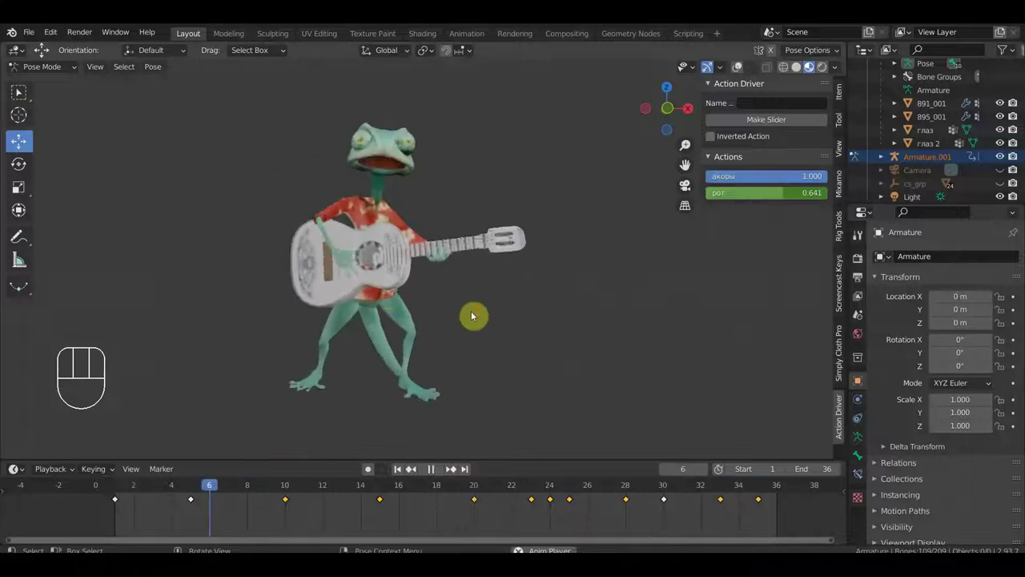
pyautogui.moveTo(367, 297); pyautogui.dragTo(411, 298)
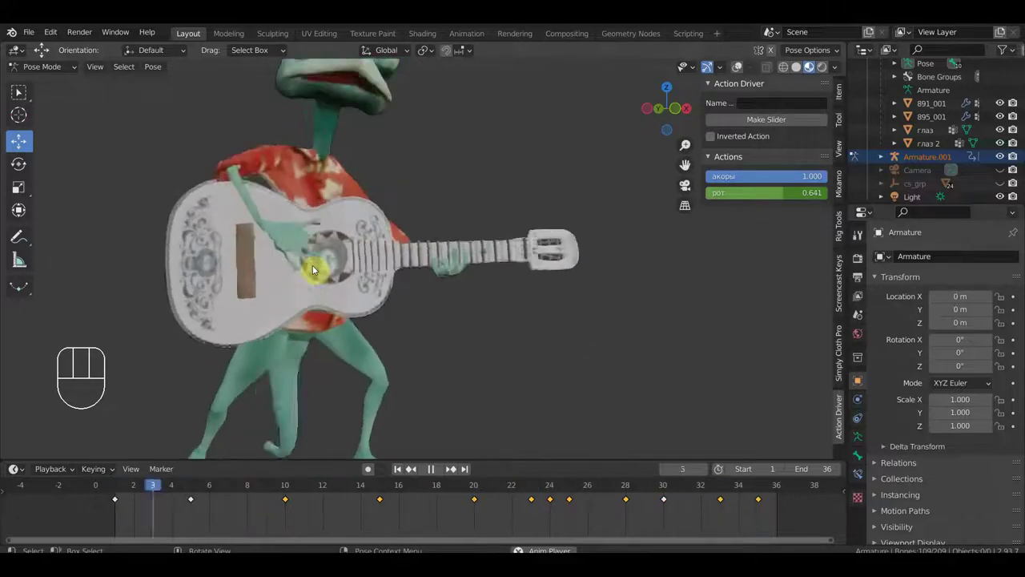
pyautogui.moveTo(542, 275); pyautogui.dragTo(614, 278)
pyautogui.moveTo(555, 285); pyautogui.dragTo(422, 279)
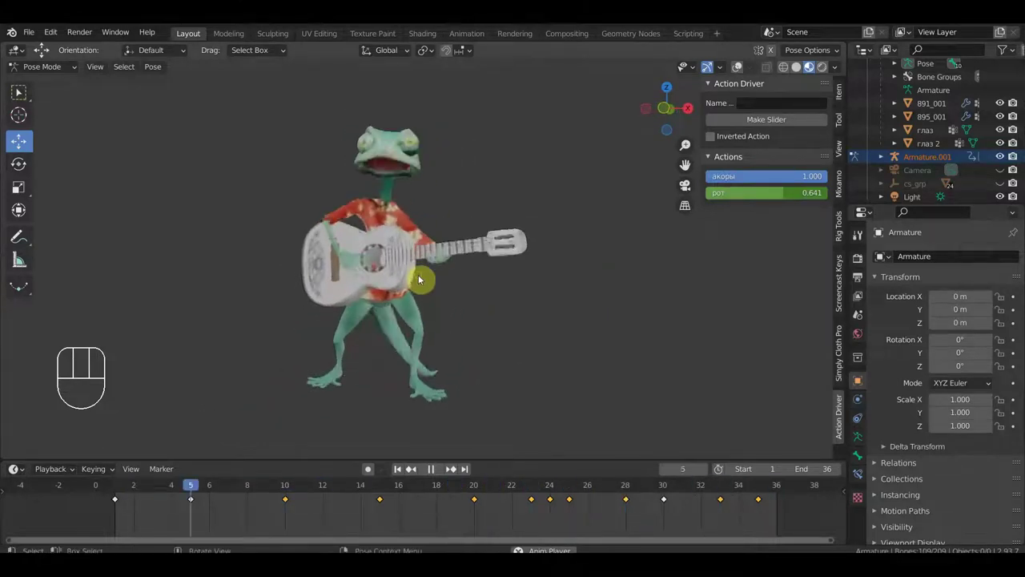
pyautogui.press('space')
pyautogui.moveTo(461, 268); pyautogui.dragTo(480, 267)
pyautogui.click(425, 488)
# Keep reviewing the loop from more angles including front orthographic view.
pyautogui.moveTo(460, 387); pyautogui.dragTo(446, 385)
pyautogui.moveTo(486, 299); pyautogui.dragTo(580, 301)
pyautogui.moveTo(510, 289); pyautogui.dragTo(333, 280)
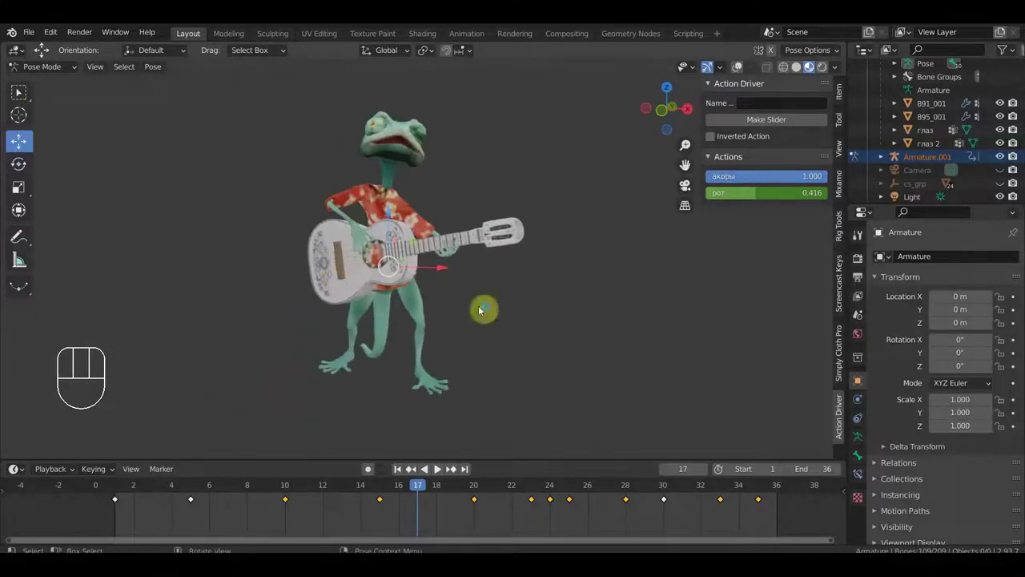
pyautogui.press('KP_1')
pyautogui.moveTo(532, 321); pyautogui.dragTo(522, 328)
pyautogui.press('space')
pyautogui.moveTo(518, 330); pyautogui.dragTo(549, 315)
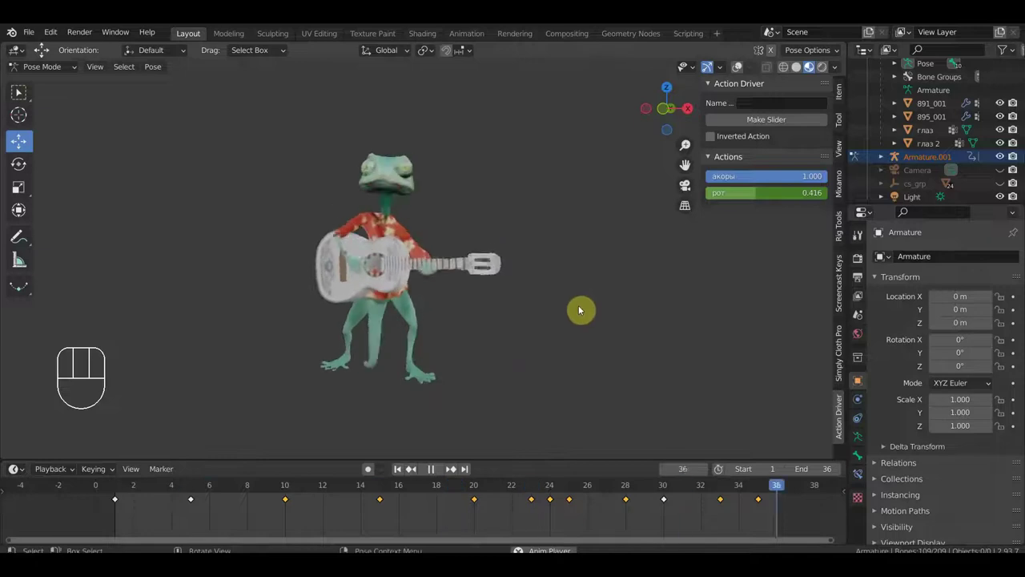
# Hide the sidebar with N and watch the loop from several angles, stopping at frame 7.
pyautogui.press('n')
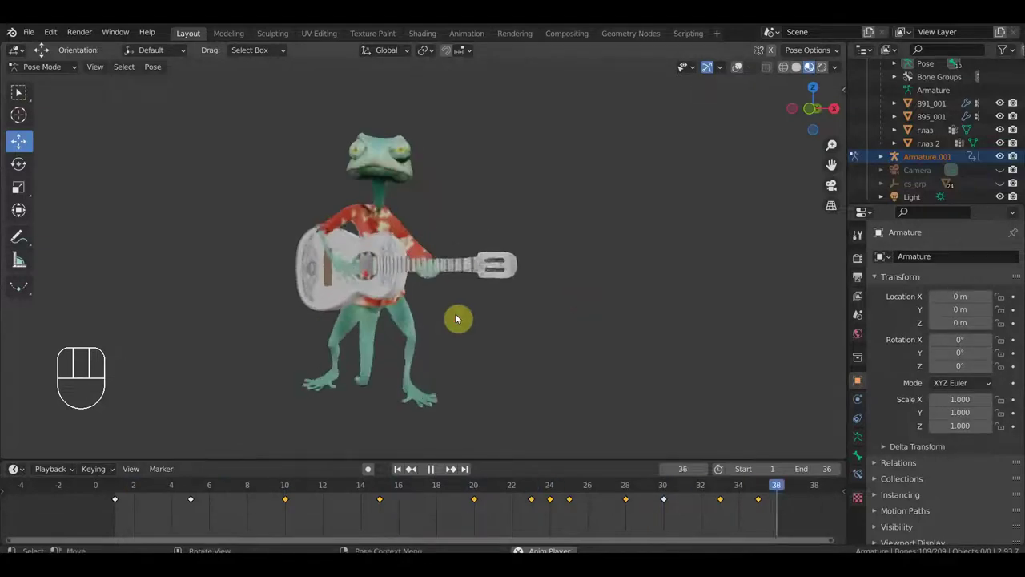
pyautogui.press('space')
pyautogui.moveTo(501, 317); pyautogui.dragTo(686, 321)
pyautogui.moveTo(421, 329); pyautogui.dragTo(270, 319)
pyautogui.moveTo(505, 322); pyautogui.dragTo(470, 321)
pyautogui.press('space')
pyautogui.moveTo(526, 320); pyautogui.dragTo(496, 326)
pyautogui.moveTo(540, 325); pyautogui.dragTo(570, 325)
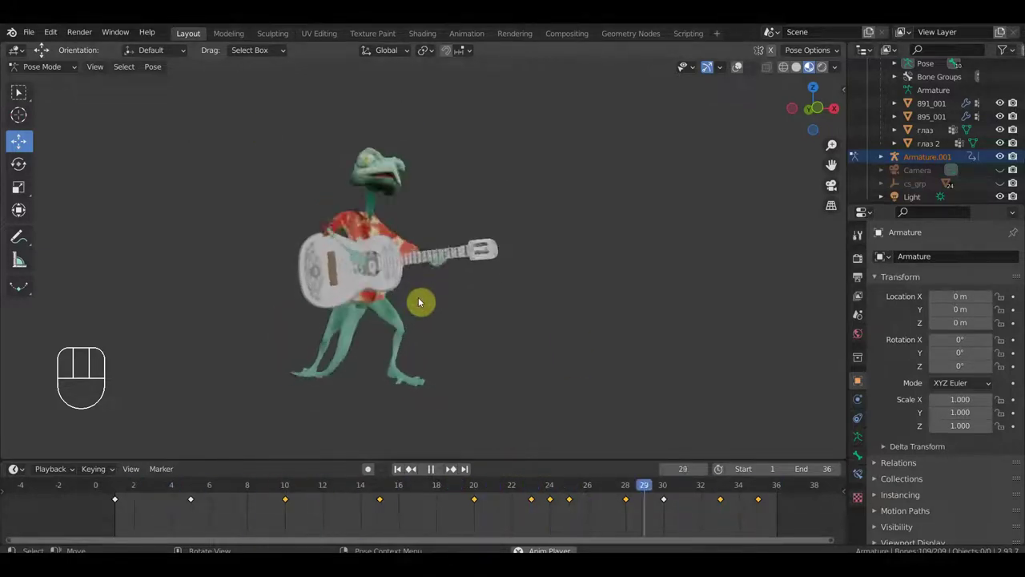
pyautogui.press('space')
pyautogui.click(367, 297)
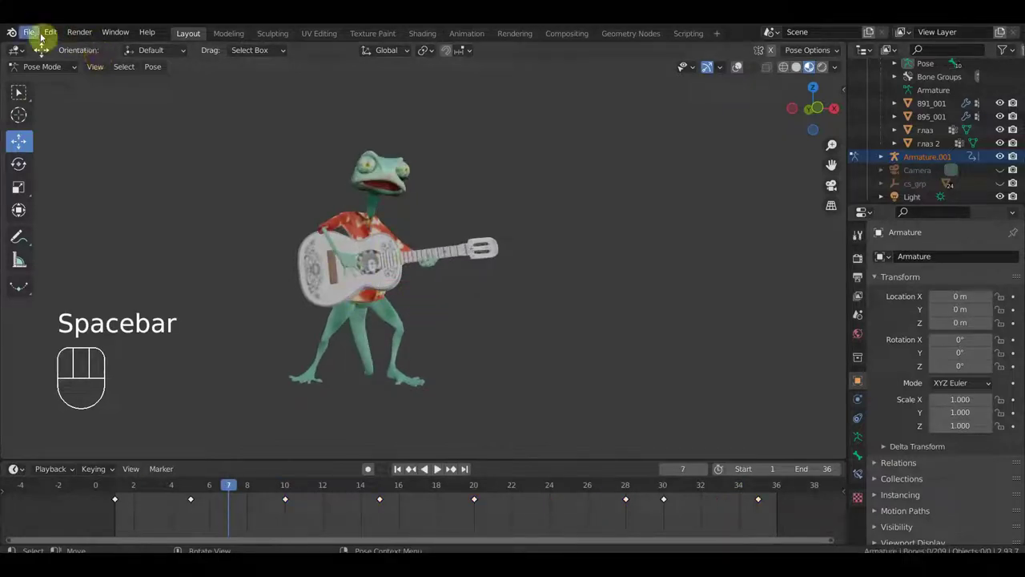
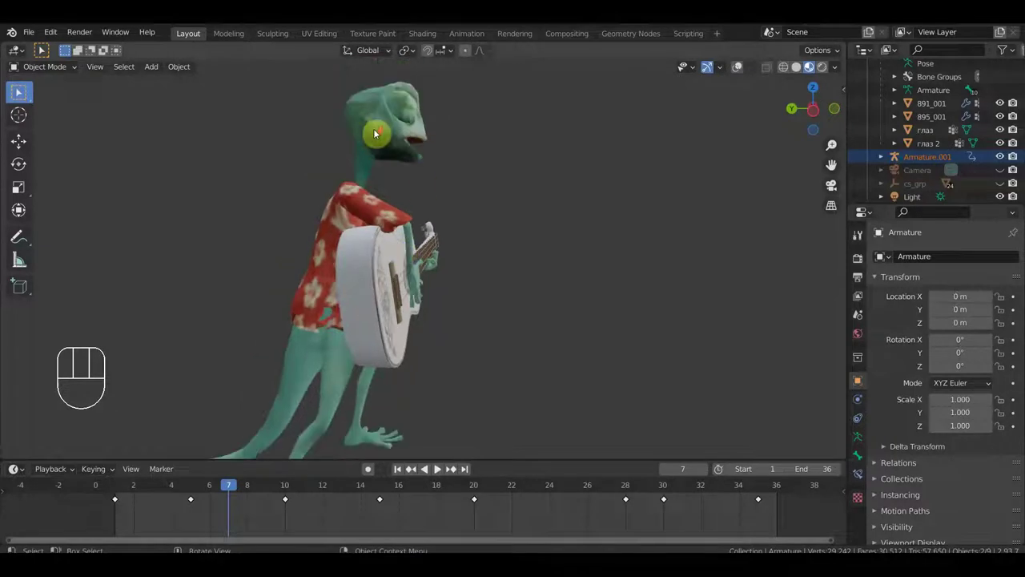
pyautogui.click(376, 133)
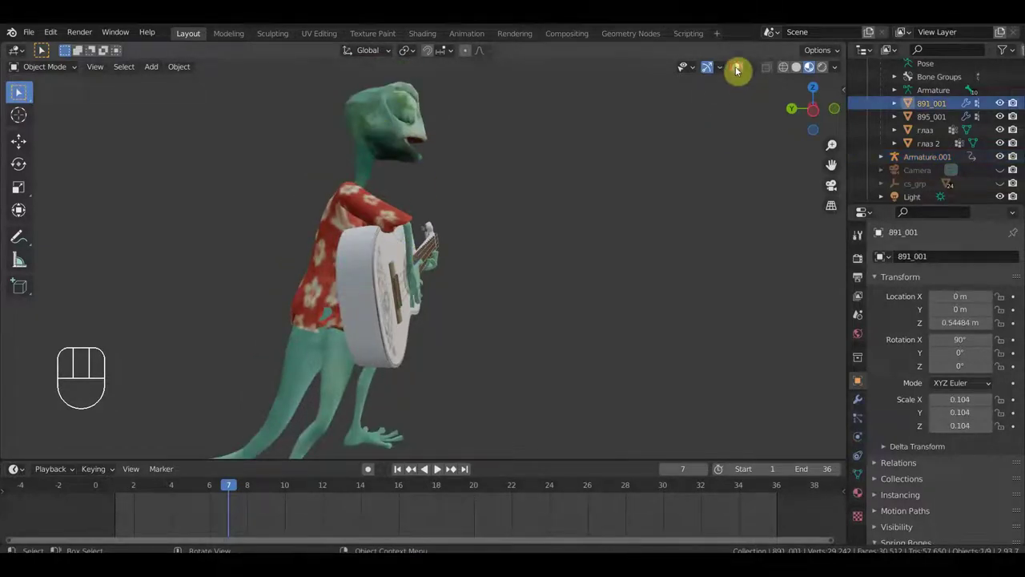
pyautogui.rightClick(368, 149)
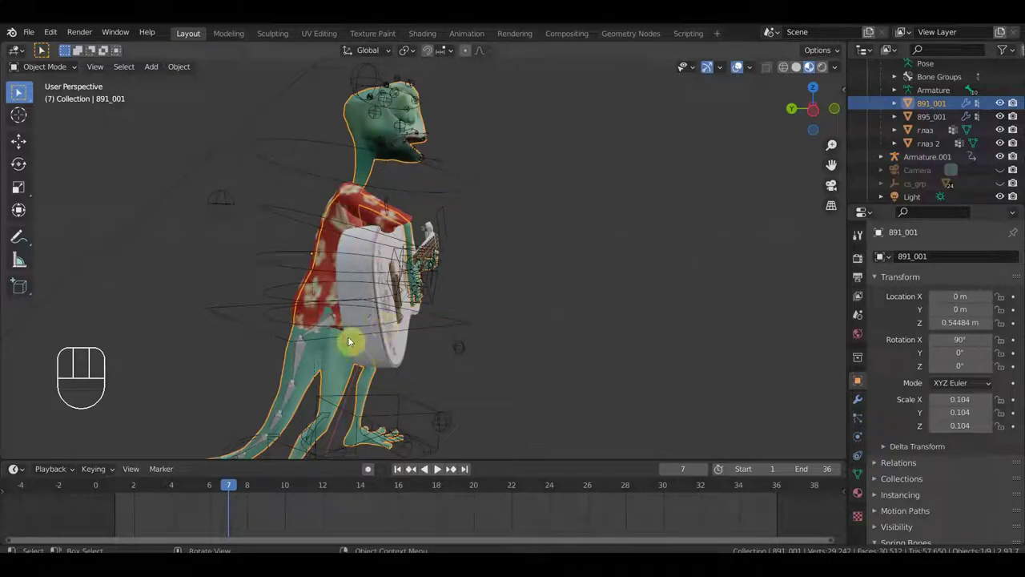
pyautogui.click(324, 295)
pyautogui.rightClick(324, 296)
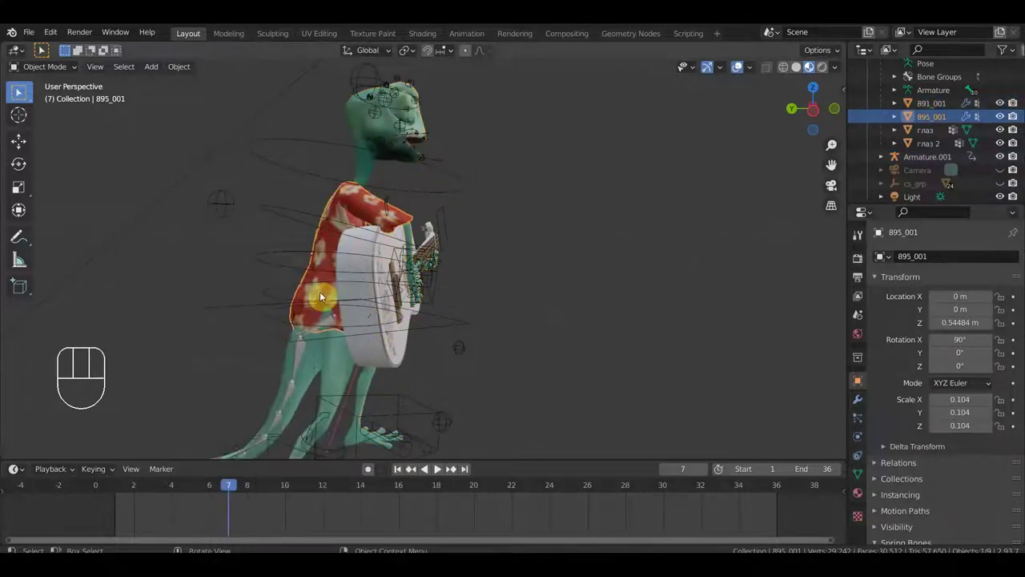
pyautogui.moveTo(451, 233); pyautogui.dragTo(518, 239)
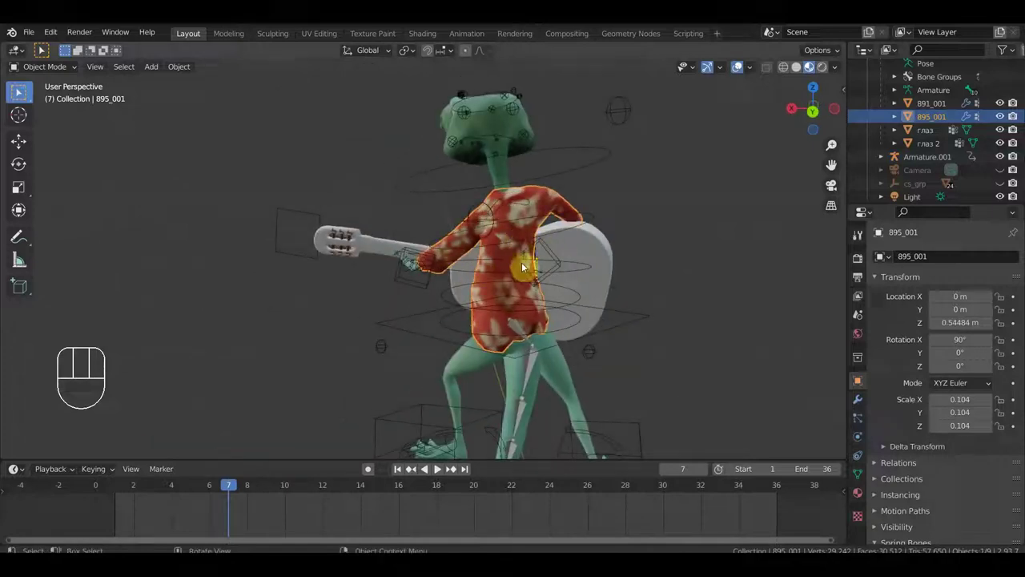
pyautogui.moveTo(513, 266); pyautogui.dragTo(335, 259)
pyautogui.moveTo(359, 254); pyautogui.dragTo(298, 243)
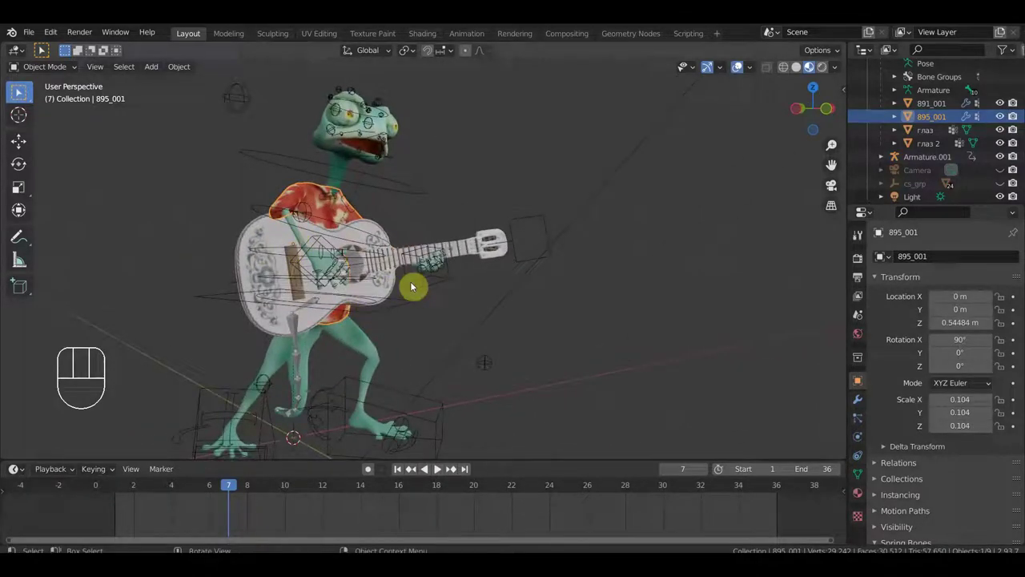
pyautogui.moveTo(435, 289); pyautogui.dragTo(400, 289)
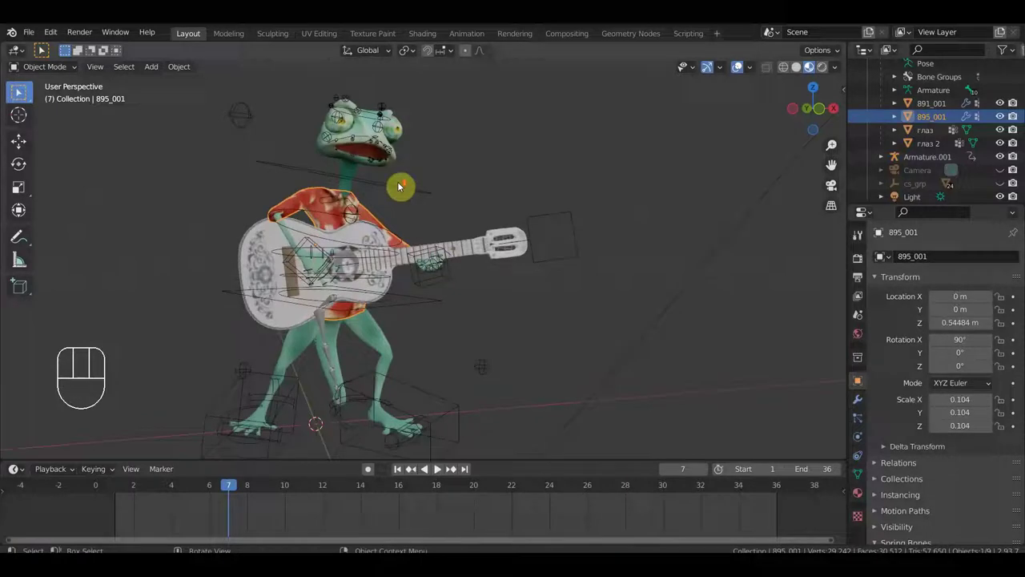
pyautogui.moveTo(437, 183); pyautogui.dragTo(499, 183)
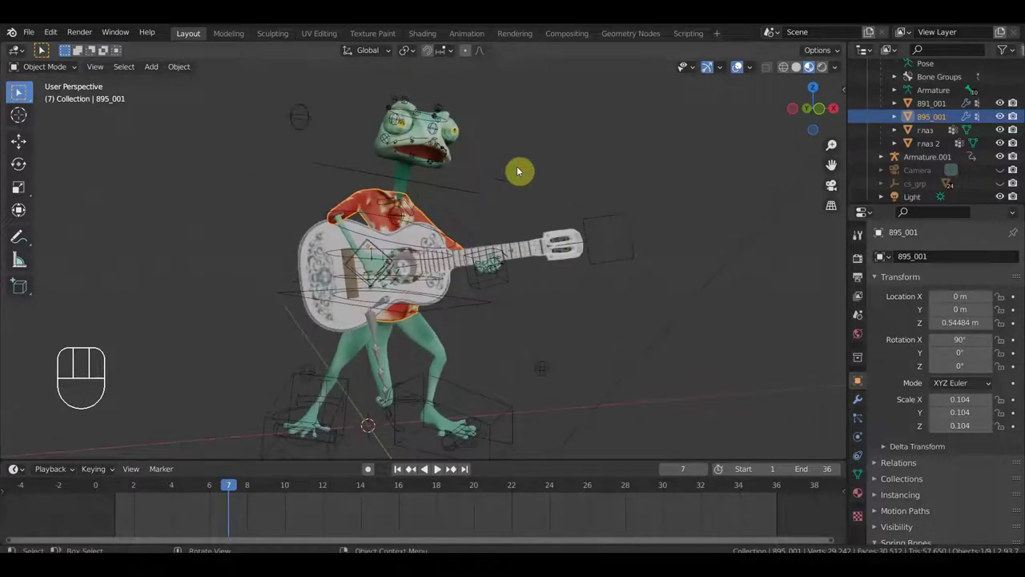
pyautogui.click(826, 70)
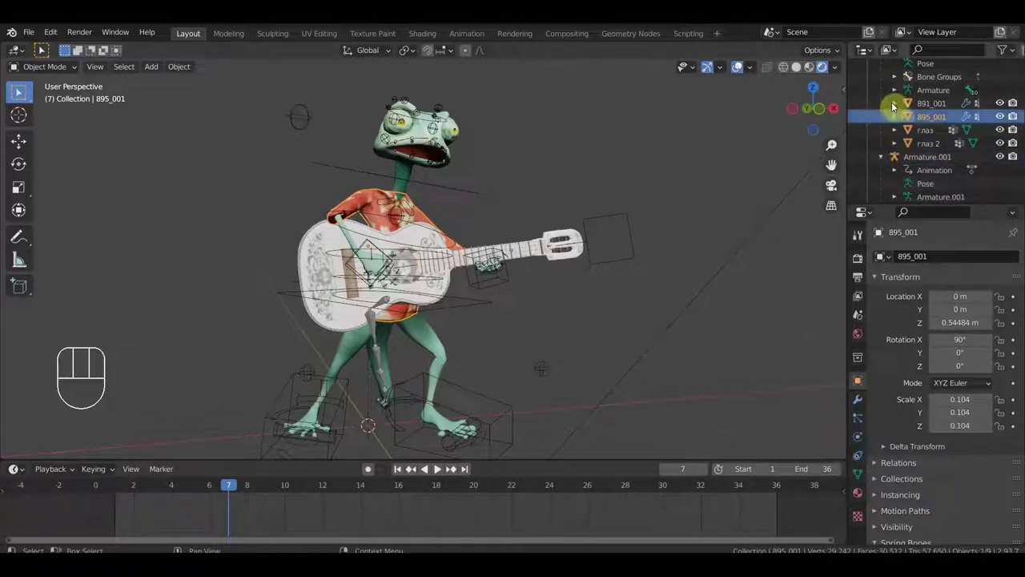
# Select the Sun light object in the Outliner.
pyautogui.click(922, 170)
pyautogui.click(862, 440)
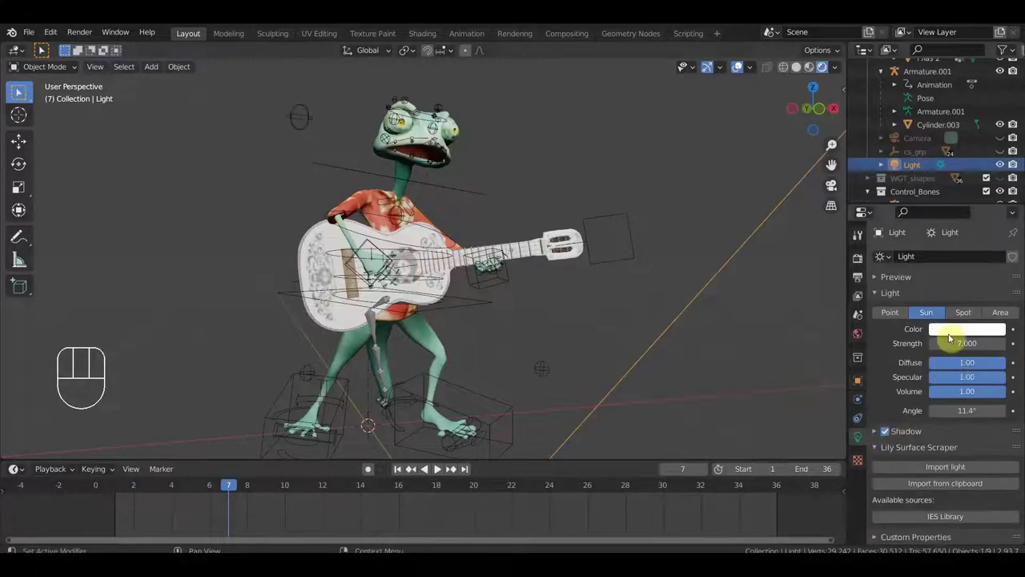
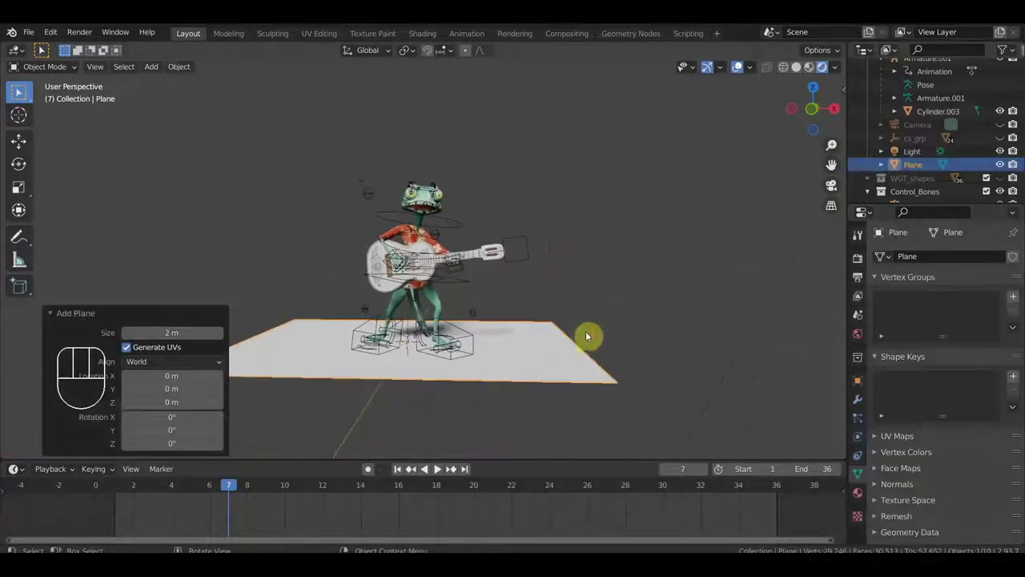
# Scale the ground plane up into a wide floor and inspect the frog standing on it.
pyautogui.press('s')
pyautogui.click(694, 368)
pyautogui.scroll(3)
pyautogui.moveTo(530, 280); pyautogui.dragTo(538, 271)
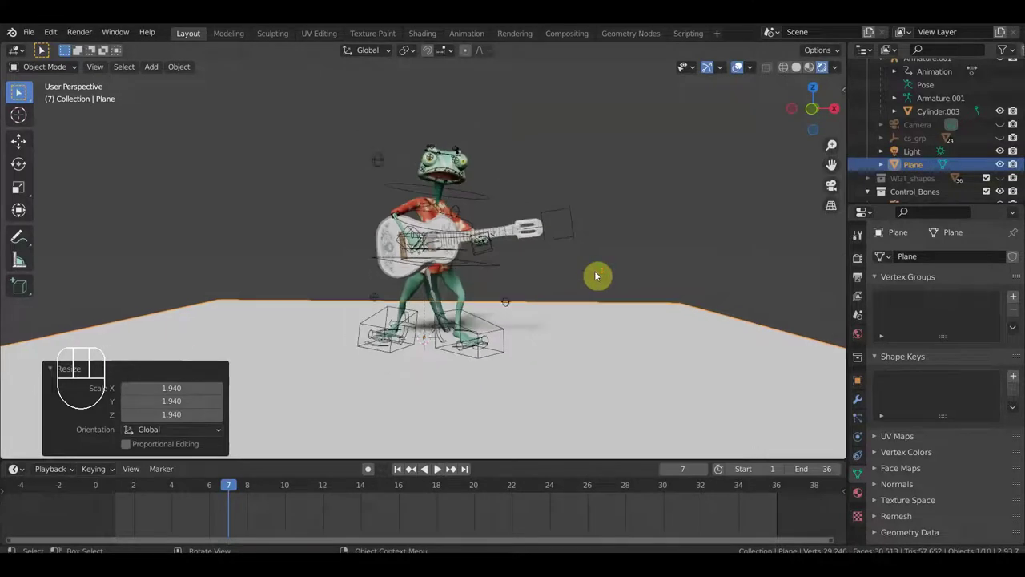
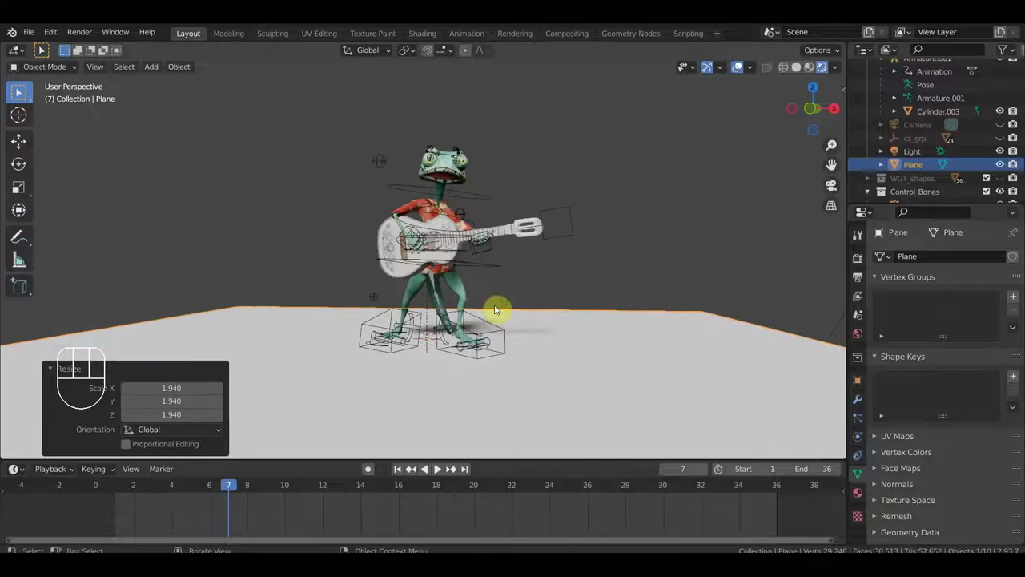
pyautogui.moveTo(483, 315); pyautogui.dragTo(508, 326)
pyautogui.moveTo(520, 315); pyautogui.dragTo(499, 313)
pyautogui.moveTo(448, 168); pyautogui.dragTo(439, 231)
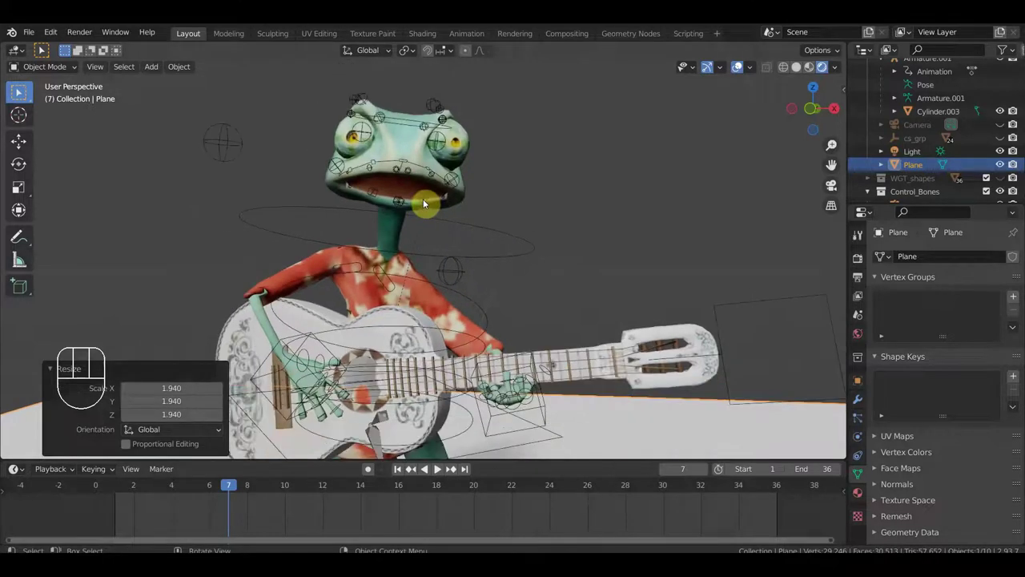
pyautogui.moveTo(519, 234); pyautogui.dragTo(554, 188)
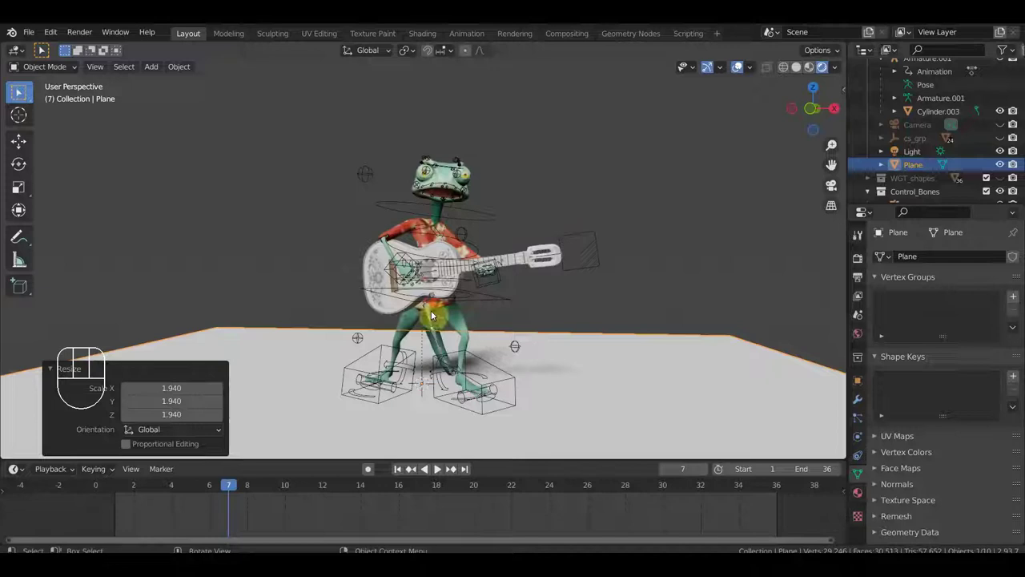
# Play the animation loop over the new floor and stop it at frame 18.
pyautogui.press('space')
pyautogui.press('space')
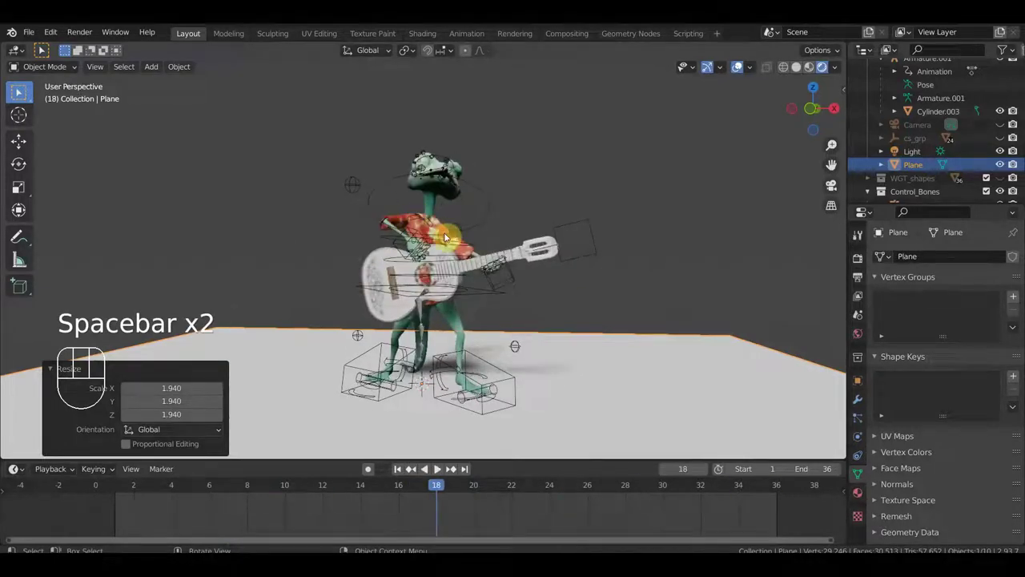
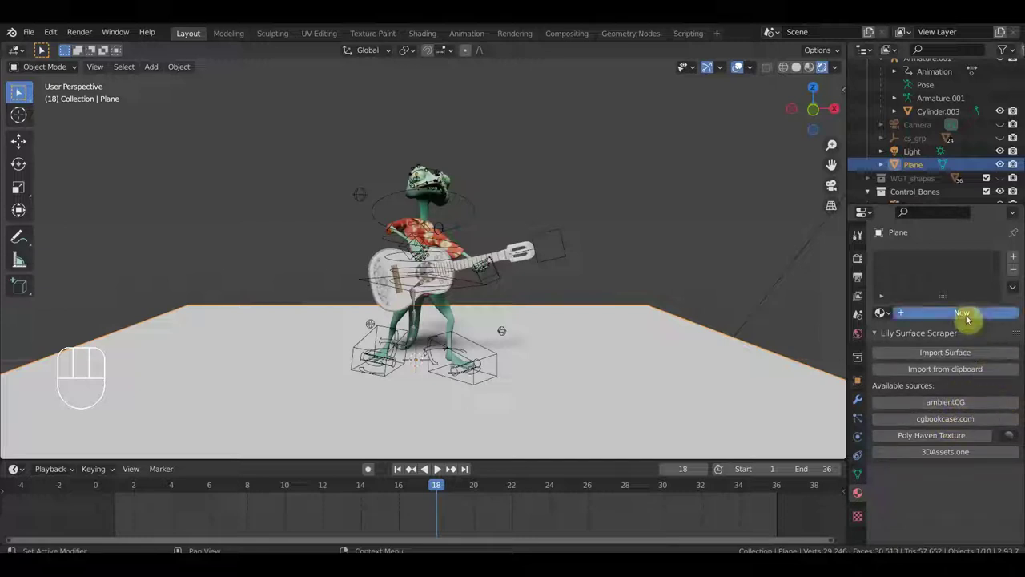
# Create a new material for the plane with a sandy beige base colour.
pyautogui.click(972, 318)
pyautogui.click(981, 454)
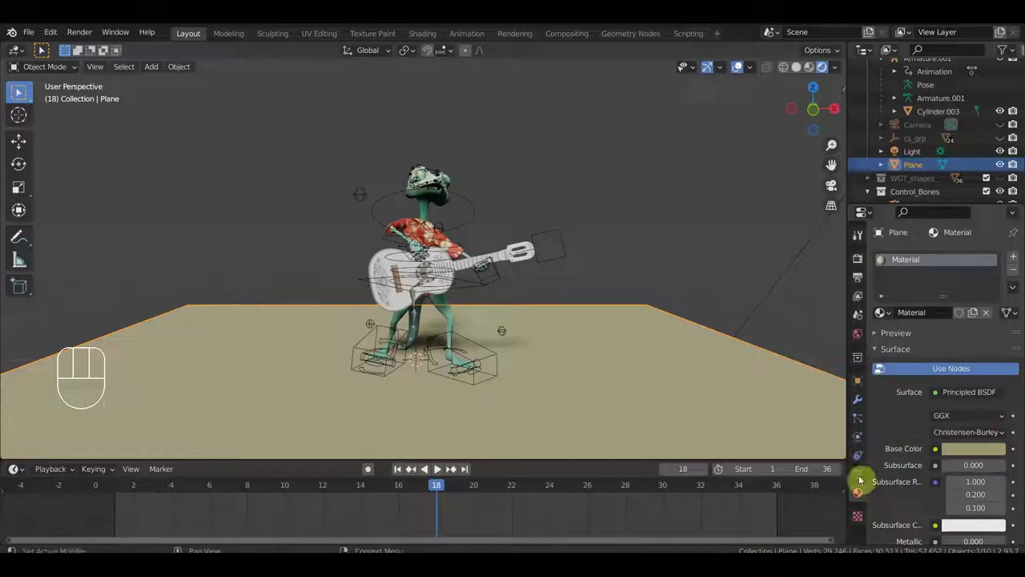
pyautogui.moveTo(695, 310); pyautogui.dragTo(710, 314)
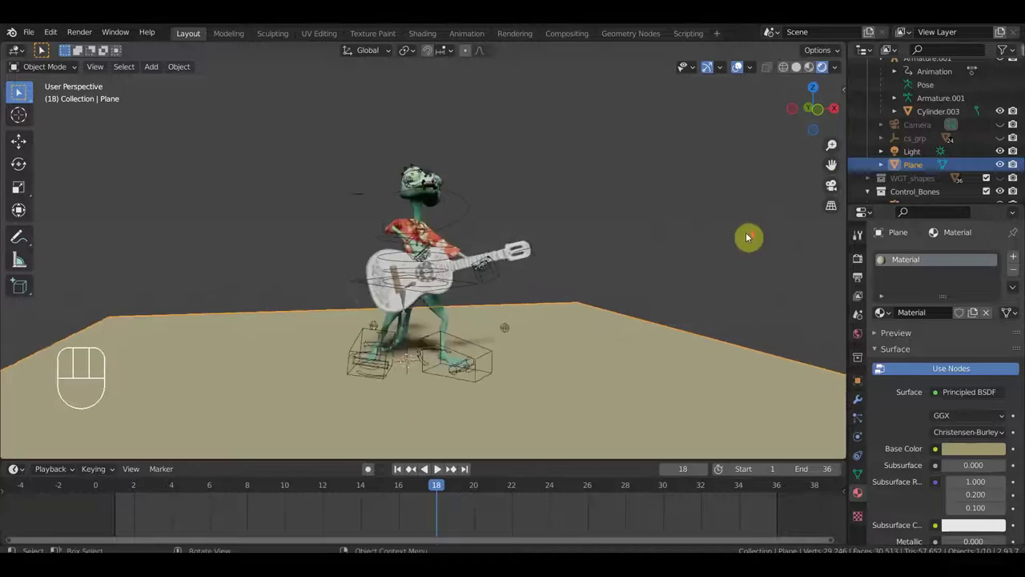
# Reframe the shot on the frog by flying the scene camera.
pyautogui.press('KP_0')
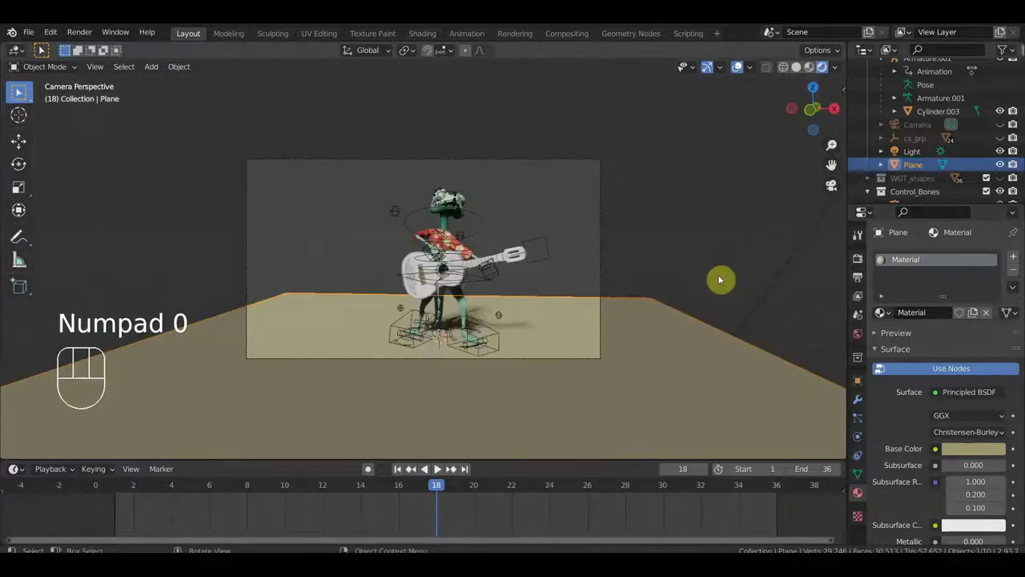
pyautogui.press('shift+f')
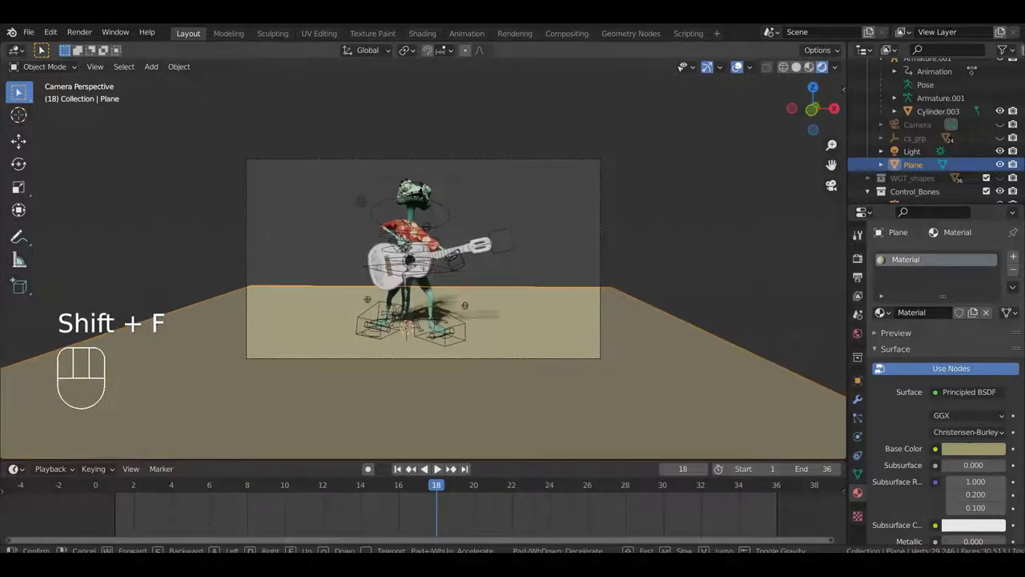
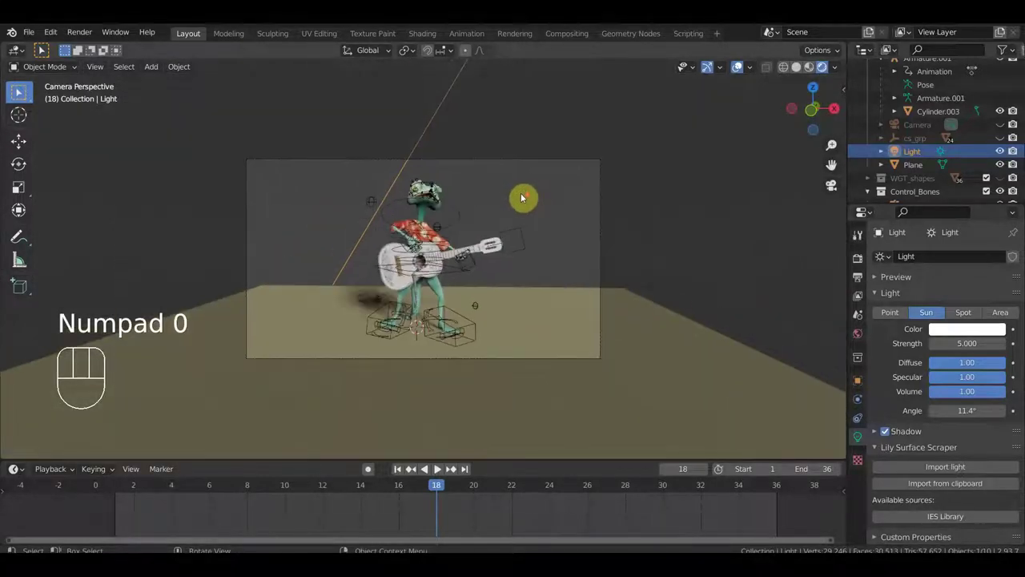
# Move the sun light and rotate it about 15.9° from above to change the shadow direction.
pyautogui.press('g')
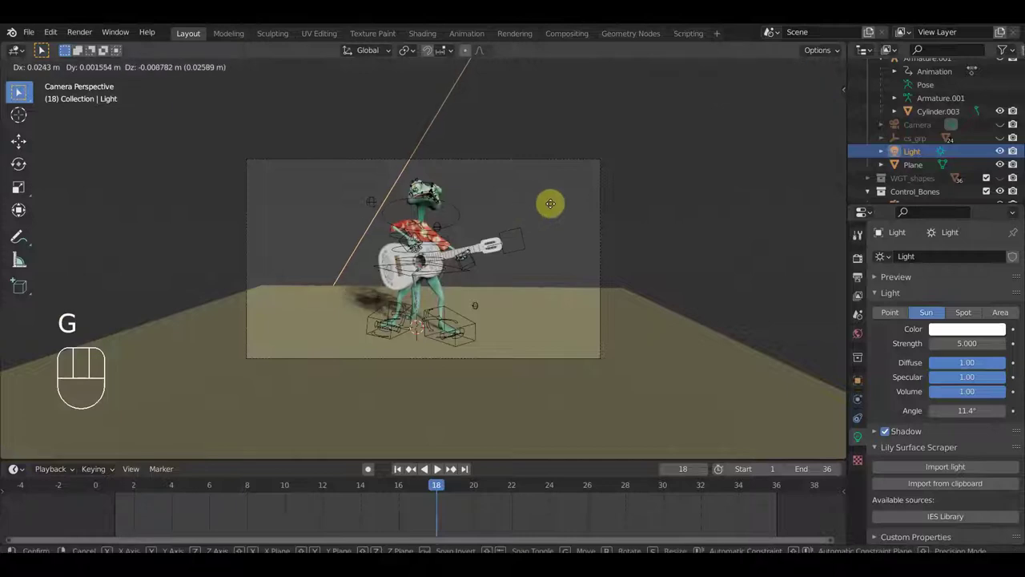
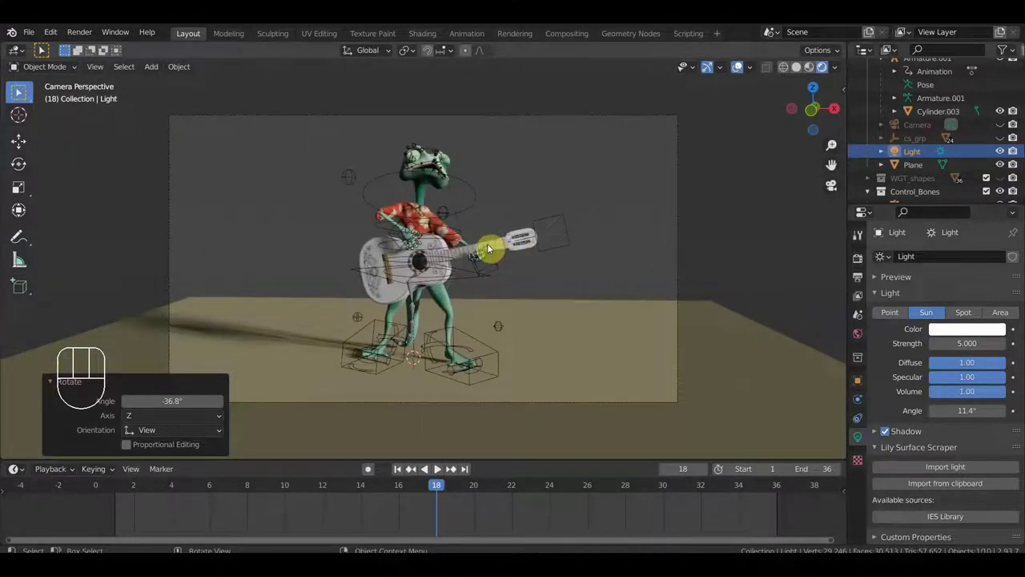
pyautogui.press('KP_0')
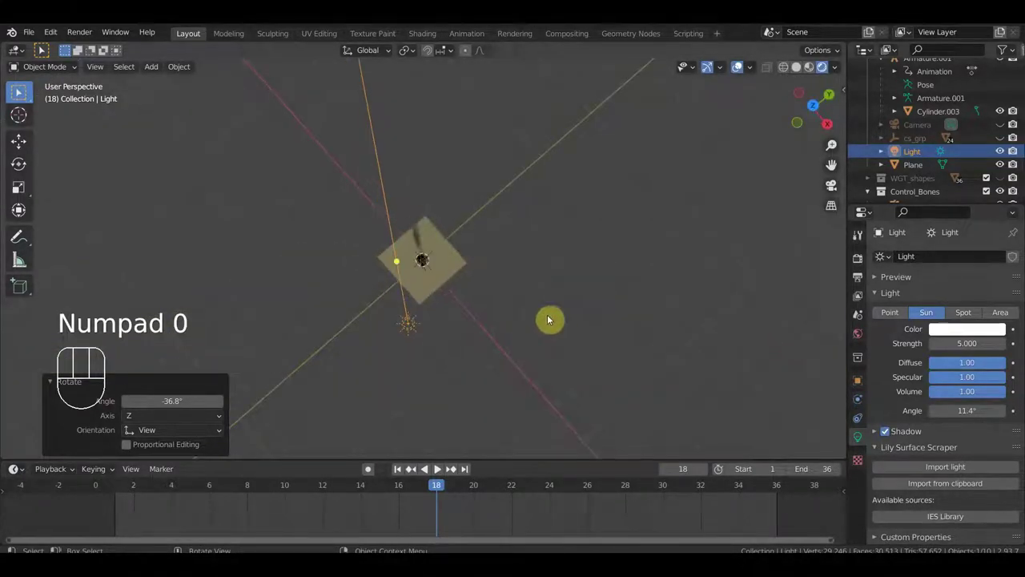
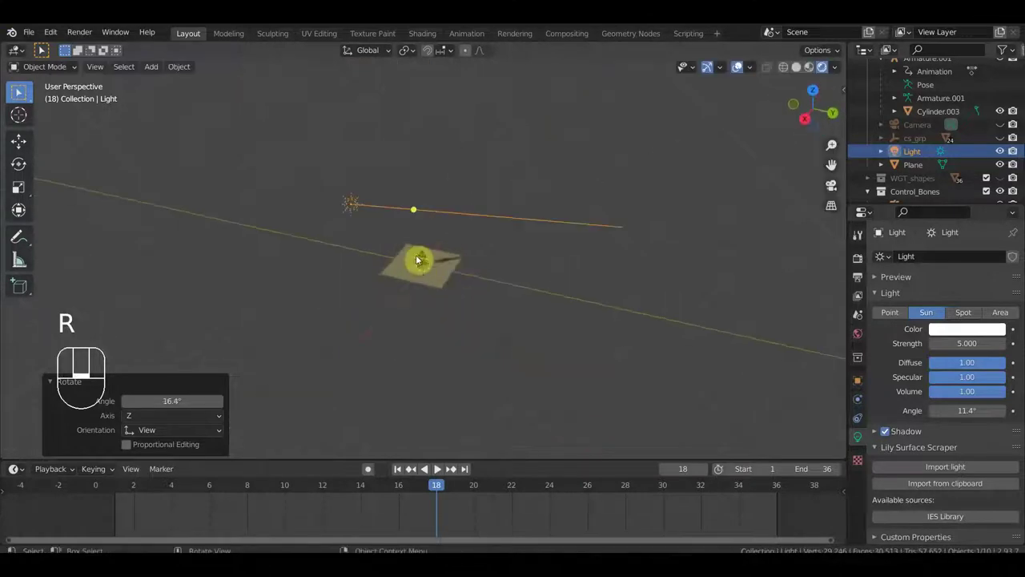
pyautogui.press('r')
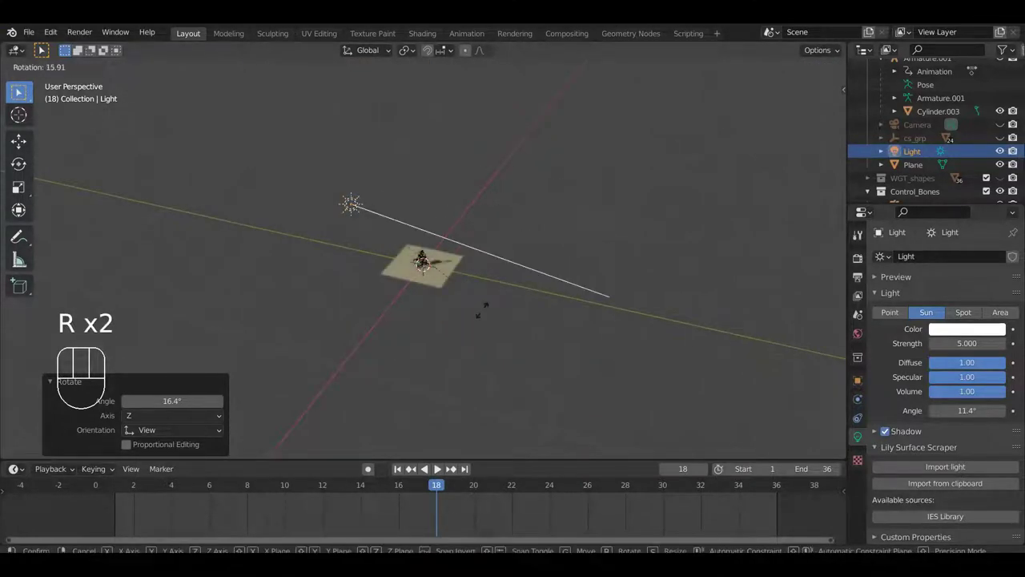
# Play the guitar loop through the camera view on the beige floor, stopping at frame 5.
pyautogui.press('KP_0')
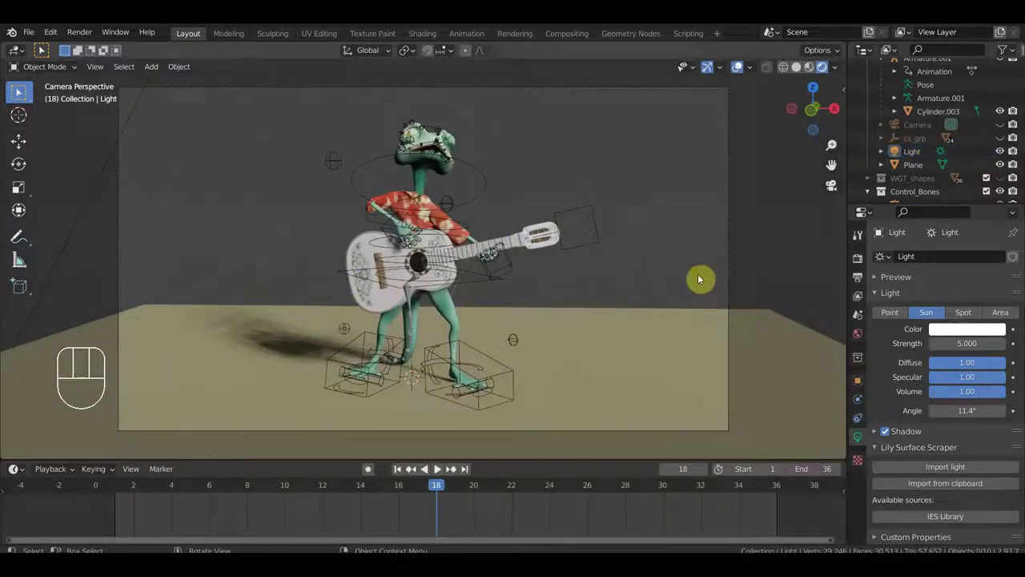
pyautogui.moveTo(704, 277); pyautogui.dragTo(714, 281)
pyautogui.press('space')
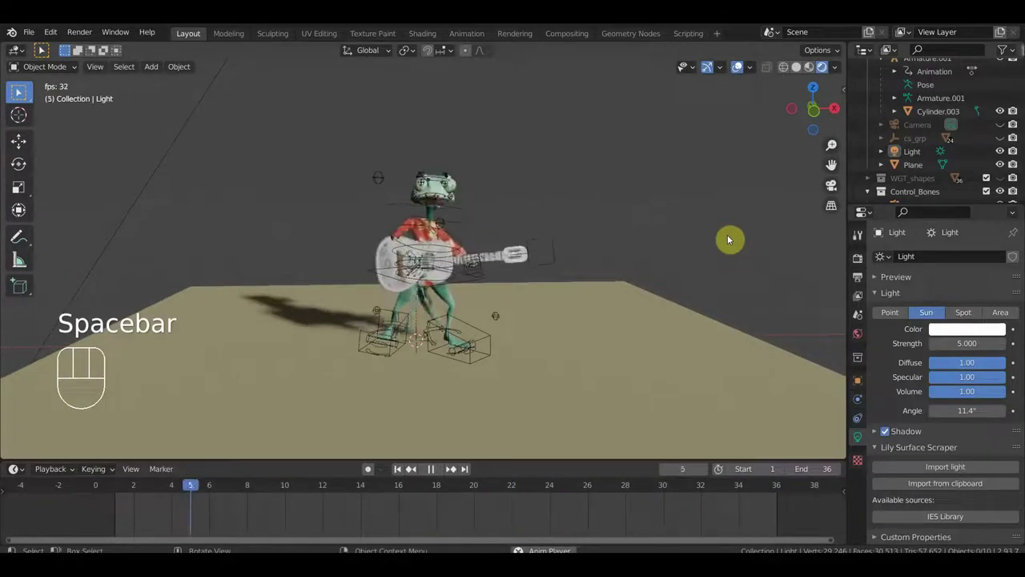
pyautogui.moveTo(741, 228); pyautogui.dragTo(734, 231)
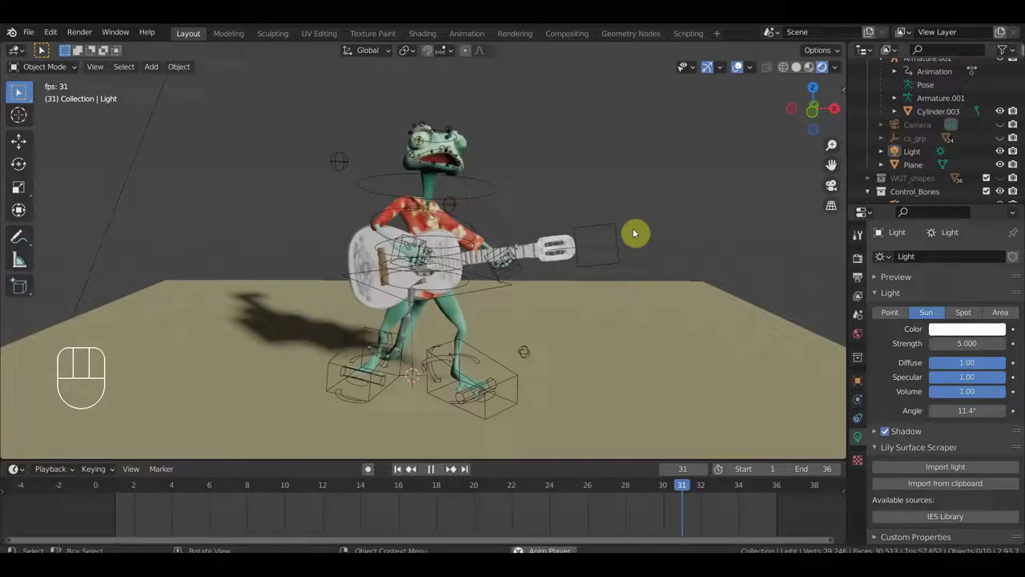
pyautogui.press('space')
pyautogui.moveTo(664, 213); pyautogui.dragTo(692, 246)
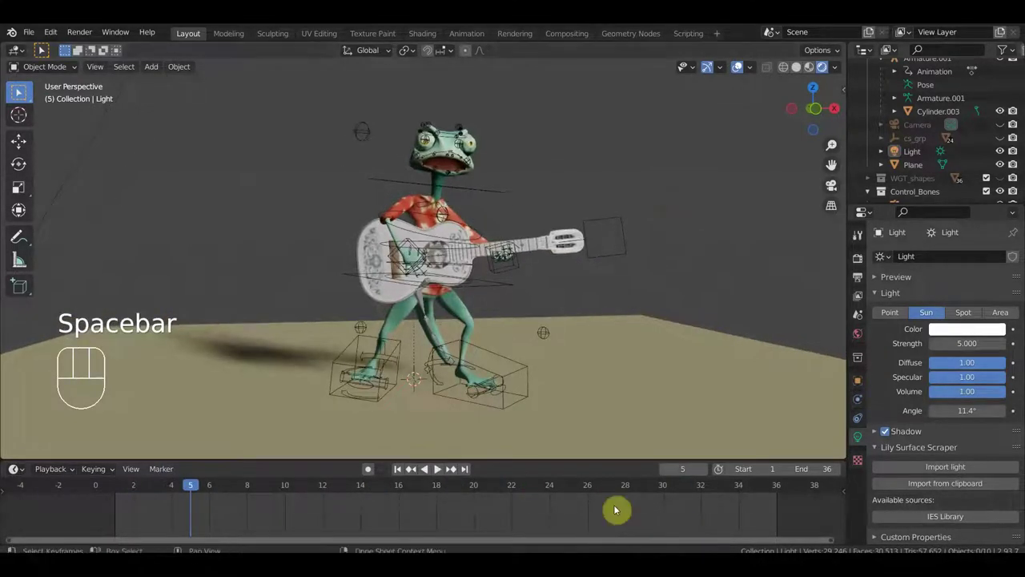